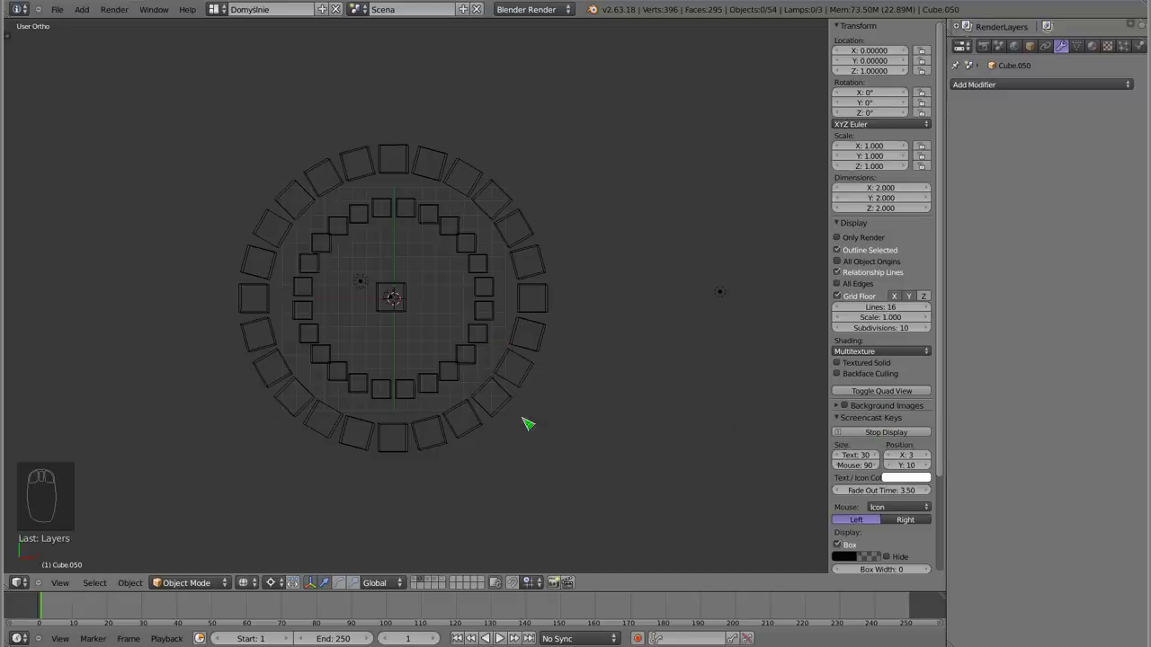
# Orbit the tower of cube rings, toggling wireframe and top view to inspect it from above
pyautogui.press('z')
pyautogui.moveTo(447, 372); pyautogui.dragTo(469, 430)
pyautogui.press('n')
pyautogui.middleClick(478, 430)
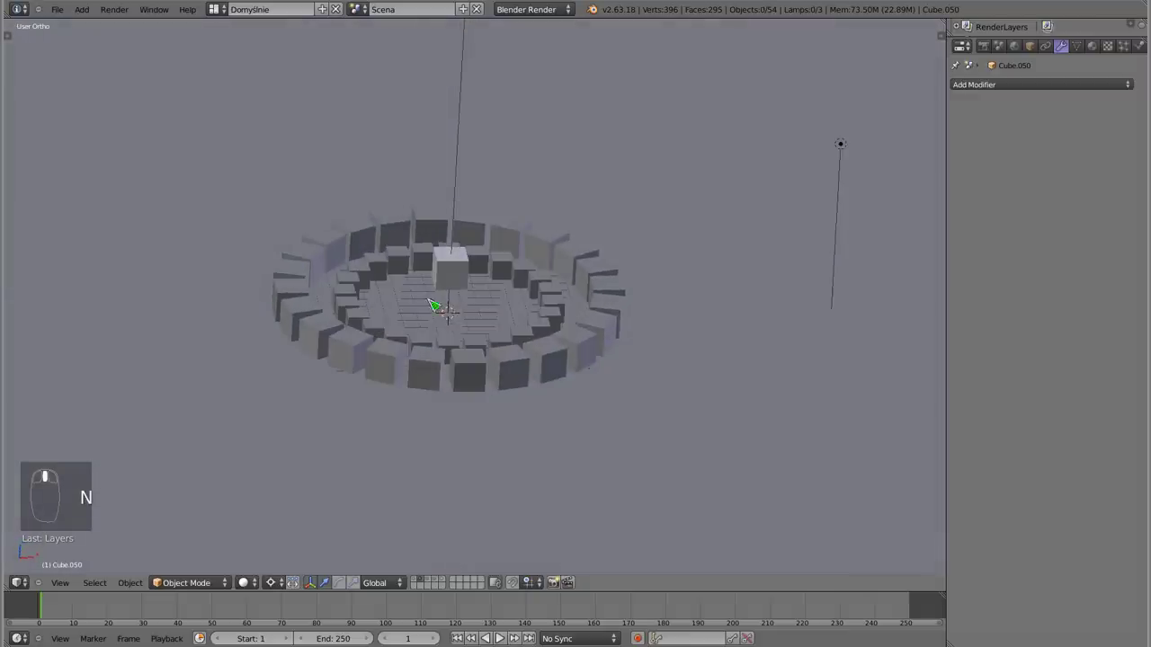
pyautogui.press('KP_7')
pyautogui.press('z')
pyautogui.moveTo(452, 311); pyautogui.dragTo(520, 199)
pyautogui.press('z')
pyautogui.moveTo(529, 231); pyautogui.dragTo(382, 130)
pyautogui.press('h')
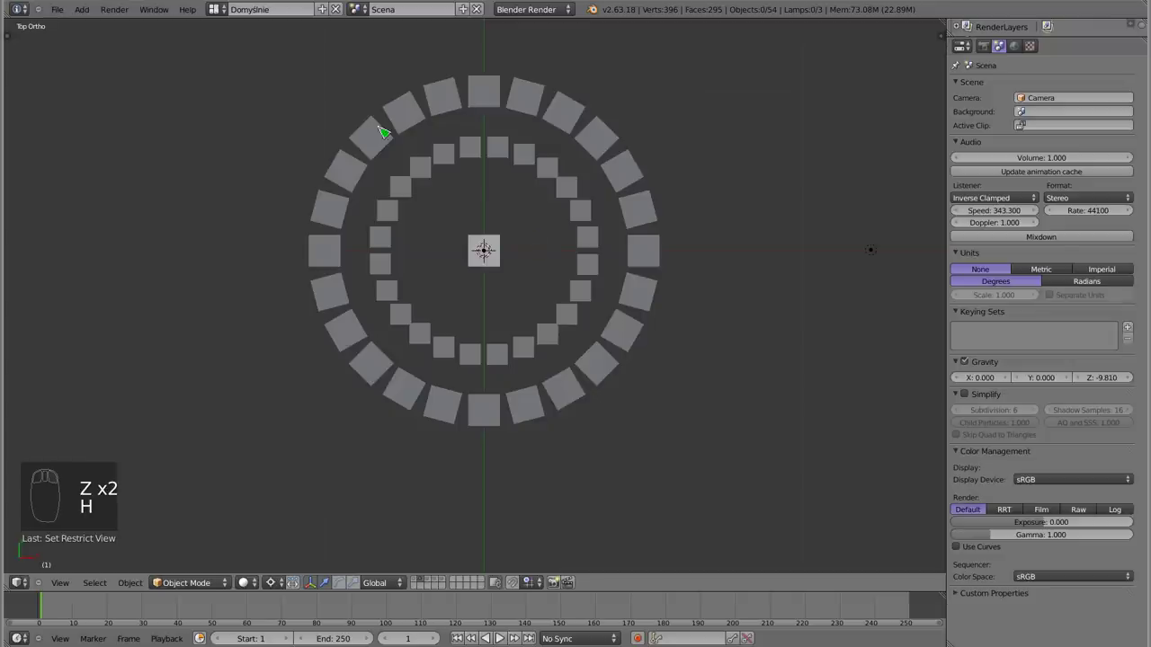
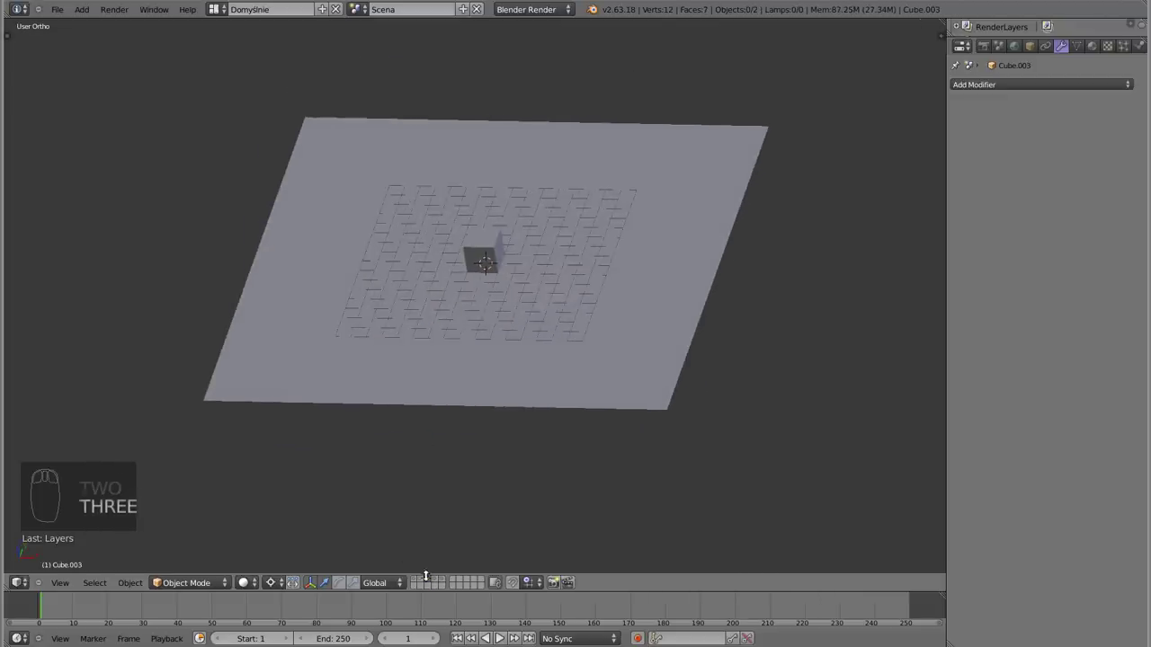
# Select the small cube at the plane's centre and view it from the front
pyautogui.moveTo(439, 277); pyautogui.dragTo(561, 343)
pyautogui.moveTo(544, 302); pyautogui.dragTo(504, 260)
pyautogui.press('g')
pyautogui.moveTo(500, 249); pyautogui.dragTo(499, 166)
pyautogui.press('g')
pyautogui.rightClick(500, 166)
pyautogui.press('KP_1')
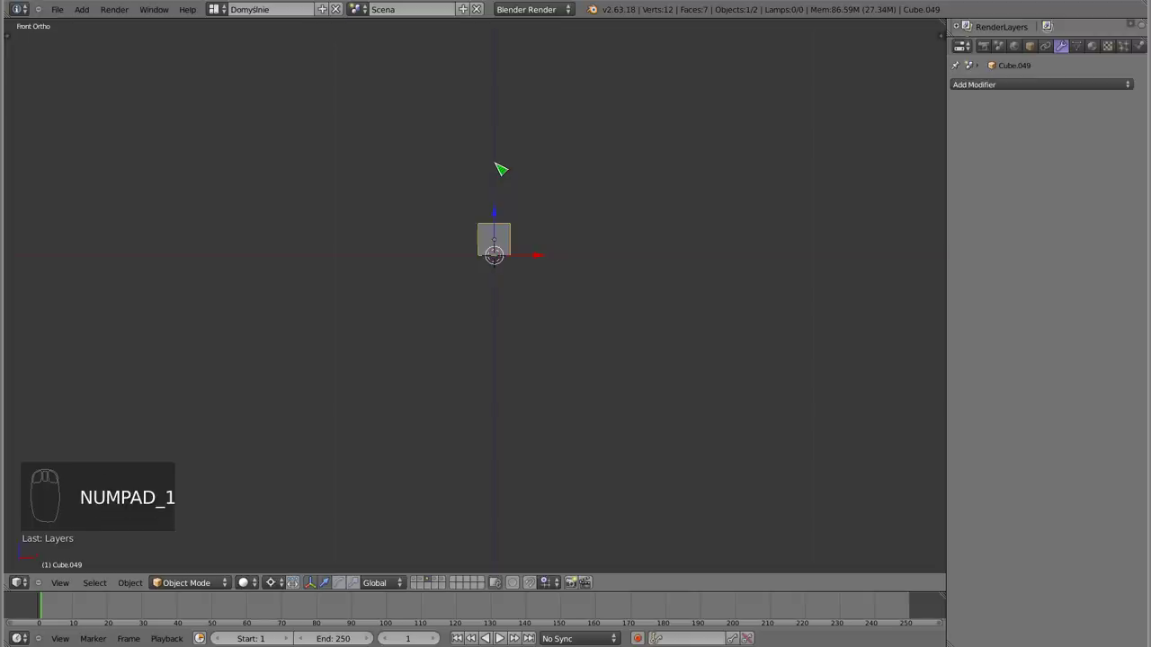
# Slide the cube along X to the right side of the plane and tilt the view to check it
pyautogui.moveTo(510, 247); pyautogui.dragTo(442, 373)
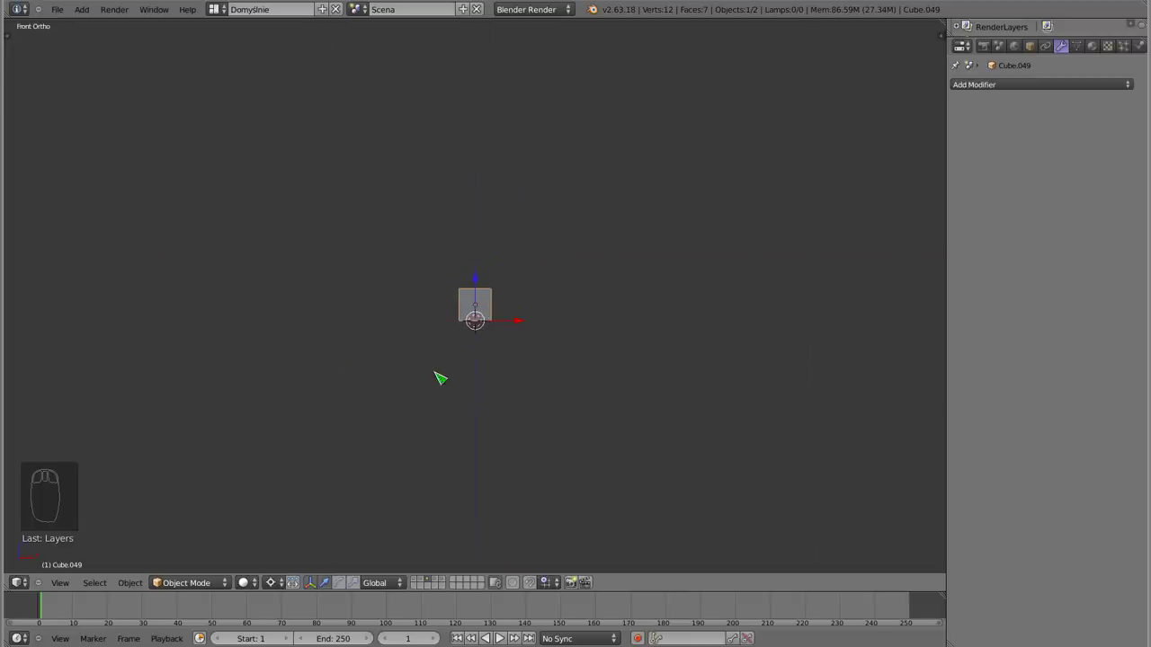
pyautogui.moveTo(489, 306); pyautogui.dragTo(483, 303)
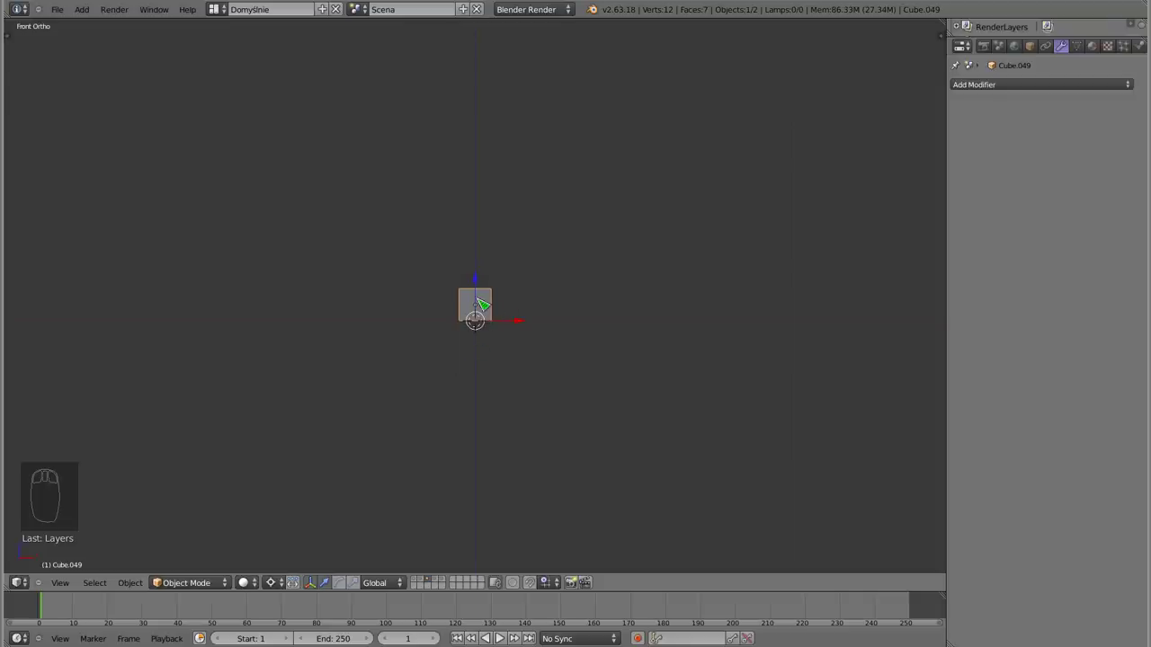
pyautogui.scroll(-3)
pyautogui.moveTo(475, 326); pyautogui.dragTo(564, 230)
pyautogui.moveTo(529, 285); pyautogui.dragTo(539, 277)
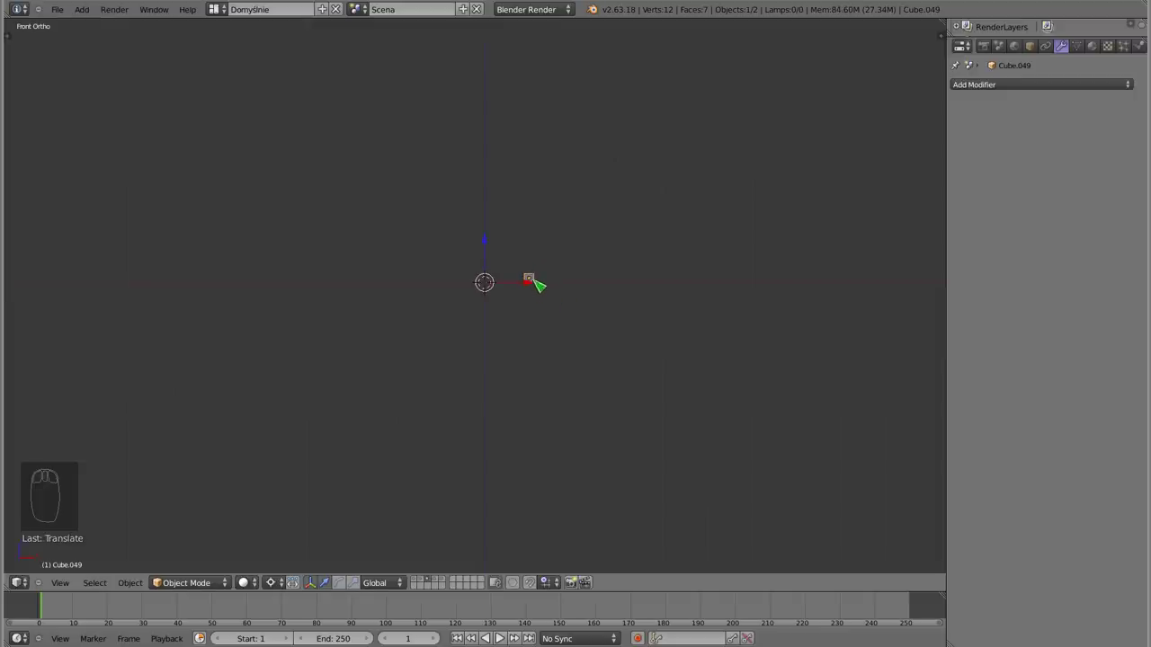
pyautogui.moveTo(483, 290); pyautogui.dragTo(475, 370)
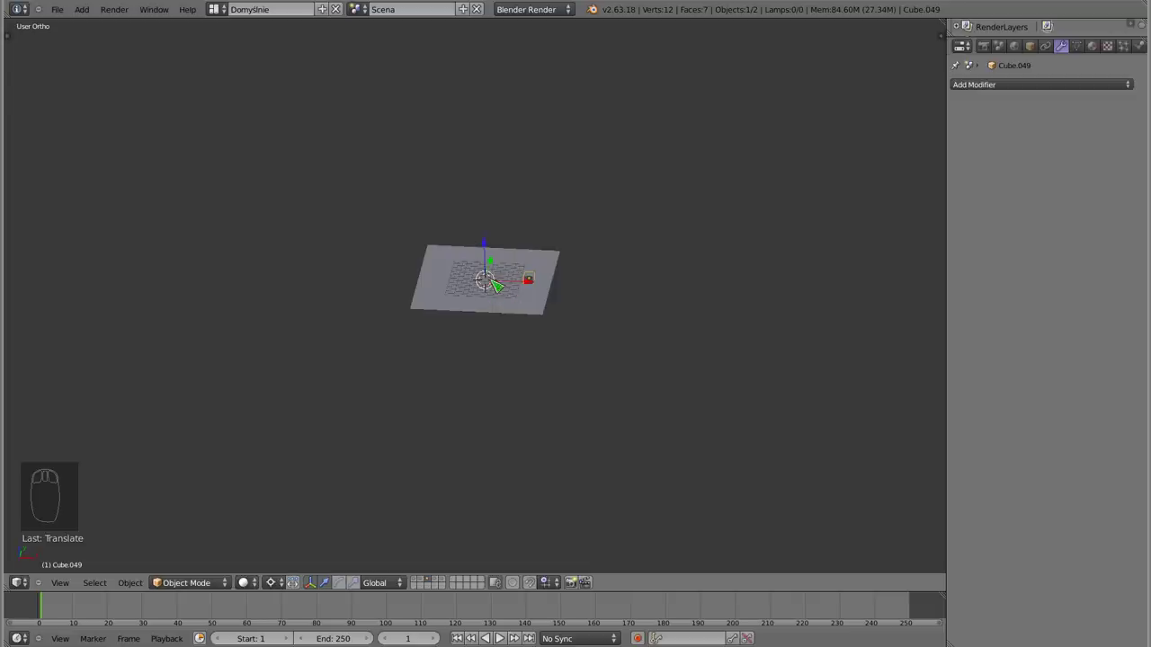
pyautogui.press('ctrl+,')
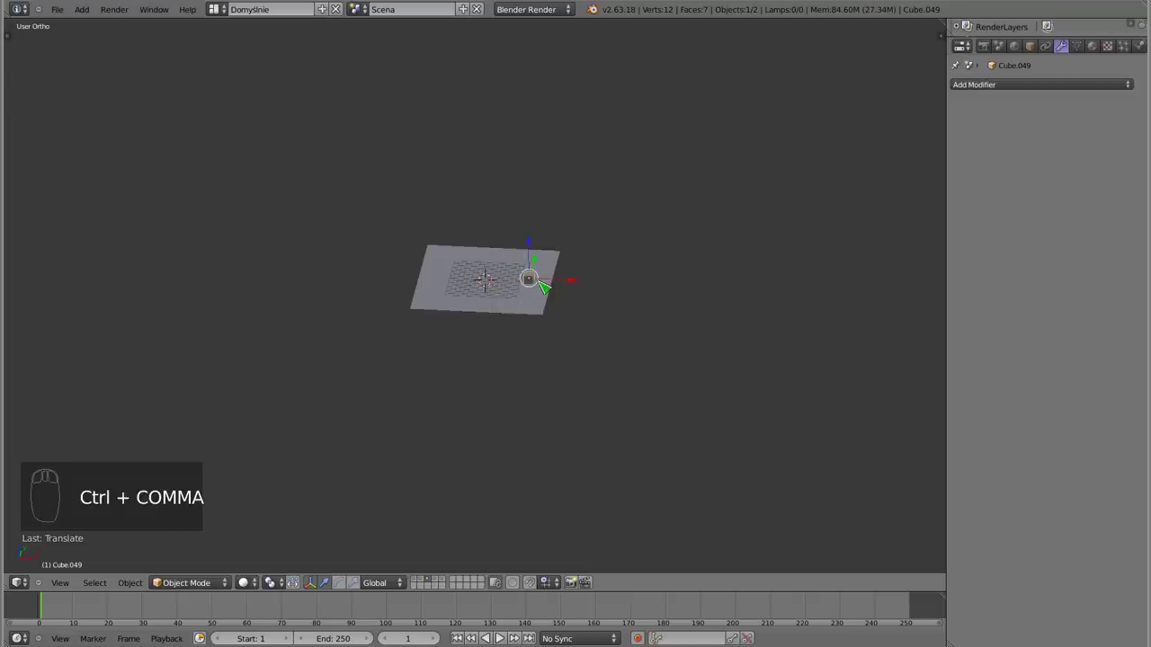
pyautogui.moveTo(510, 281); pyautogui.dragTo(661, 229)
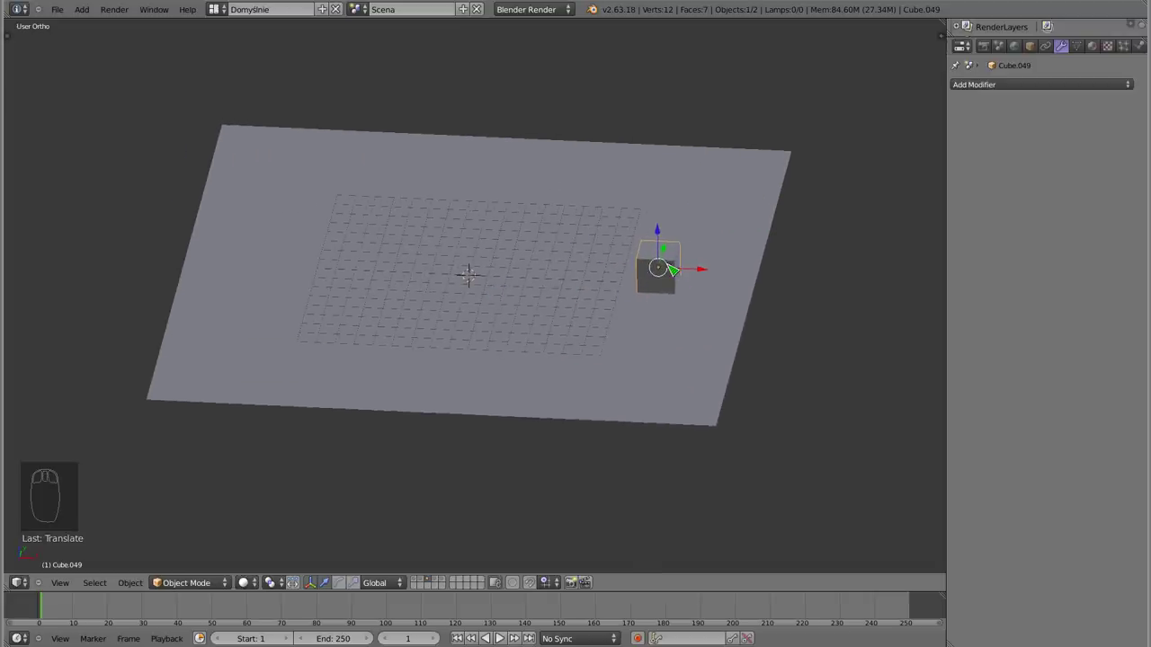
pyautogui.moveTo(281, 587); pyautogui.dragTo(332, 558)
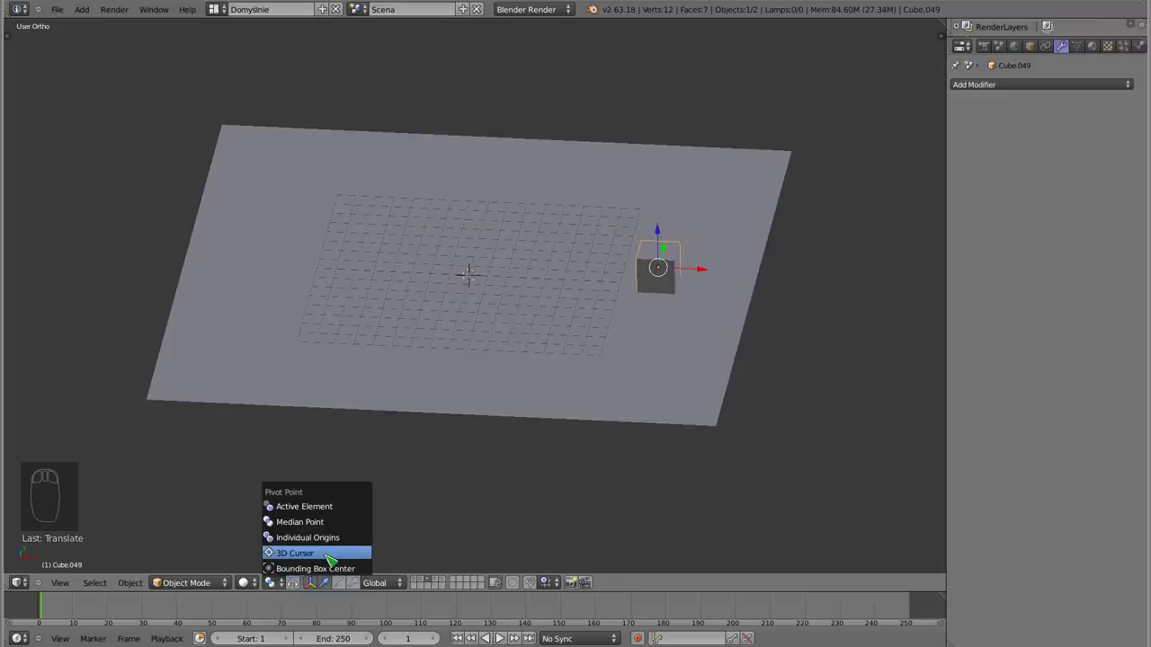
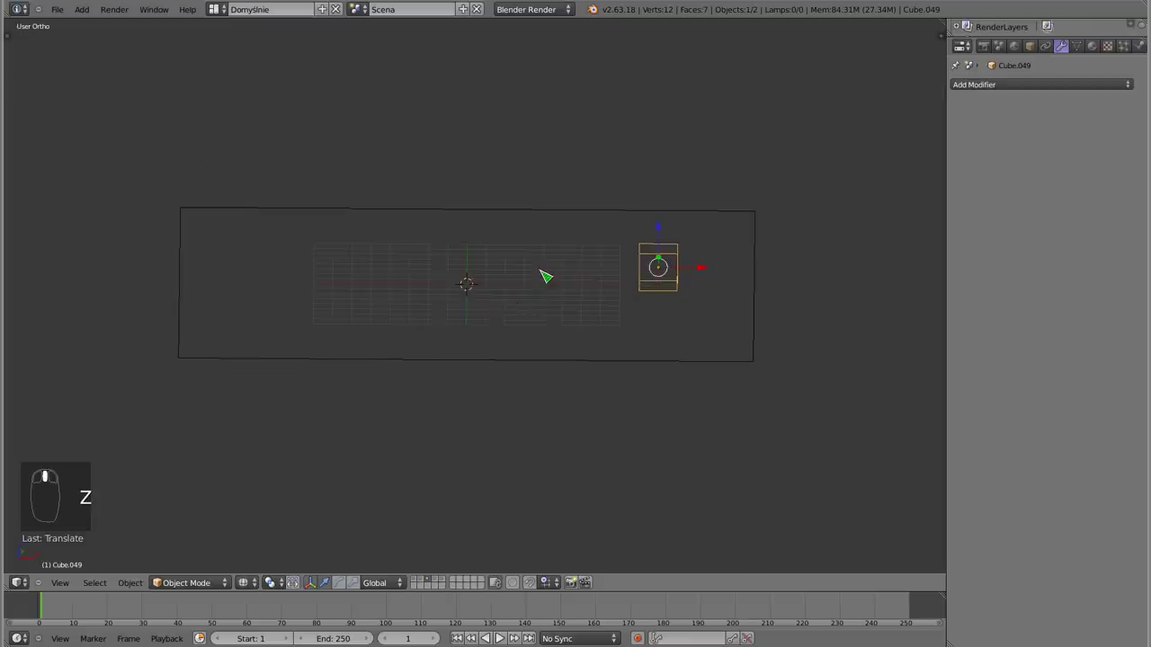
# From the top view, duplicate the off-centre cube to place a second cube beside it
pyautogui.press('KP_1')
pyautogui.press('z')
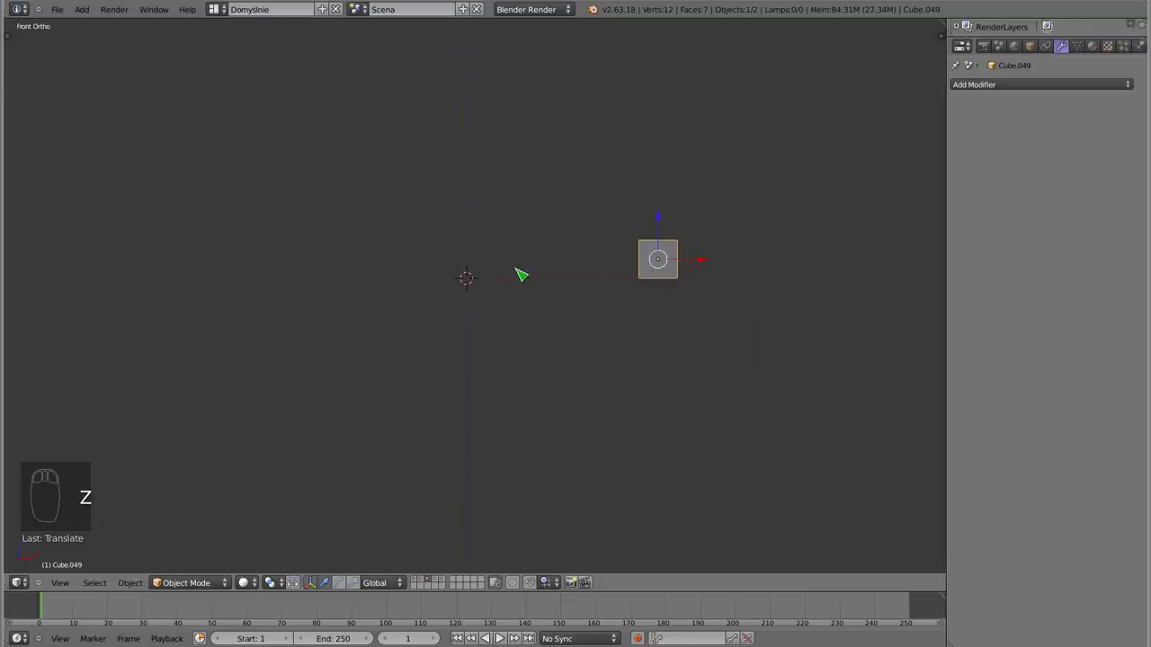
pyautogui.press('KP_7')
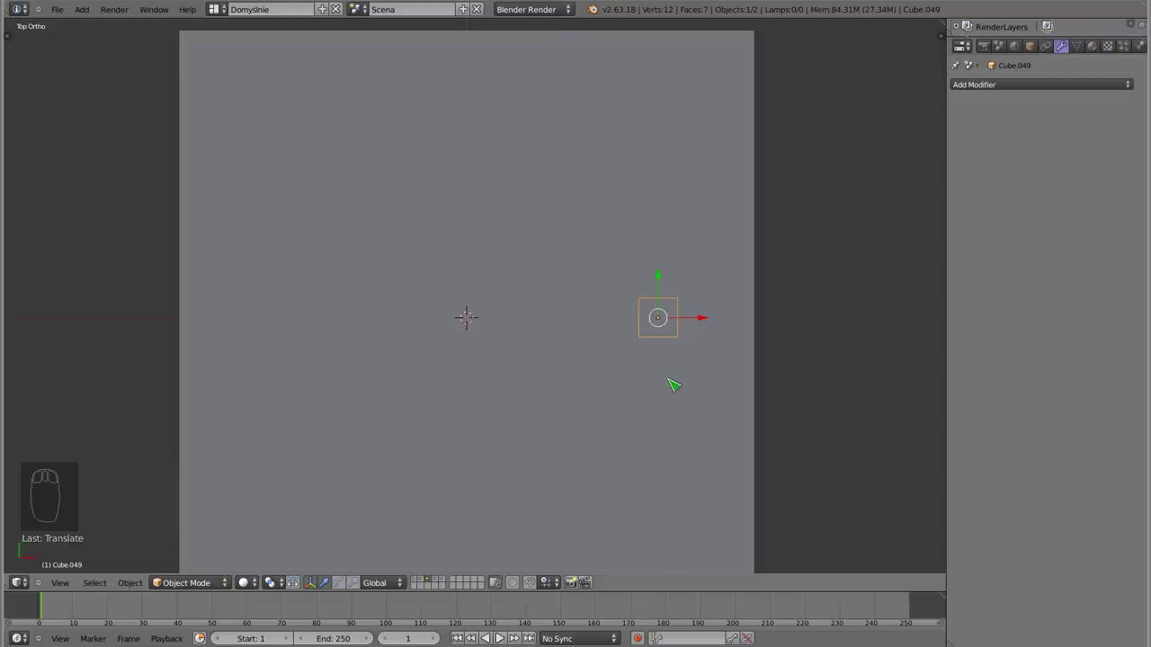
pyautogui.press('shift+d')
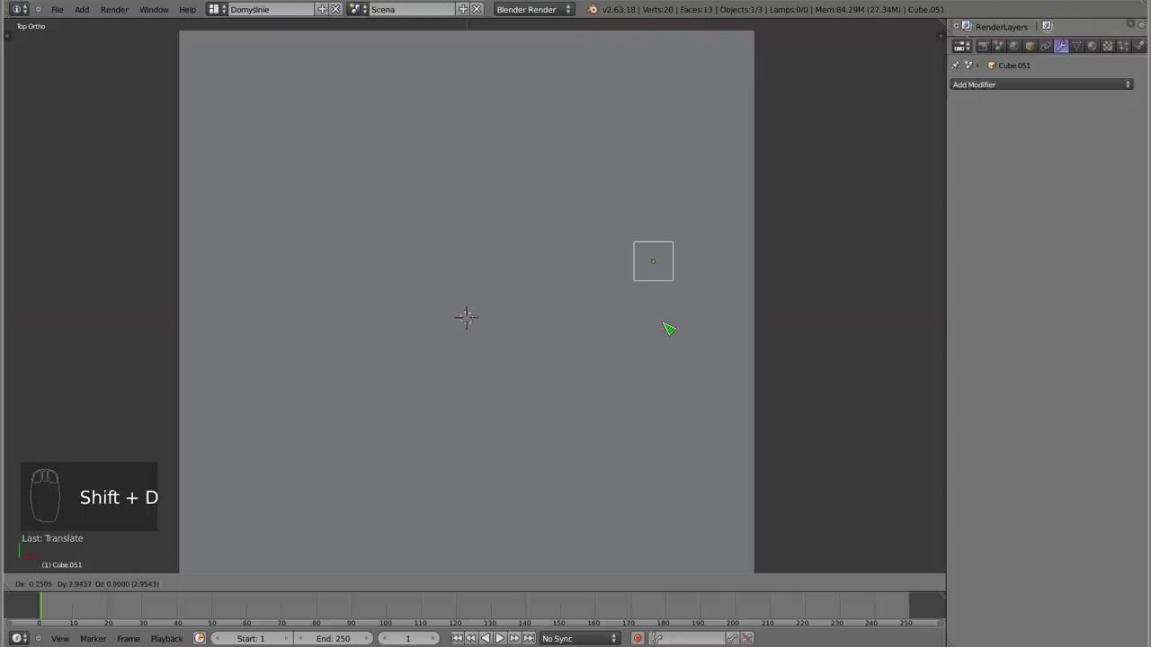
# Make trial copies of the cube, rotating each one into an arc around the centre
pyautogui.moveTo(668, 326); pyautogui.dragTo(671, 313)
pyautogui.press('z')
pyautogui.press('r')
pyautogui.press('shift+d')
pyautogui.moveTo(672, 311); pyautogui.dragTo(565, 172)
pyautogui.press('r')
pyautogui.press('shift+d')
pyautogui.press('r')
pyautogui.press('shift+d')
pyautogui.press('r')
pyautogui.press('shift+d')
# Extend the arc with a few more rotated copies, then delete all the extra cubes
pyautogui.moveTo(567, 174); pyautogui.dragTo(558, 88)
pyautogui.press('r')
pyautogui.press('shift+d')
pyautogui.press('r')
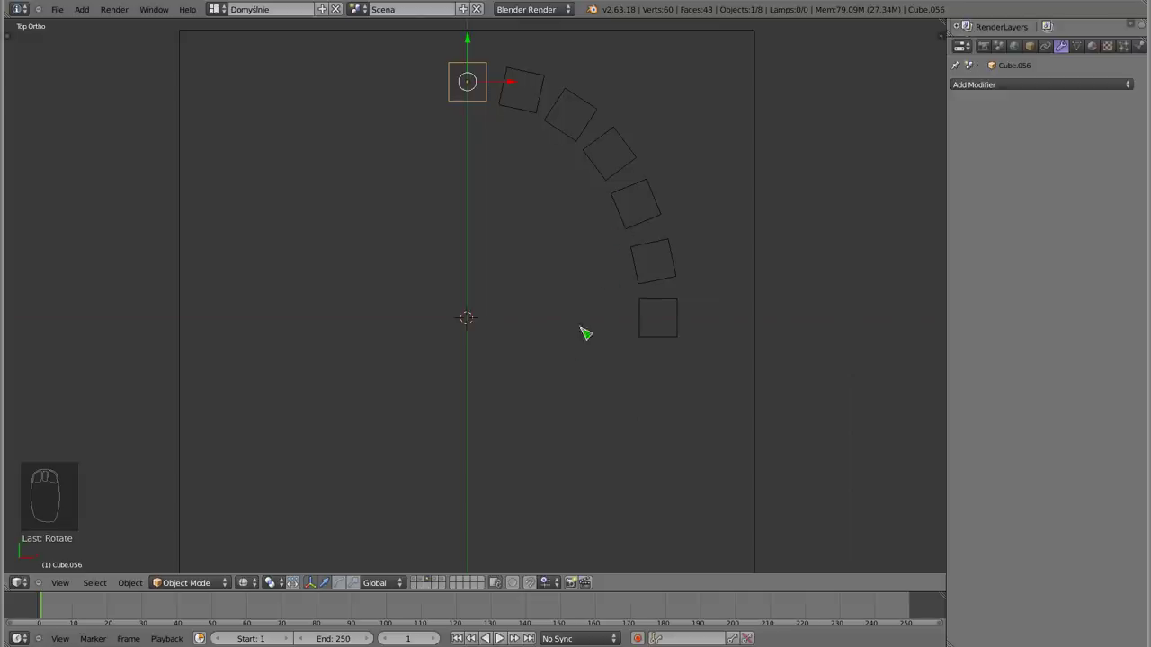
pyautogui.moveTo(534, 115); pyautogui.dragTo(554, 233)
pyautogui.press('x')
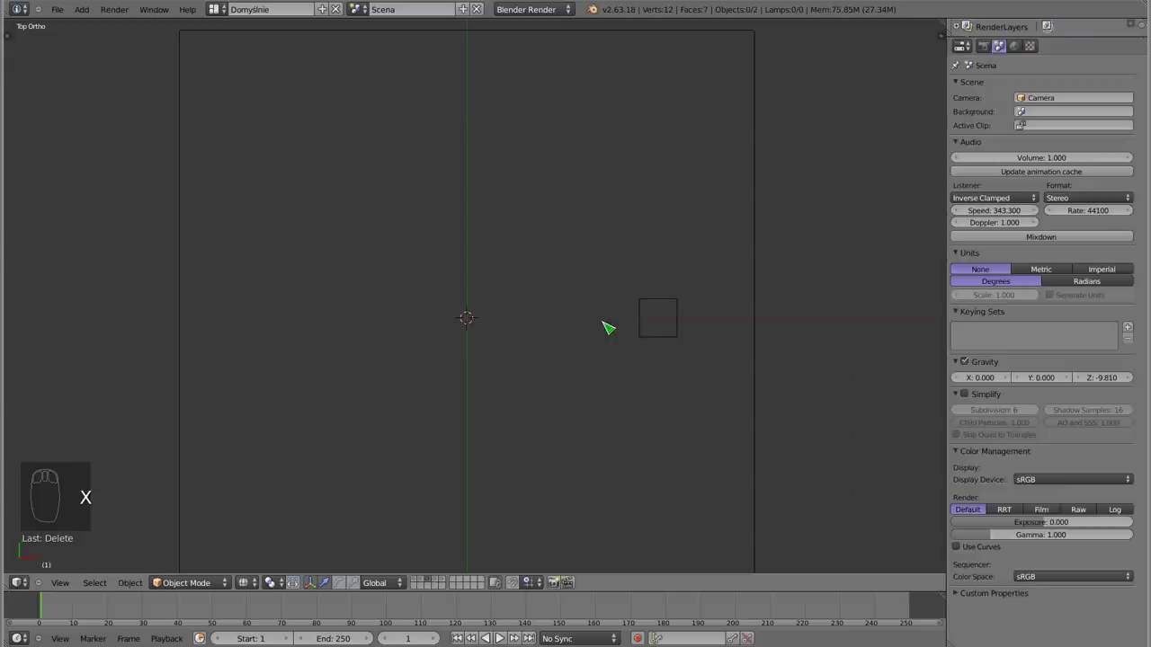
# Duplicate the right-hand cube and move the copy along X to the left side, mirroring it
pyautogui.moveTo(642, 328); pyautogui.dragTo(690, 339)
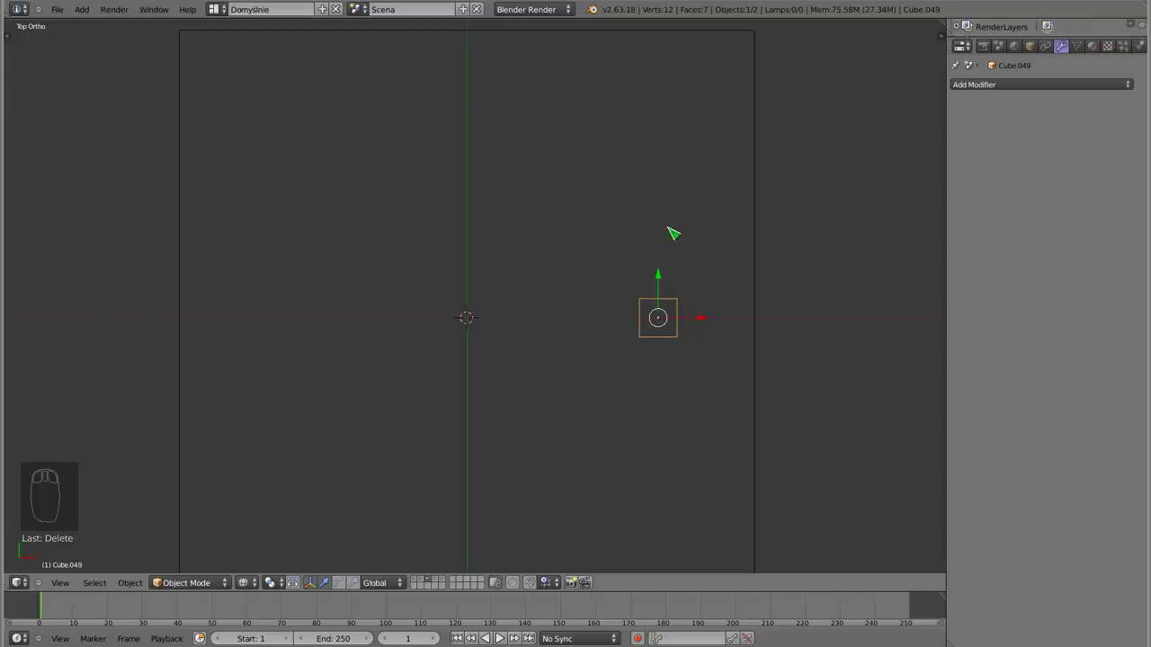
pyautogui.press('shift+d')
pyautogui.moveTo(294, 352); pyautogui.dragTo(415, 352)
pyautogui.moveTo(435, 363); pyautogui.dragTo(420, 351)
pyautogui.moveTo(416, 351); pyautogui.dragTo(440, 370)
pyautogui.moveTo(440, 370); pyautogui.dragTo(429, 347)
pyautogui.press('z')
pyautogui.moveTo(438, 340); pyautogui.dragTo(331, 301)
# Orbit the view to check the two cubes facing each other across the centre
pyautogui.middleClick(322, 311)
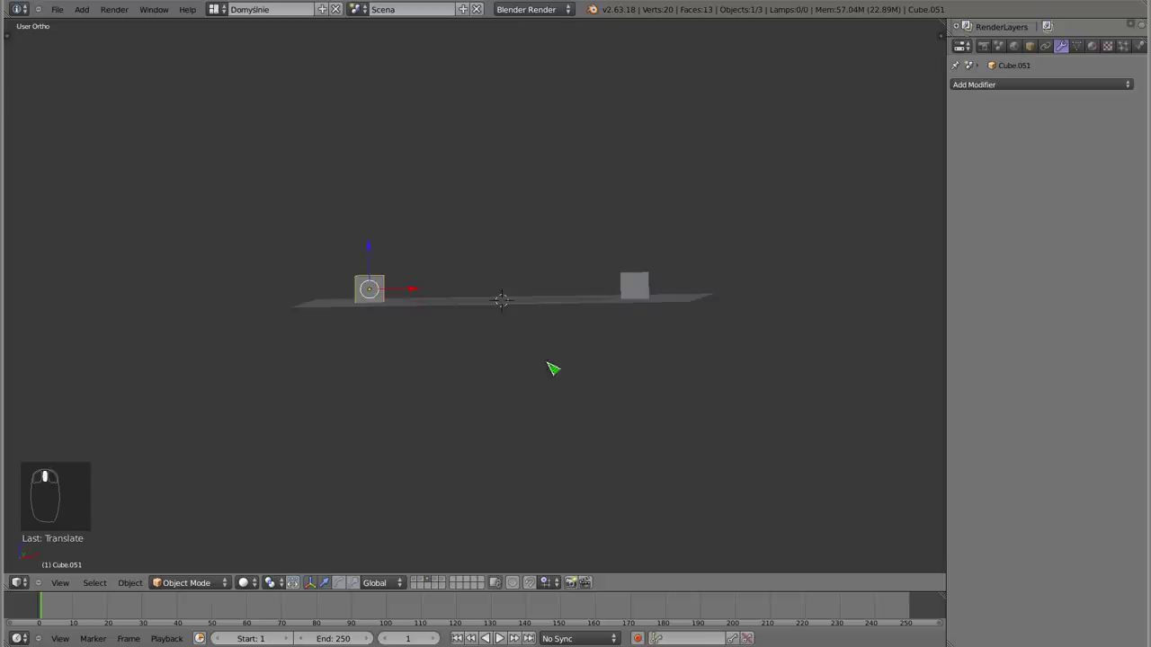
pyautogui.middleClick(649, 286)
pyautogui.moveTo(649, 286); pyautogui.dragTo(503, 396)
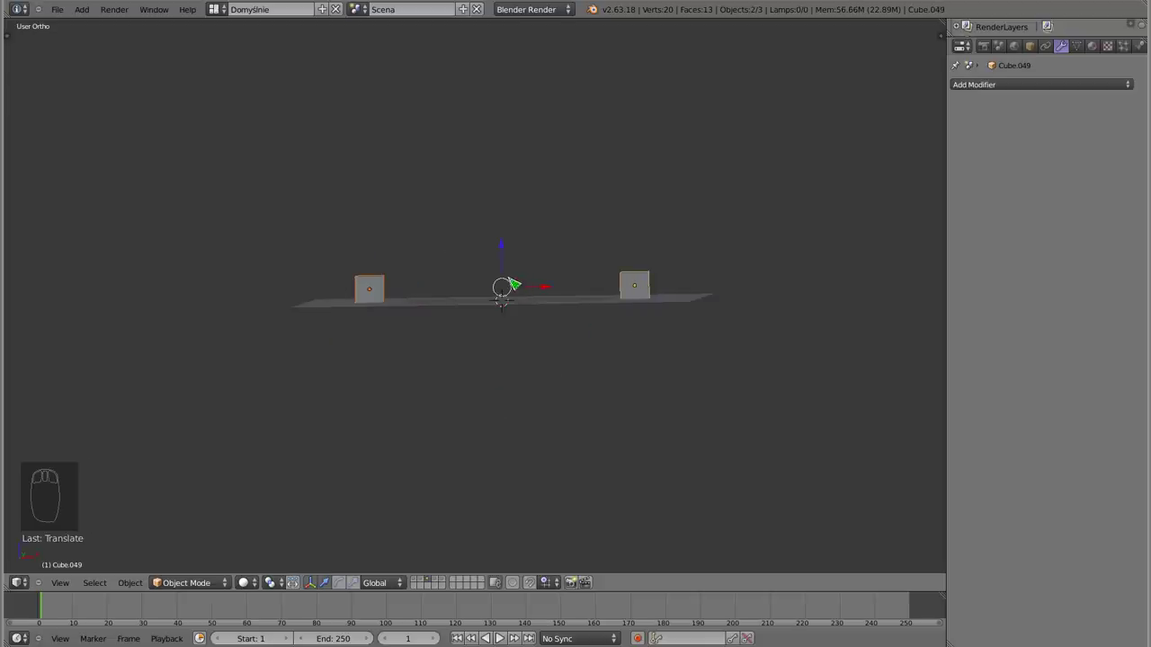
pyautogui.press('KP_1')
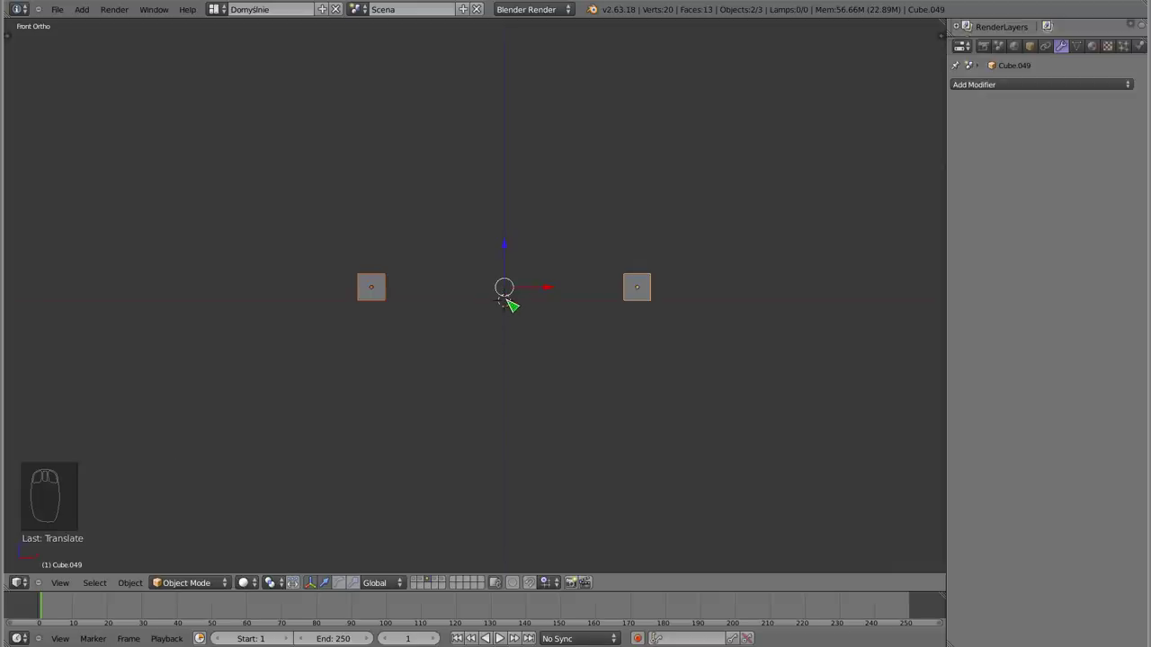
pyautogui.press('KP_7')
pyautogui.moveTo(553, 208); pyautogui.dragTo(652, 405)
pyautogui.press('h')
pyautogui.moveTo(650, 340); pyautogui.dragTo(638, 473)
pyautogui.press('r')
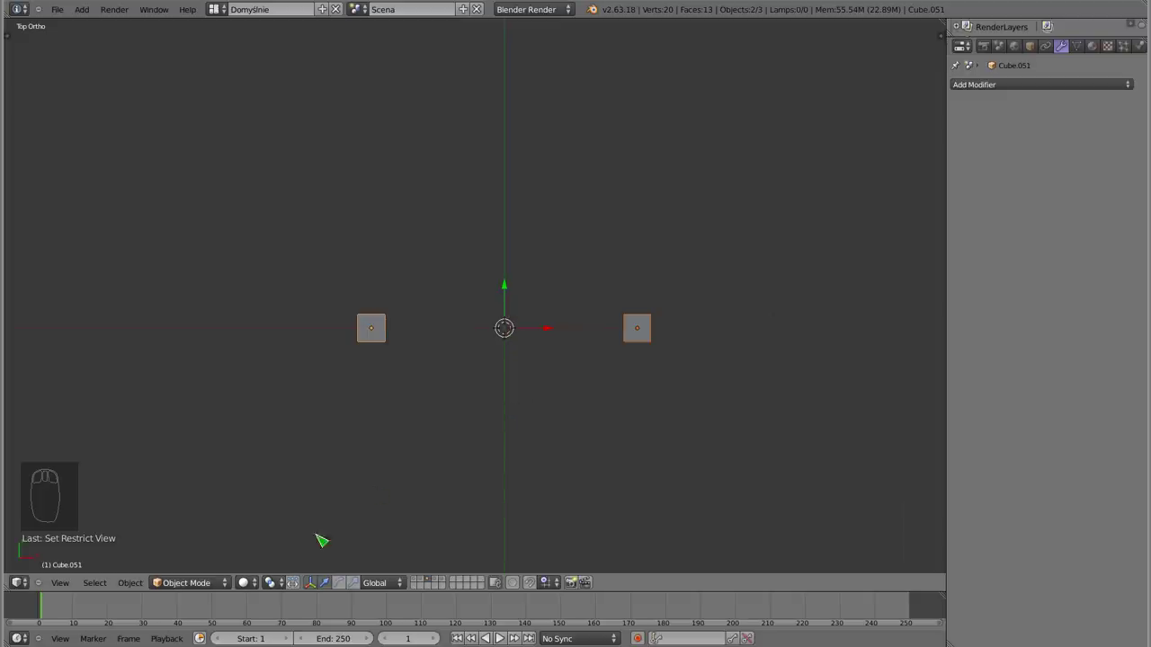
pyautogui.moveTo(283, 588); pyautogui.dragTo(346, 527)
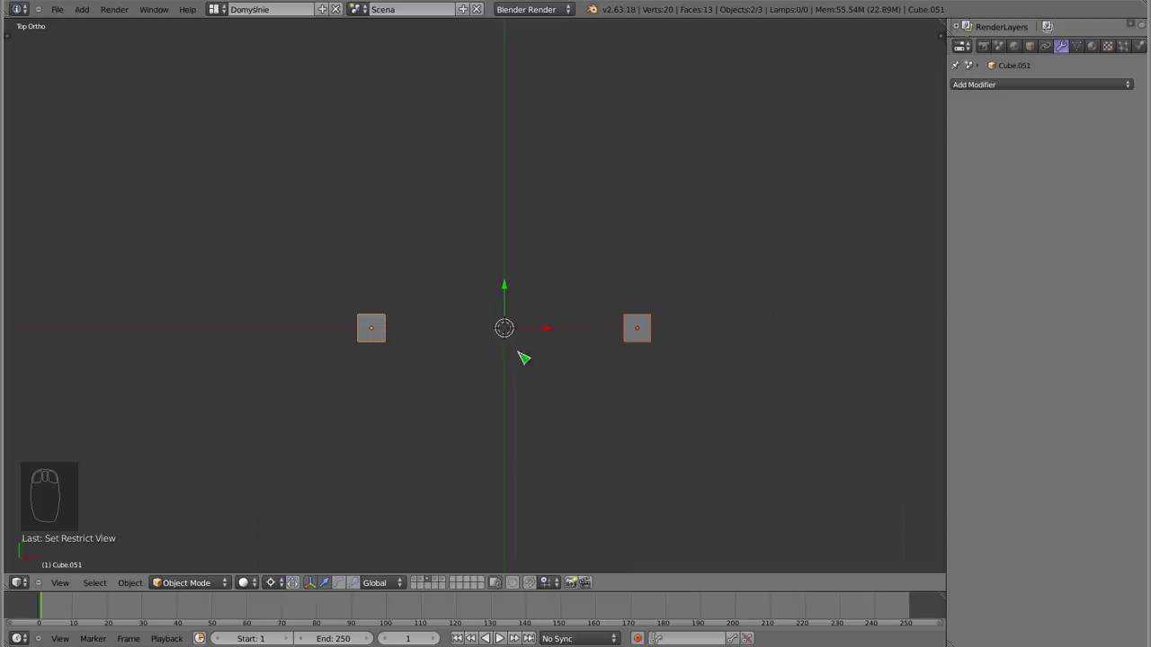
pyautogui.press('r')
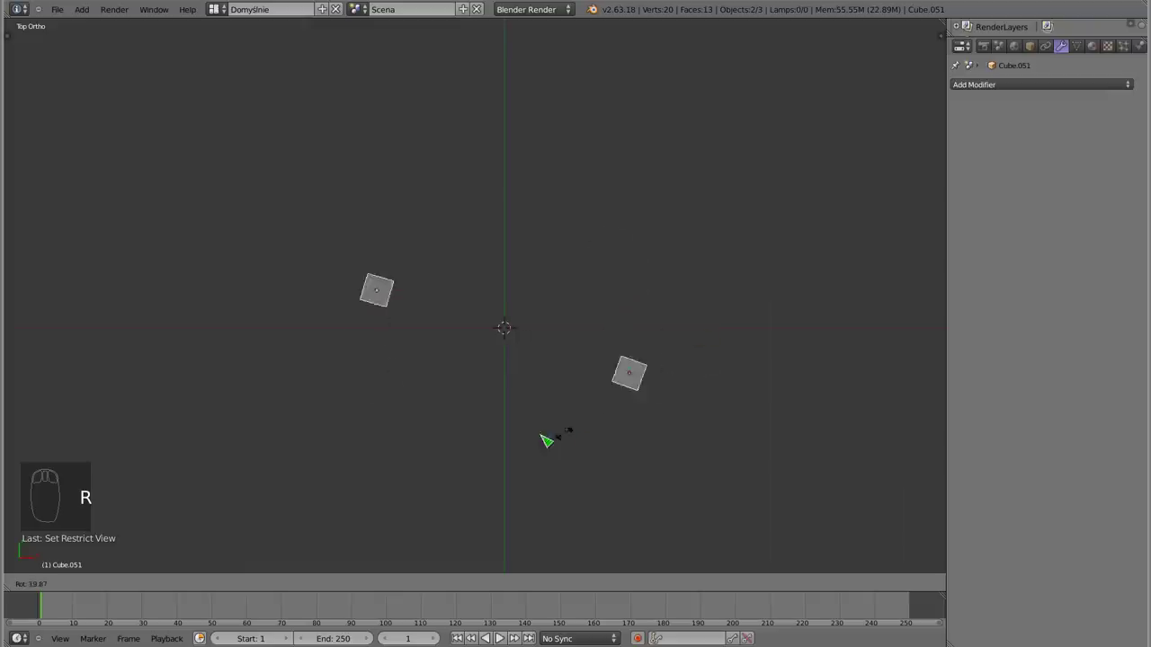
pyautogui.moveTo(455, 266); pyautogui.dragTo(723, 197)
pyautogui.press('r')
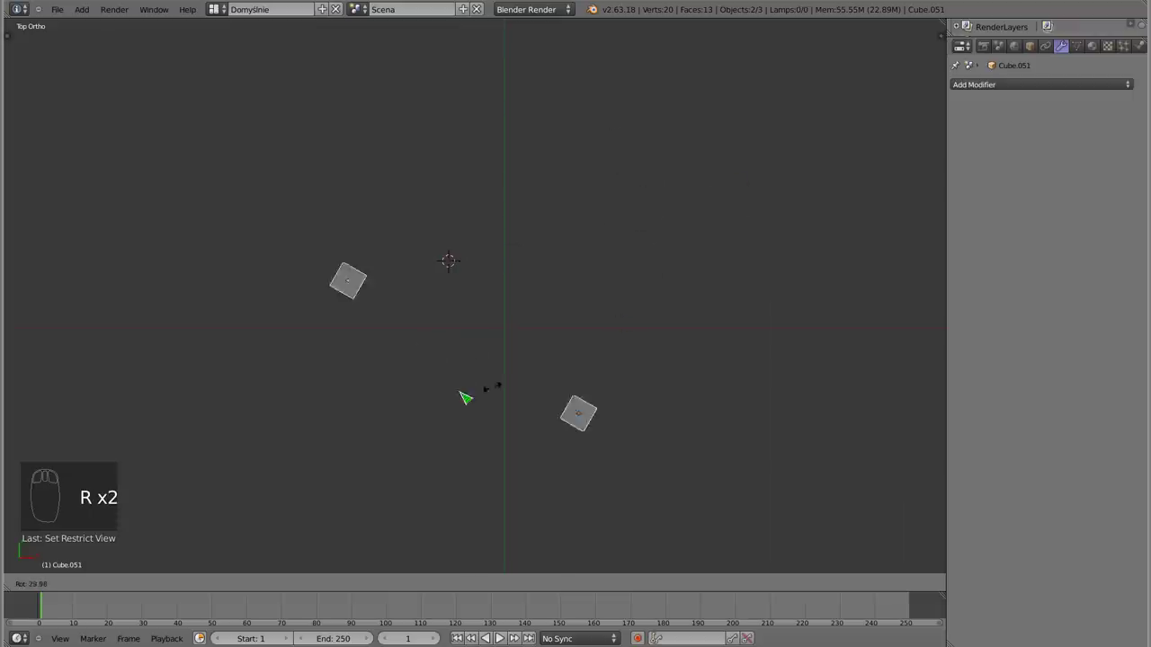
pyautogui.moveTo(276, 594); pyautogui.dragTo(335, 561)
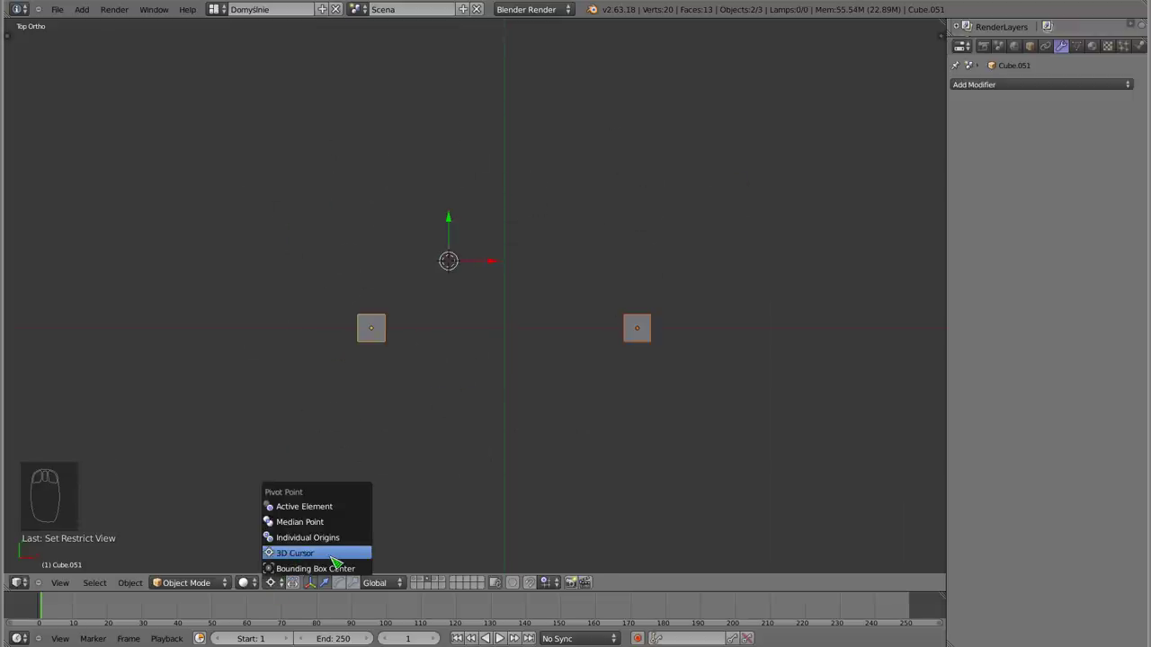
pyautogui.press('shift+c')
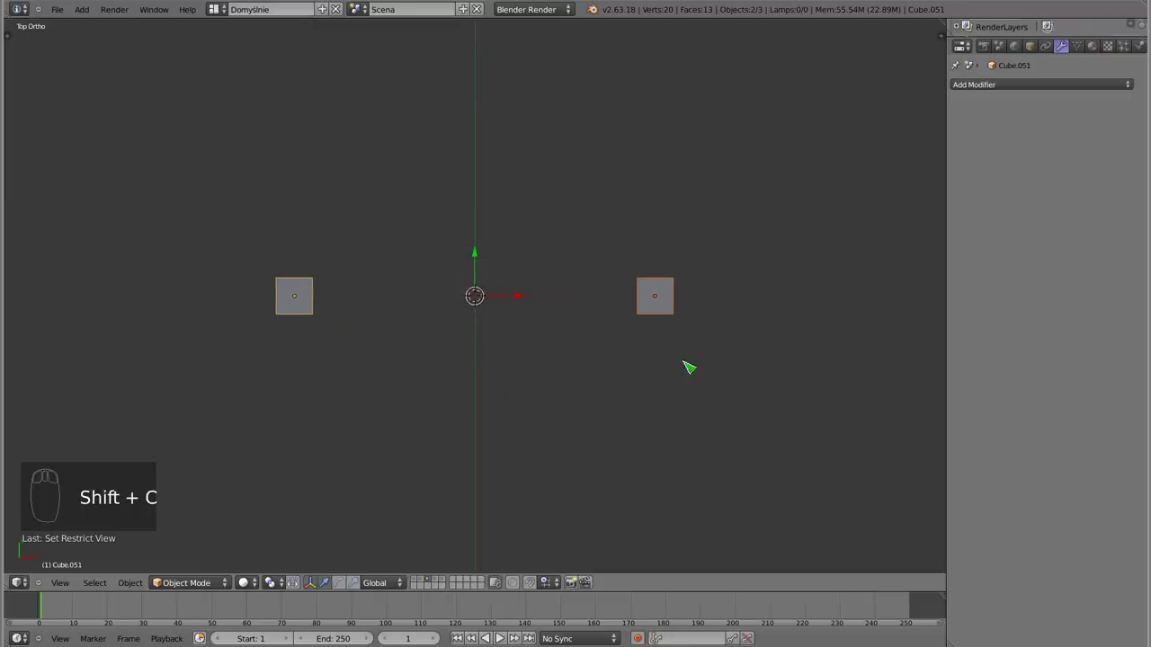
pyautogui.press('r')
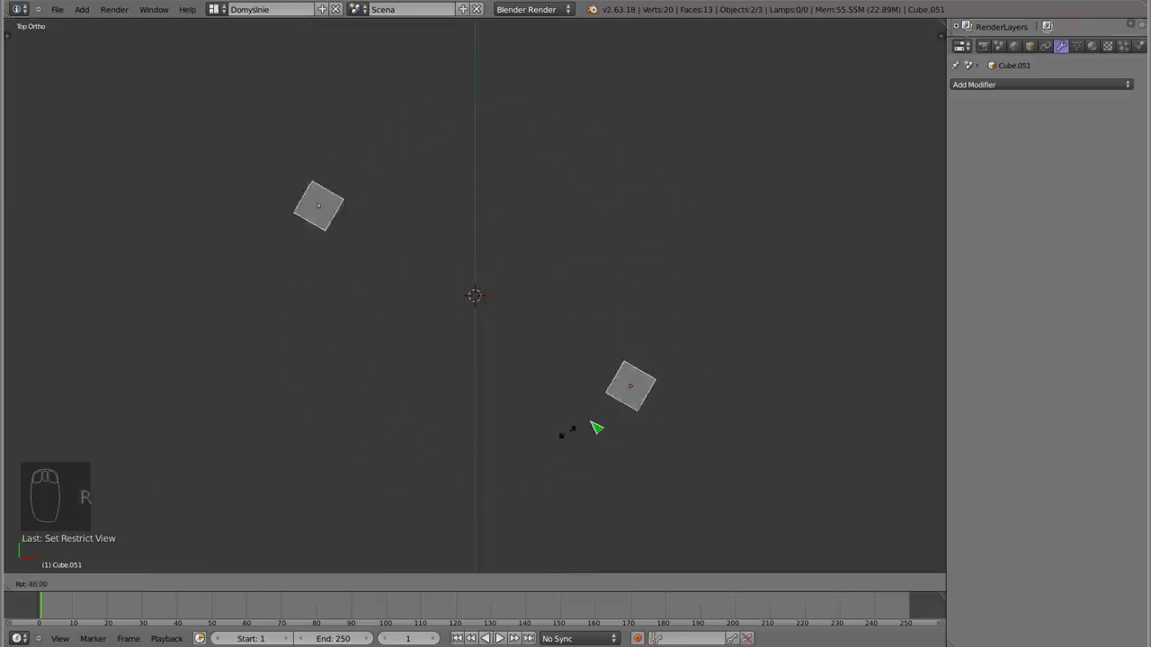
pyautogui.moveTo(300, 309); pyautogui.dragTo(487, 305)
pyautogui.moveTo(663, 294); pyautogui.dragTo(674, 284)
pyautogui.press('shift+d')
pyautogui.moveTo(673, 288); pyautogui.dragTo(338, 366)
pyautogui.moveTo(662, 304); pyautogui.dragTo(539, 264)
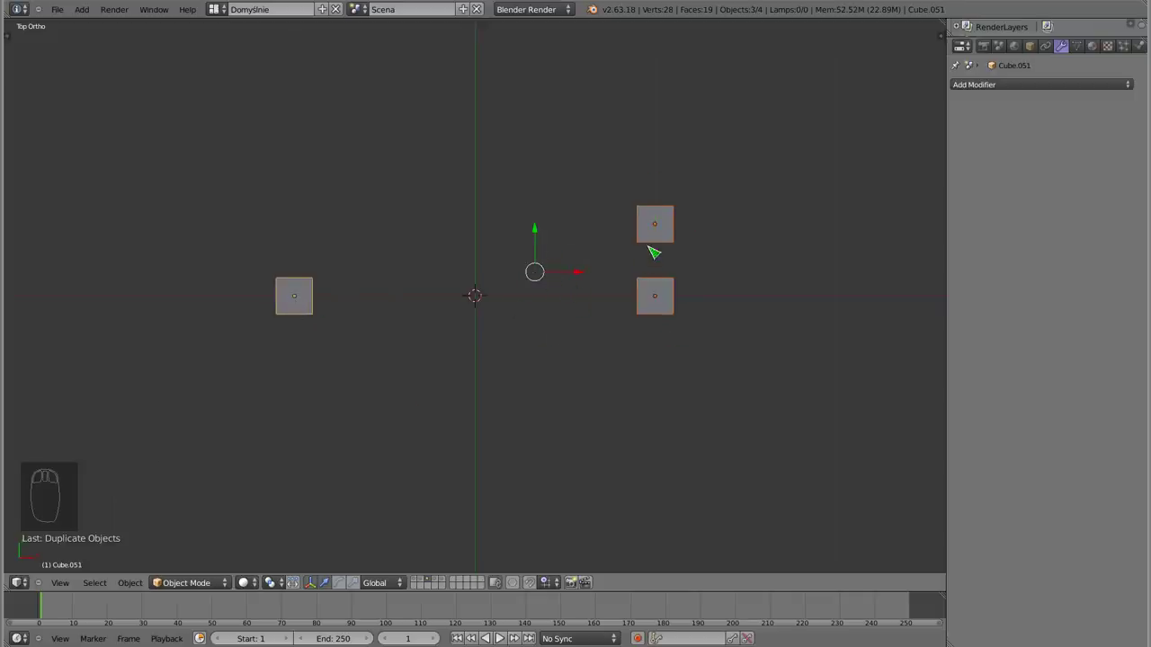
pyautogui.moveTo(660, 234); pyautogui.dragTo(595, 231)
pyautogui.press('x')
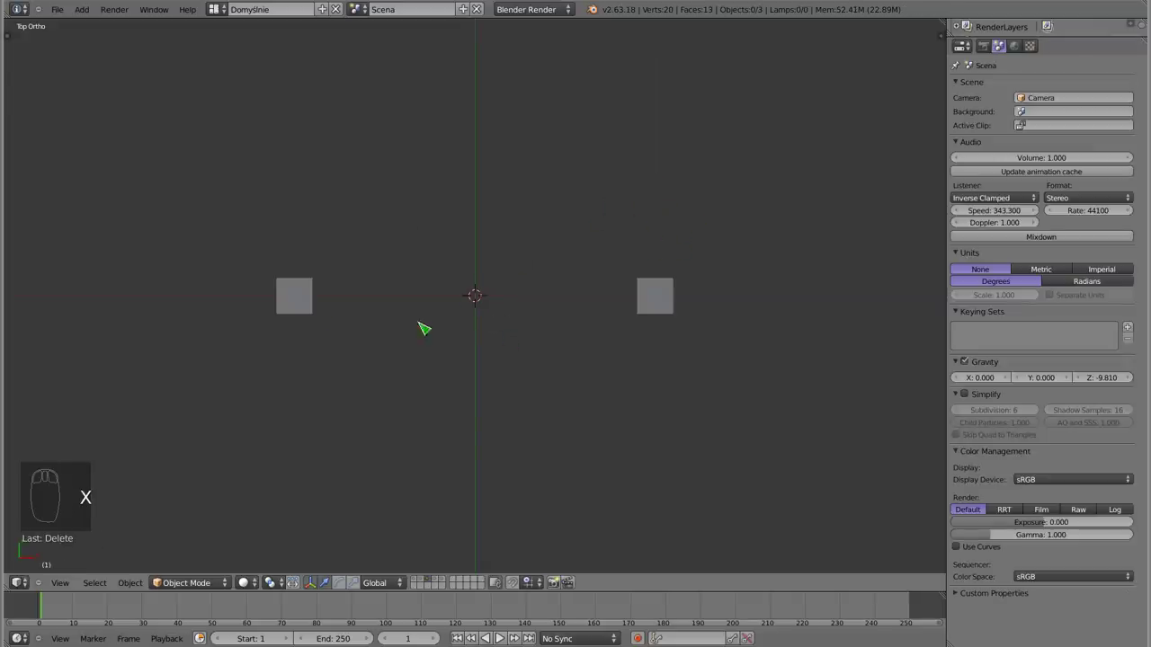
# From the top view, box-select both facing cubes and duplicate them
pyautogui.moveTo(304, 290); pyautogui.dragTo(685, 402)
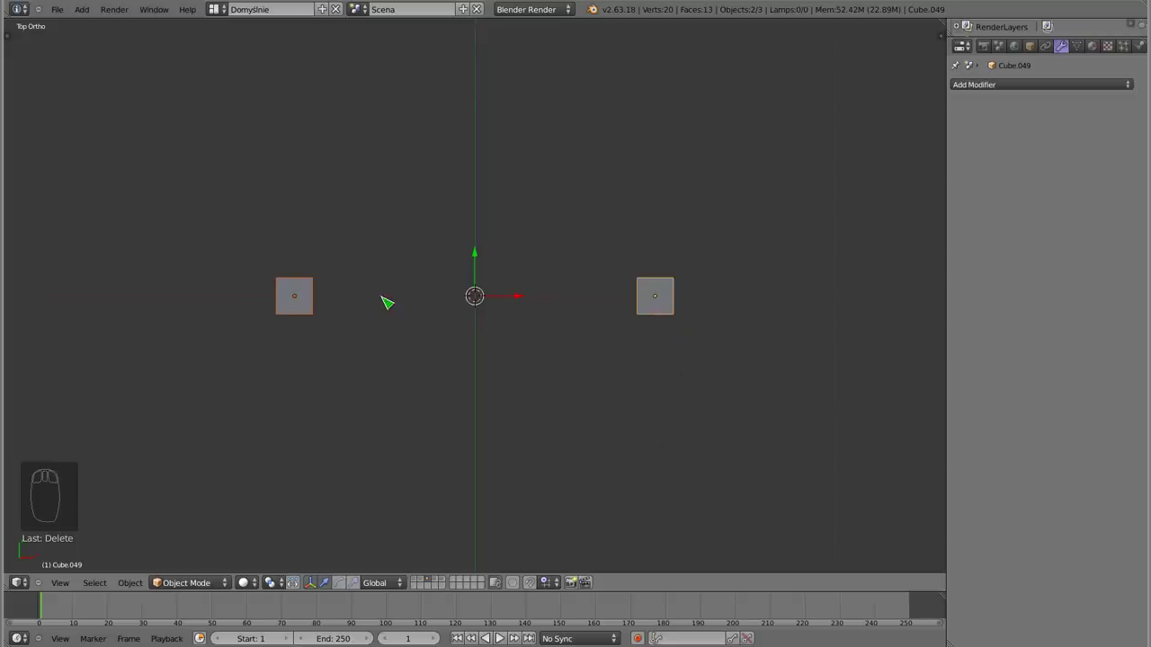
pyautogui.moveTo(479, 348); pyautogui.dragTo(322, 285)
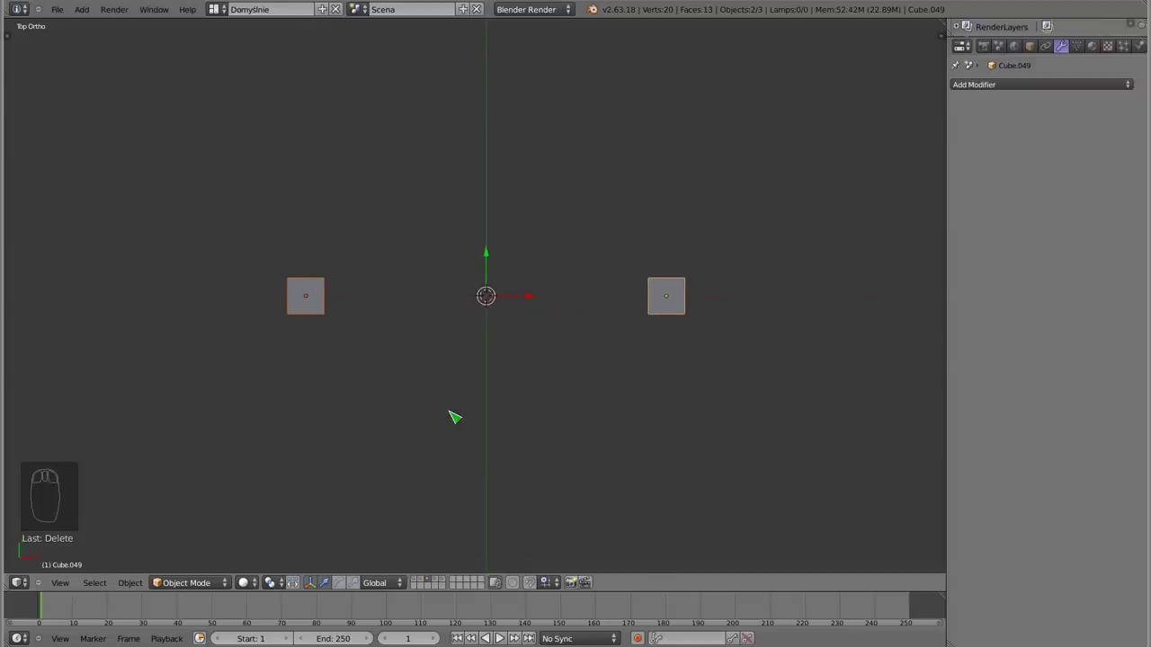
pyautogui.moveTo(493, 382); pyautogui.dragTo(490, 291)
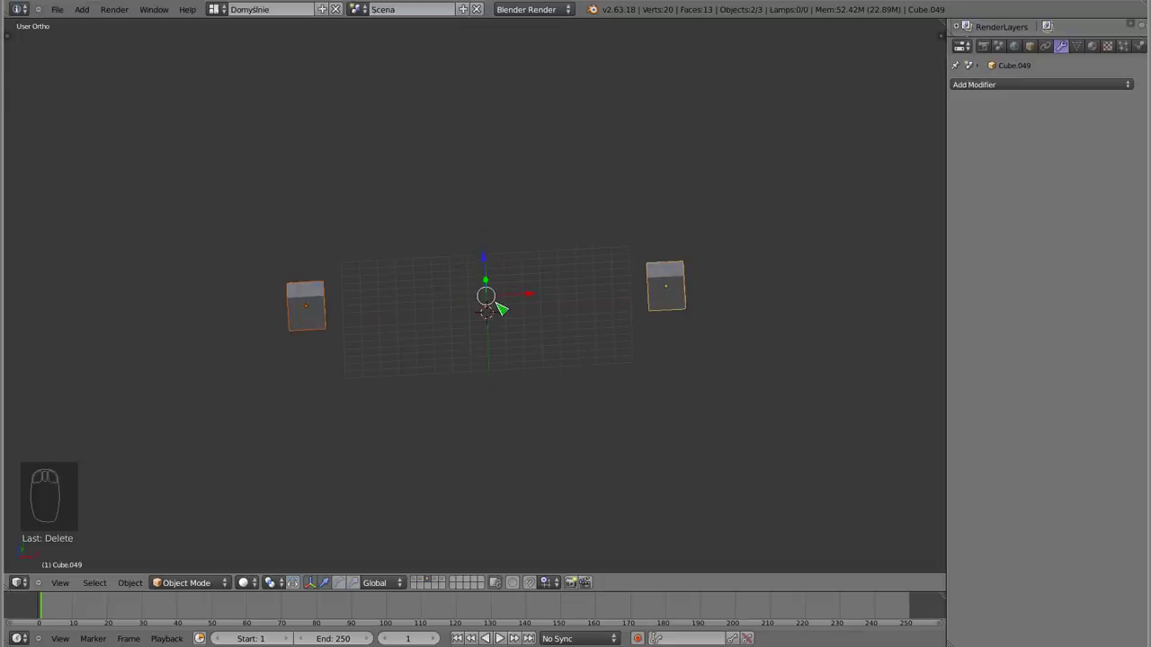
pyautogui.press('KP_7')
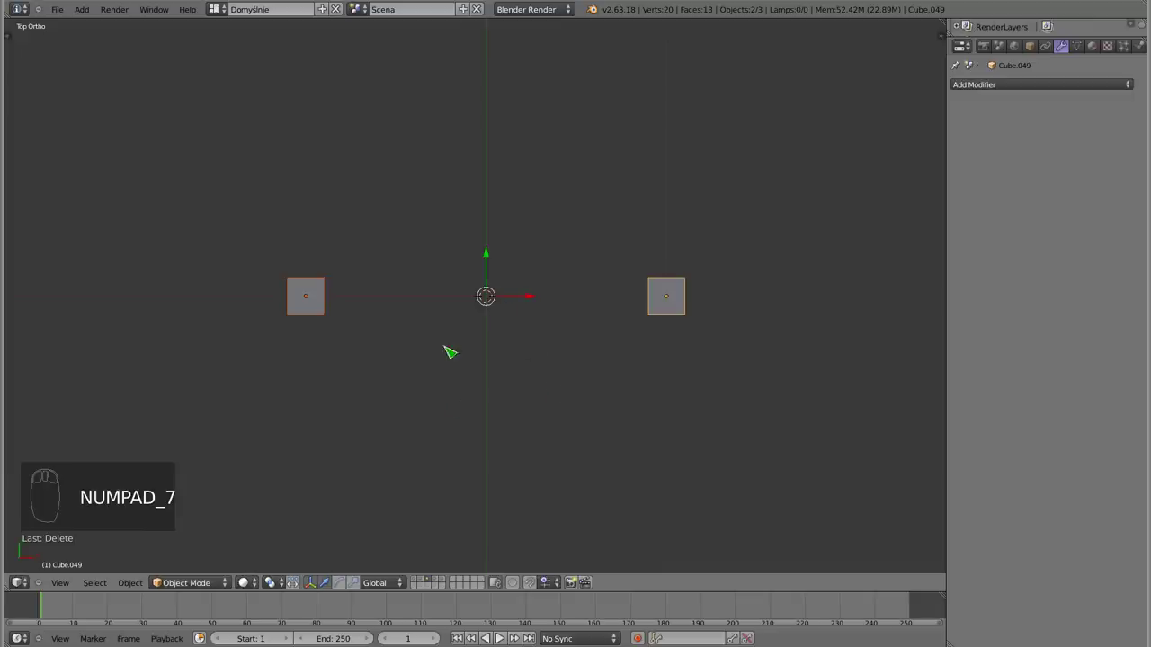
pyautogui.moveTo(327, 310); pyautogui.dragTo(654, 371)
pyautogui.press('shift+d')
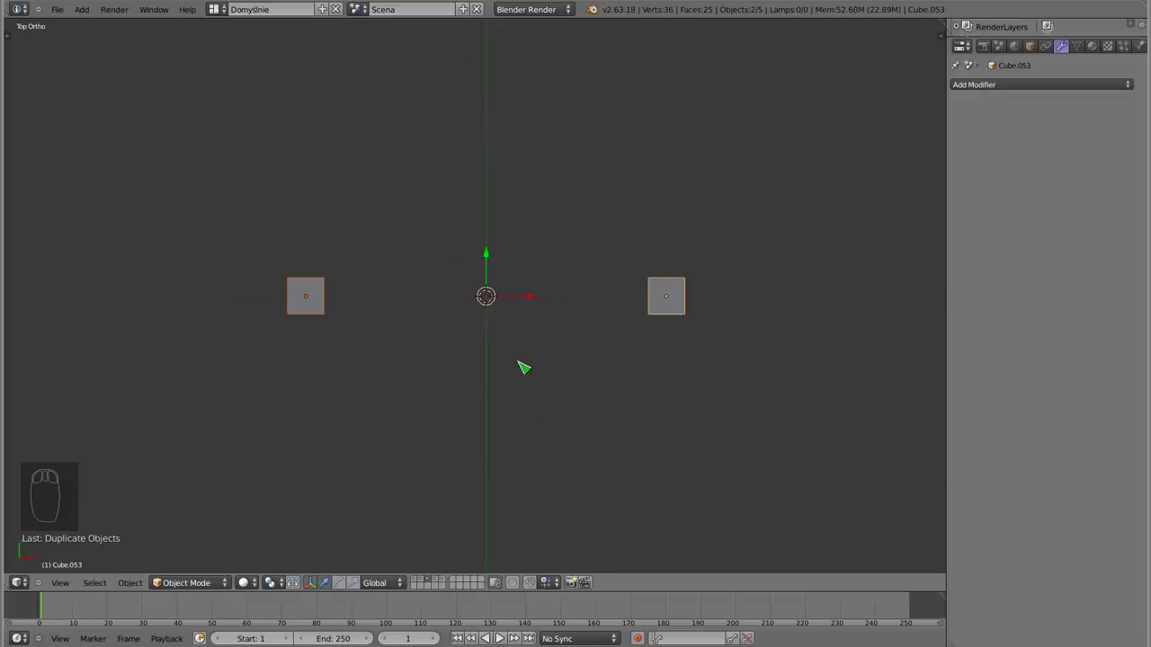
# Rotate the copies around the centre and repeat duplicate-and-rotate to grow two arcs
pyautogui.press('r')
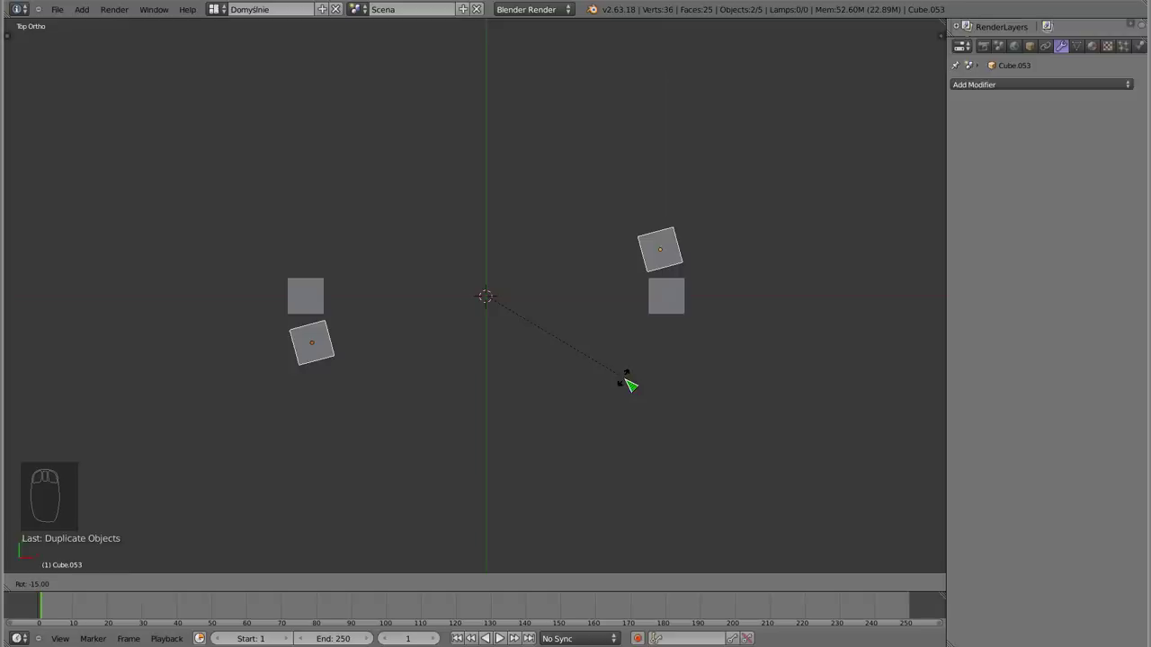
pyautogui.moveTo(630, 383); pyautogui.dragTo(505, 197)
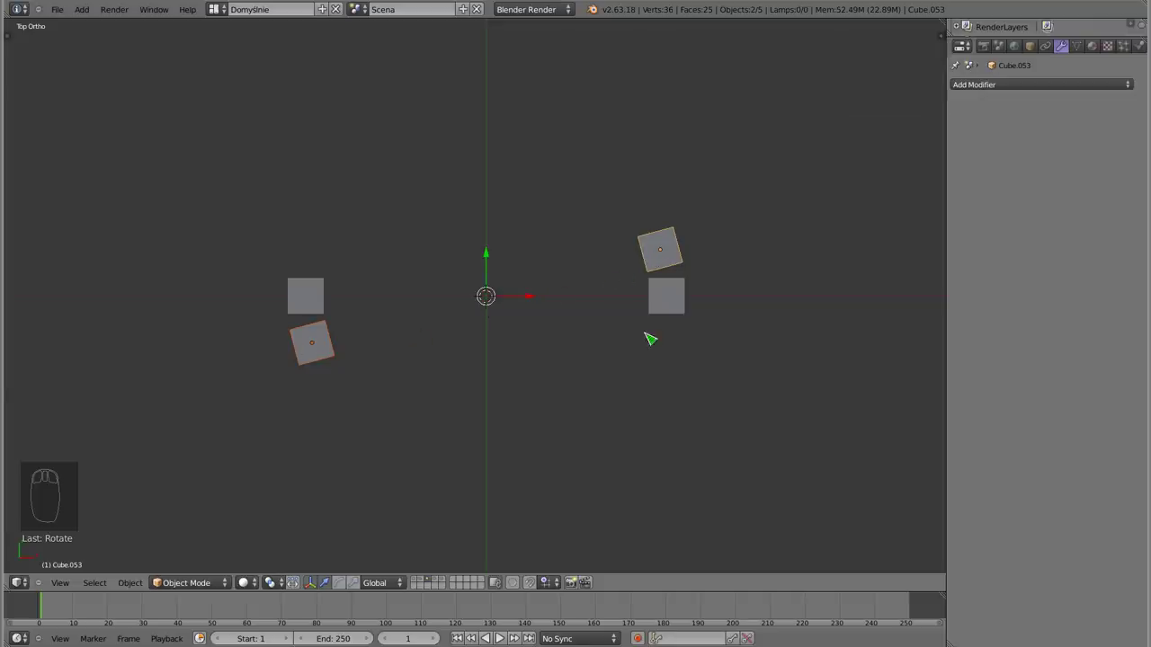
pyautogui.press('shift+d')
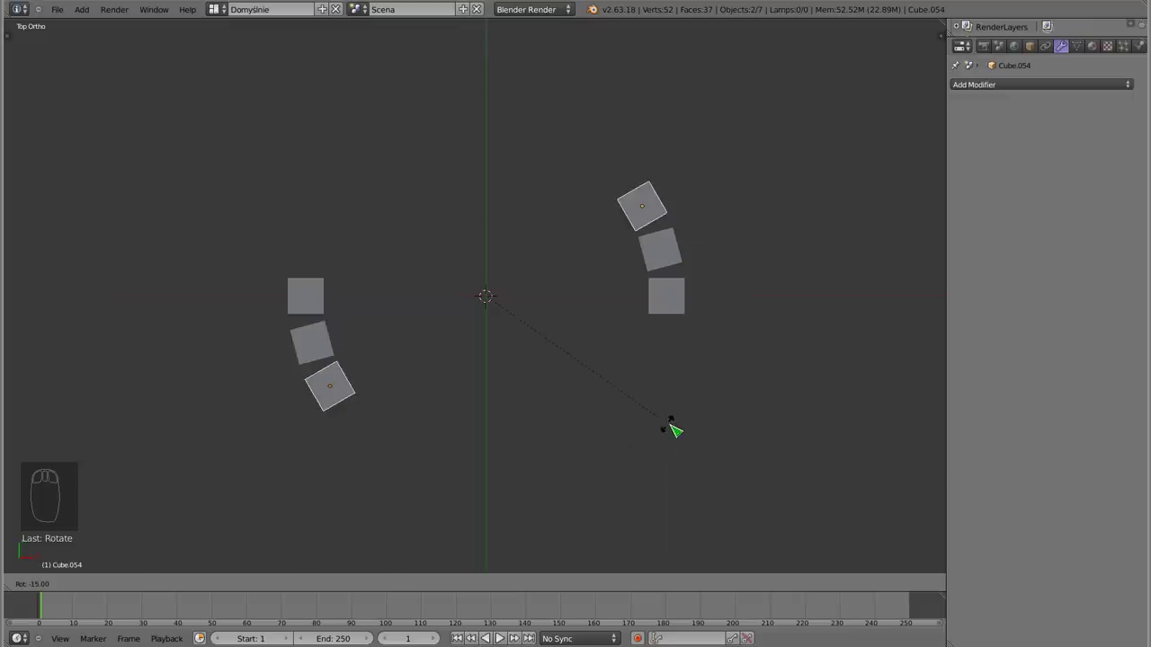
pyautogui.moveTo(676, 429); pyautogui.dragTo(568, 428)
pyautogui.press('shift+d')
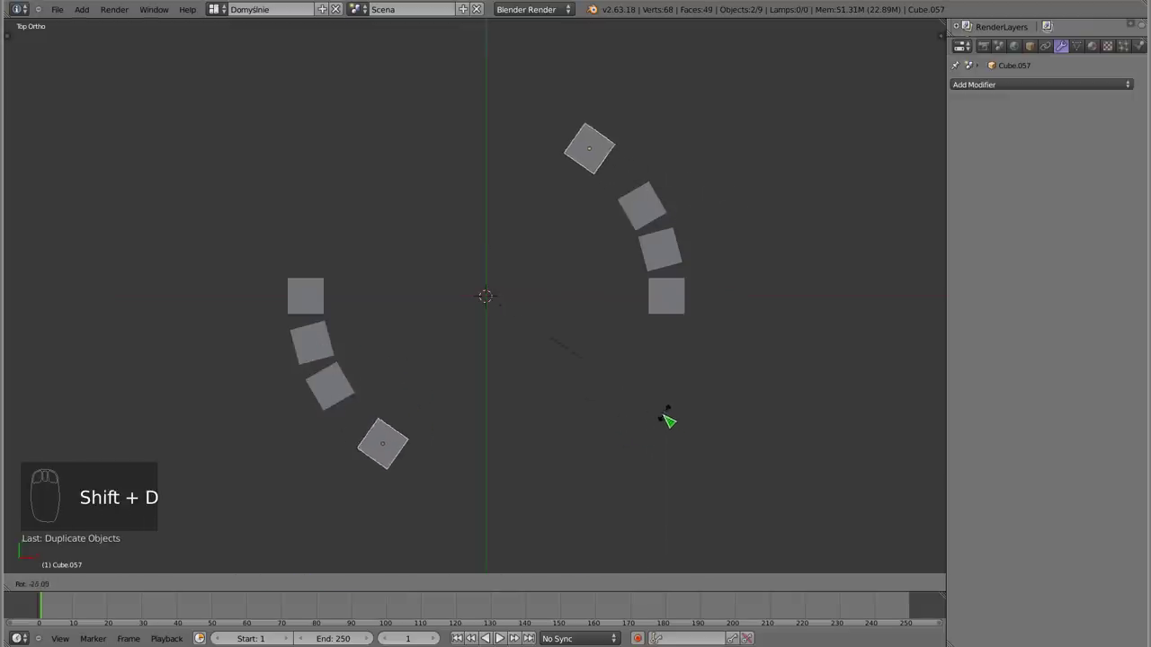
pyautogui.moveTo(634, 432); pyautogui.dragTo(664, 442)
pyautogui.press('shift+d')
pyautogui.click(665, 442)
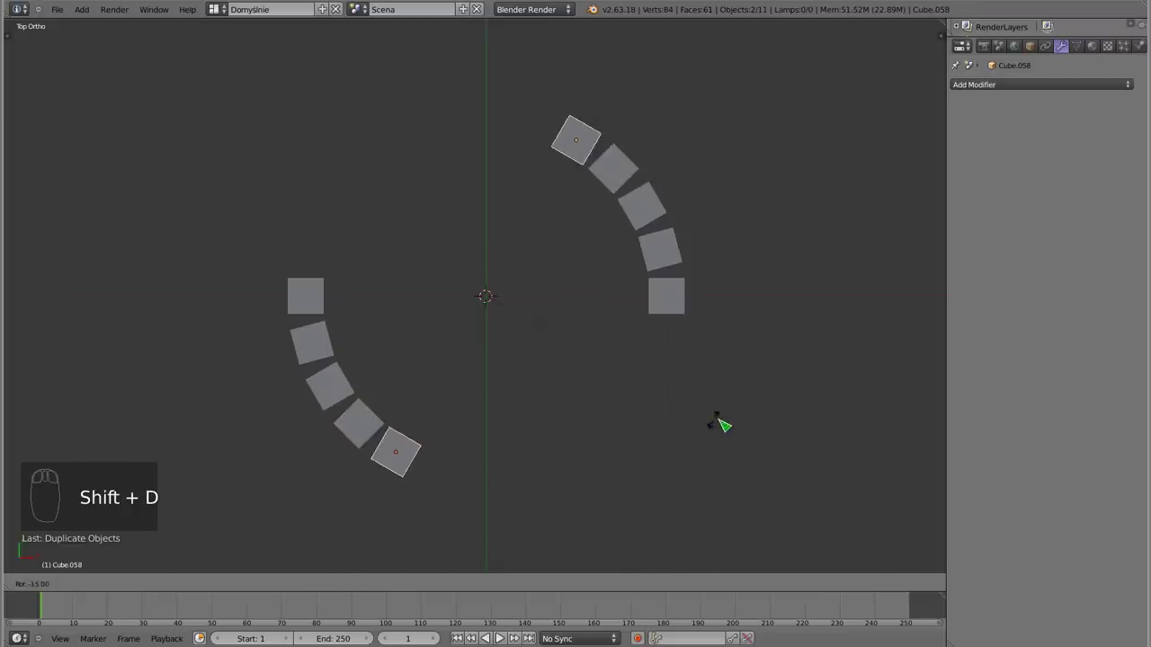
pyautogui.moveTo(734, 423); pyautogui.dragTo(412, 190)
# Inspect the arcs in 3D, return to top view and remove the last set of copies
pyautogui.moveTo(460, 440); pyautogui.dragTo(569, 118)
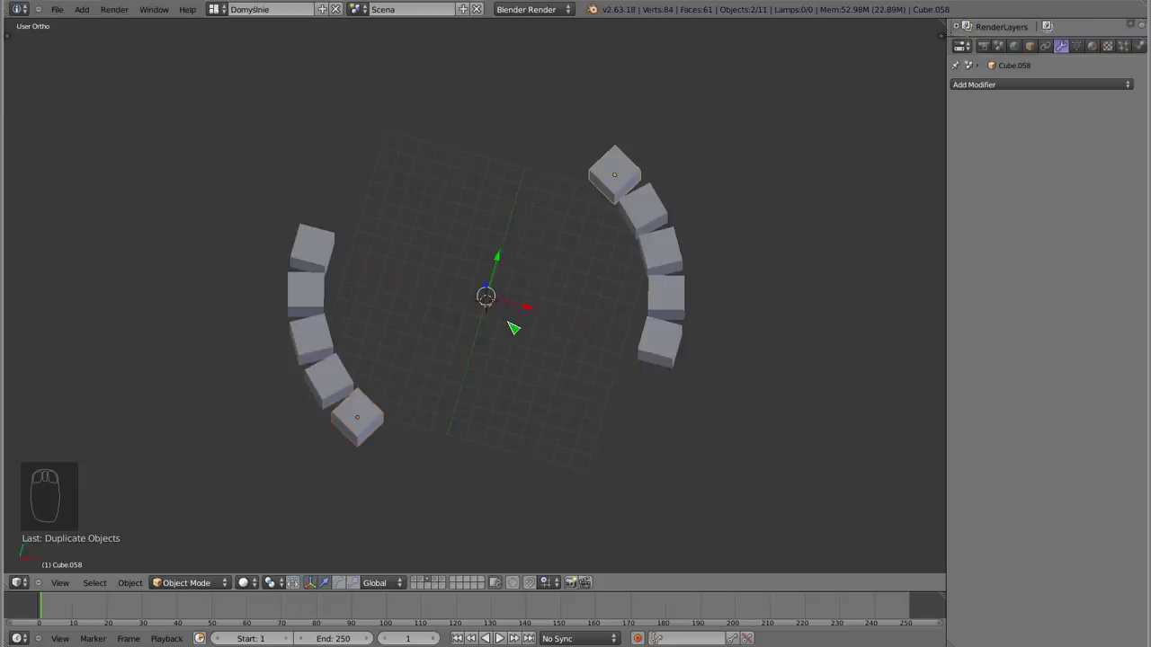
pyautogui.press('KP_7')
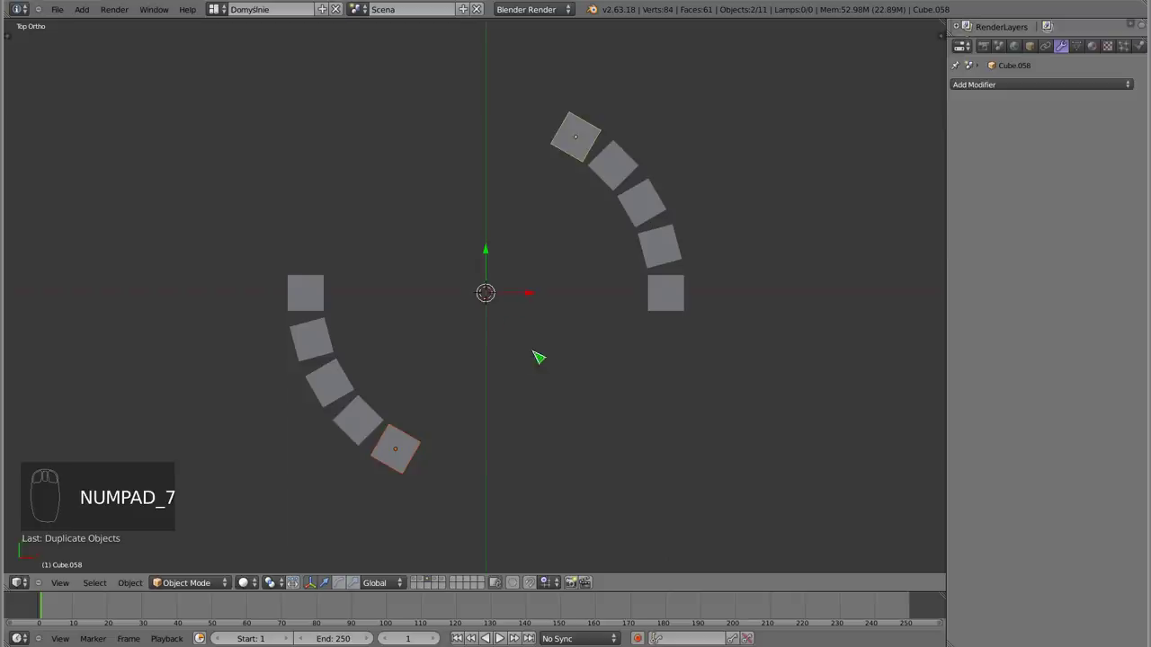
pyautogui.moveTo(370, 418); pyautogui.dragTo(567, 274)
pyautogui.press('x')
# Duplicate the arcs' end cubes and rotate successive copies until the ring closes
pyautogui.moveTo(297, 288); pyautogui.dragTo(728, 472)
pyautogui.press('shift+d')
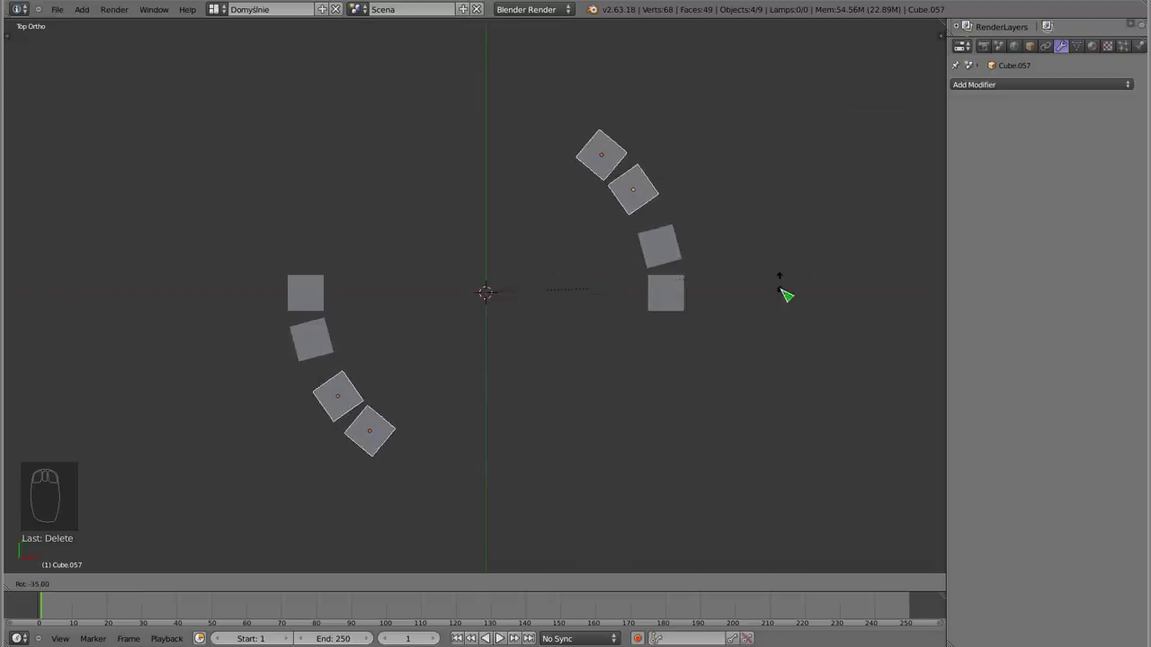
pyautogui.moveTo(783, 310); pyautogui.dragTo(356, 435)
pyautogui.moveTo(314, 301); pyautogui.dragTo(355, 436)
pyautogui.press('shift+d')
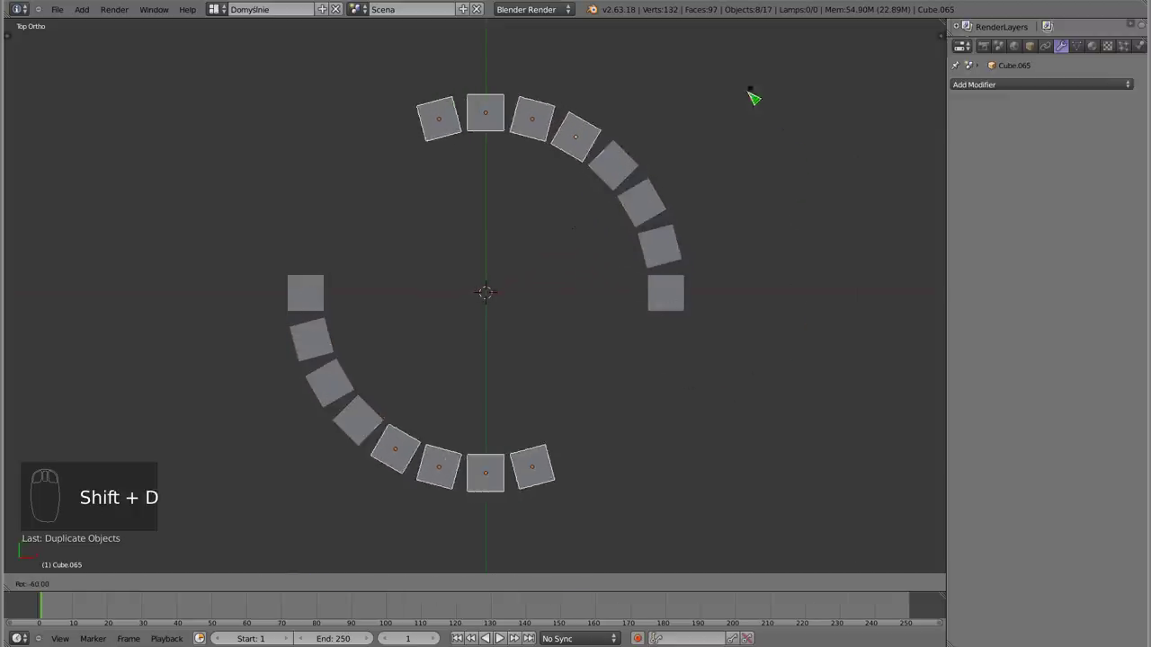
pyautogui.moveTo(356, 434); pyautogui.dragTo(356, 434)
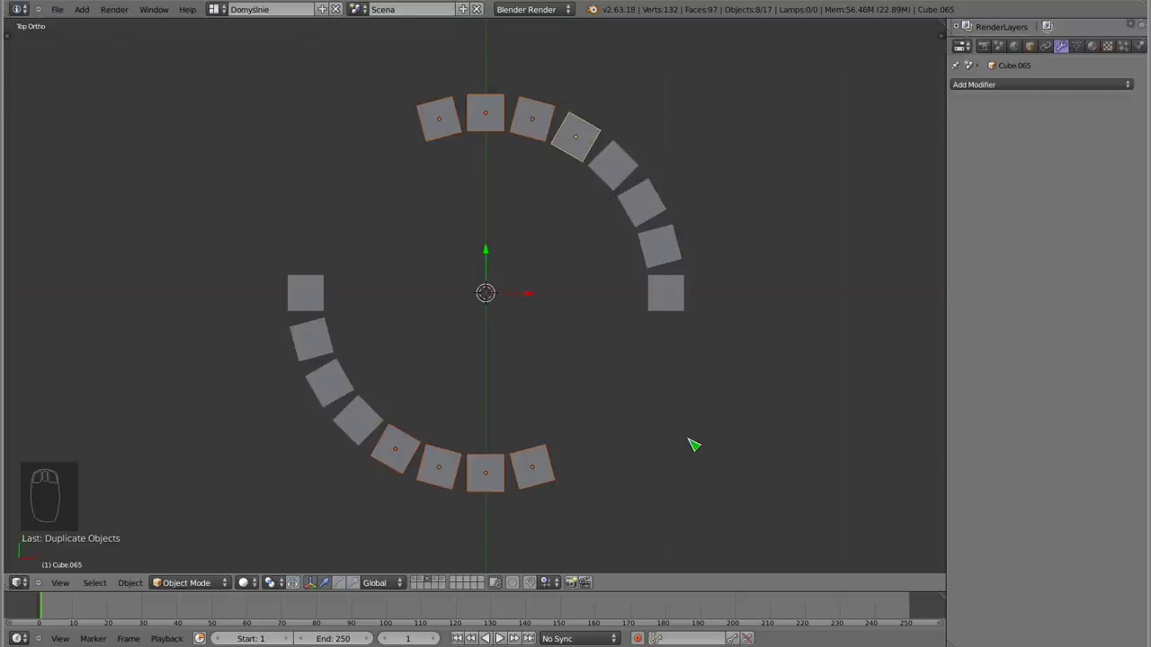
pyautogui.press('shift+d')
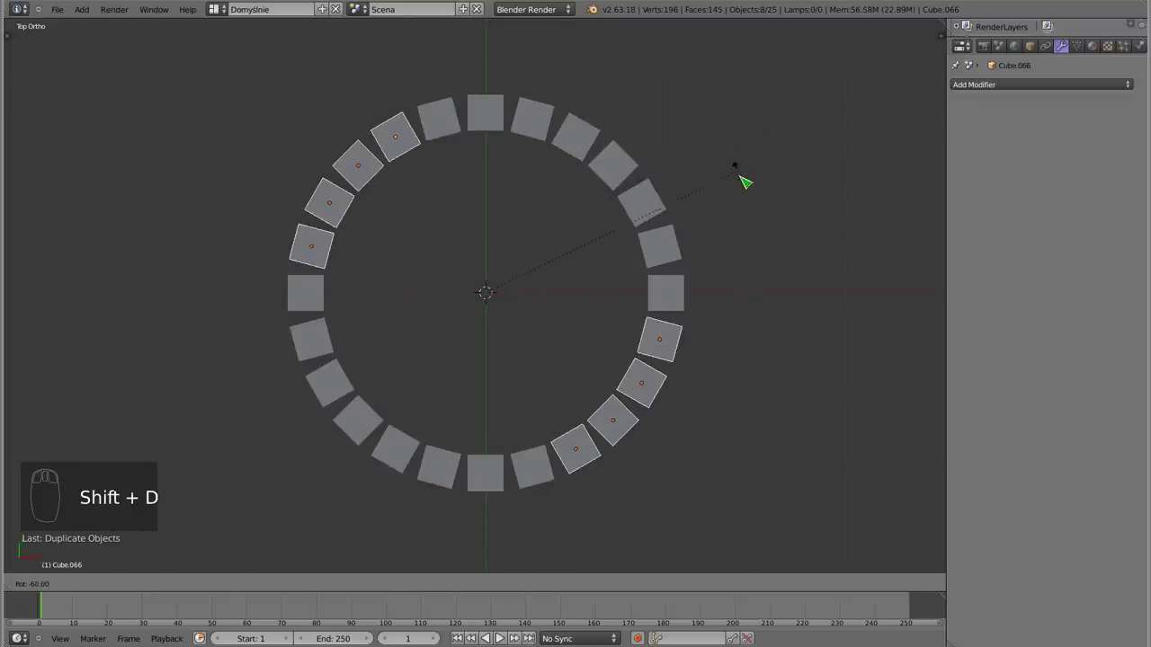
pyautogui.moveTo(745, 183); pyautogui.dragTo(463, 324)
# Switch to a front wireframe view of the ring and select all 24 of its cubes
pyautogui.moveTo(470, 422); pyautogui.dragTo(419, 301)
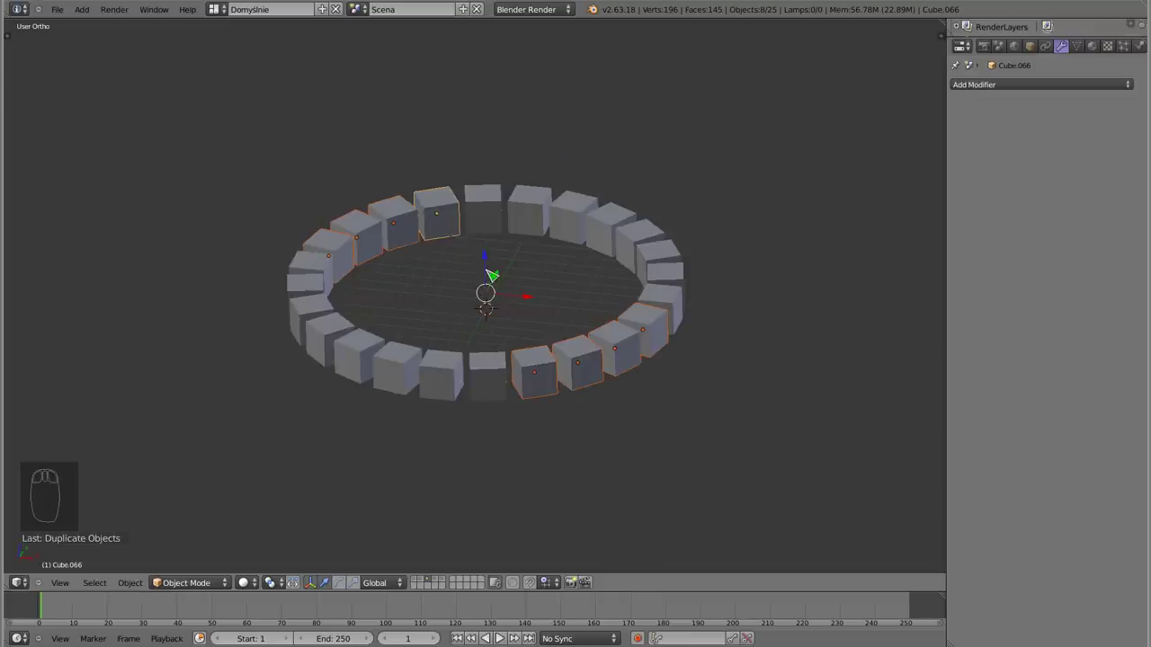
pyautogui.moveTo(513, 323); pyautogui.dragTo(438, 233)
pyautogui.press('a')
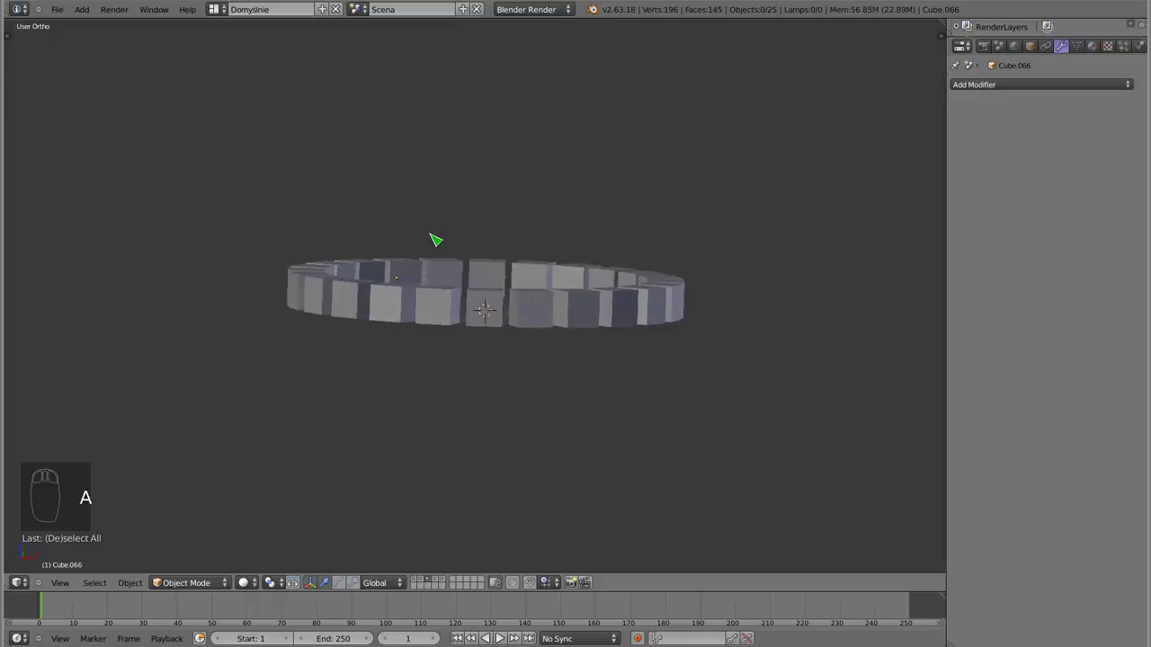
pyautogui.press('KP_1')
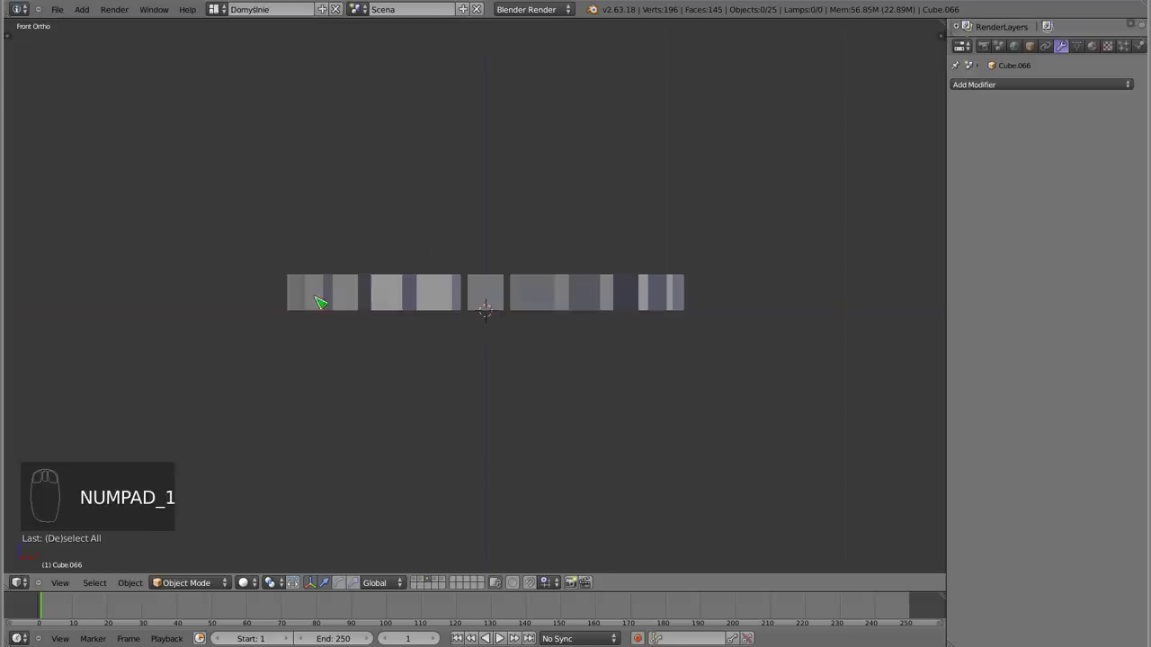
pyautogui.press('z')
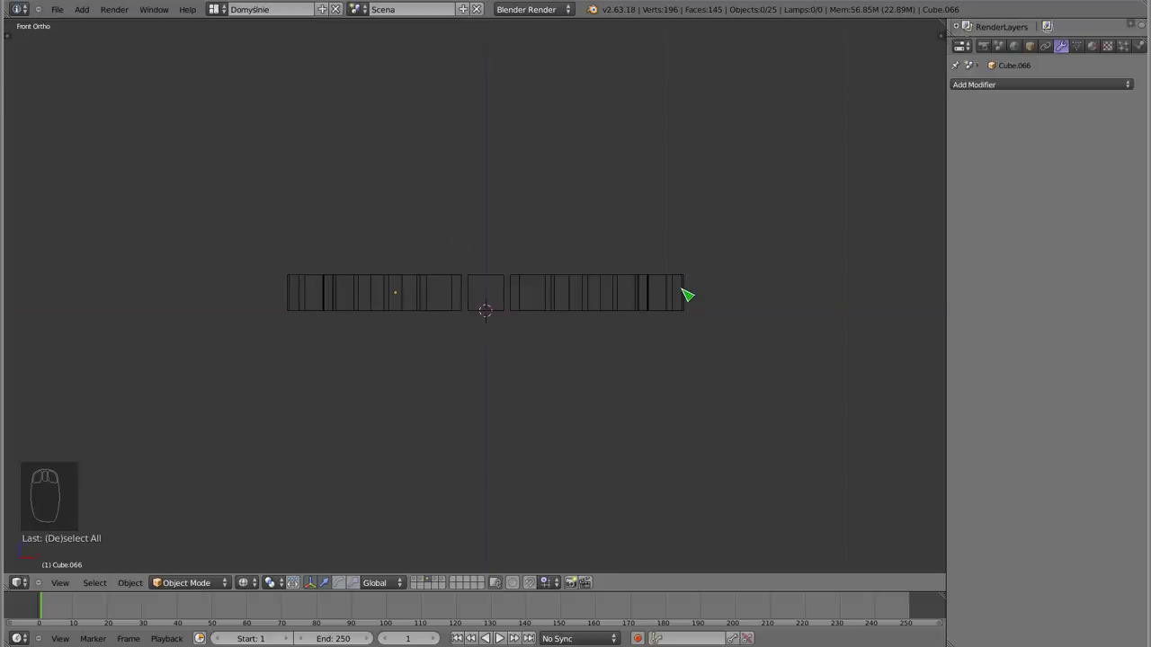
pyautogui.moveTo(686, 292); pyautogui.dragTo(702, 376)
pyautogui.press('a')
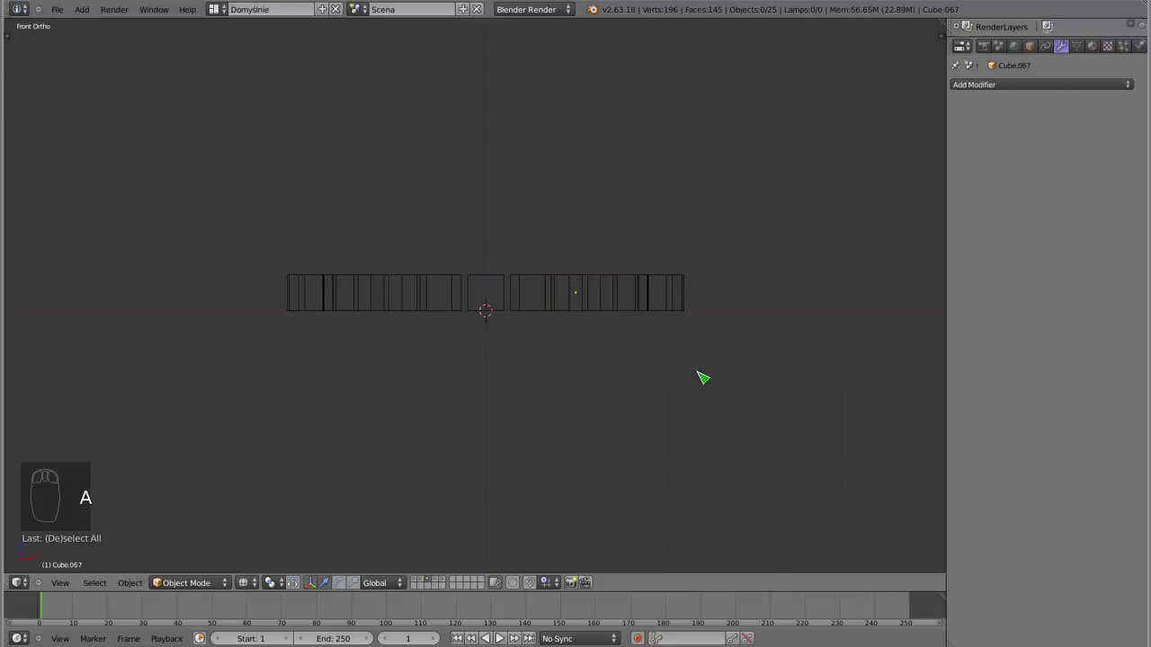
pyautogui.press('b')
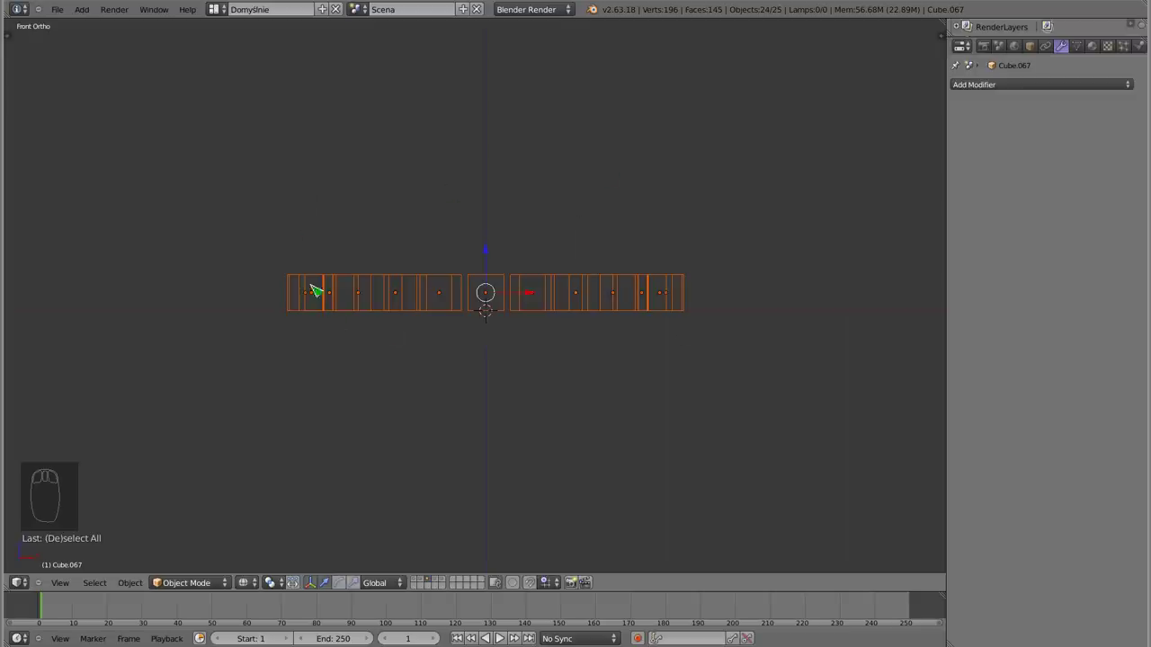
# Add a point lamp and raise it along Z to hover above the ring
pyautogui.press('shift+a')
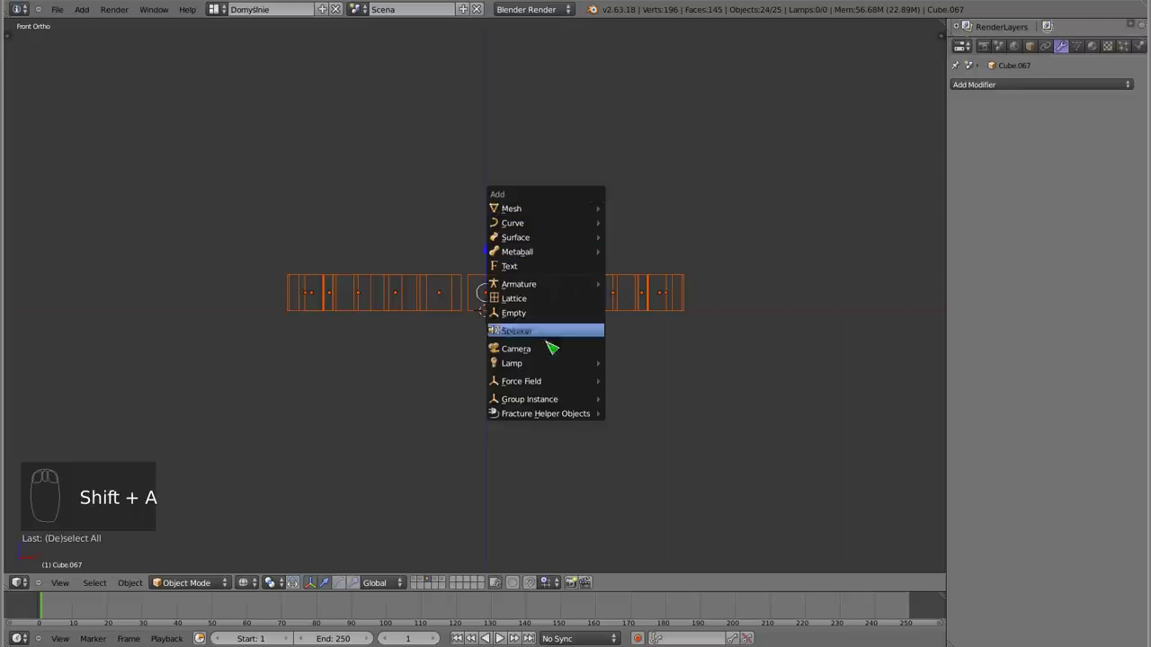
pyautogui.press('shift+a')
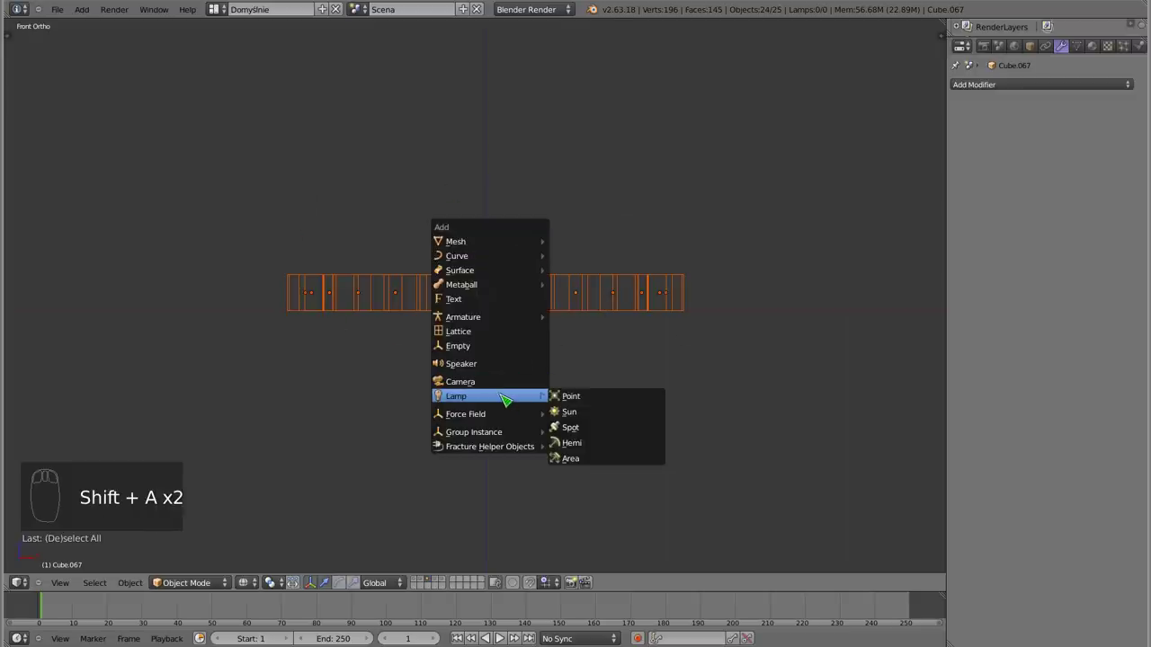
pyautogui.press('g')
pyautogui.moveTo(577, 251); pyautogui.dragTo(440, 281)
pyautogui.press('a')
pyautogui.press('b')
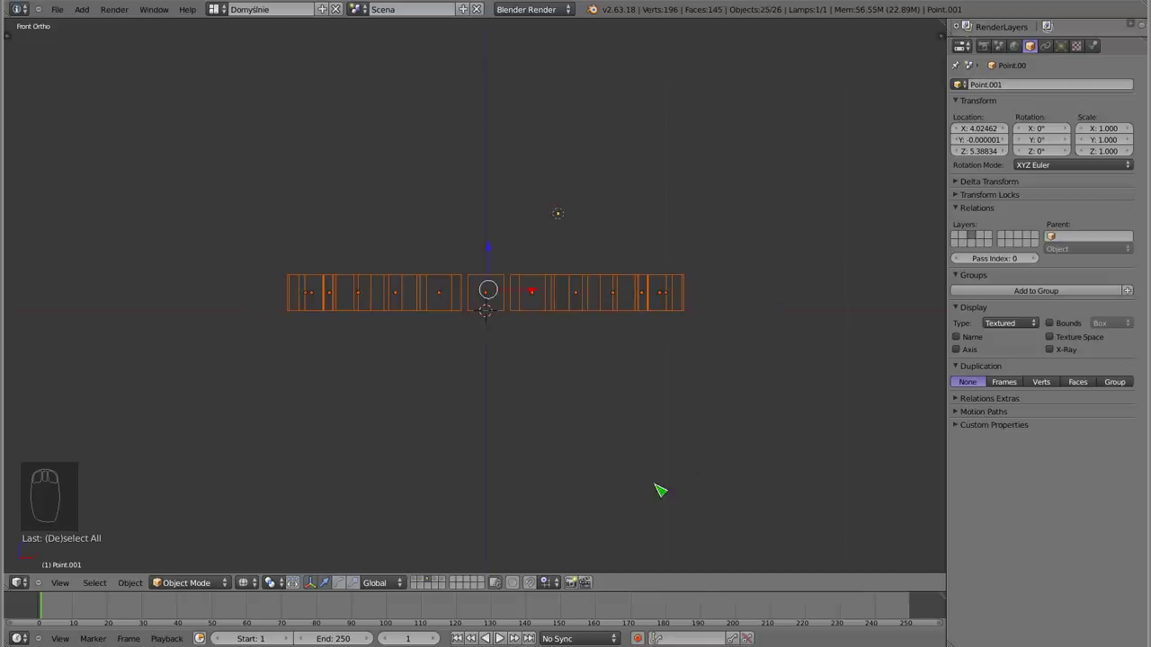
# Reselect all the ring's cubes and return to the front view
pyautogui.moveTo(574, 239); pyautogui.dragTo(558, 254)
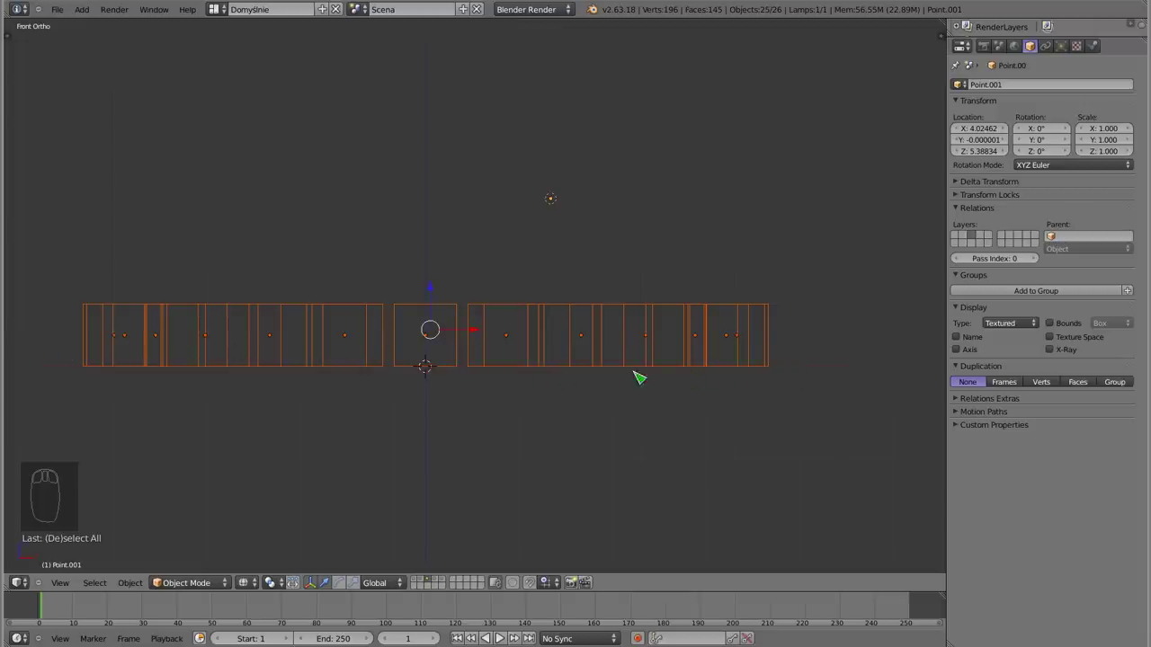
pyautogui.moveTo(502, 294); pyautogui.dragTo(443, 392)
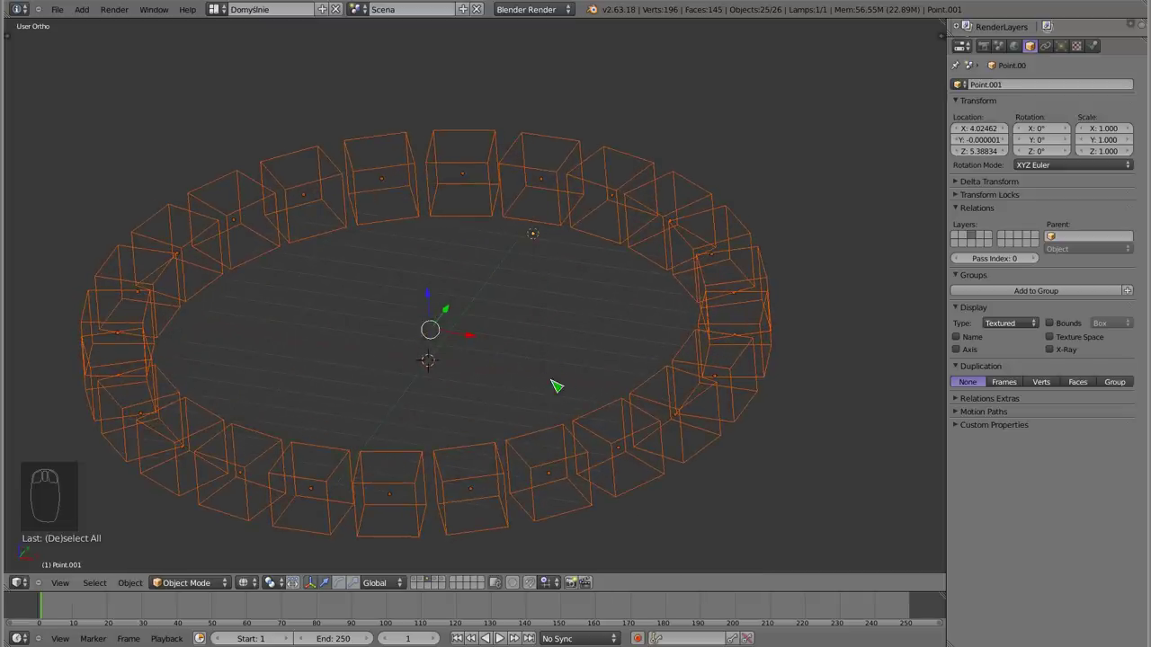
pyautogui.press('a')
pyautogui.press('b')
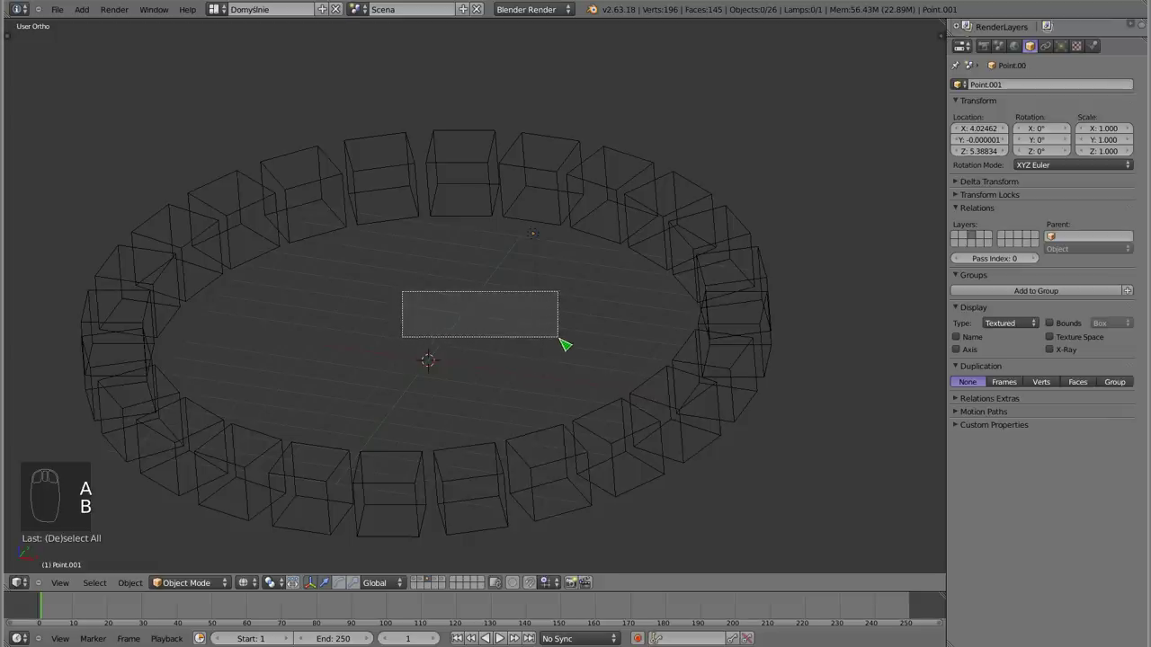
pyautogui.press('a')
pyautogui.press('KP_1')
pyautogui.press('b')
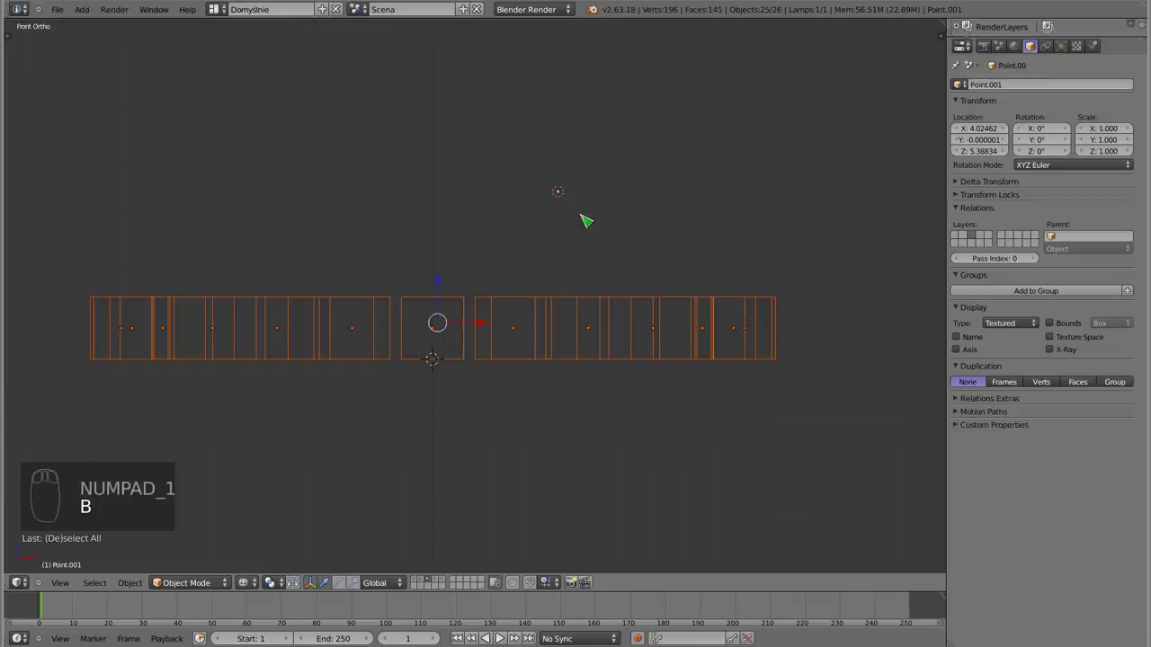
# Duplicate the whole ring of cubes and raise the copy above the first ring
pyautogui.moveTo(566, 200); pyautogui.dragTo(471, 267)
pyautogui.middleClick(565, 200)
pyautogui.moveTo(471, 267); pyautogui.dragTo(494, 280)
pyautogui.press('KP_1')
pyautogui.moveTo(470, 364); pyautogui.dragTo(550, 355)
pyautogui.press('shift+d')
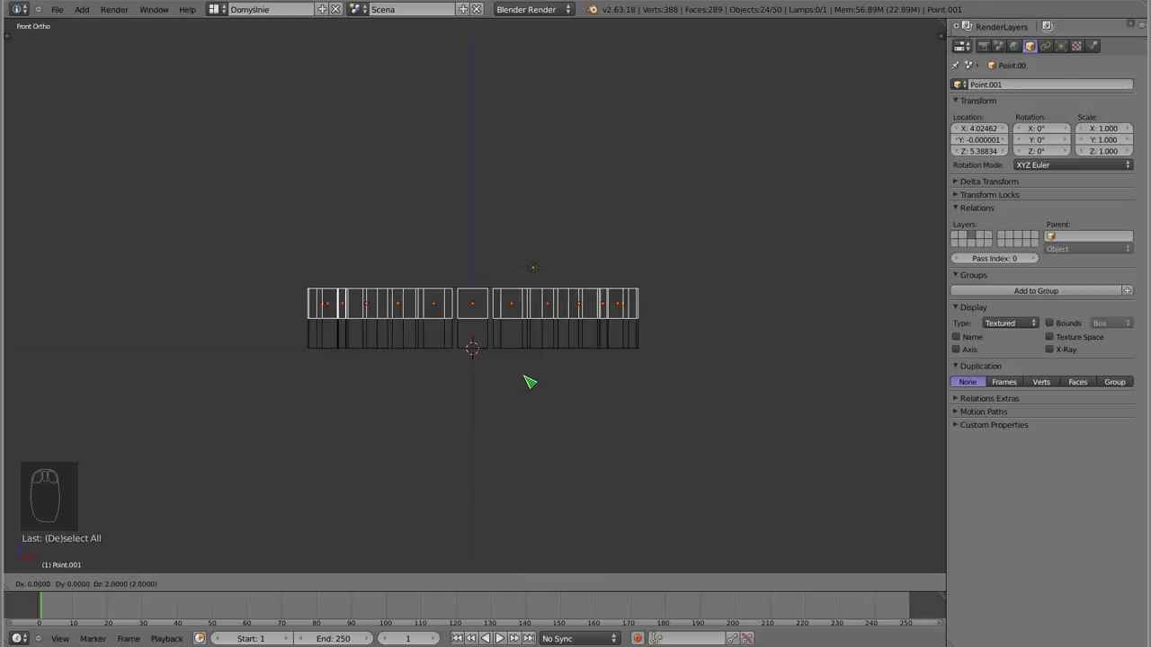
# From the top view in solid shading, rotate the upper ring so its cubes are staggered
pyautogui.moveTo(527, 381); pyautogui.dragTo(455, 347)
pyautogui.moveTo(482, 327); pyautogui.dragTo(405, 401)
pyautogui.press('z')
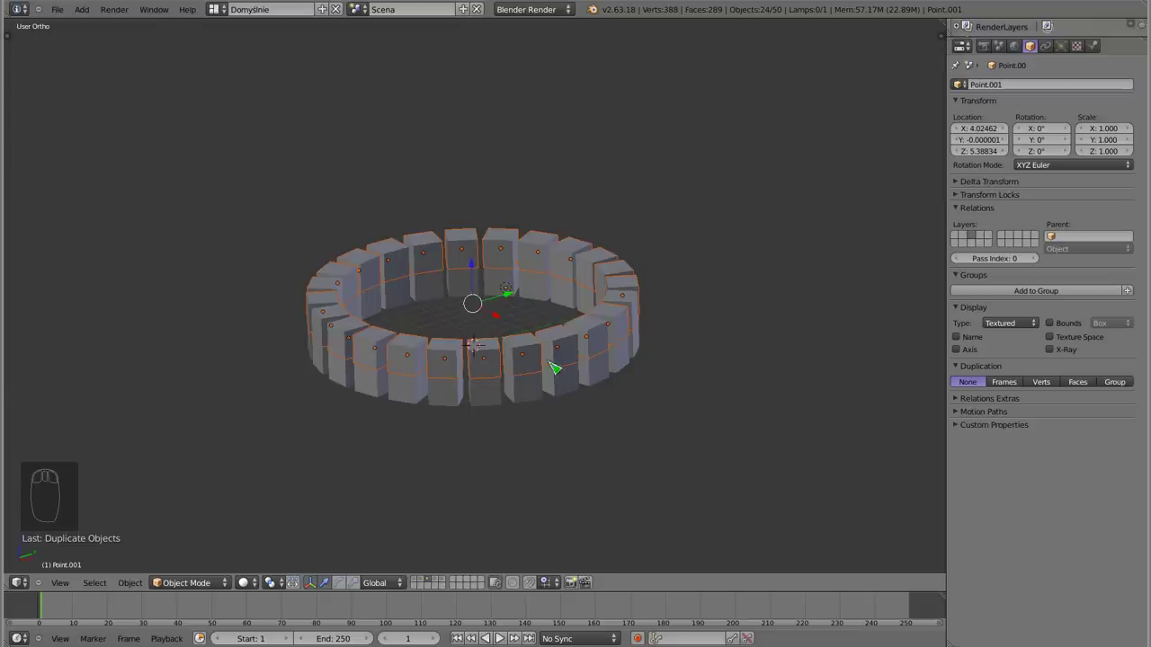
pyautogui.press('KP_7')
pyautogui.press('z')
# Rotate the upper ring by half a cube spacing and duplicate the ring for the next staggered layer
pyautogui.scroll(3)
pyautogui.moveTo(504, 155); pyautogui.dragTo(532, 246)
pyautogui.press('r')
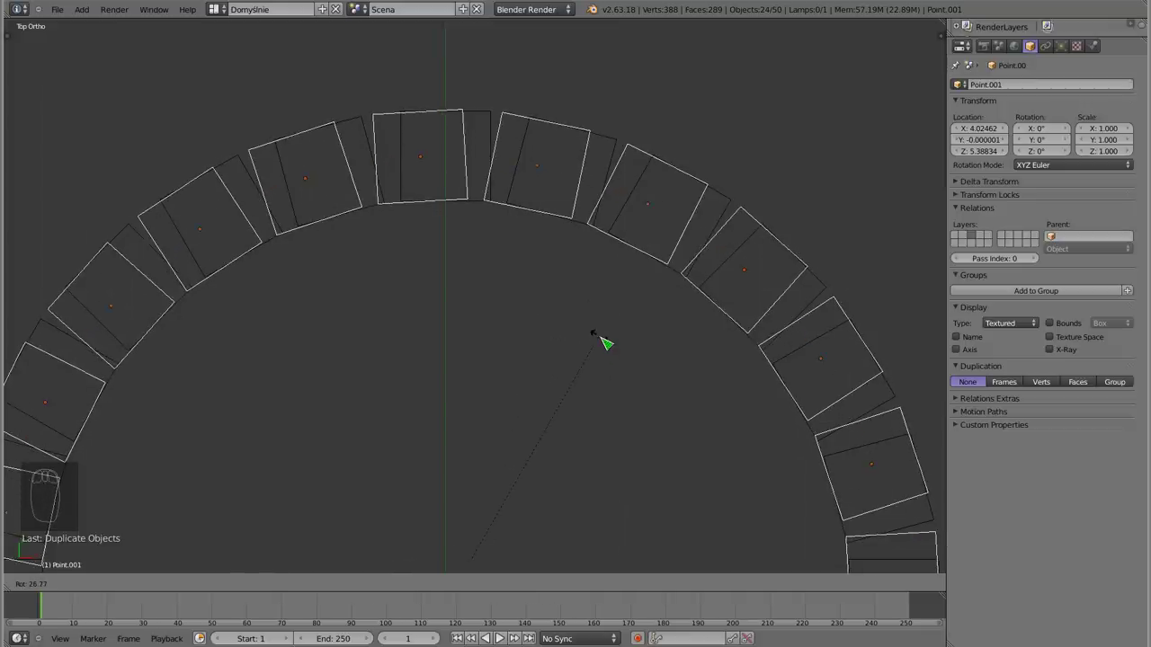
pyautogui.scroll(-3)
pyautogui.moveTo(505, 360); pyautogui.dragTo(519, 354)
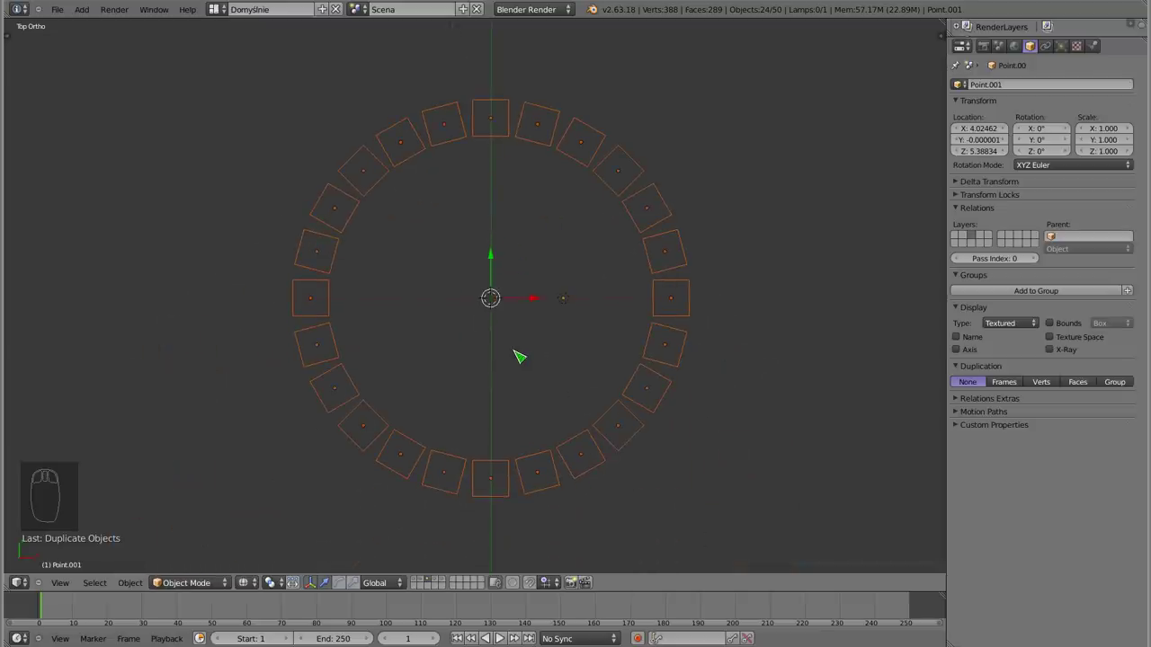
pyautogui.press('r')
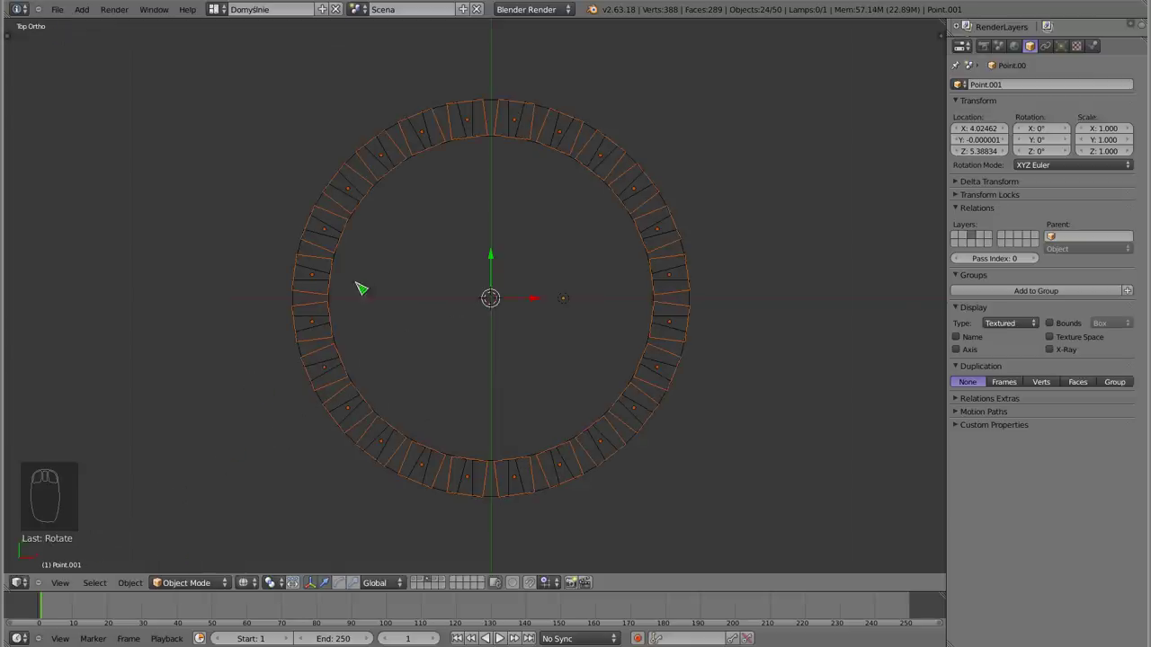
# In front view, duplicate both staggered rings and raise the copy along Z onto the first pair
pyautogui.moveTo(474, 368); pyautogui.dragTo(344, 264)
pyautogui.press('z')
pyautogui.press('KP_1')
pyautogui.press('a')
pyautogui.press('z')
pyautogui.press('b')
pyautogui.moveTo(571, 266); pyautogui.dragTo(564, 497)
pyautogui.press('shift+d')
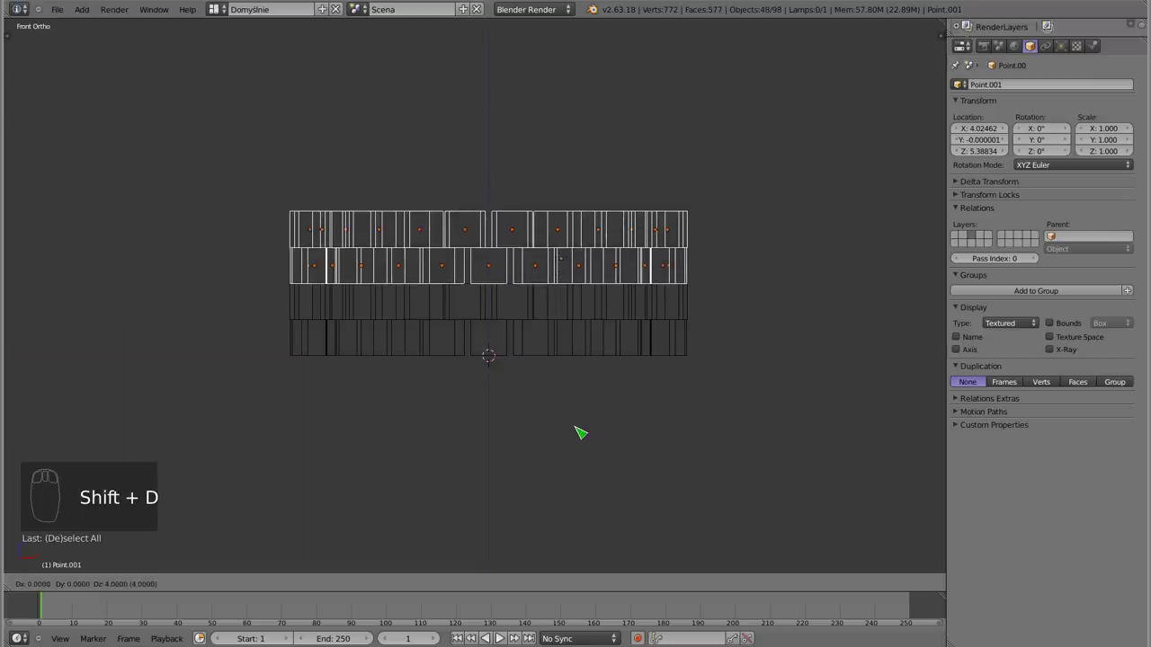
pyautogui.moveTo(580, 431); pyautogui.dragTo(548, 272)
# Repeat the duplicate-and-raise until six staggered rings form the tower, orbiting to check it
pyautogui.press('z')
pyautogui.moveTo(533, 298); pyautogui.dragTo(397, 320)
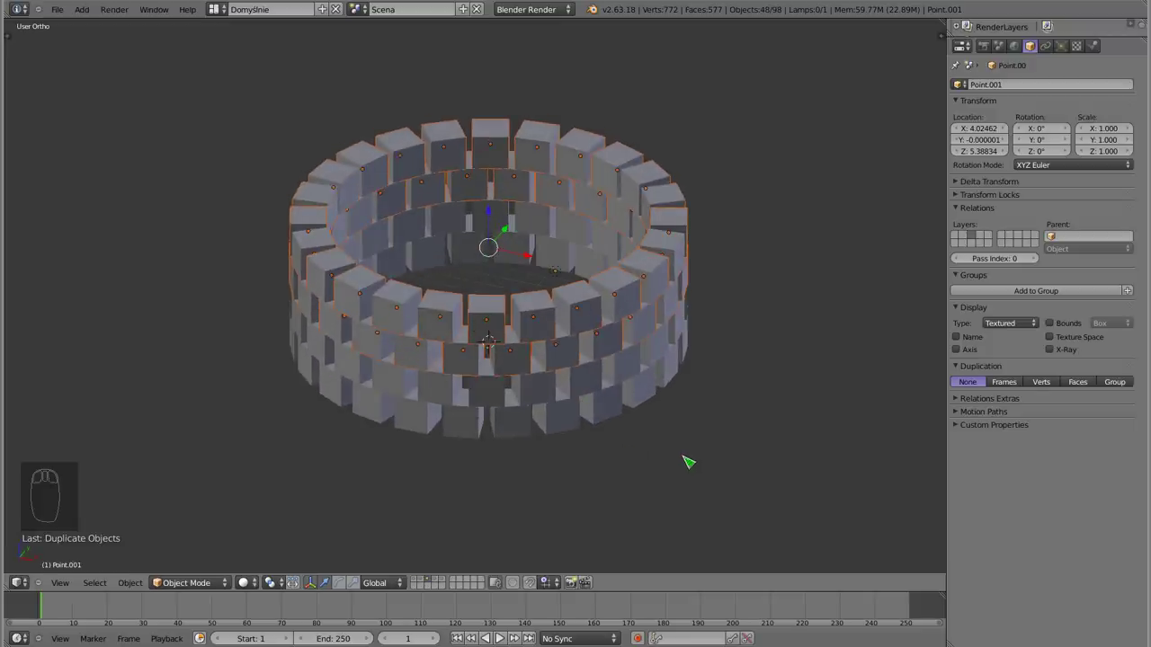
pyautogui.moveTo(563, 305); pyautogui.dragTo(414, 435)
pyautogui.moveTo(587, 436); pyautogui.dragTo(636, 324)
pyautogui.press('shift+d')
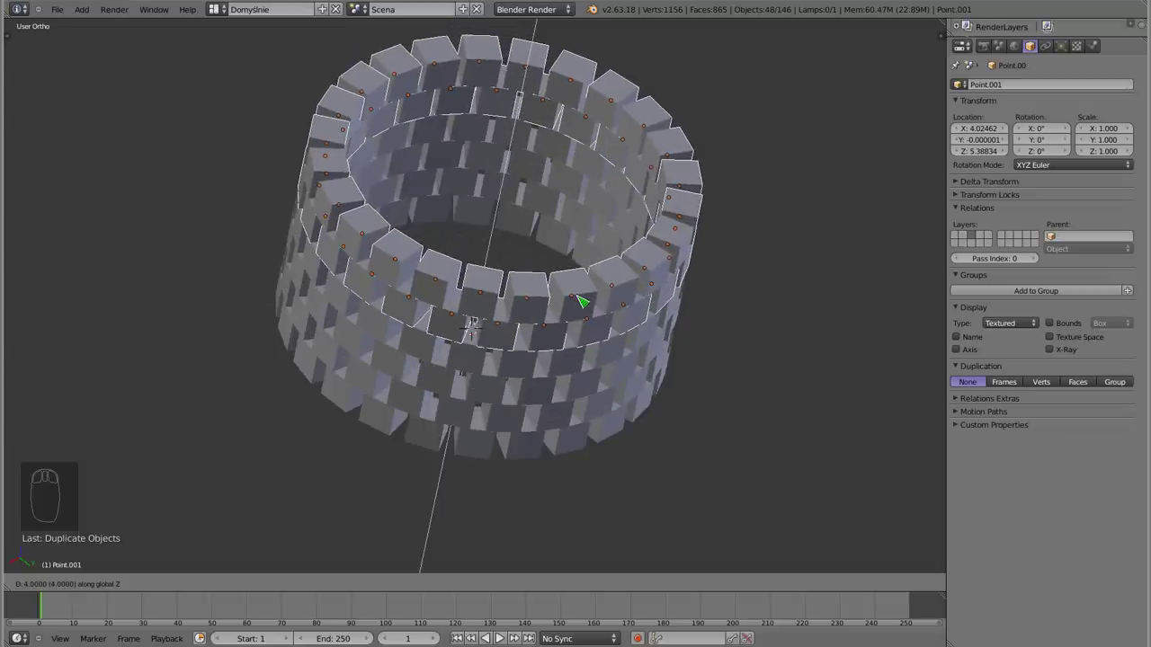
pyautogui.moveTo(582, 300); pyautogui.dragTo(710, 251)
pyautogui.moveTo(634, 396); pyautogui.dragTo(593, 258)
pyautogui.press('a')
pyautogui.moveTo(538, 342); pyautogui.dragTo(583, 268)
pyautogui.moveTo(535, 354); pyautogui.dragTo(487, 233)
pyautogui.moveTo(461, 250); pyautogui.dragTo(650, 345)
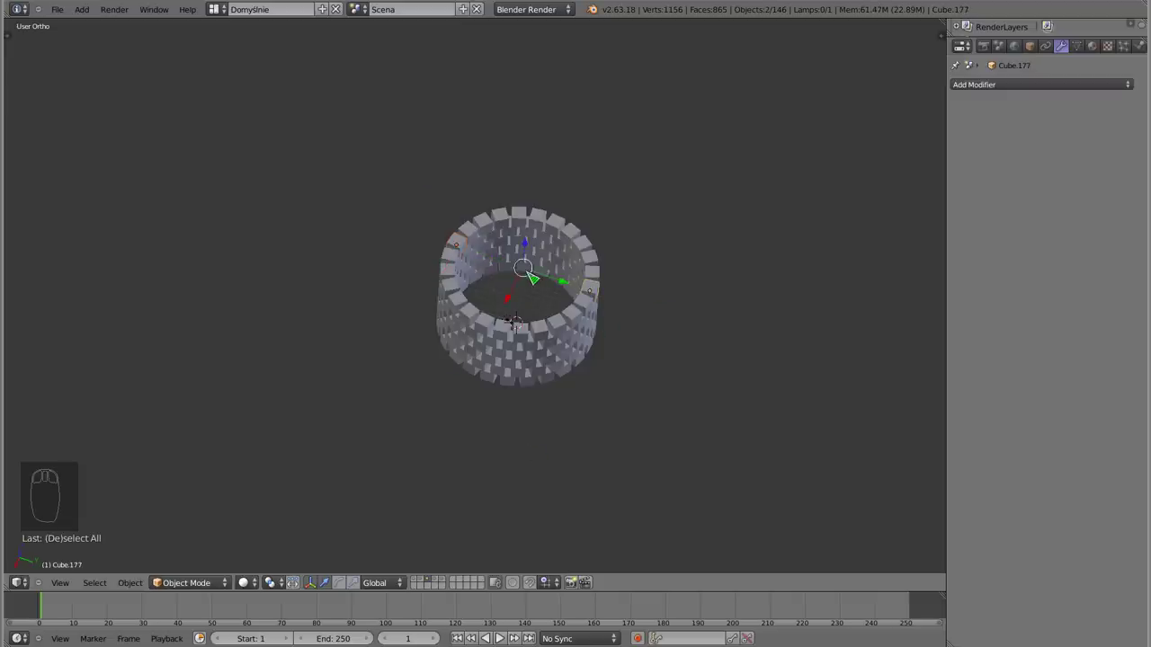
# Add a ground plane under the tower and scale it to extend well beyond the cubes
pyautogui.press('a')
pyautogui.moveTo(502, 383); pyautogui.dragTo(490, 286)
pyautogui.press('KP_1')
pyautogui.moveTo(455, 326); pyautogui.dragTo(505, 338)
pyautogui.press('z')
pyautogui.press('z')
pyautogui.moveTo(509, 325); pyautogui.dragTo(493, 388)
# Select the tower's cubes and move them to a separate layer
pyautogui.press('alt+h')
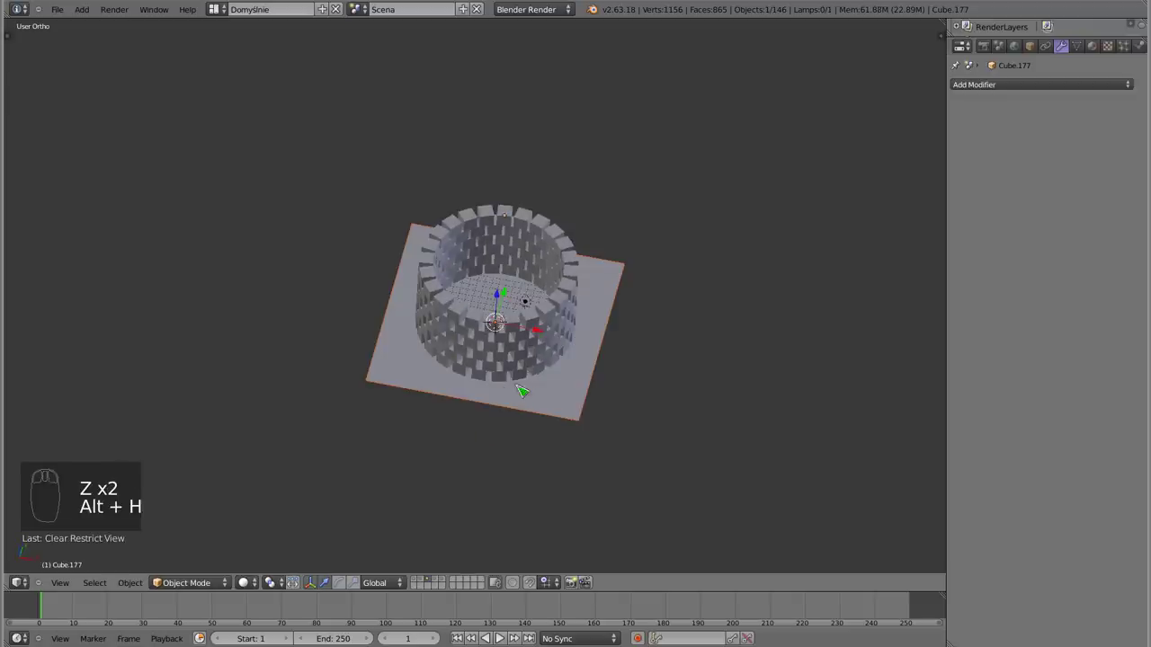
pyautogui.press('a')
pyautogui.moveTo(509, 272); pyautogui.dragTo(517, 362)
# Show the layer holding only the plane and small cube, select the cube and switch to top view
pyautogui.press('4')
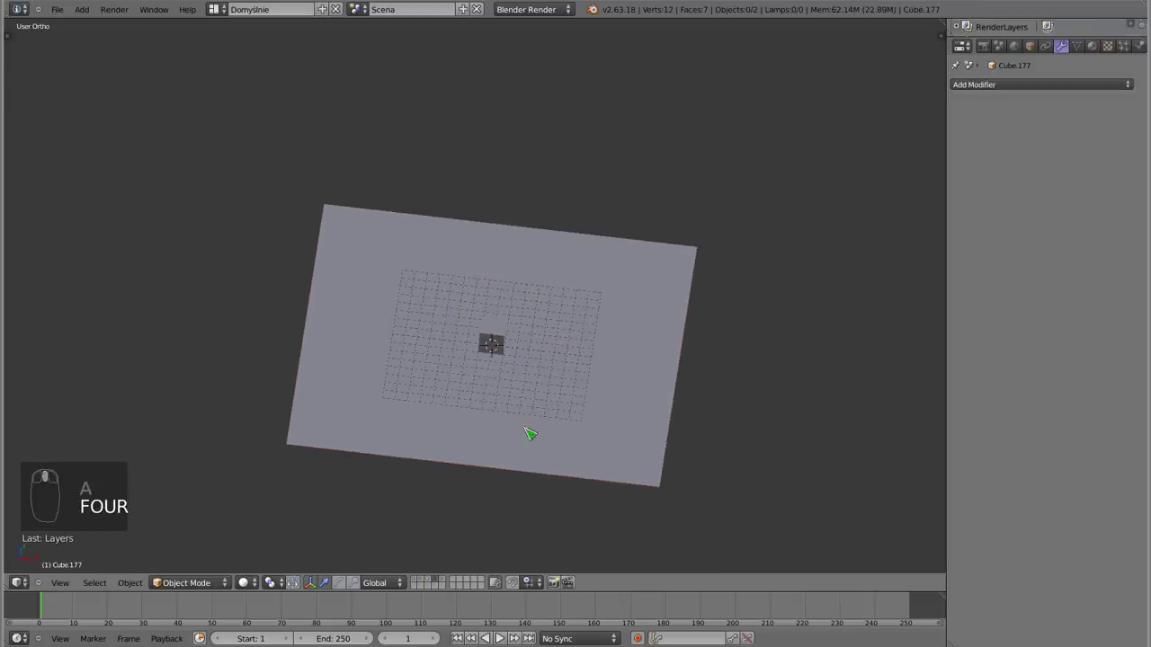
pyautogui.middleClick(677, 326)
pyautogui.moveTo(677, 326); pyautogui.dragTo(496, 342)
pyautogui.press('z')
pyautogui.press('z')
pyautogui.middleClick(495, 347)
pyautogui.moveTo(500, 333); pyautogui.dragTo(662, 372)
pyautogui.press('z')
pyautogui.press('z')
pyautogui.moveTo(661, 371); pyautogui.dragTo(505, 348)
pyautogui.press('h')
pyautogui.press('KP_1')
pyautogui.press('KP_7')
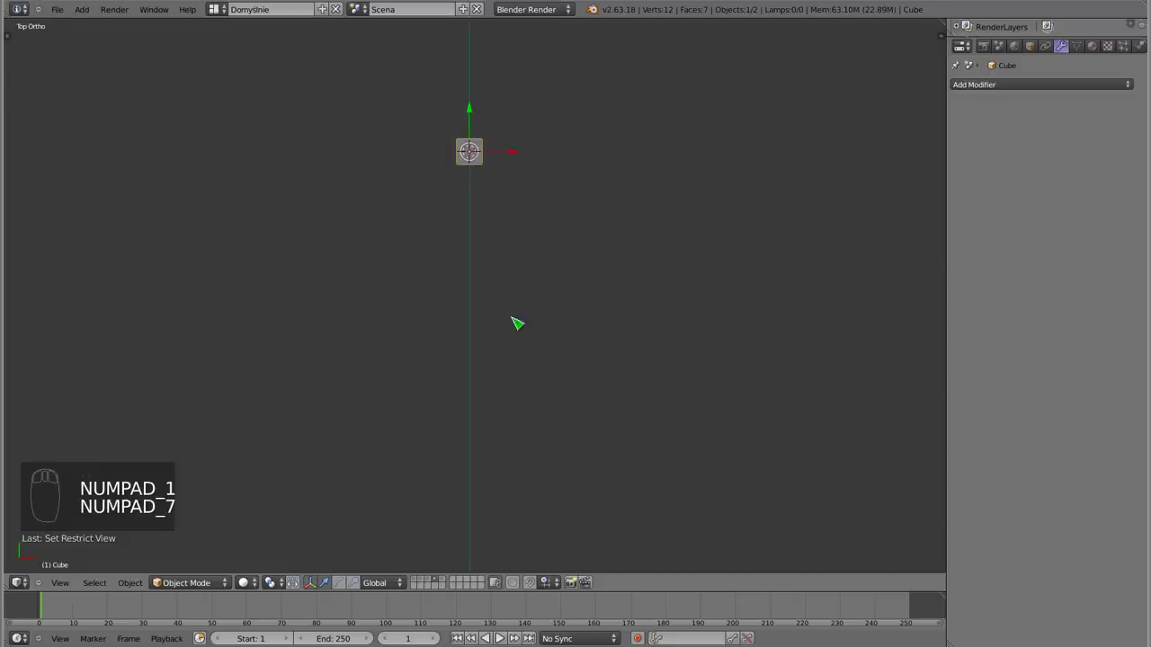
# Move the cube out to the right of the centre and set the pivot to the 3D cursor at the origin
pyautogui.moveTo(477, 193); pyautogui.dragTo(429, 196)
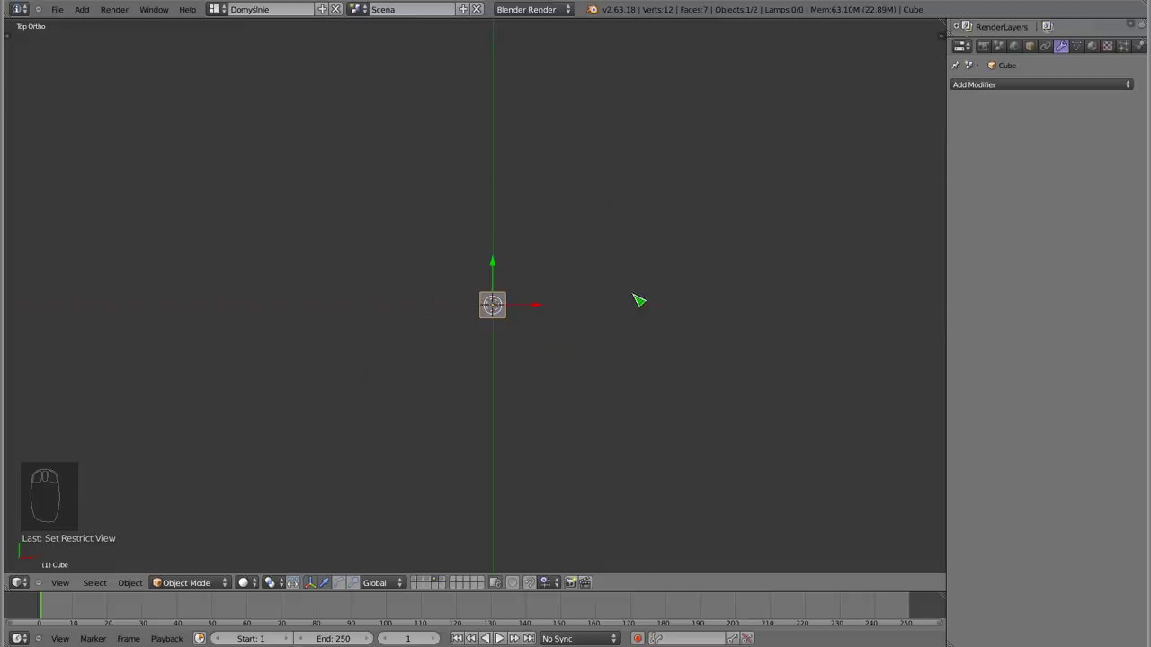
pyautogui.moveTo(539, 310); pyautogui.dragTo(607, 276)
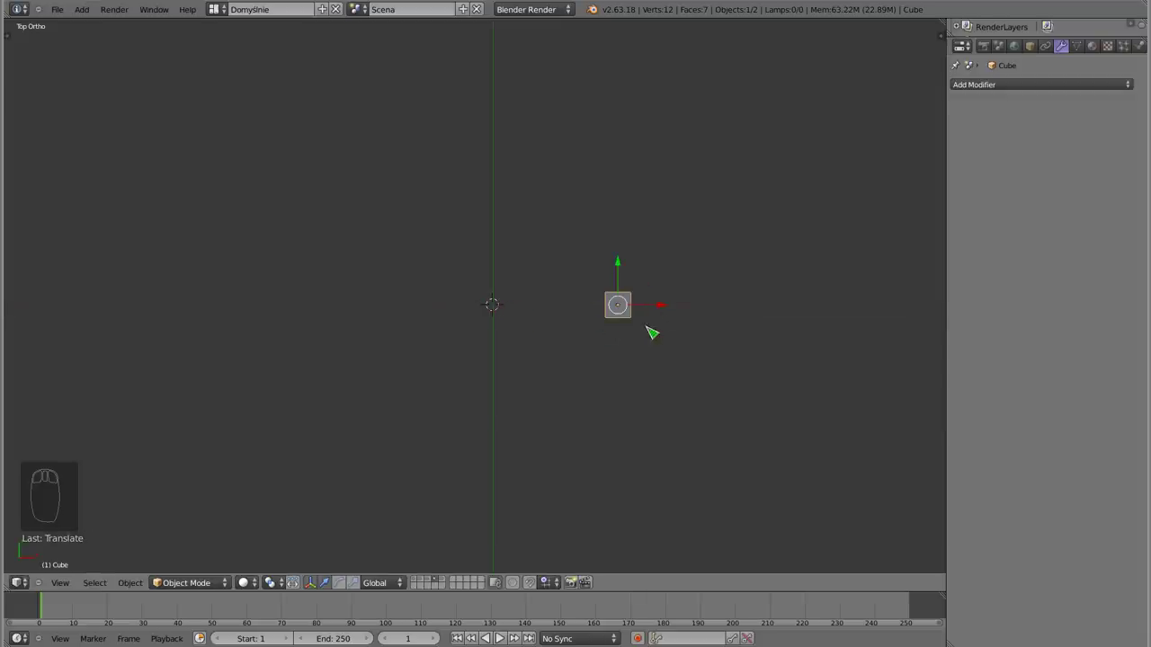
pyautogui.press('r')
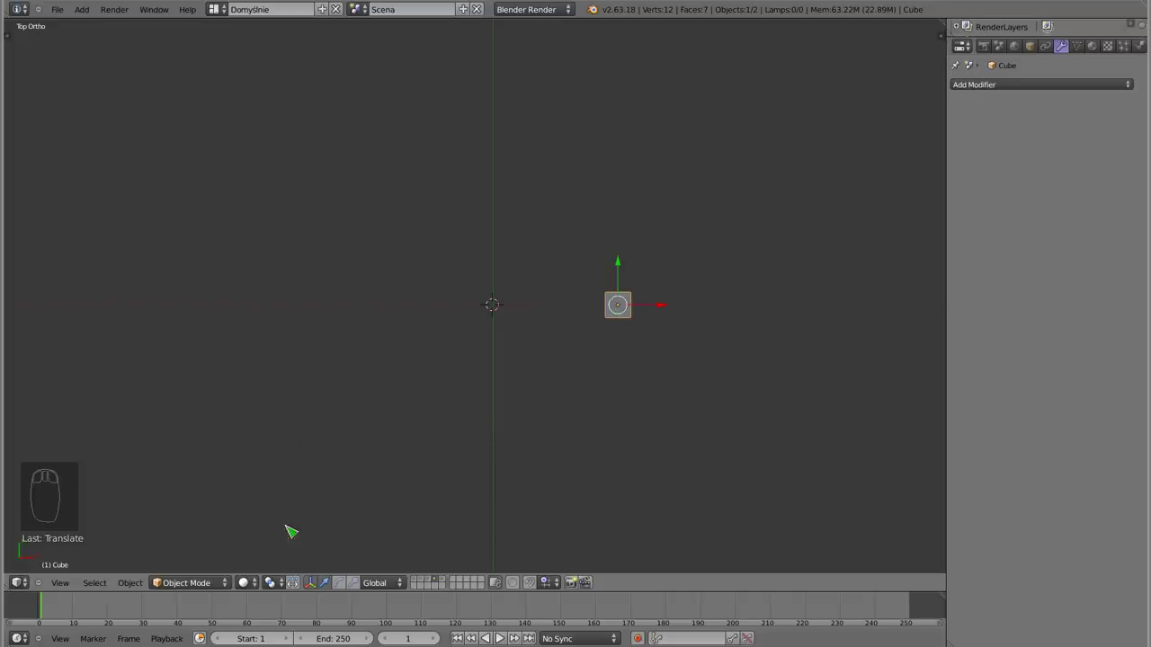
pyautogui.moveTo(279, 586); pyautogui.dragTo(277, 491)
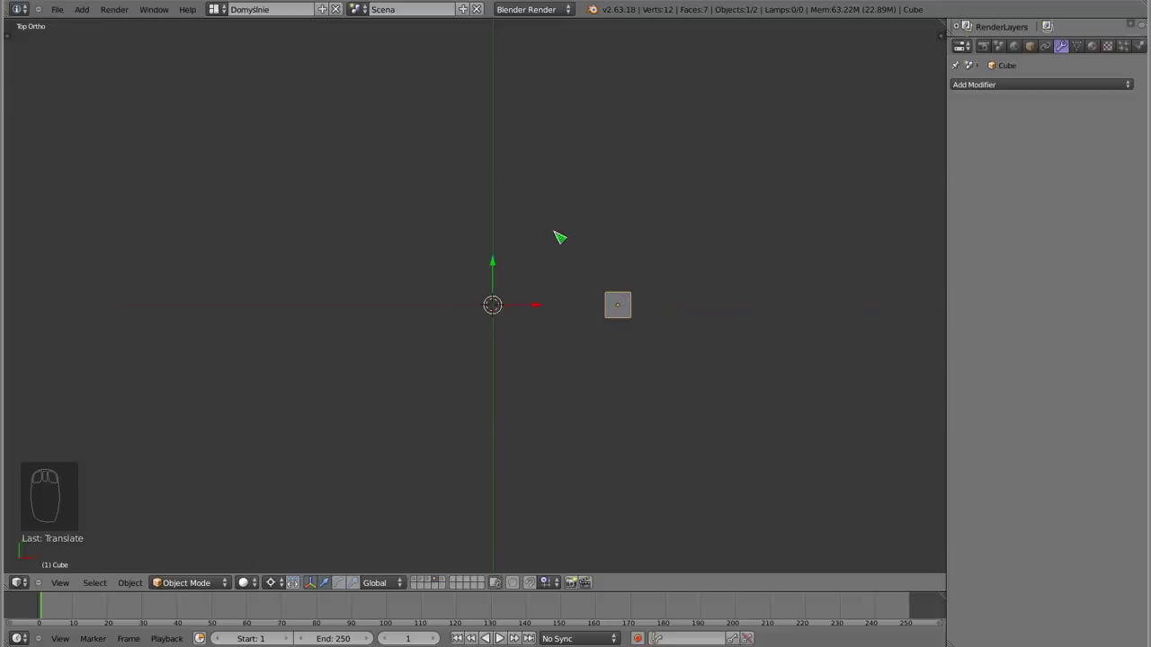
pyautogui.press('r')
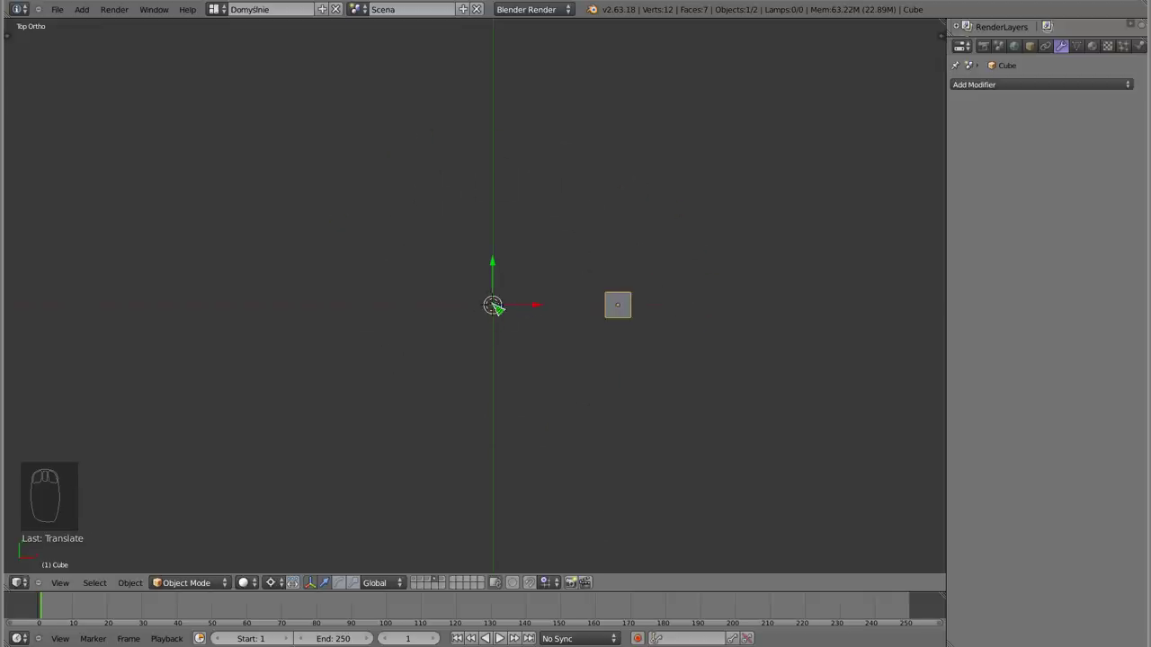
pyautogui.press('shift+c')
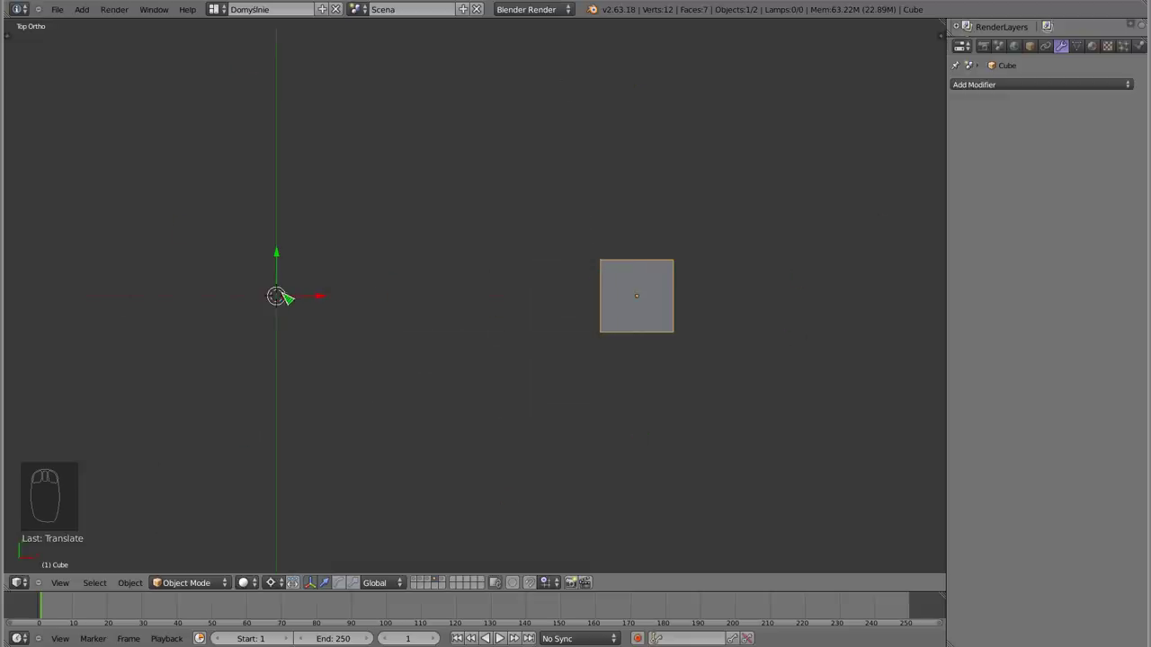
pyautogui.moveTo(396, 240); pyautogui.dragTo(385, 231)
pyautogui.press('shift+c')
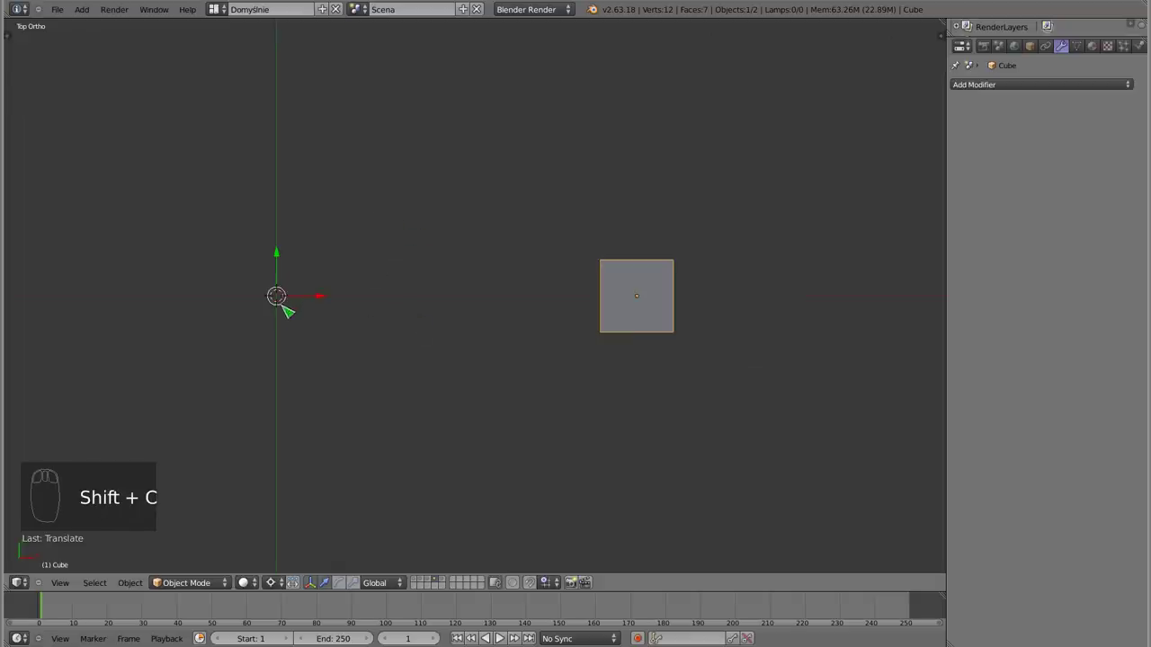
# Zoom and toggle the top view to frame the centre for rotating copies around it
pyautogui.scroll(3)
pyautogui.moveTo(385, 320); pyautogui.dragTo(508, 291)
pyautogui.scroll(3)
pyautogui.scroll(-3)
pyautogui.moveTo(500, 377); pyautogui.dragTo(492, 287)
pyautogui.press('KP_7')
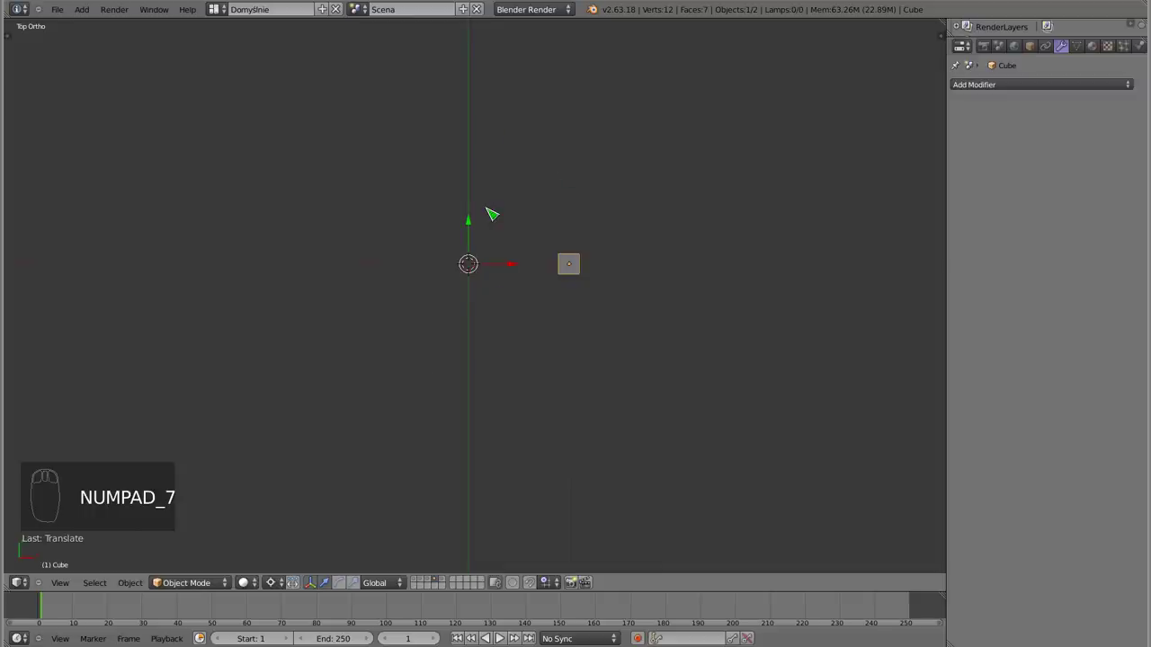
pyautogui.press('KP_5')
pyautogui.press('KP_5')
pyautogui.press('KP_5')
pyautogui.press('KP_5')
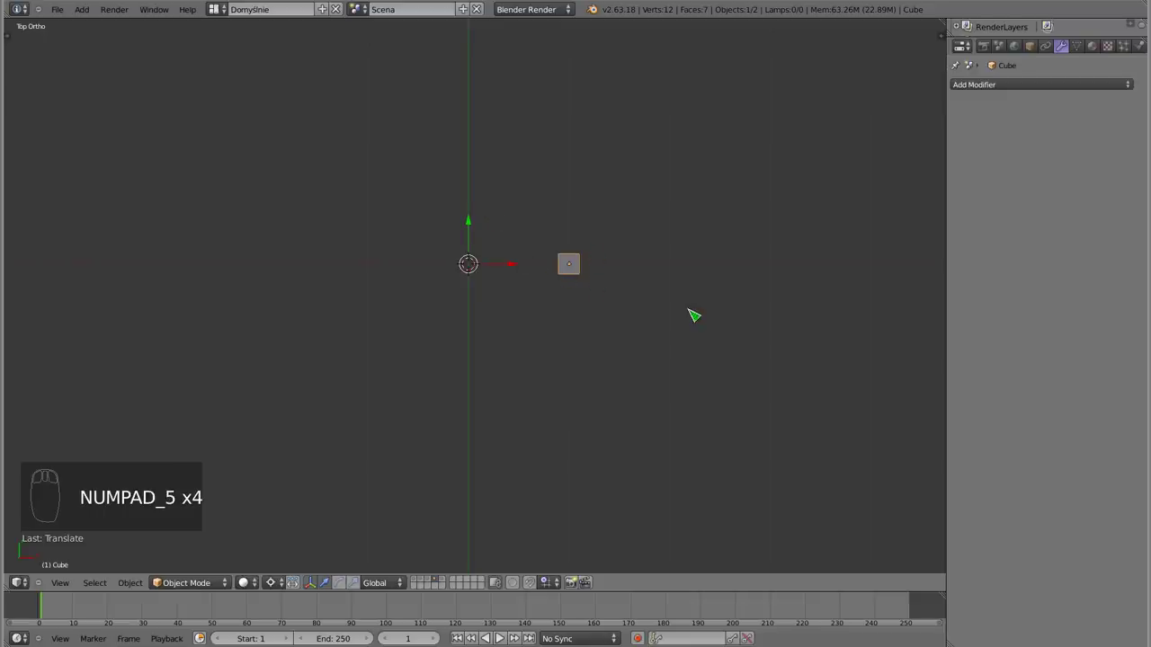
# Duplicate the cube repeatedly, rotating each copy about the centre to form an arc
pyautogui.press('shift+d')
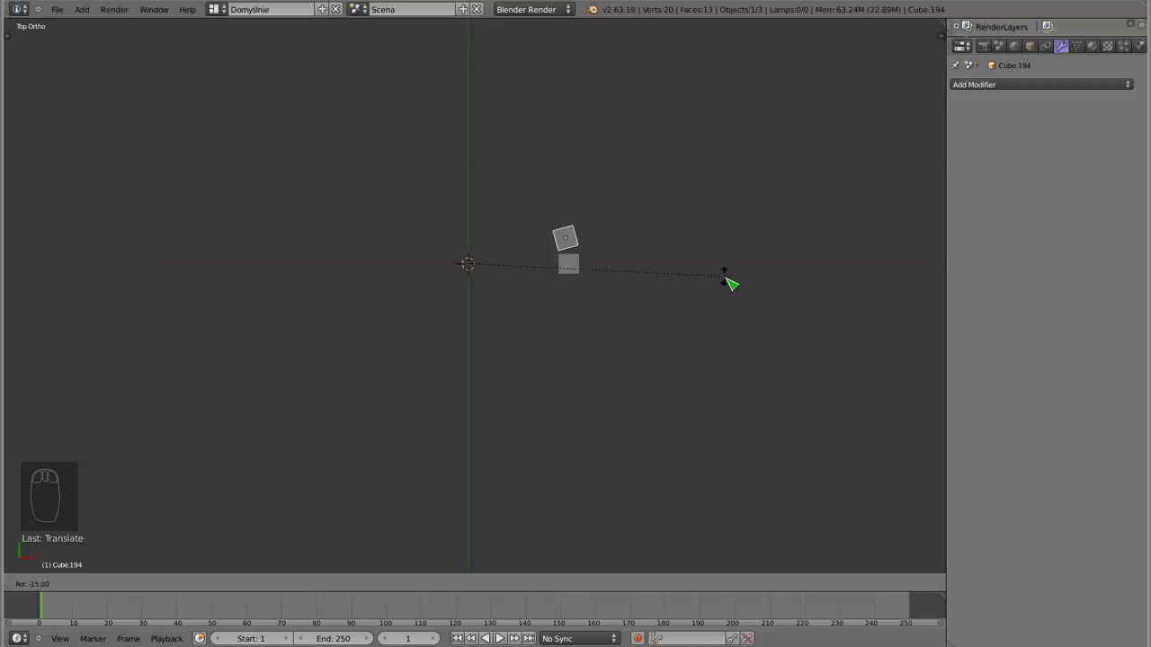
pyautogui.moveTo(731, 283); pyautogui.dragTo(732, 224)
pyautogui.press('shift+d')
pyautogui.moveTo(731, 221); pyautogui.dragTo(650, 234)
pyautogui.press('shift+d')
pyautogui.press('shift+d')
pyautogui.press('shift+d')
pyautogui.press('shift+d')
pyautogui.press('shift+d')
pyautogui.moveTo(656, 248); pyautogui.dragTo(432, 332)
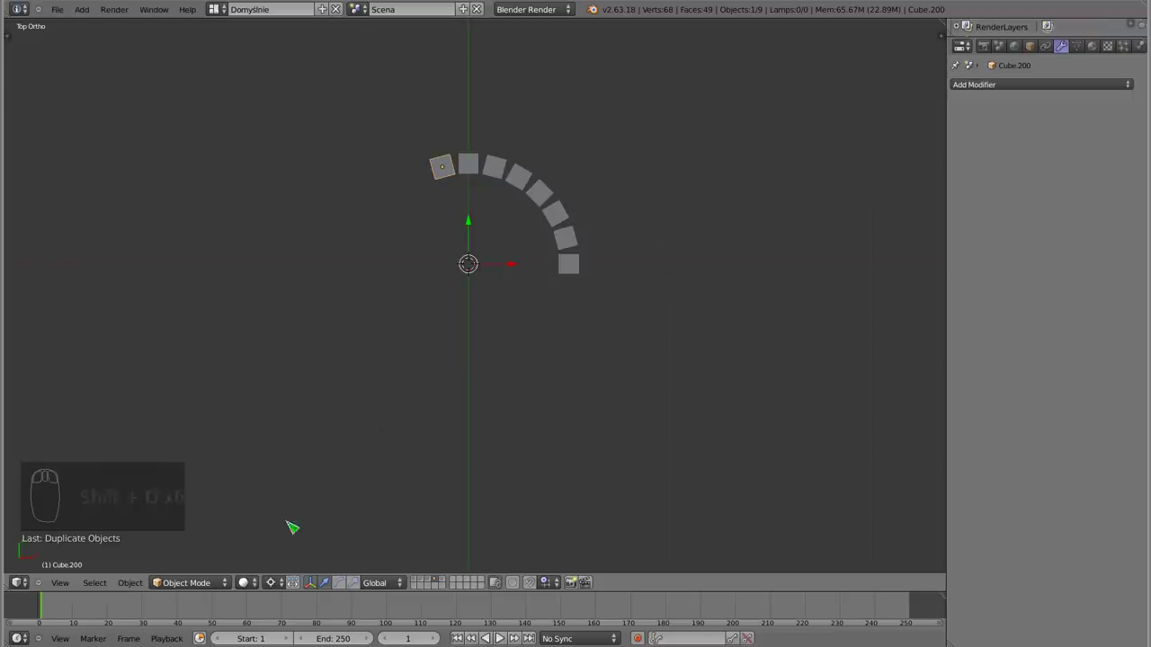
pyautogui.moveTo(279, 590); pyautogui.dragTo(330, 557)
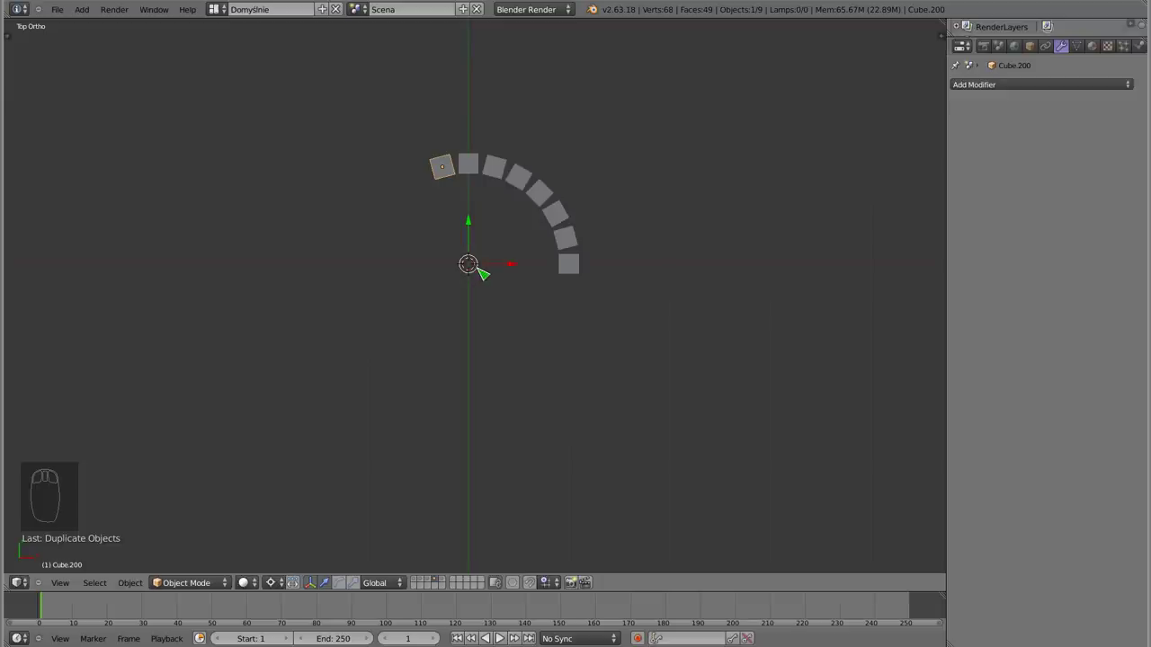
# Select the arc's cubes, duplicate them and rotate the copies to extend it to a half circle
pyautogui.press('shift+d')
pyautogui.moveTo(693, 290); pyautogui.dragTo(394, 228)
pyautogui.press('shift+d')
pyautogui.press('shift+d')
pyautogui.press('shift+d')
pyautogui.press('shift+d')
pyautogui.press('a')
pyautogui.press('b')
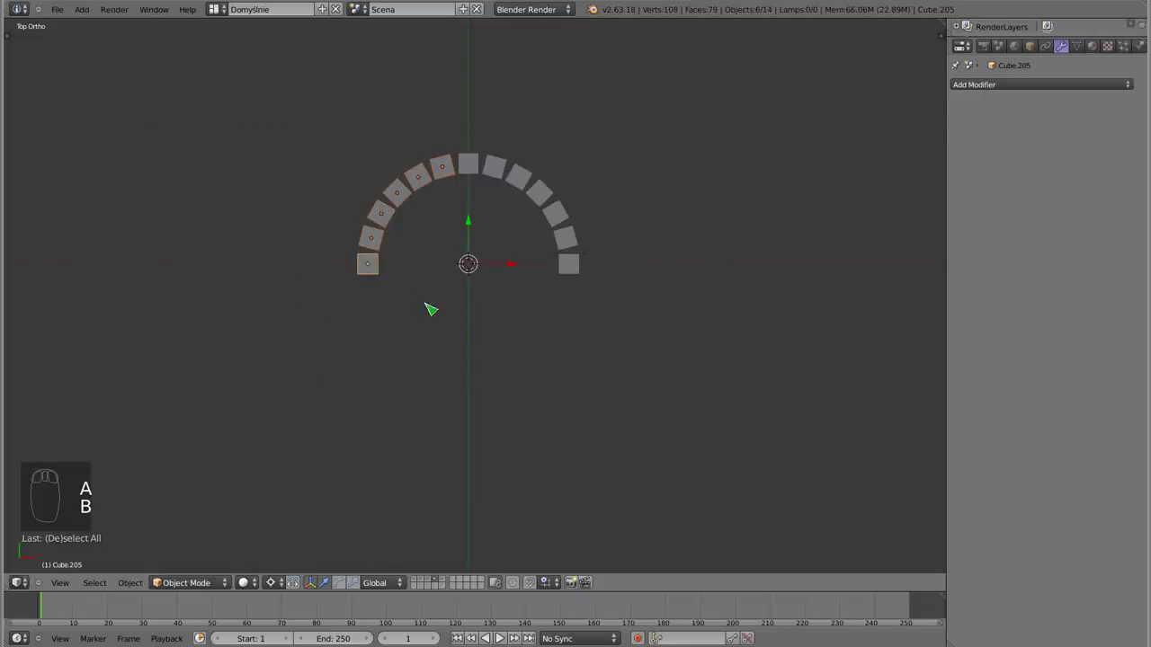
# Duplicate the half circle into the lower half and fill the remaining gap to close the ring
pyautogui.press('shift+d')
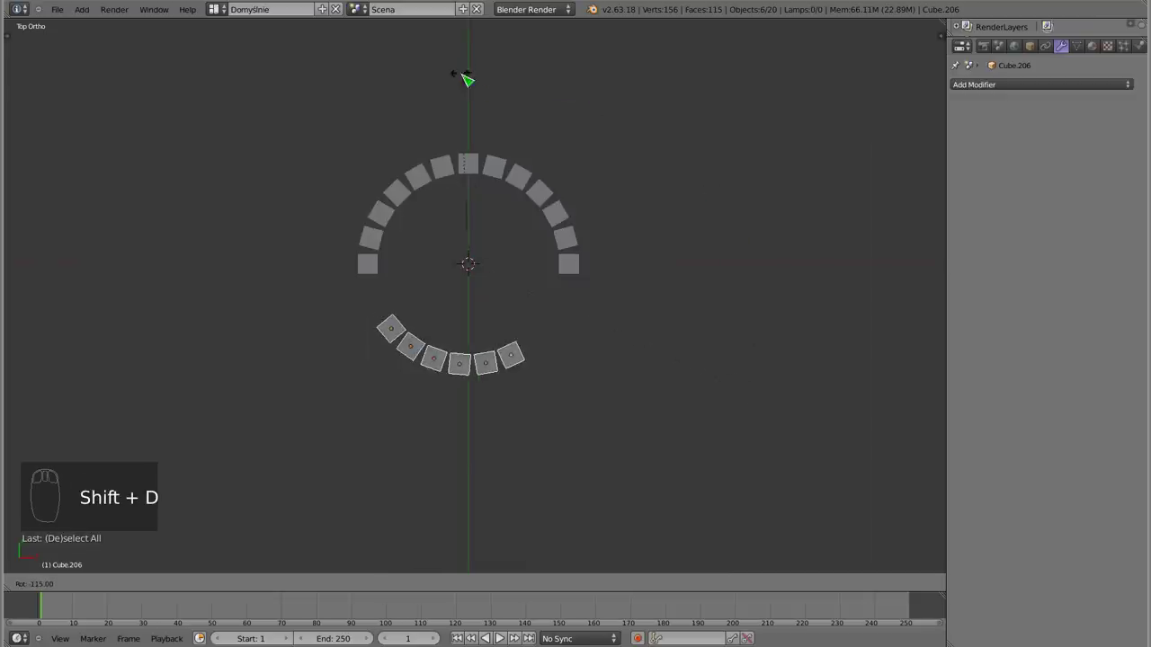
pyautogui.moveTo(532, 134); pyautogui.dragTo(395, 339)
pyautogui.press('shift+d')
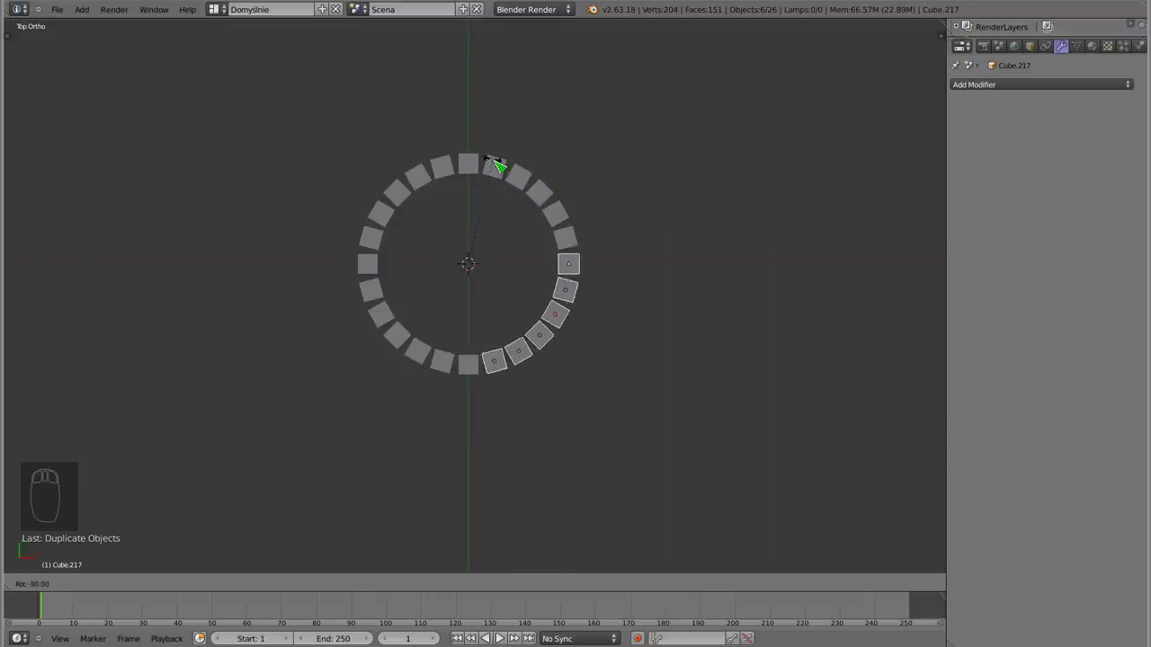
pyautogui.moveTo(499, 168); pyautogui.dragTo(395, 338)
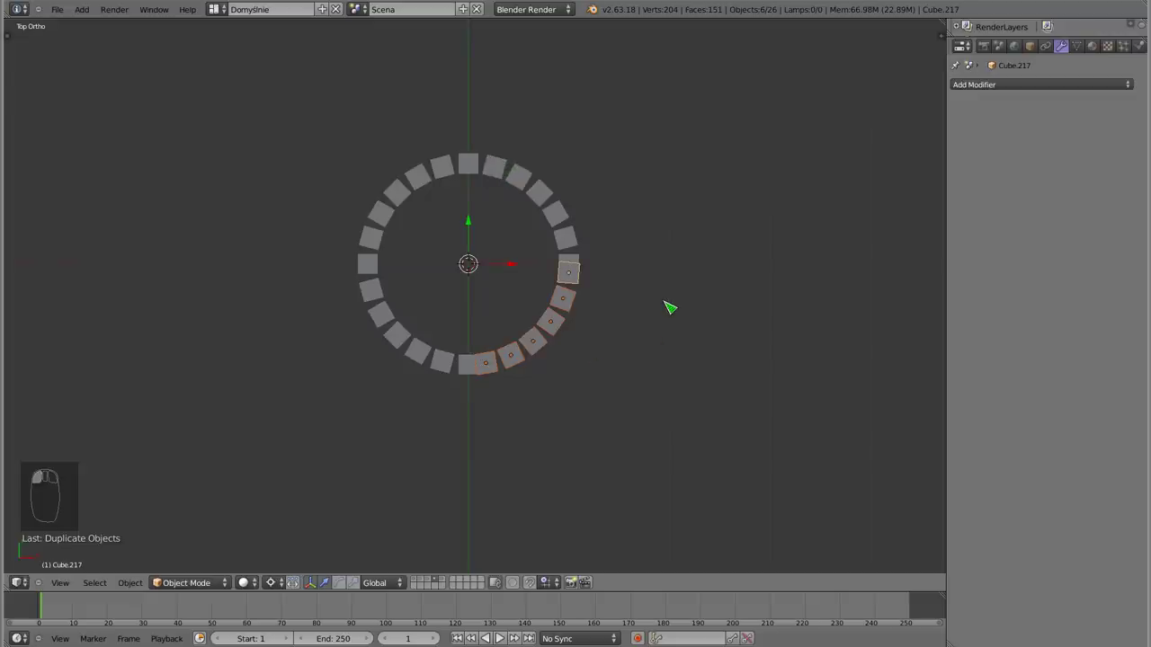
# Orbit to where the ring closes, pick the doubled cube and delete it
pyautogui.press('r')
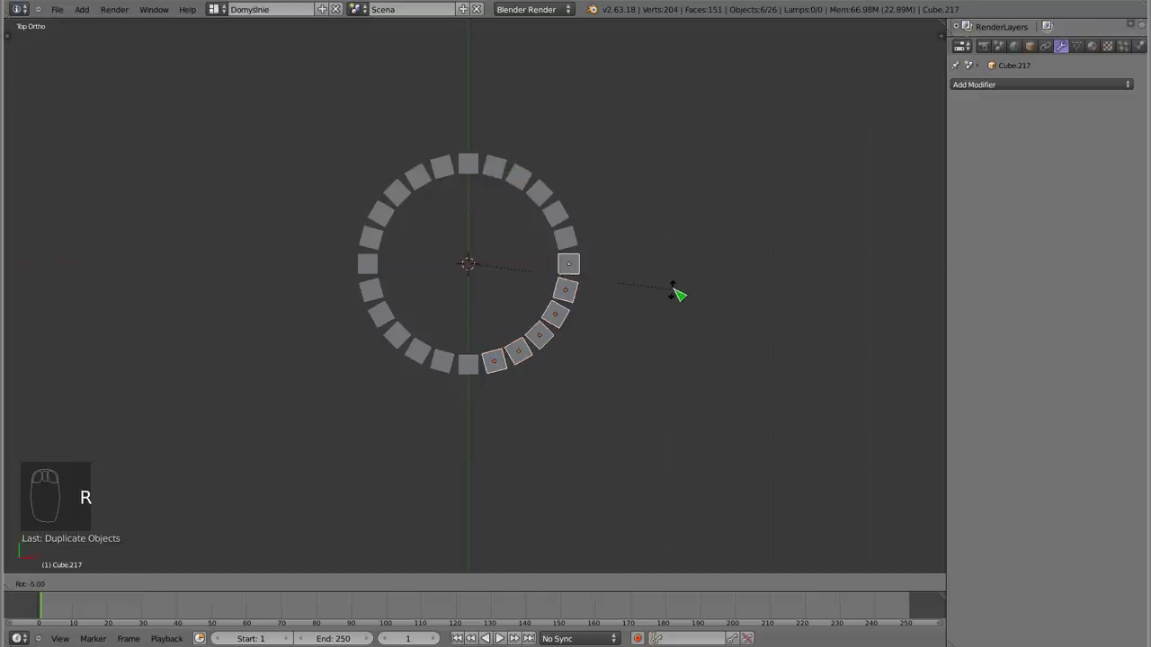
pyautogui.moveTo(394, 338); pyautogui.dragTo(591, 302)
pyautogui.moveTo(453, 380); pyautogui.dragTo(610, 288)
pyautogui.moveTo(589, 279); pyautogui.dragTo(507, 348)
pyautogui.moveTo(553, 318); pyautogui.dragTo(507, 348)
pyautogui.press('g')
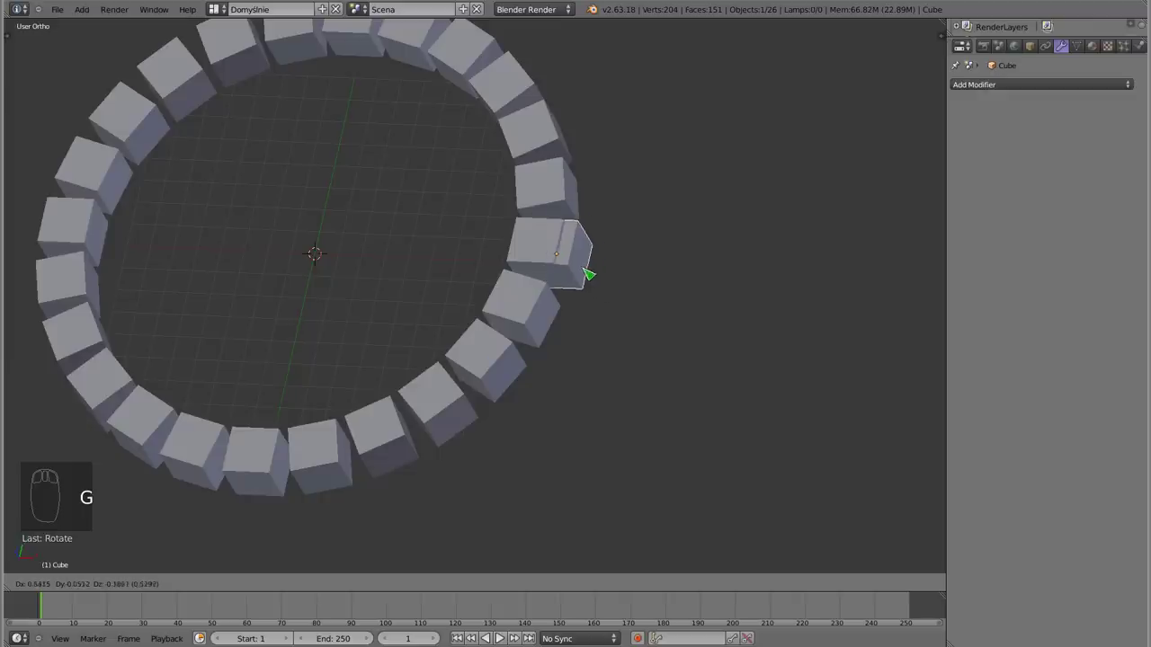
pyautogui.moveTo(507, 348); pyautogui.dragTo(609, 270)
pyautogui.press('x')
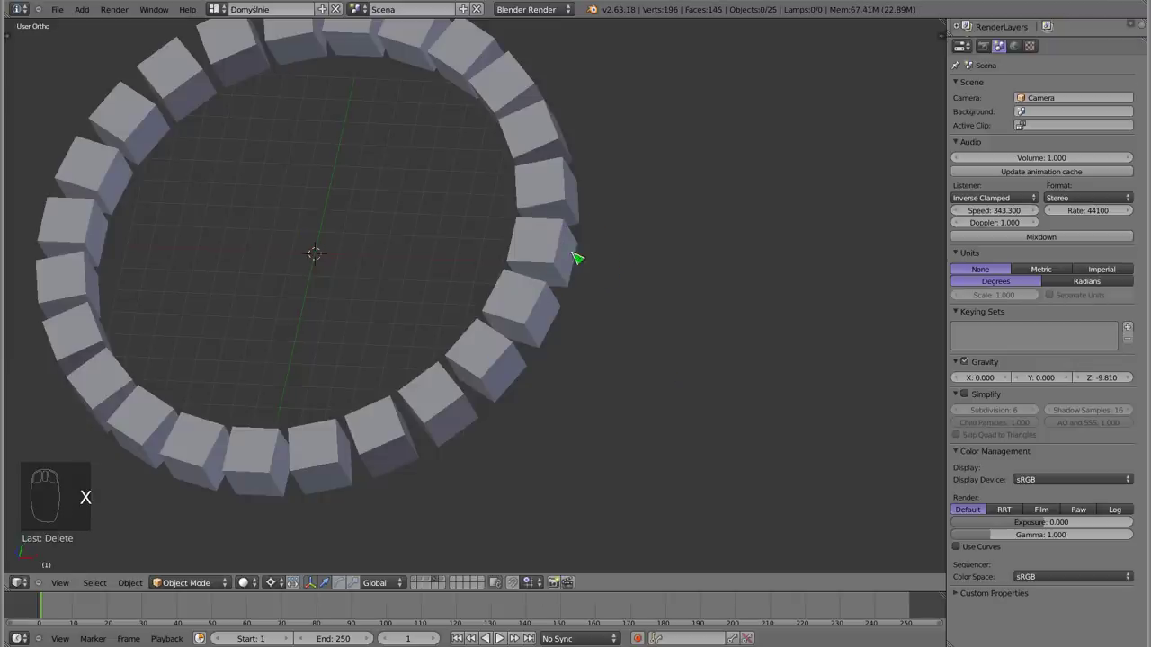
# Return to top view and select all 24 cubes of the ring
pyautogui.moveTo(564, 247); pyautogui.dragTo(429, 256)
pyautogui.press('g')
pyautogui.moveTo(429, 256); pyautogui.dragTo(396, 303)
pyautogui.press('KP_1')
pyautogui.press('KP_7')
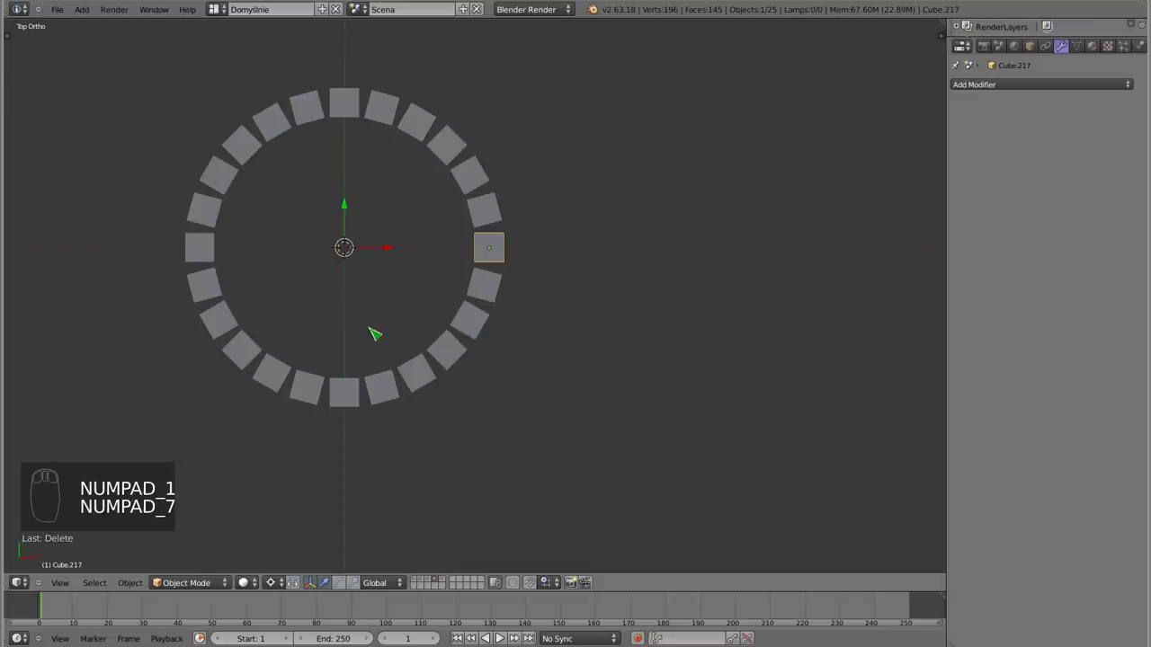
pyautogui.press('a')
pyautogui.press('b')
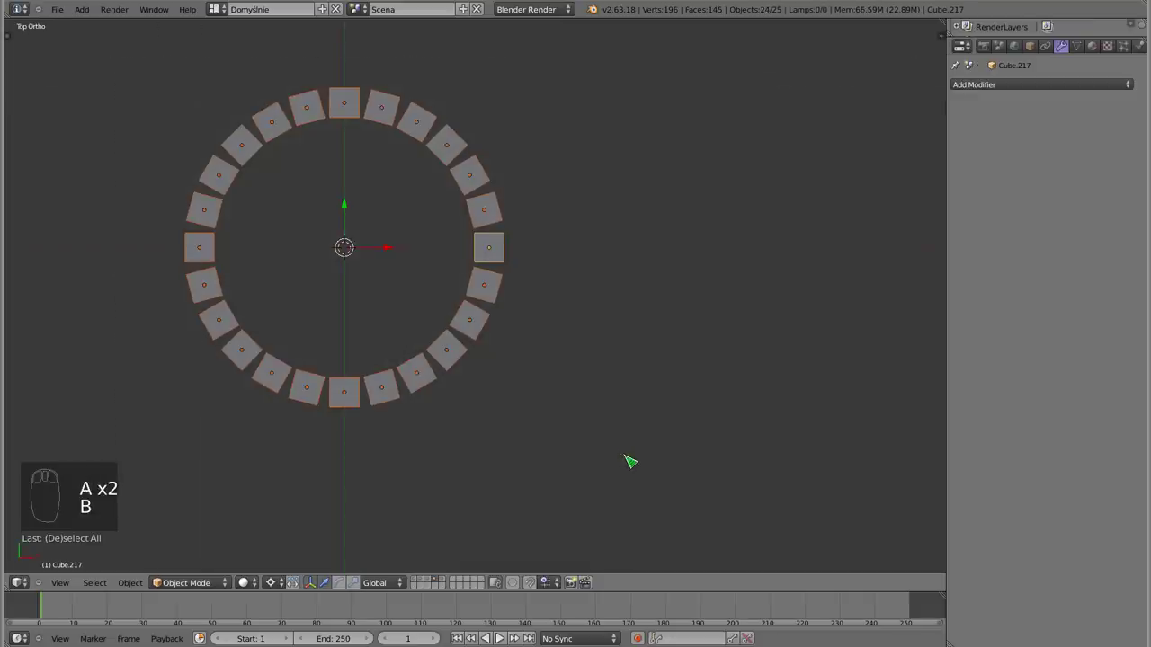
# Duplicate the ring, place the copy over the first and turn it to stagger the cubes
pyautogui.moveTo(481, 446); pyautogui.dragTo(591, 280)
pyautogui.moveTo(607, 355); pyautogui.dragTo(655, 354)
pyautogui.press('shift+d')
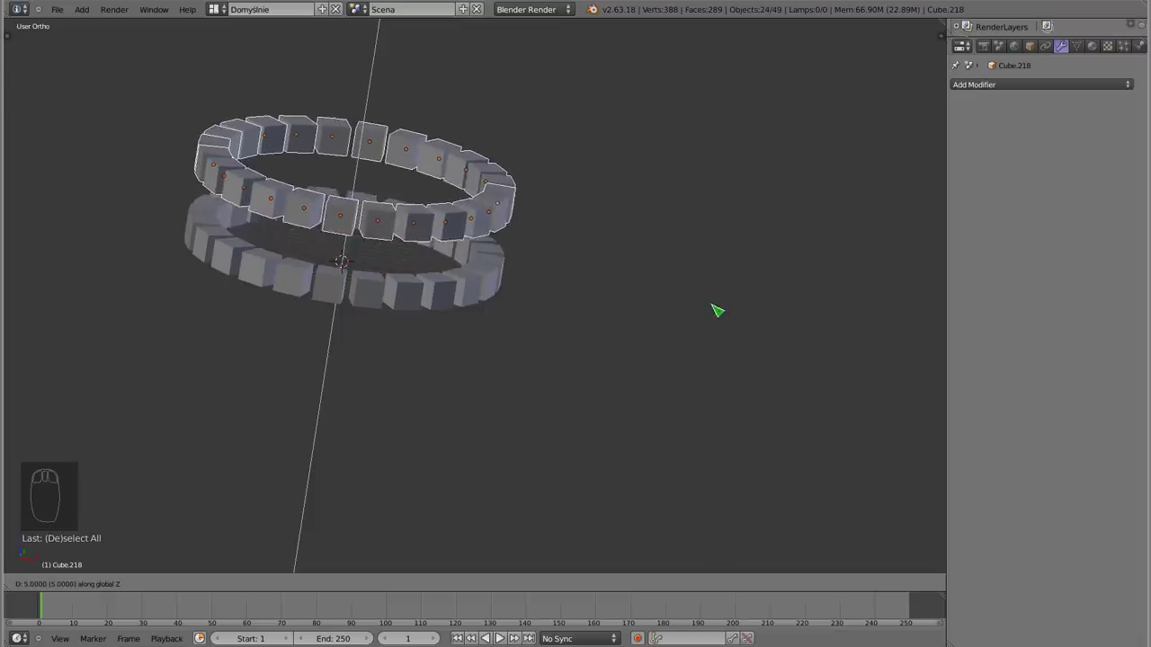
pyautogui.moveTo(715, 345); pyautogui.dragTo(338, 282)
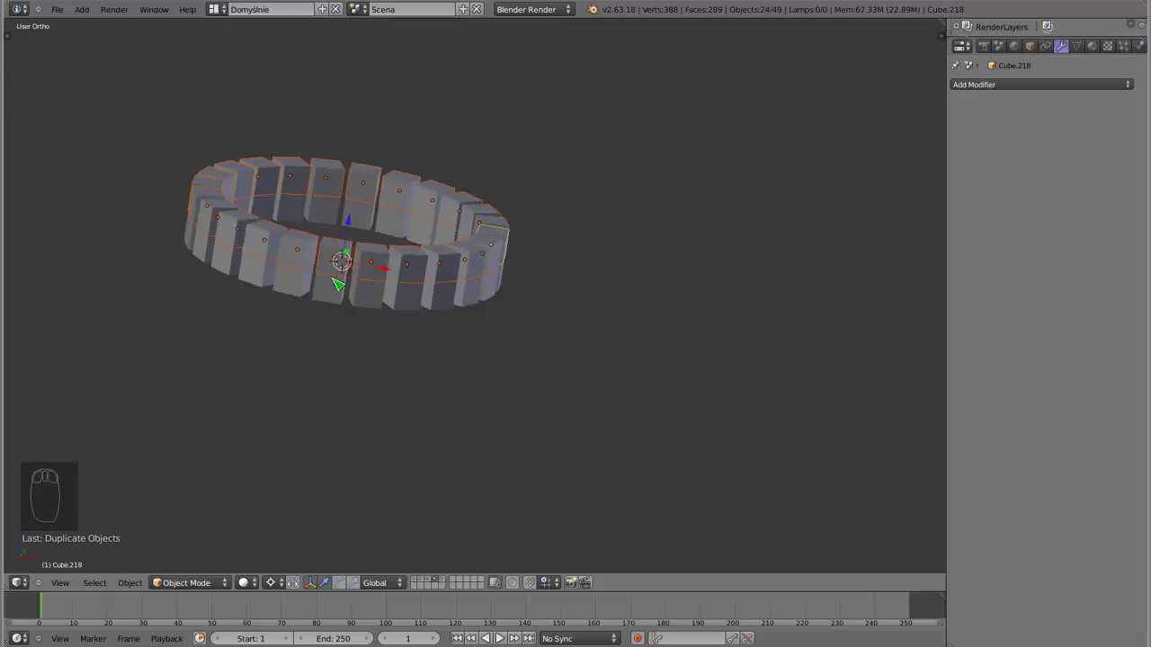
pyautogui.moveTo(451, 327); pyautogui.dragTo(596, 315)
pyautogui.press('r')
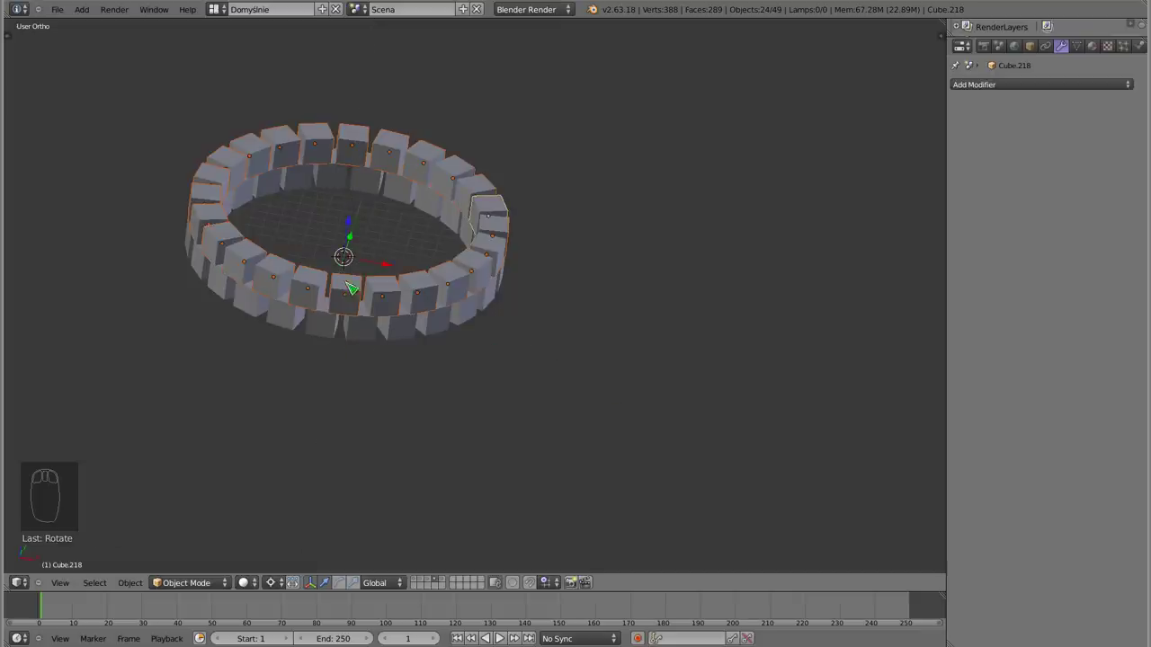
pyautogui.press('a')
pyautogui.press('a')
# Duplicate the top ring several more times, stacking each copy above to build the tower
pyautogui.press('shift+d')
pyautogui.moveTo(471, 361); pyautogui.dragTo(347, 180)
pyautogui.press('shift+d')
pyautogui.press('a')
pyautogui.moveTo(449, 299); pyautogui.dragTo(453, 361)
pyautogui.moveTo(453, 360); pyautogui.dragTo(458, 418)
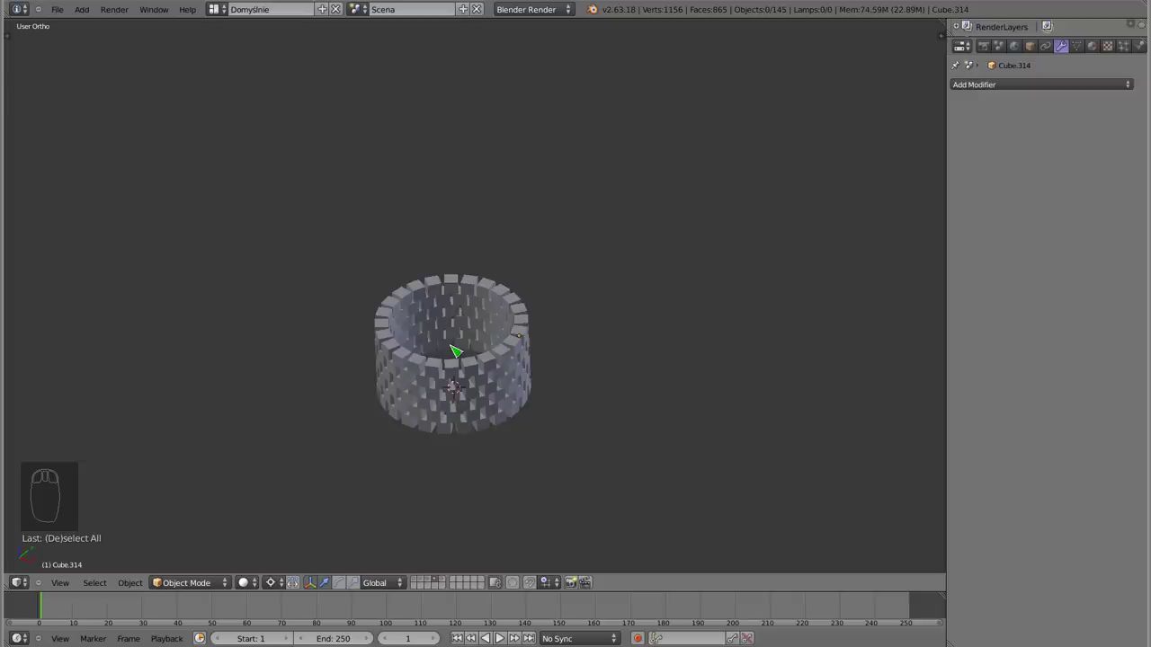
pyautogui.press('5')
pyautogui.moveTo(492, 418); pyautogui.dragTo(473, 391)
pyautogui.moveTo(550, 402); pyautogui.dragTo(485, 431)
# Remove the tower so only the plane and one central cube remain, viewed from the top
pyautogui.press('h')
pyautogui.press('KP_1')
pyautogui.press('KP_7')
pyautogui.scroll(3)
pyautogui.moveTo(479, 401); pyautogui.dragTo(494, 276)
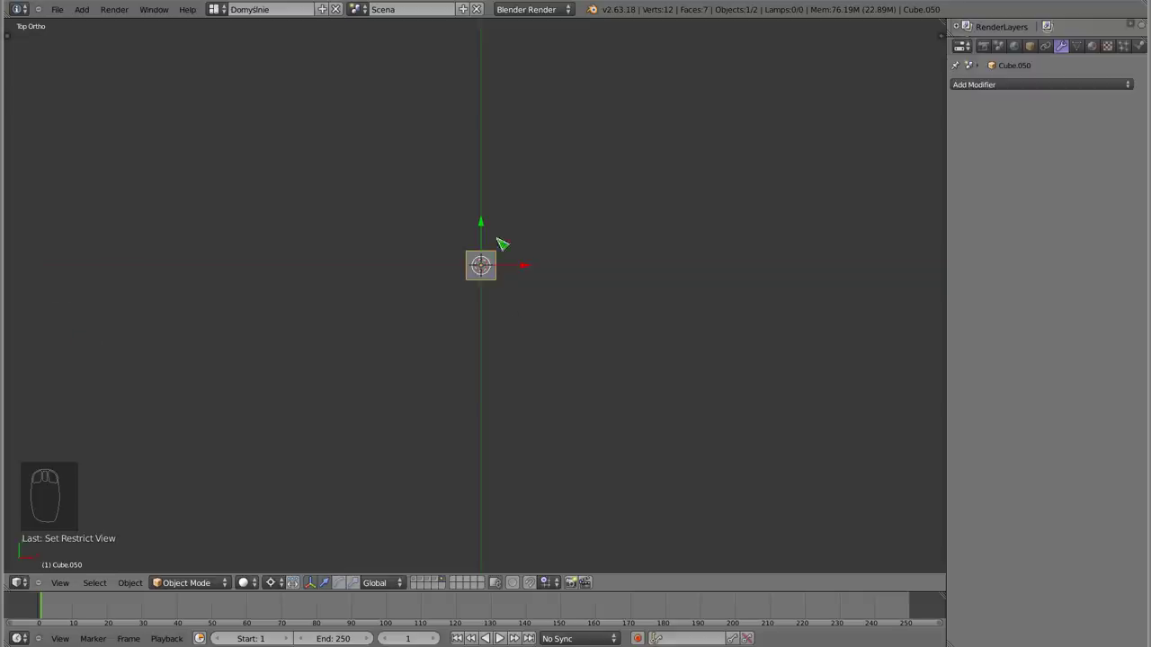
# Move the cube to the right of the centre and add an Empty at the scene origin
pyautogui.moveTo(524, 270); pyautogui.dragTo(671, 292)
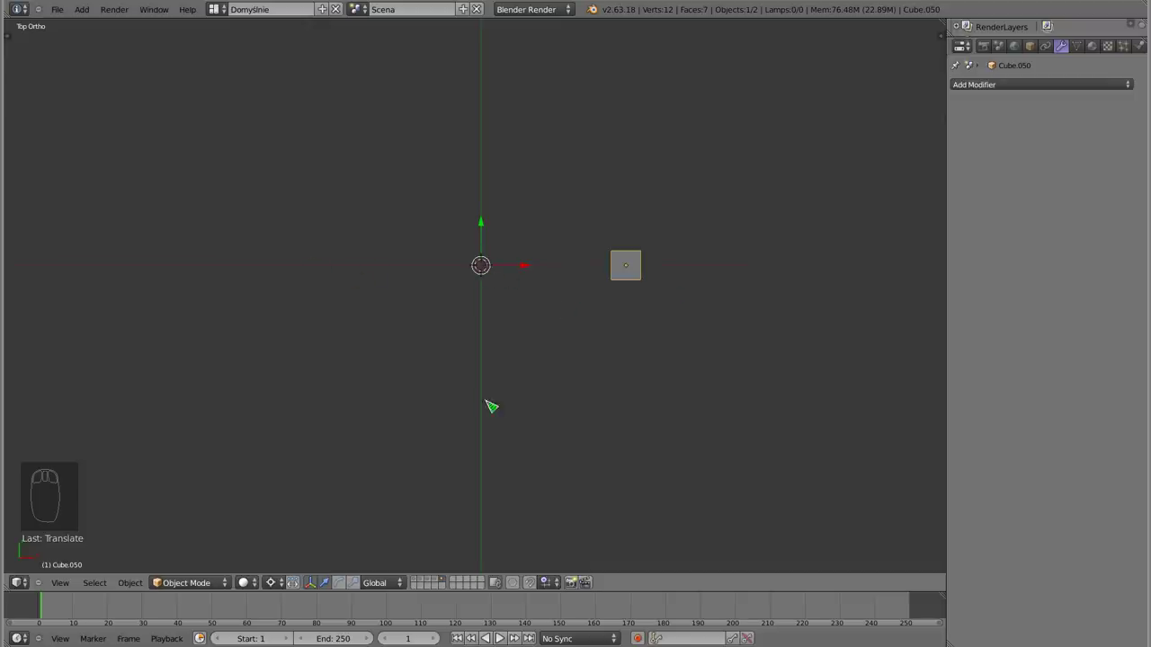
pyautogui.moveTo(445, 415); pyautogui.dragTo(643, 283)
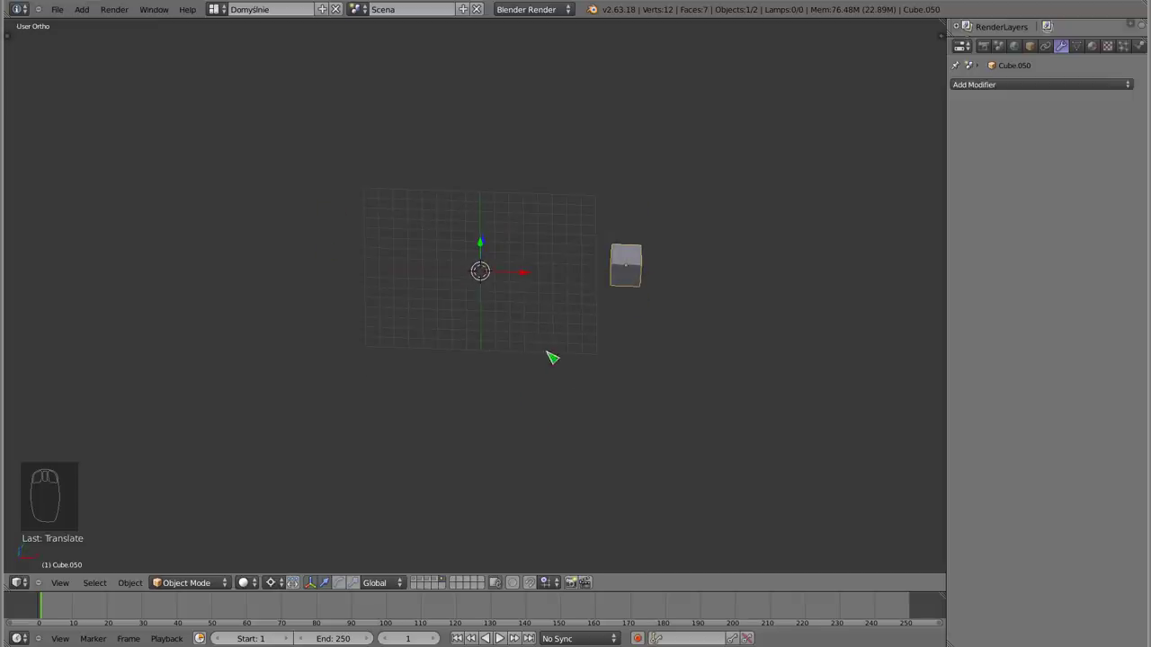
pyautogui.press('shift+a')
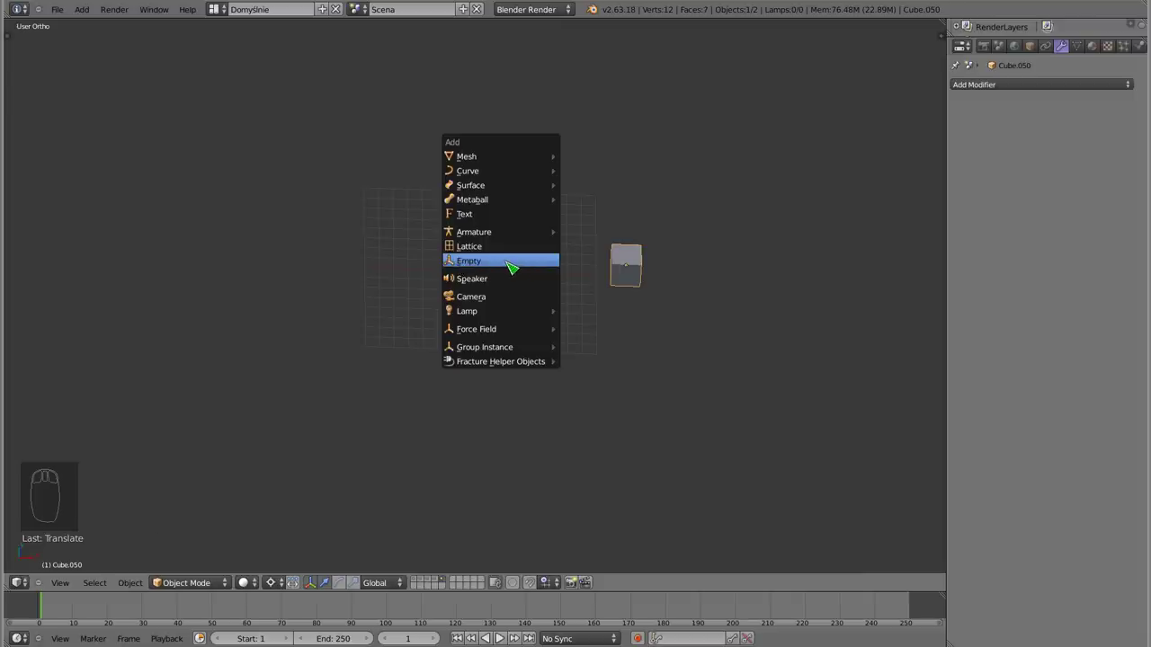
pyautogui.moveTo(528, 304); pyautogui.dragTo(495, 280)
pyautogui.moveTo(444, 248); pyautogui.dragTo(484, 273)
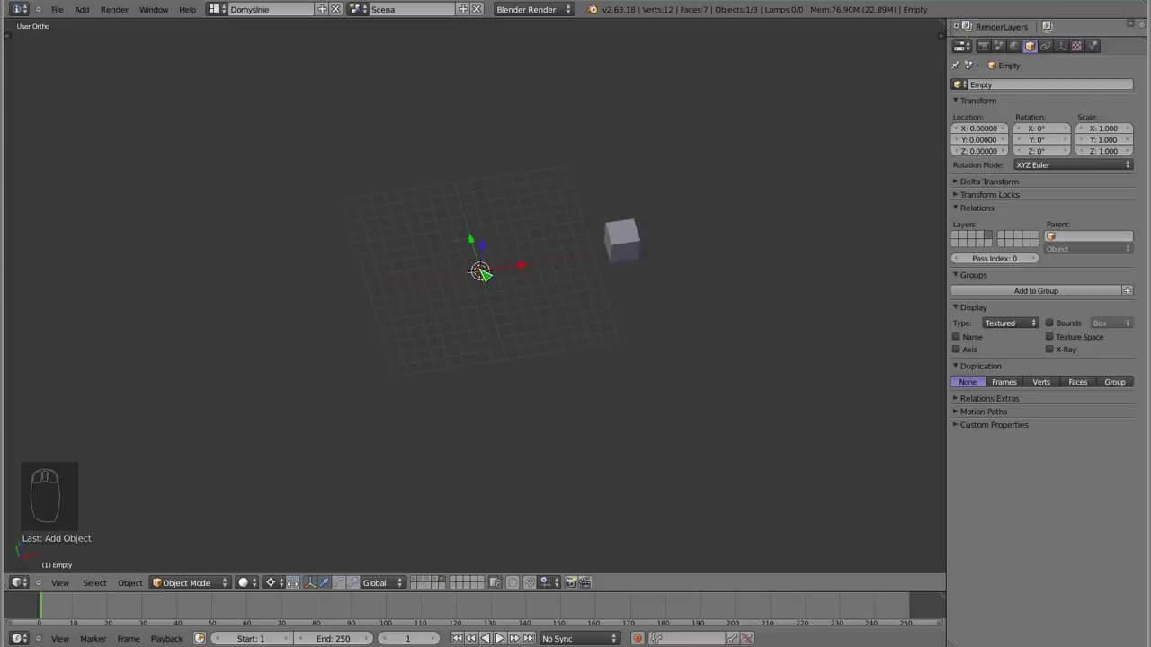
# Reselect the cube, cancel a stray transform and begin rotating it about the centre
pyautogui.moveTo(626, 245); pyautogui.dragTo(632, 246)
pyautogui.moveTo(632, 251); pyautogui.dragTo(476, 281)
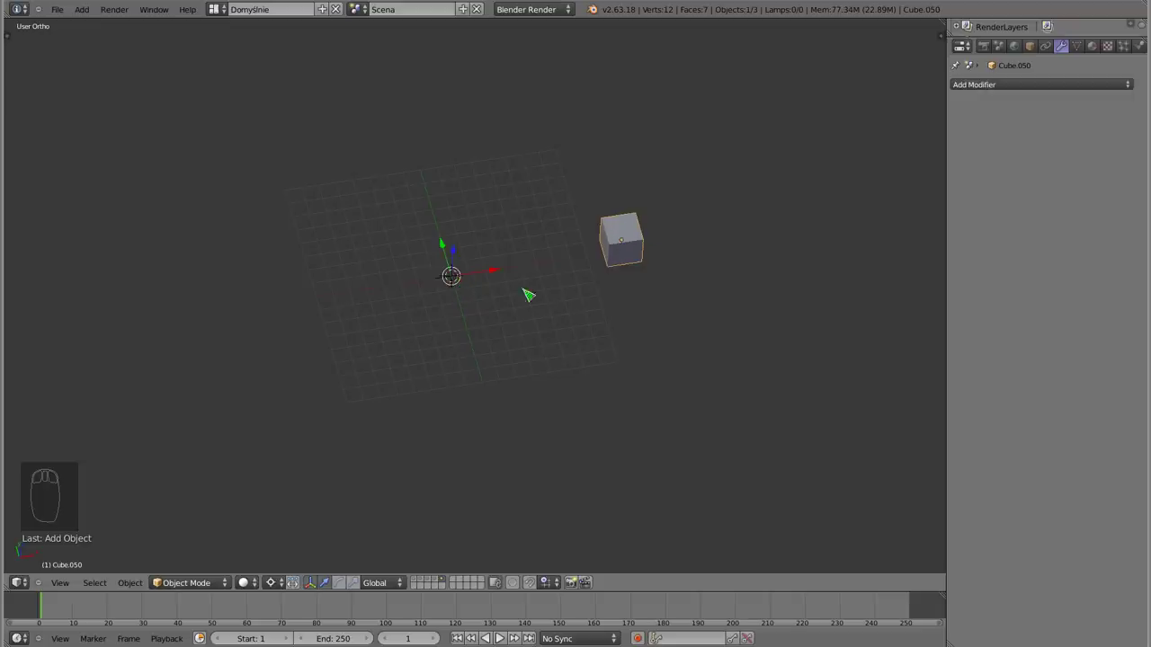
pyautogui.moveTo(281, 588); pyautogui.dragTo(394, 471)
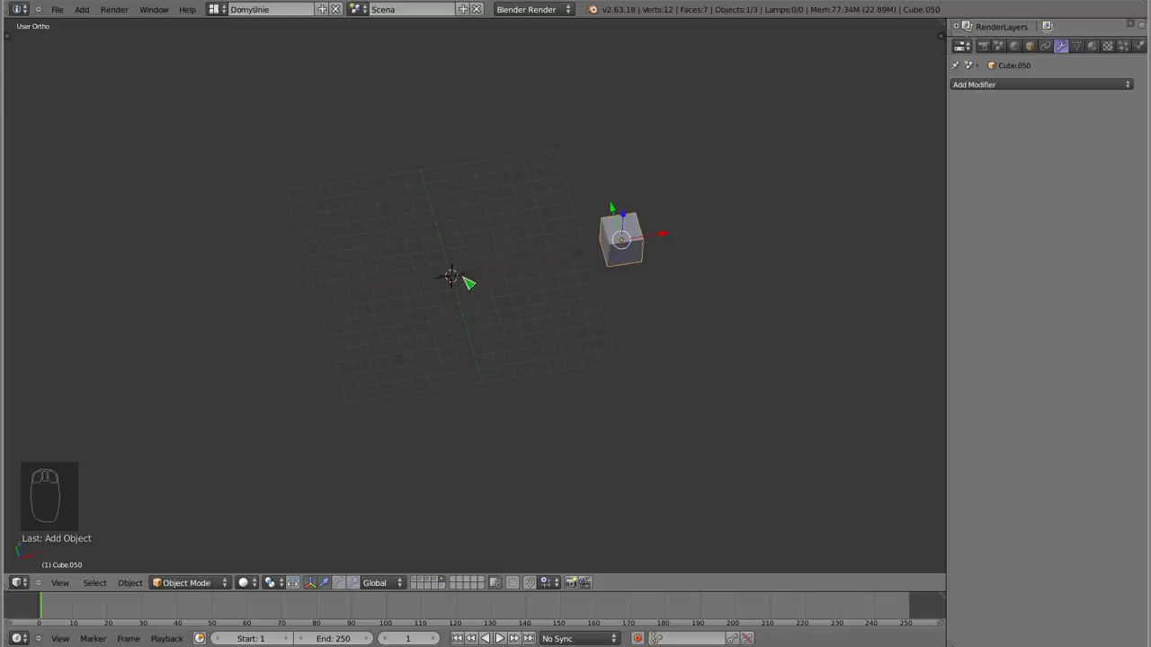
pyautogui.moveTo(568, 281); pyautogui.dragTo(563, 277)
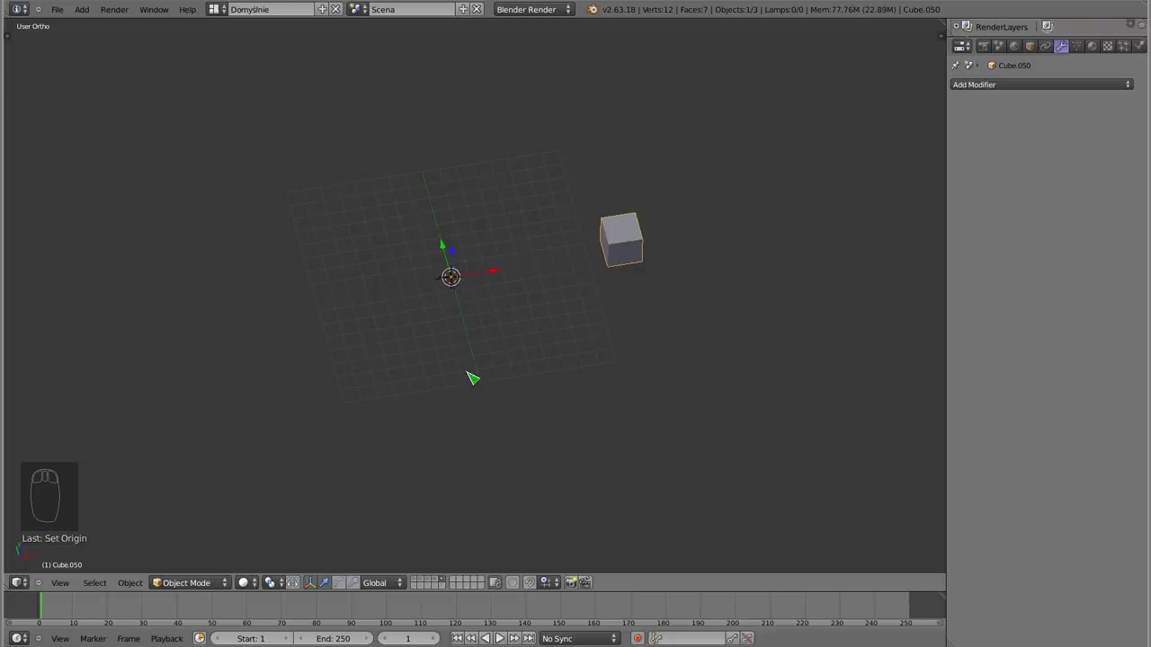
pyautogui.moveTo(282, 592); pyautogui.dragTo(317, 528)
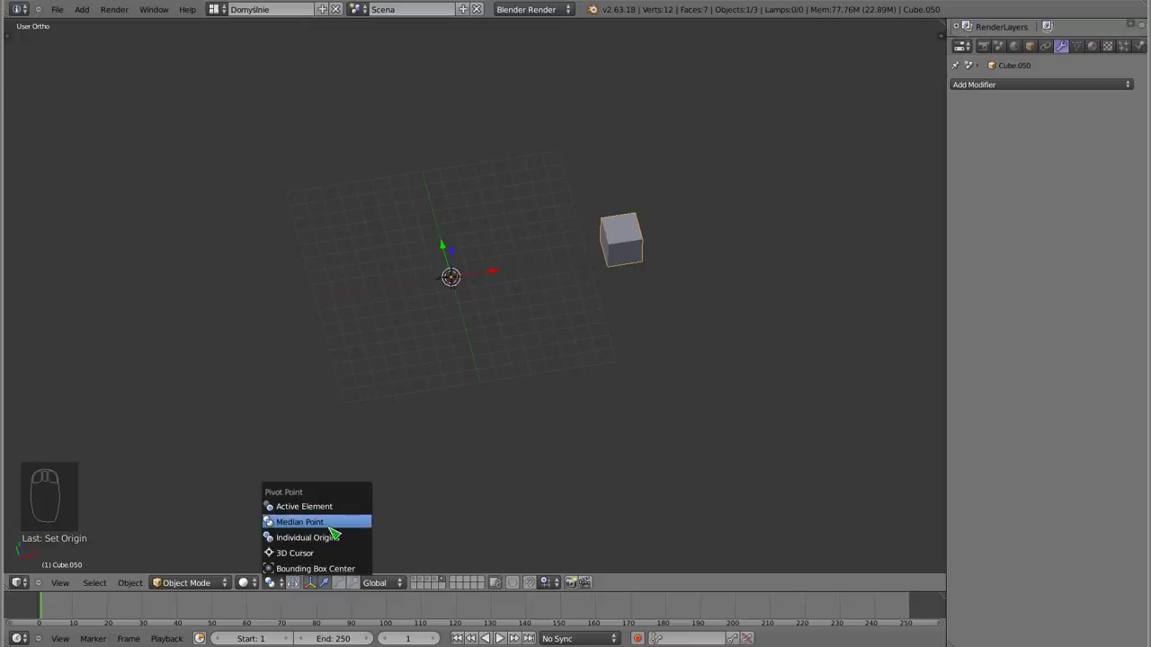
pyautogui.press('Escape')
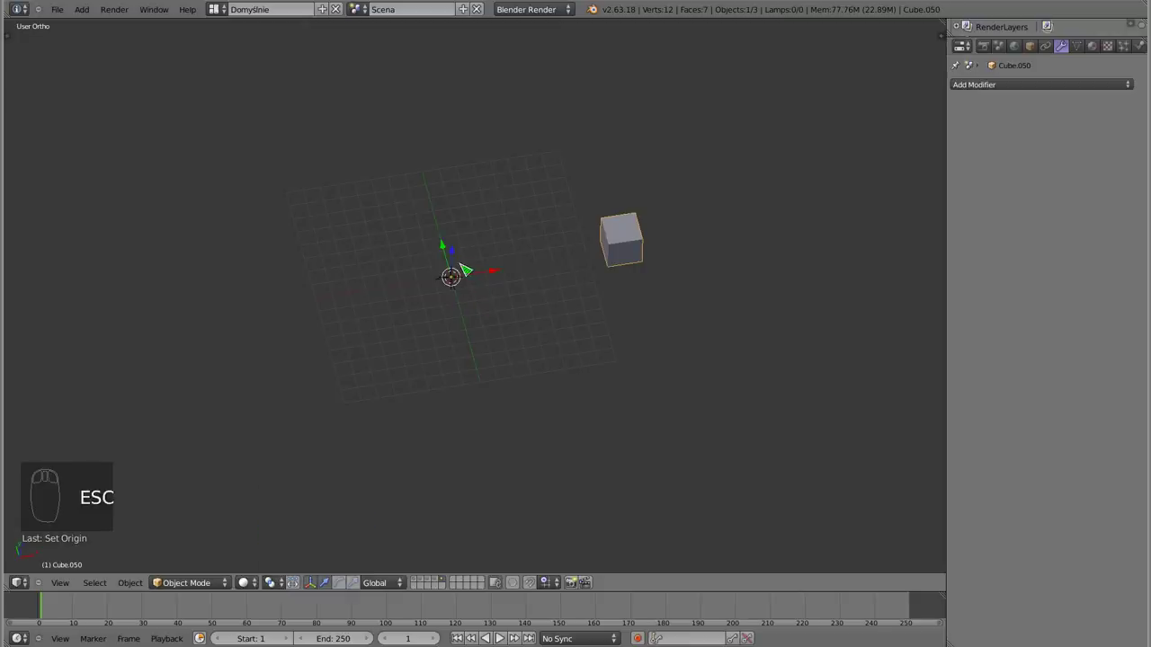
pyautogui.press('r')
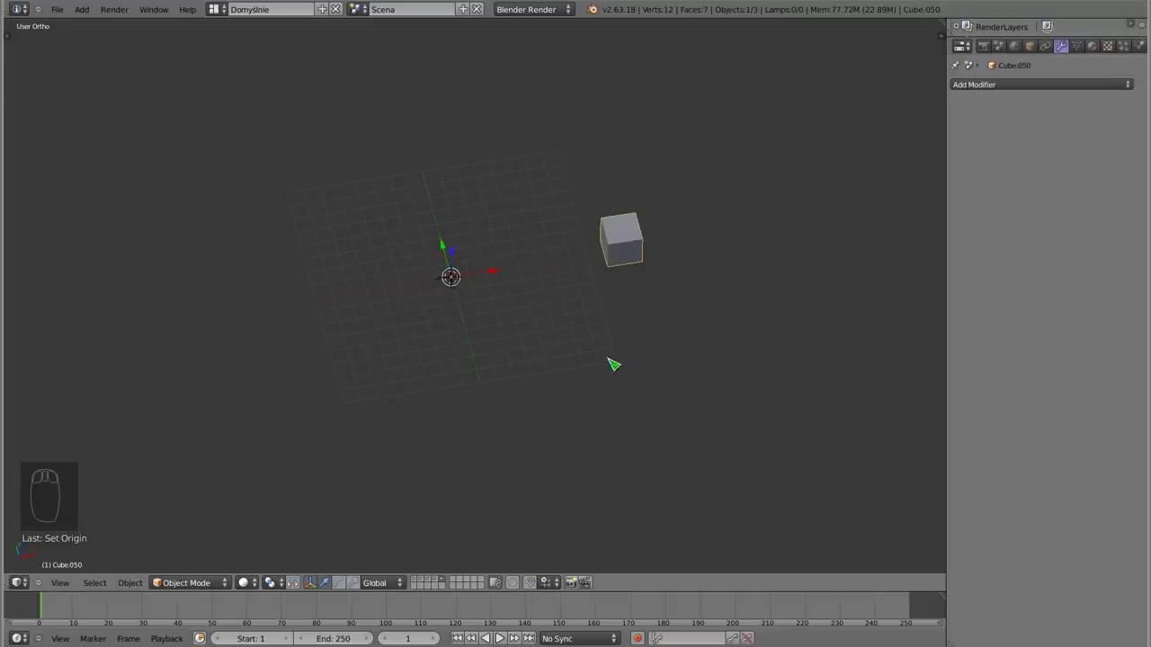
# Add an Array modifier to the cube using Object Offset instead of Relative Offset
pyautogui.moveTo(548, 340); pyautogui.dragTo(1018, 129)
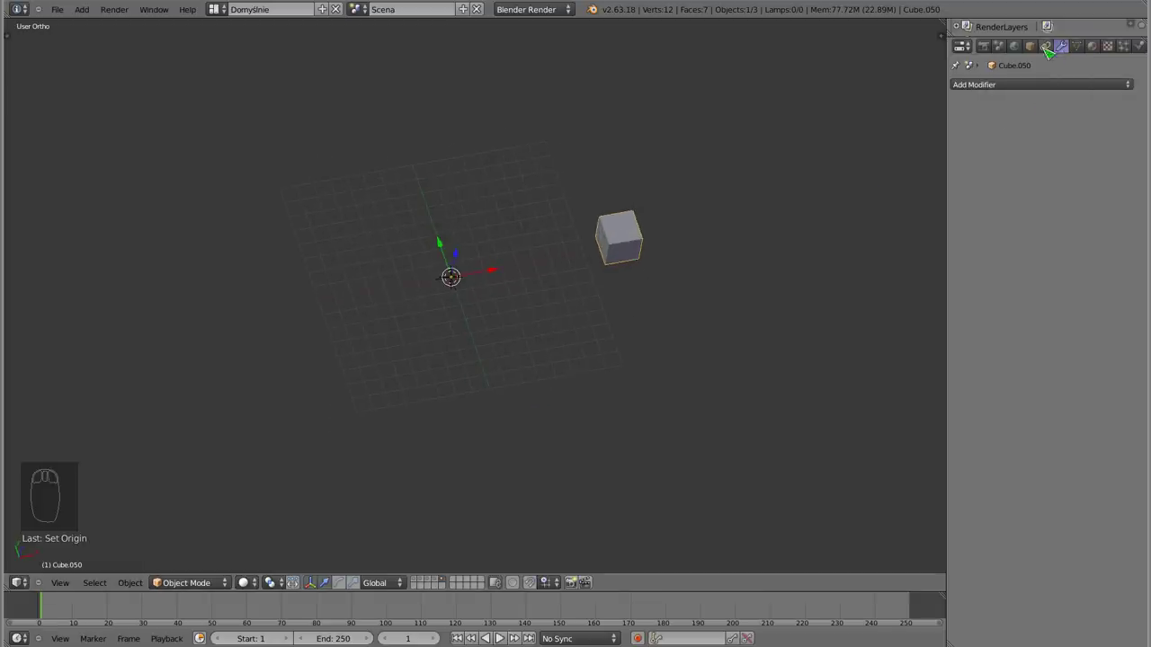
pyautogui.moveTo(1050, 54); pyautogui.dragTo(1047, 109)
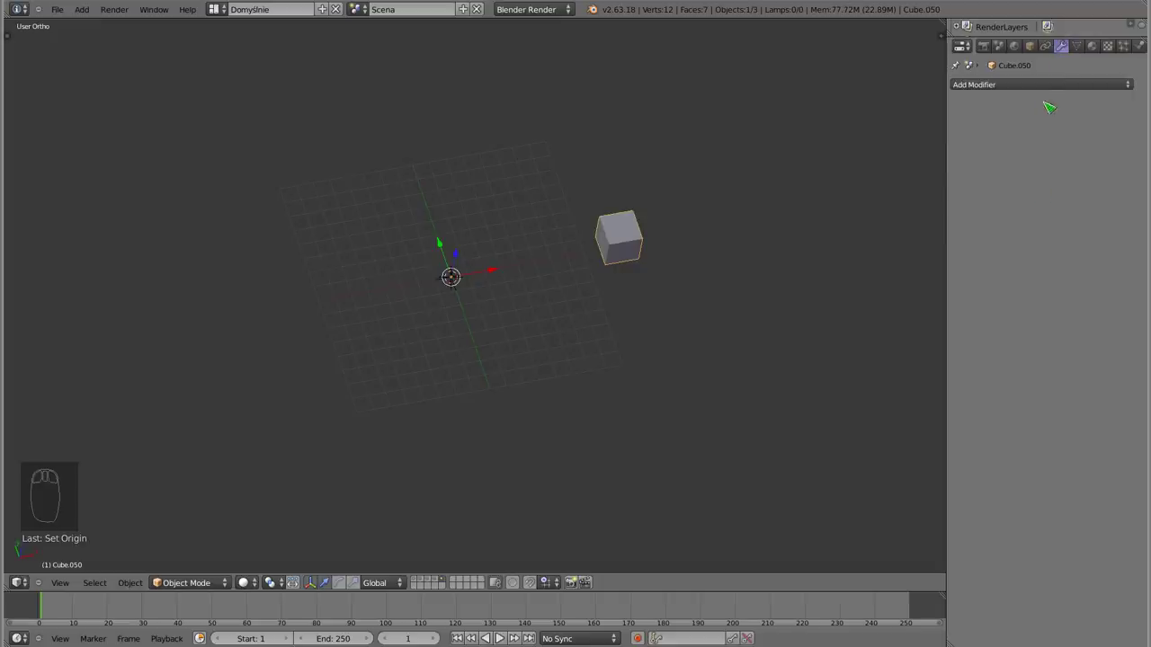
pyautogui.moveTo(1056, 87); pyautogui.dragTo(897, 116)
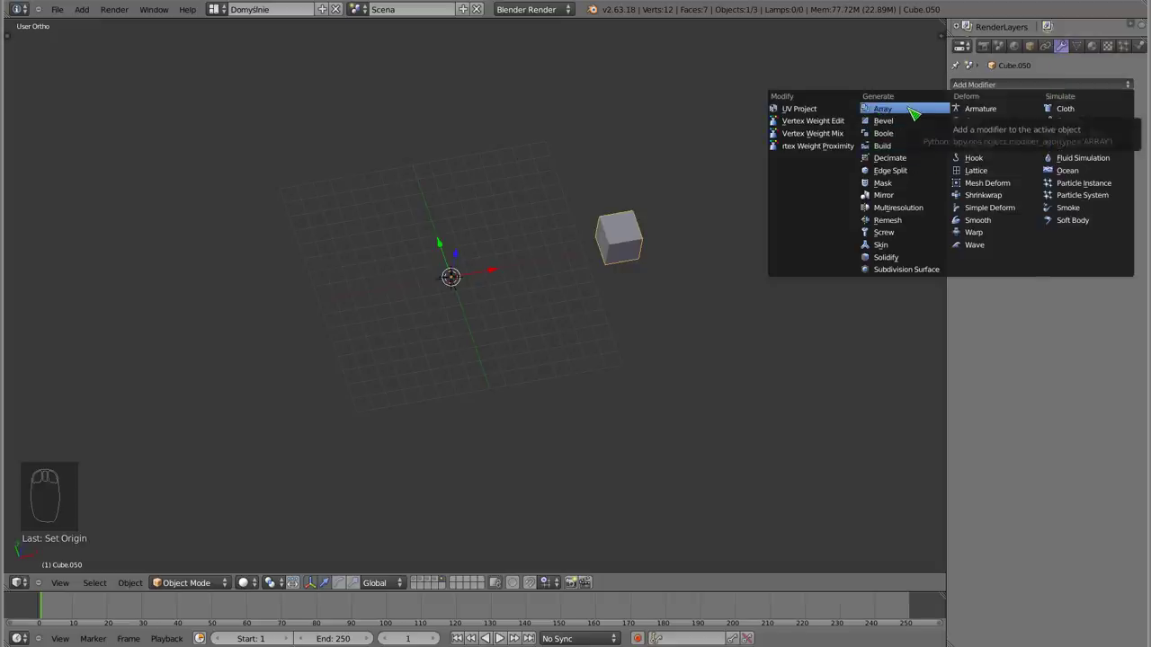
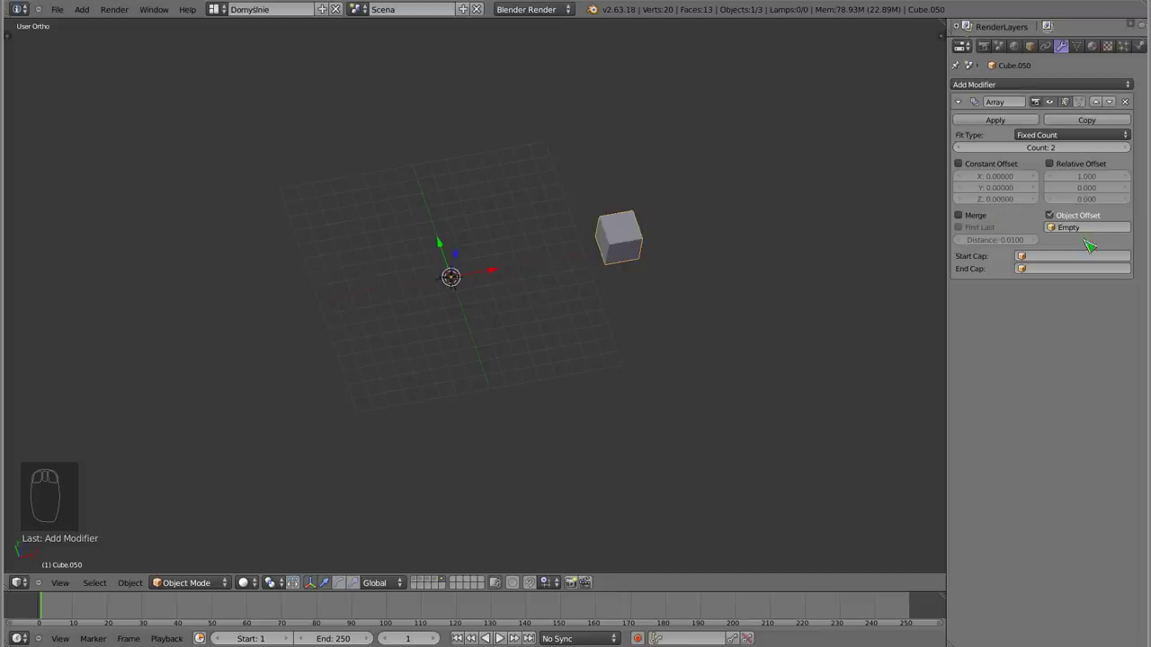
pyautogui.moveTo(628, 238); pyautogui.dragTo(463, 293)
pyautogui.moveTo(457, 293); pyautogui.dragTo(518, 400)
pyautogui.moveTo(543, 311); pyautogui.dragTo(519, 400)
# From top view, pick the central Empty as the array's offset object
pyautogui.press('KP_7')
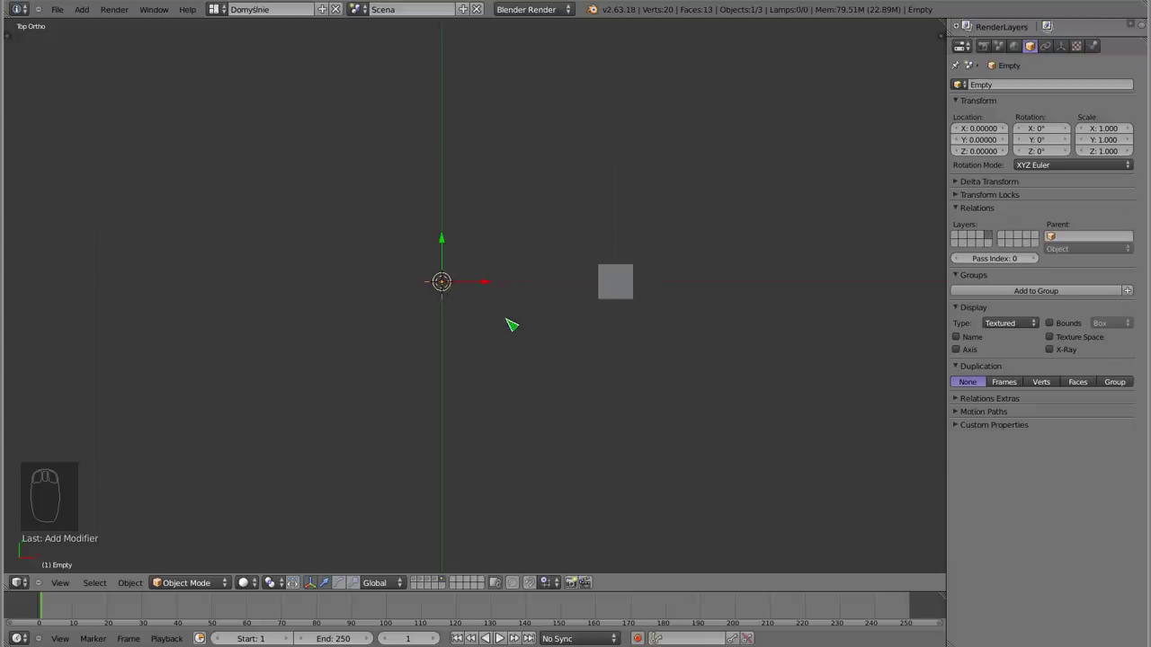
pyautogui.moveTo(625, 295); pyautogui.dragTo(641, 253)
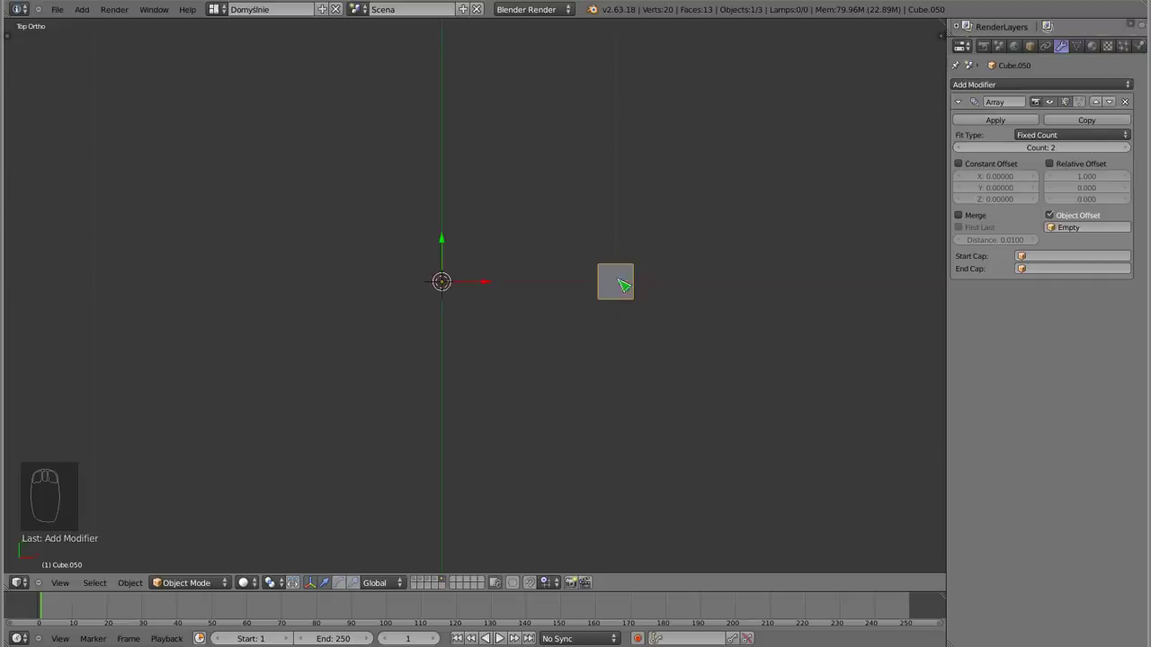
pyautogui.moveTo(449, 306); pyautogui.dragTo(460, 273)
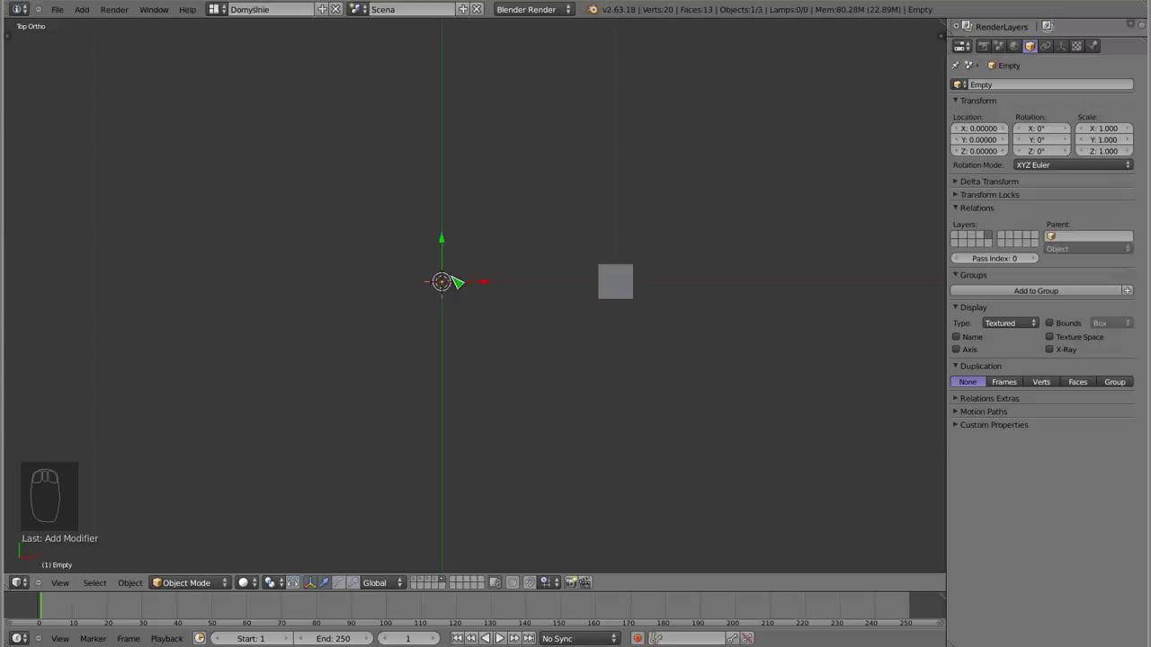
# Rotate the empty 15° on Z so the array copy swings beside the cube, then reselect the cube
pyautogui.press('r')
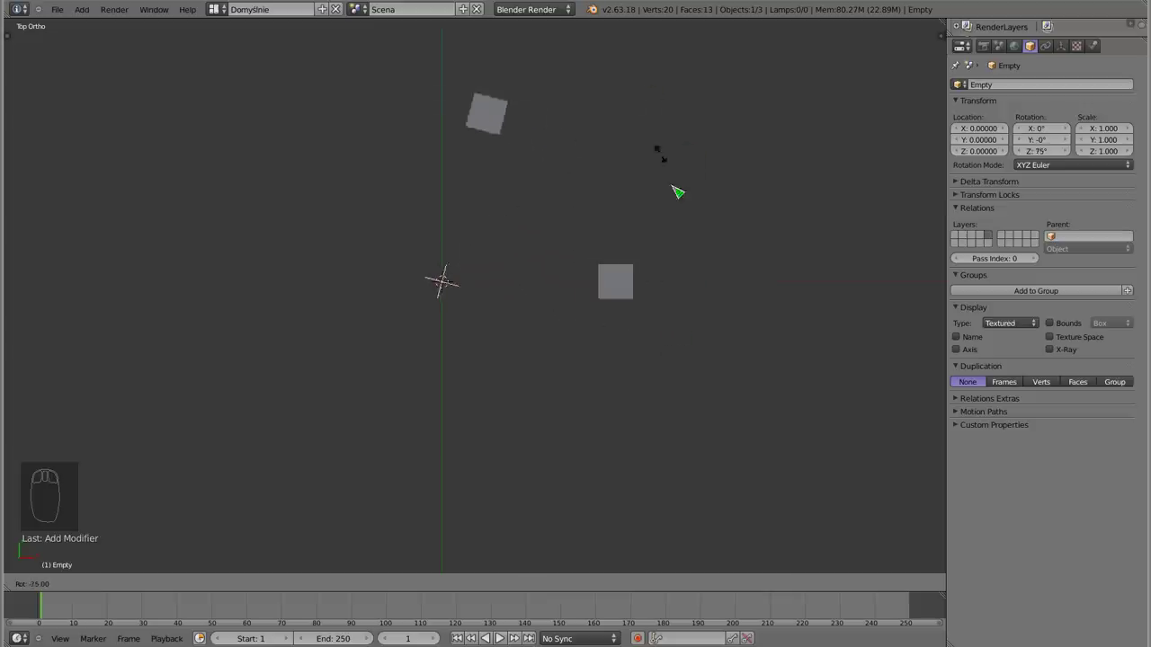
pyautogui.moveTo(637, 386); pyautogui.dragTo(619, 257)
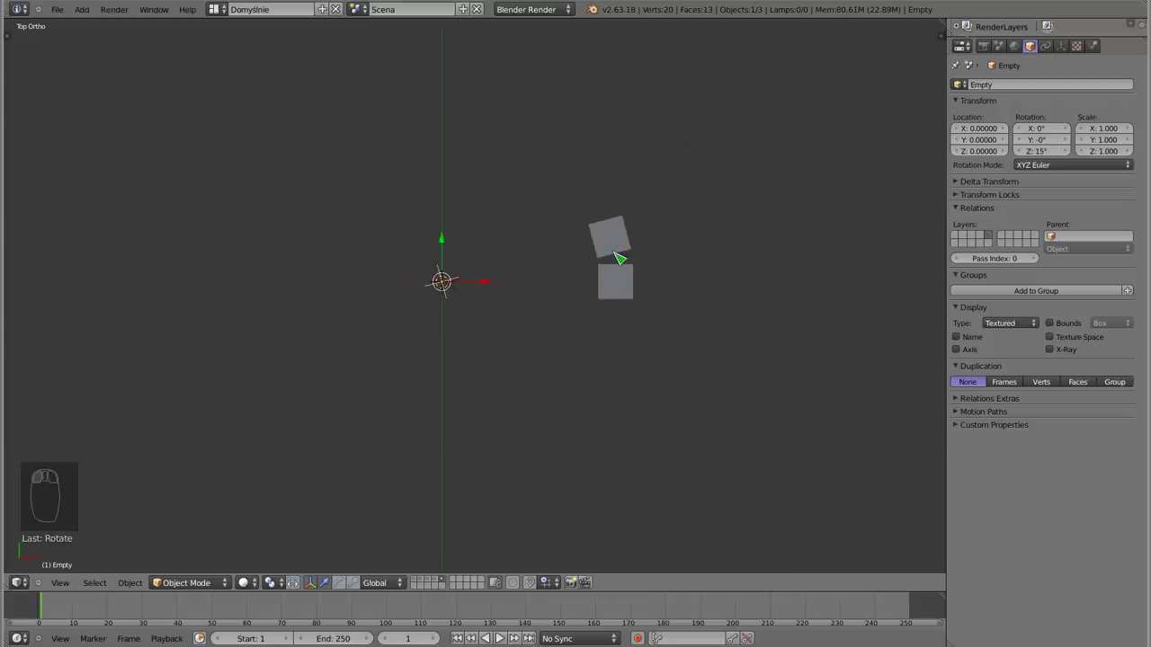
pyautogui.moveTo(607, 260); pyautogui.dragTo(1026, 157)
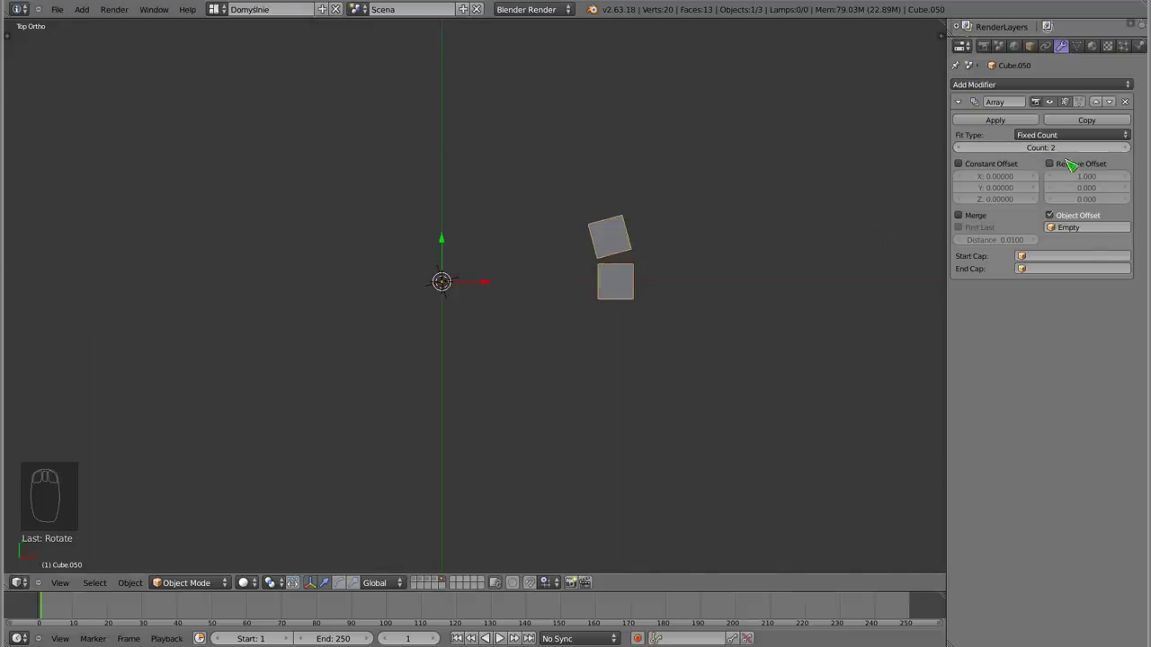
# Set the Array count to 24 and check the closed cube ring from top view
pyautogui.moveTo(679, 264); pyautogui.dragTo(1130, 153)
pyautogui.moveTo(1130, 153); pyautogui.dragTo(578, 403)
pyautogui.moveTo(562, 265); pyautogui.dragTo(499, 239)
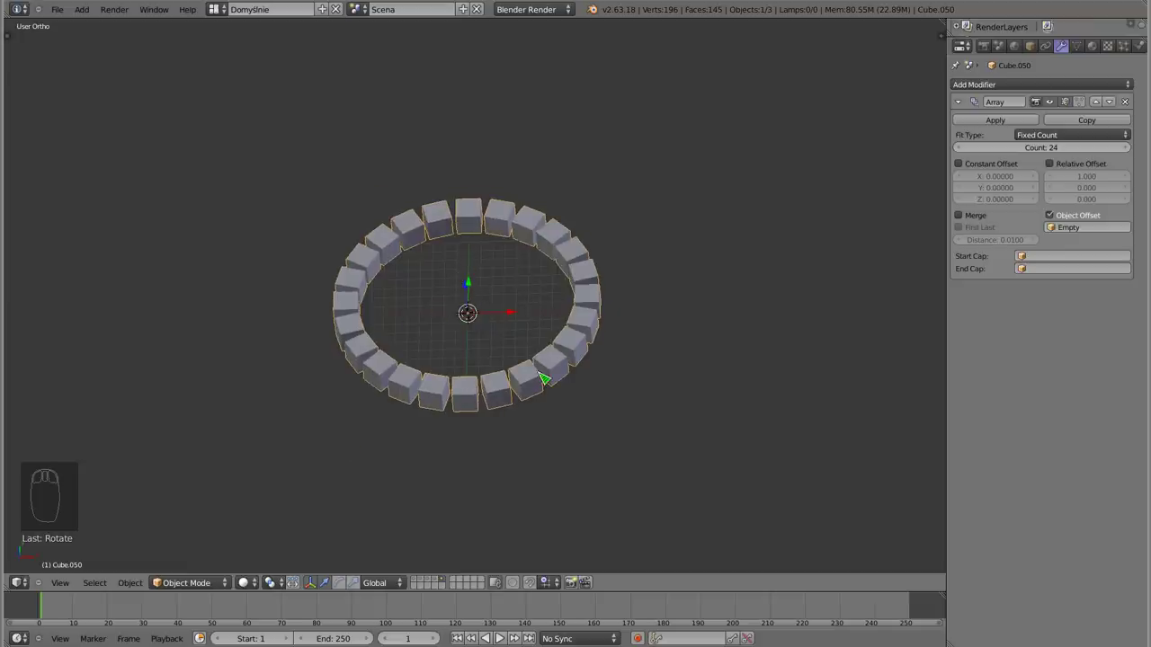
pyautogui.press('KP_1')
pyautogui.press('KP_7')
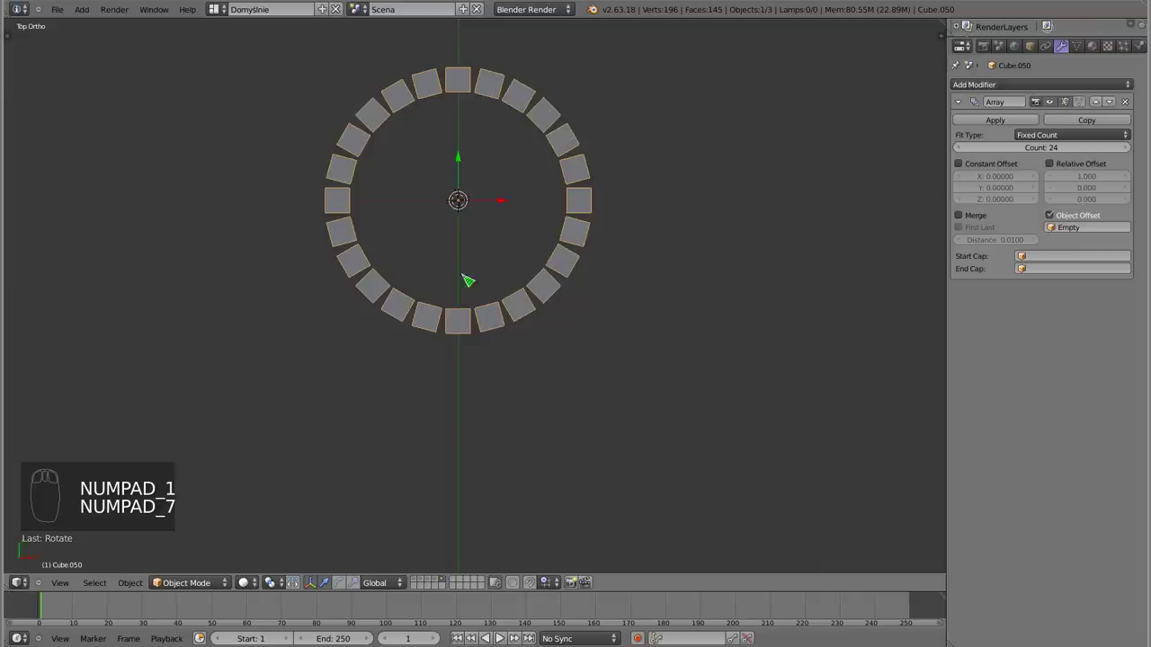
pyautogui.moveTo(370, 292); pyautogui.dragTo(542, 121)
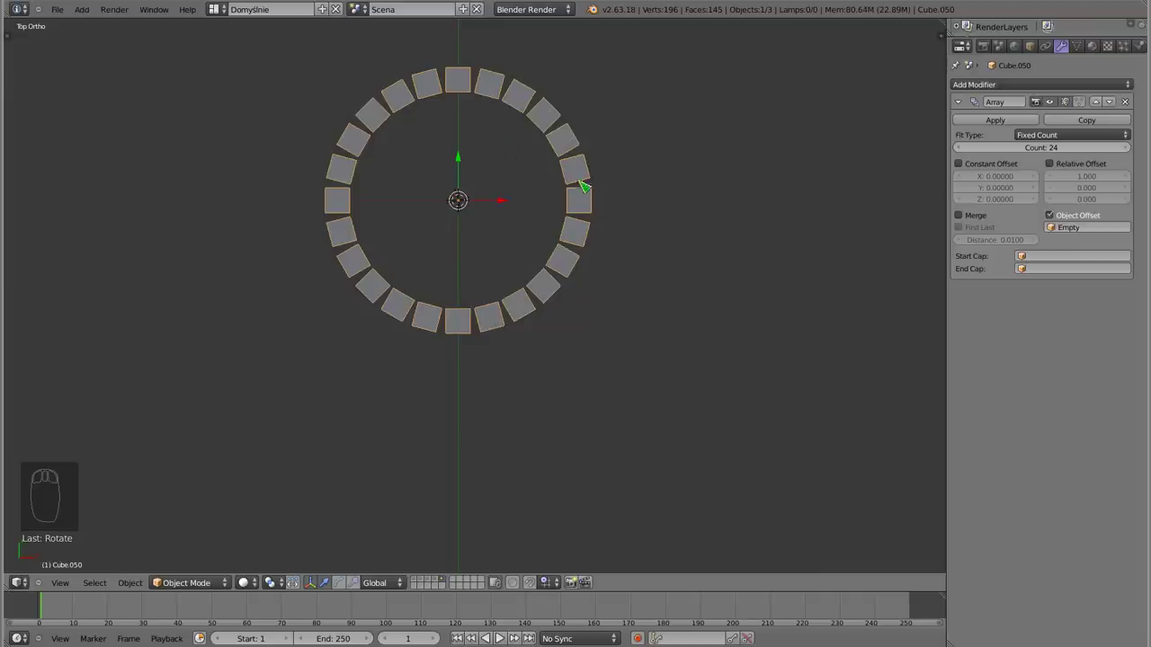
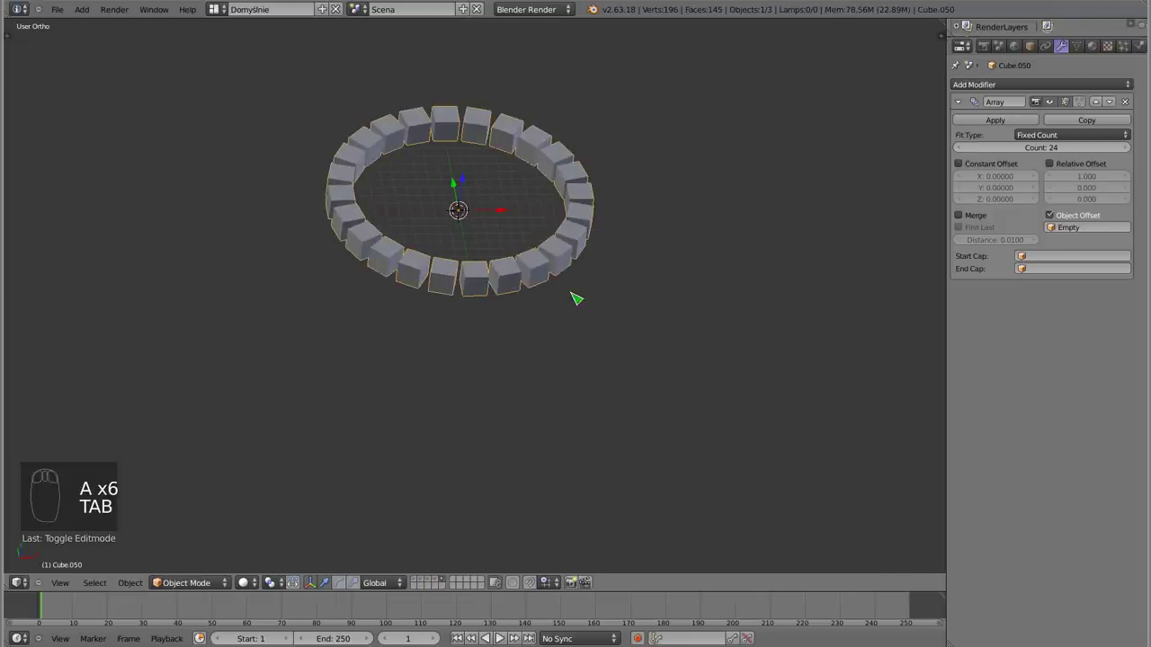
# Duplicate the ring and twist the offset copy into a spiral by rotating the empty
pyautogui.moveTo(511, 322); pyautogui.dragTo(680, 392)
pyautogui.press('shift+d')
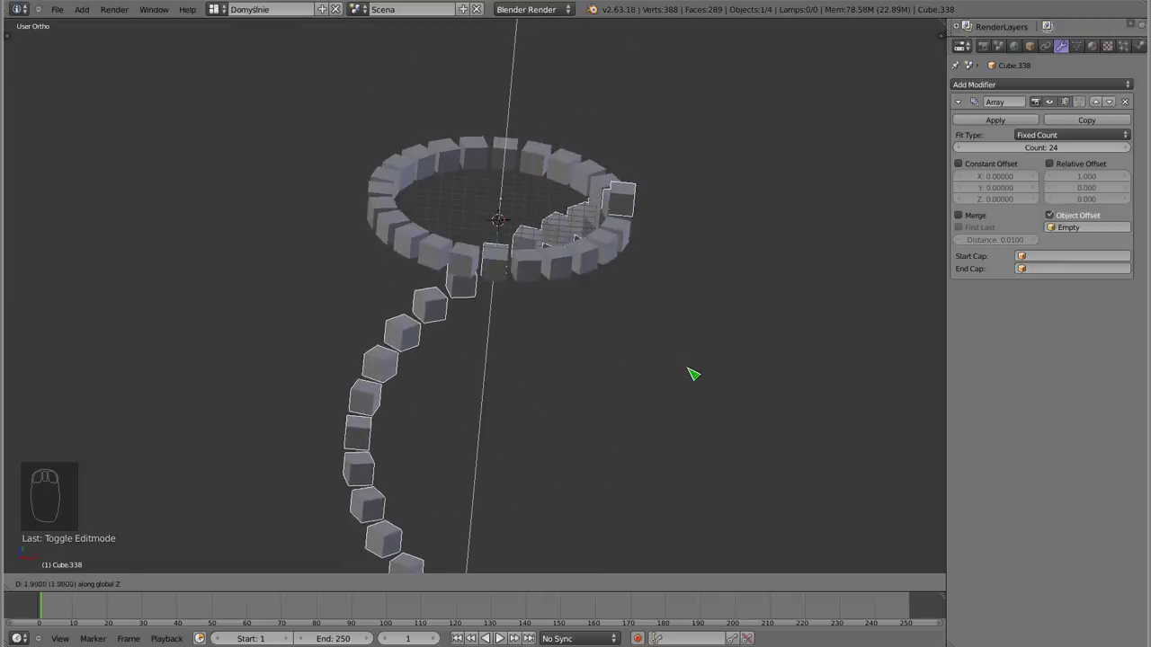
pyautogui.moveTo(692, 374); pyautogui.dragTo(535, 235)
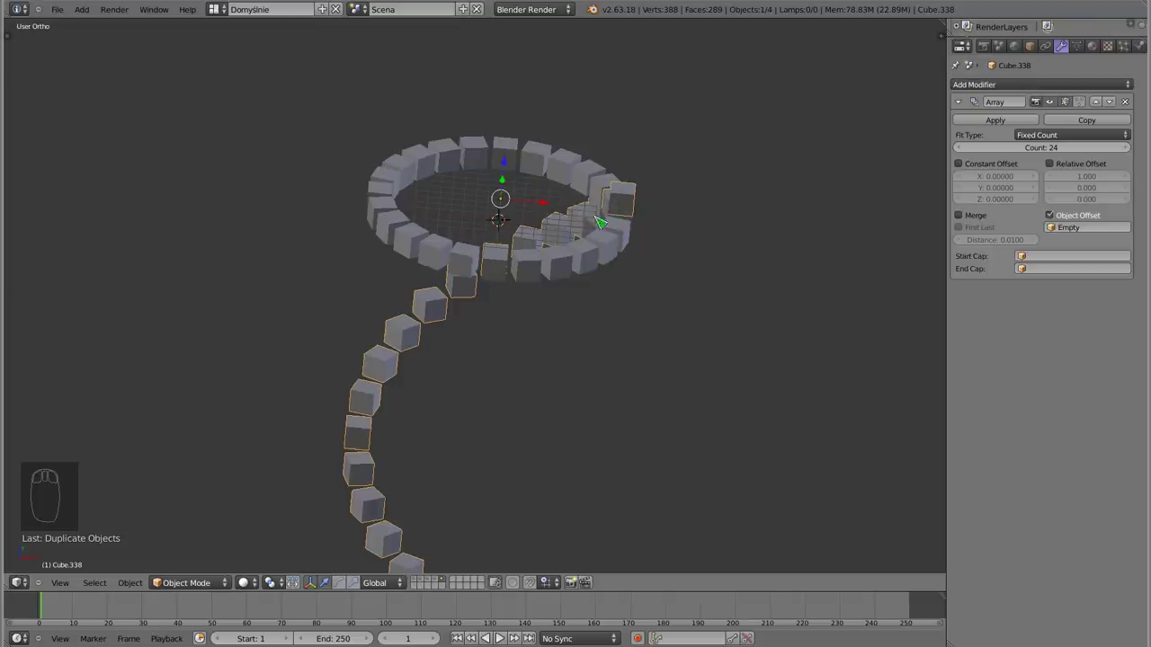
pyautogui.moveTo(484, 248); pyautogui.dragTo(588, 258)
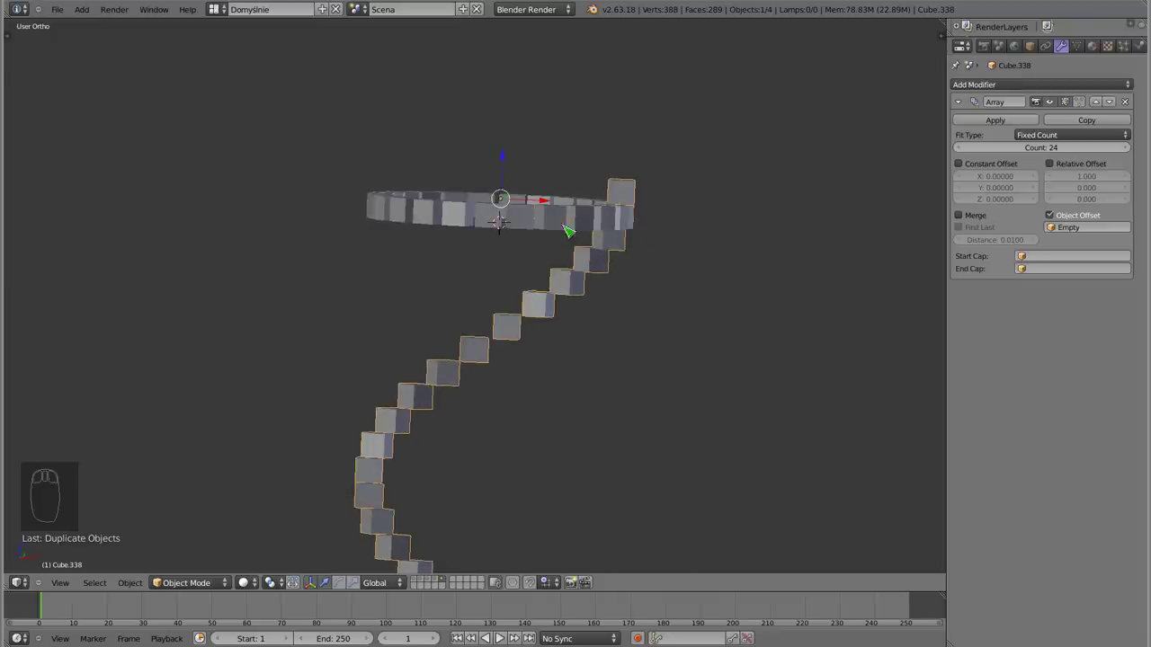
pyautogui.moveTo(524, 276); pyautogui.dragTo(509, 165)
pyautogui.moveTo(509, 168); pyautogui.dragTo(507, 194)
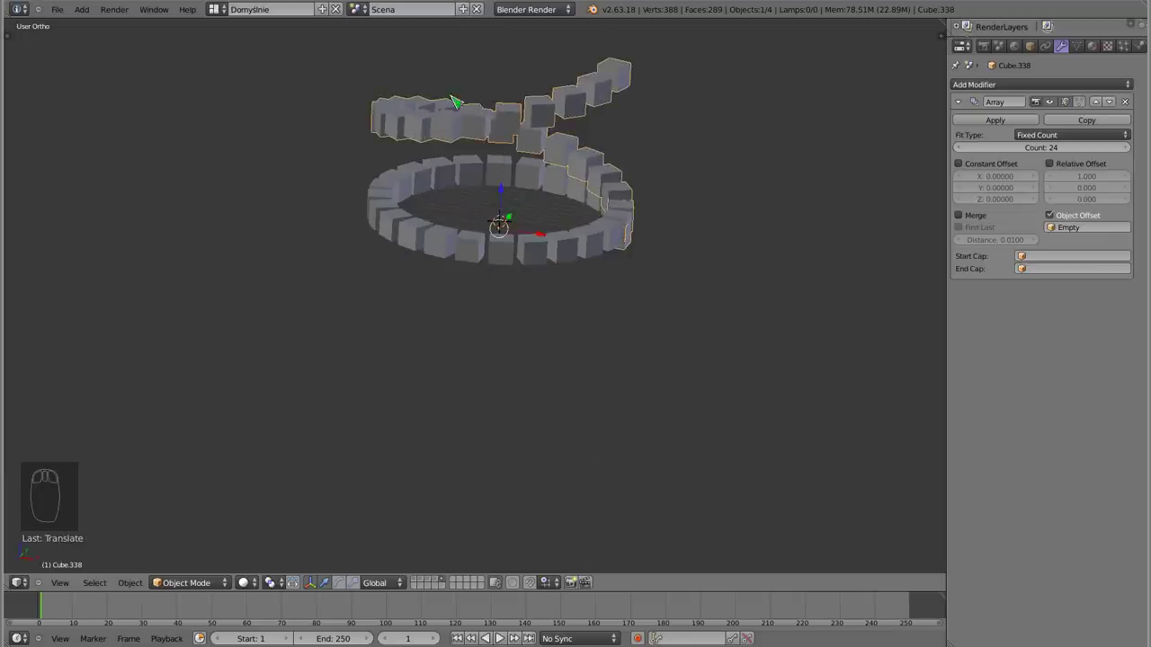
pyautogui.moveTo(465, 169); pyautogui.dragTo(608, 258)
# Delete the spiralling duplicate ring, keeping the single flat 24-cube ring
pyautogui.press('Tab')
pyautogui.press('Tab')
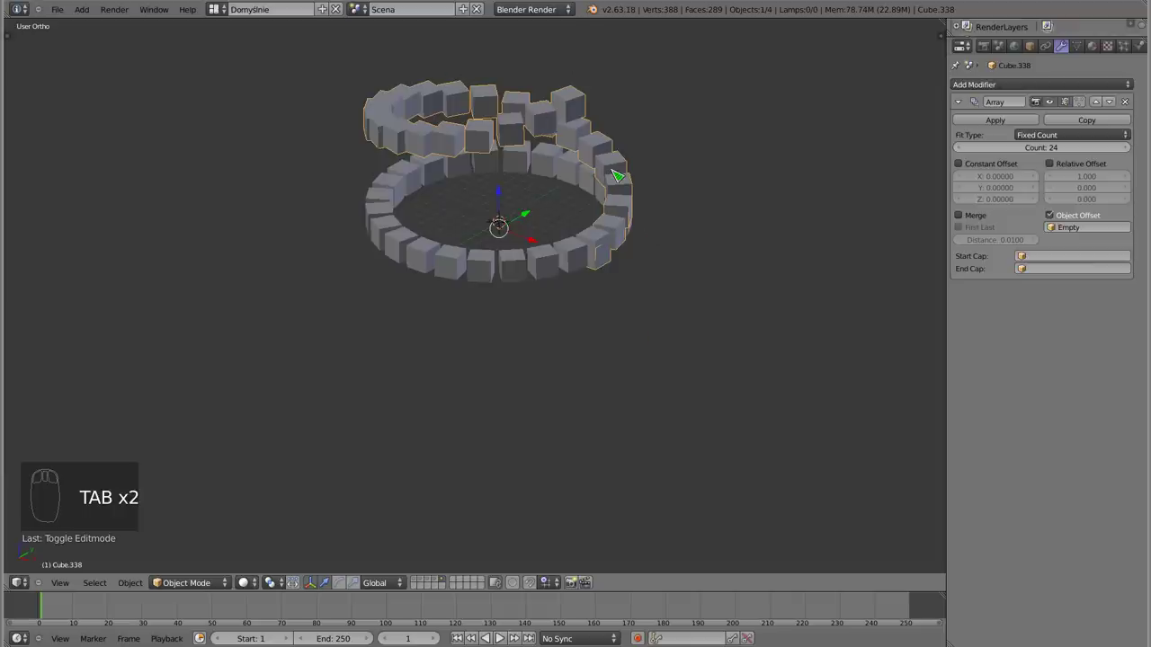
pyautogui.press('x')
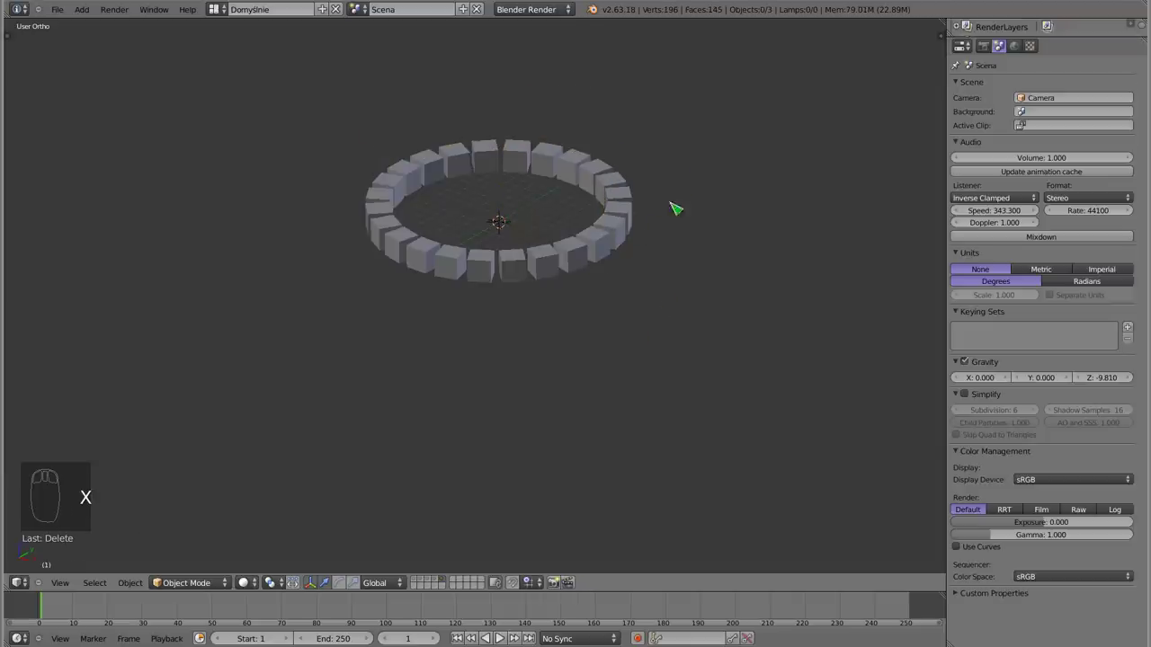
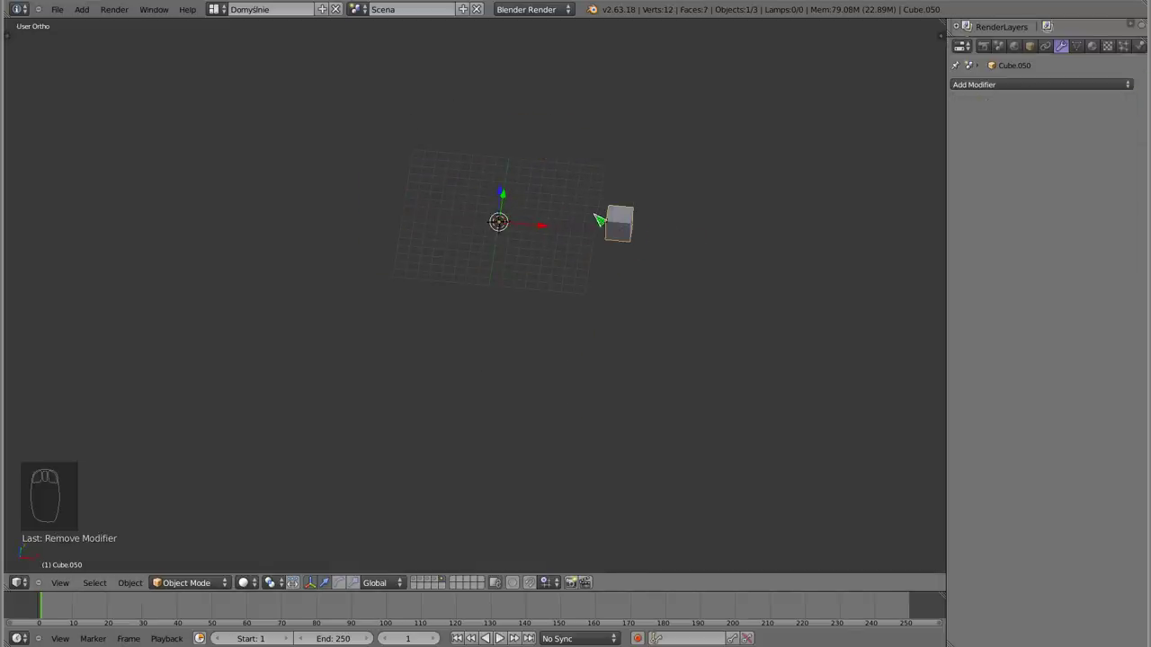
# Apply the Array so the ring is real mesh, inspect it in Edit Mode, and delete the helper empty
pyautogui.press('ctrl+z')
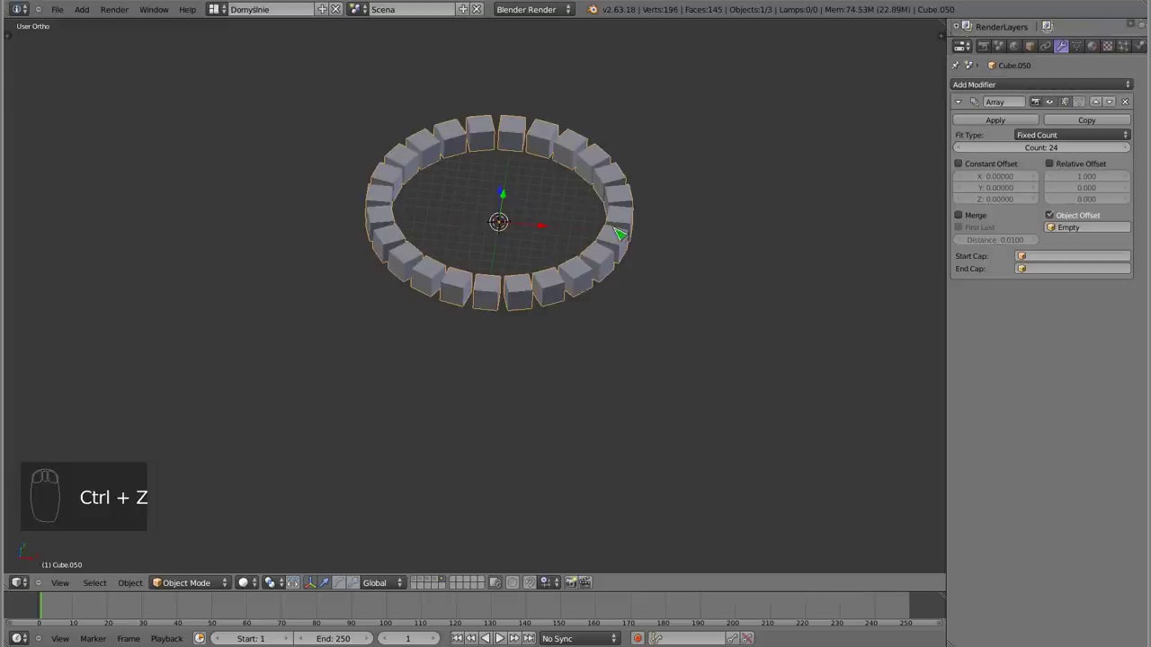
pyautogui.moveTo(482, 222); pyautogui.dragTo(363, 305)
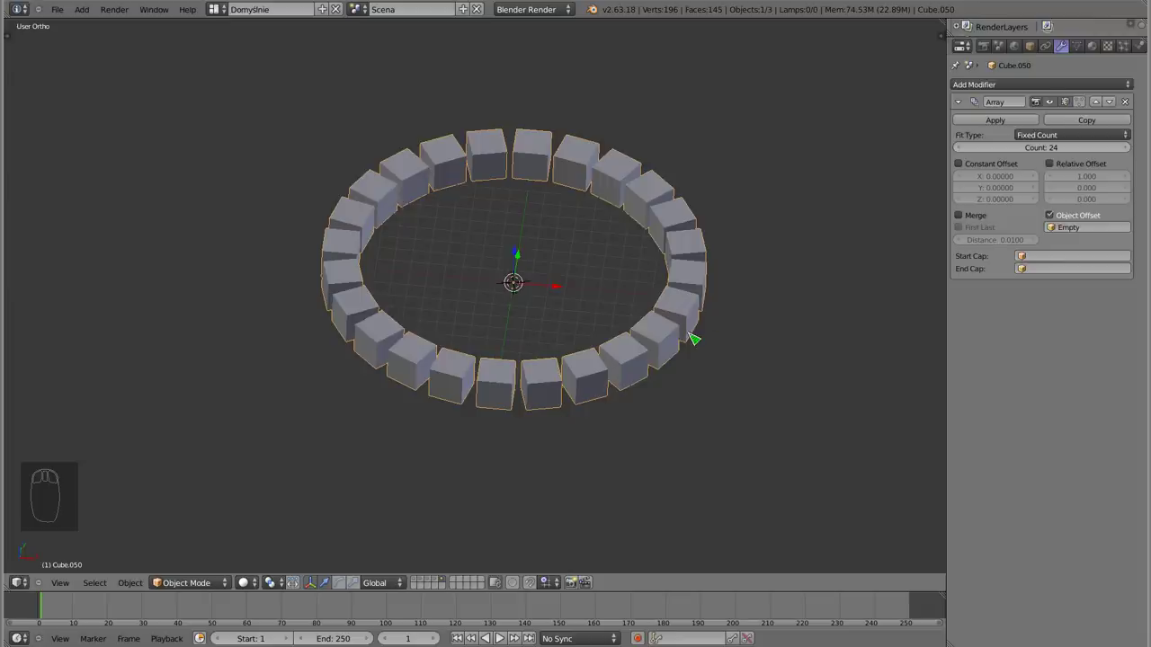
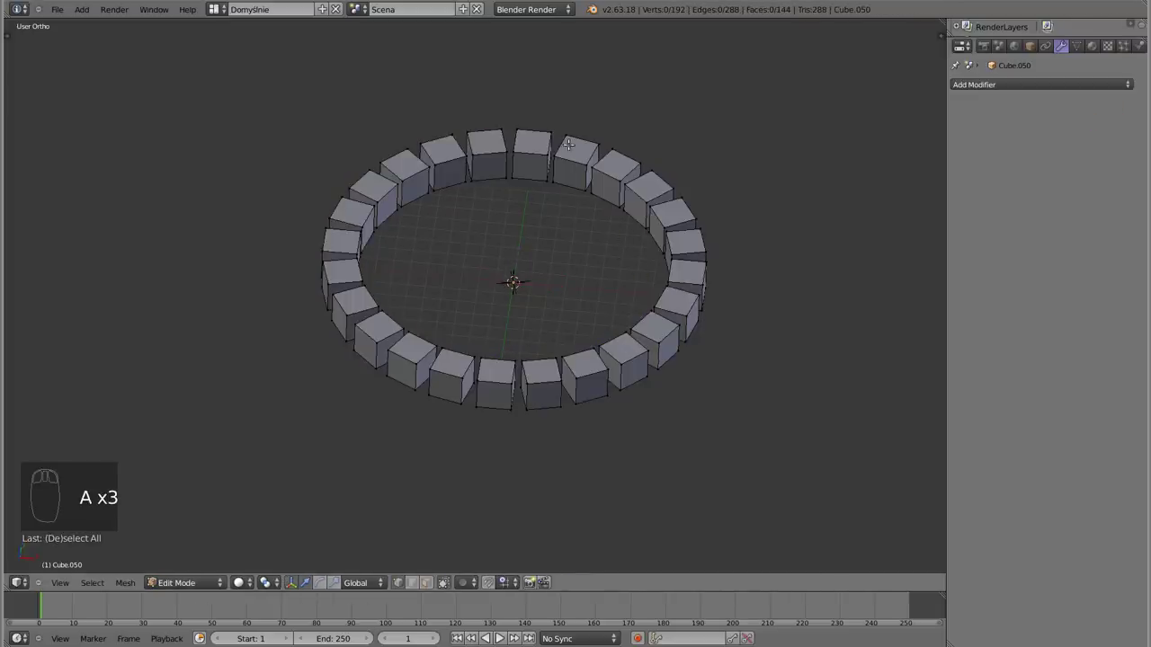
pyautogui.press('Tab')
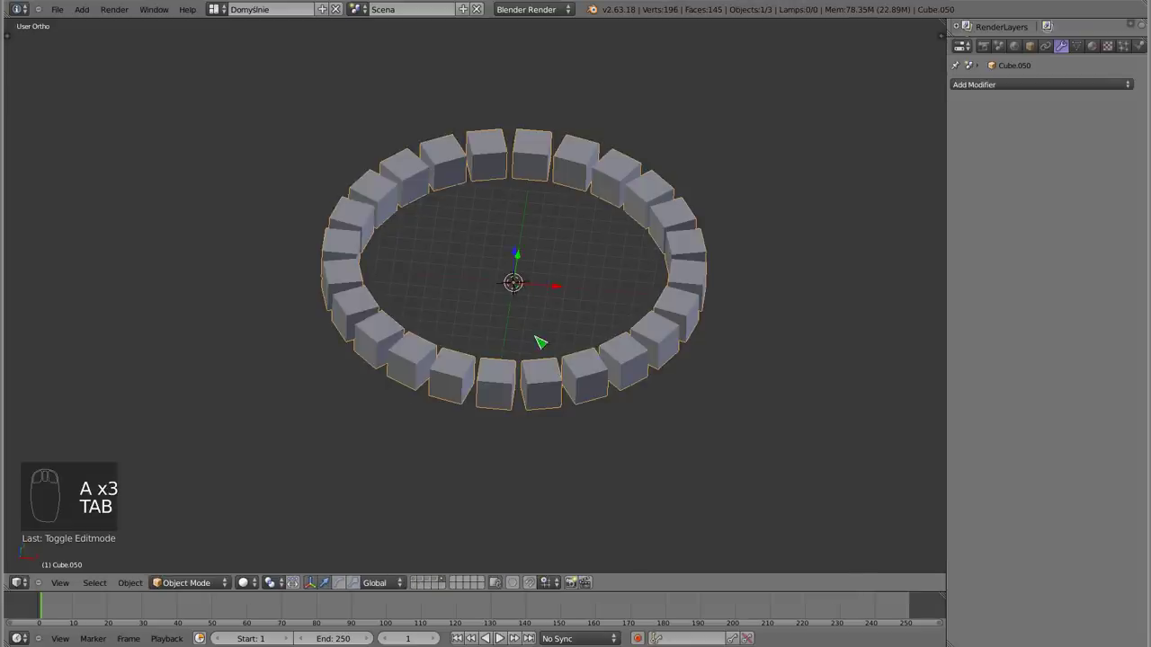
pyautogui.moveTo(536, 285); pyautogui.dragTo(544, 271)
pyautogui.press('x')
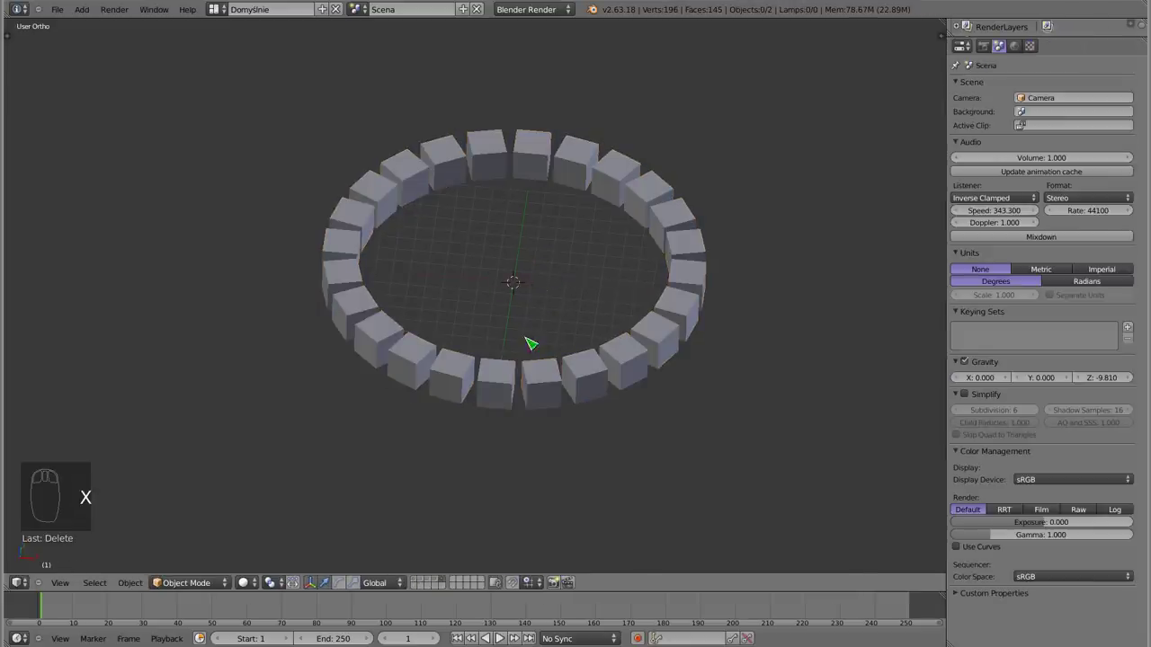
# Duplicate the ring upward and rotate each copy half a cube to start a staggered stack
pyautogui.moveTo(642, 355); pyautogui.dragTo(521, 303)
pyautogui.moveTo(450, 327); pyautogui.dragTo(552, 269)
pyautogui.press('shift+d')
pyautogui.moveTo(582, 261); pyautogui.dragTo(802, 338)
pyautogui.press('r')
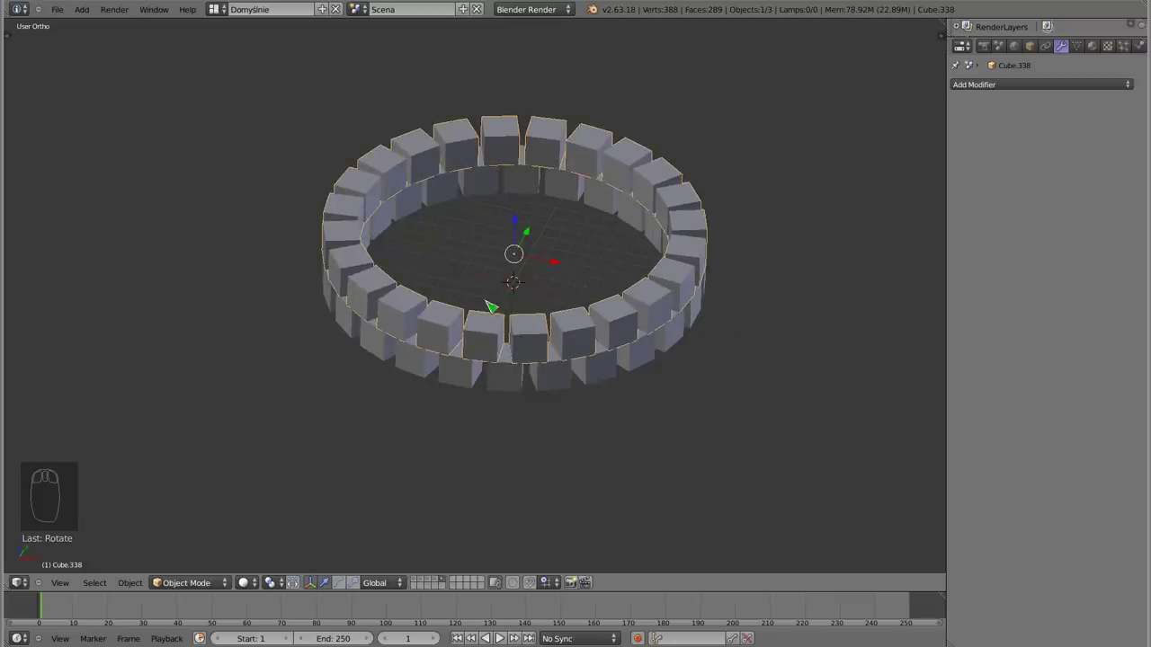
pyautogui.moveTo(516, 384); pyautogui.dragTo(648, 373)
pyautogui.press('shift+d')
pyautogui.moveTo(649, 374); pyautogui.dragTo(671, 341)
# Keep duplicating and lifting rings until the tower has six staggered rings of 24 cubes
pyautogui.press('shift+d')
pyautogui.moveTo(671, 342); pyautogui.dragTo(544, 180)
pyautogui.moveTo(544, 181); pyautogui.dragTo(508, 297)
pyautogui.press('4')
pyautogui.moveTo(500, 318); pyautogui.dragTo(512, 335)
pyautogui.press('3')
pyautogui.moveTo(496, 326); pyautogui.dragTo(492, 302)
pyautogui.press('4')
pyautogui.press('5')
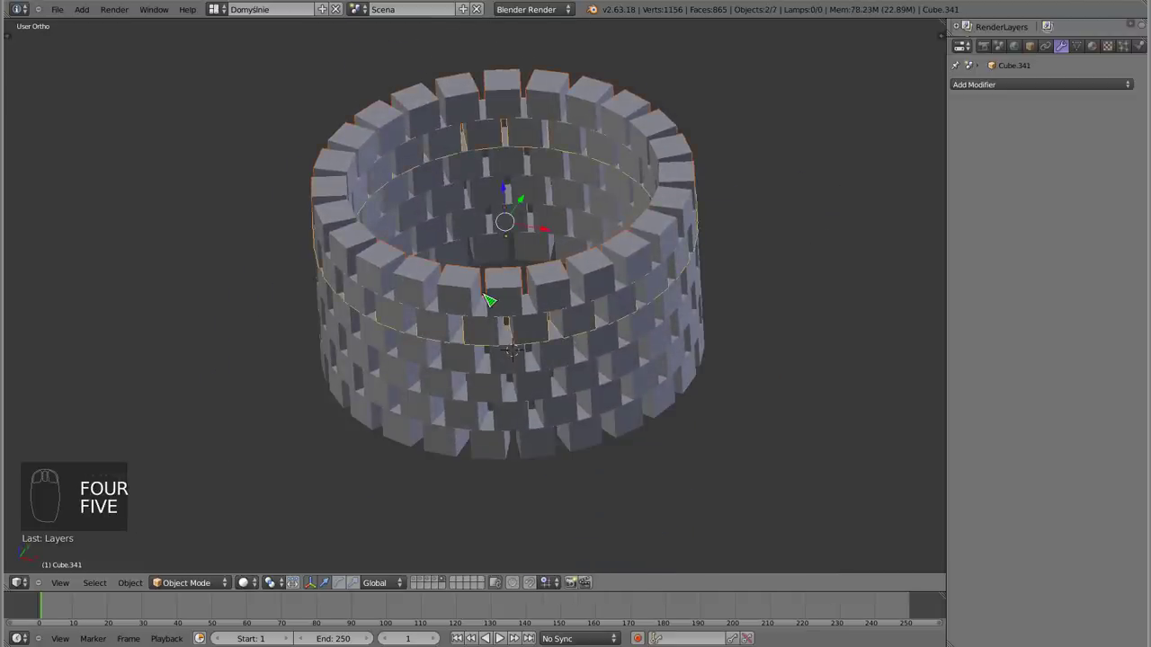
# Separate the joined tower by loose parts into 144 cube objects and view it in wireframe
pyautogui.press('a')
pyautogui.moveTo(507, 365); pyautogui.dragTo(558, 315)
pyautogui.press('4')
pyautogui.press('3')
pyautogui.press('4')
pyautogui.moveTo(518, 281); pyautogui.dragTo(421, 265)
pyautogui.moveTo(523, 274); pyautogui.dragTo(318, 396)
pyautogui.press('z')
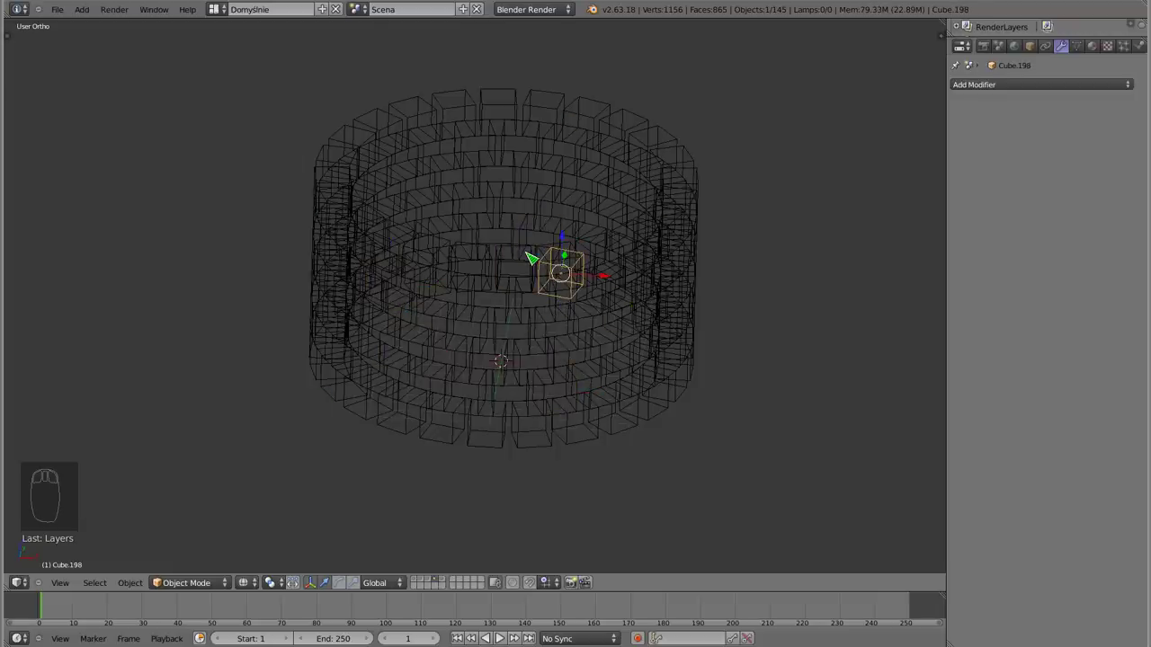
# Undo the separation back to six whole rings, return to solid shading, and select the top ring
pyautogui.press('5')
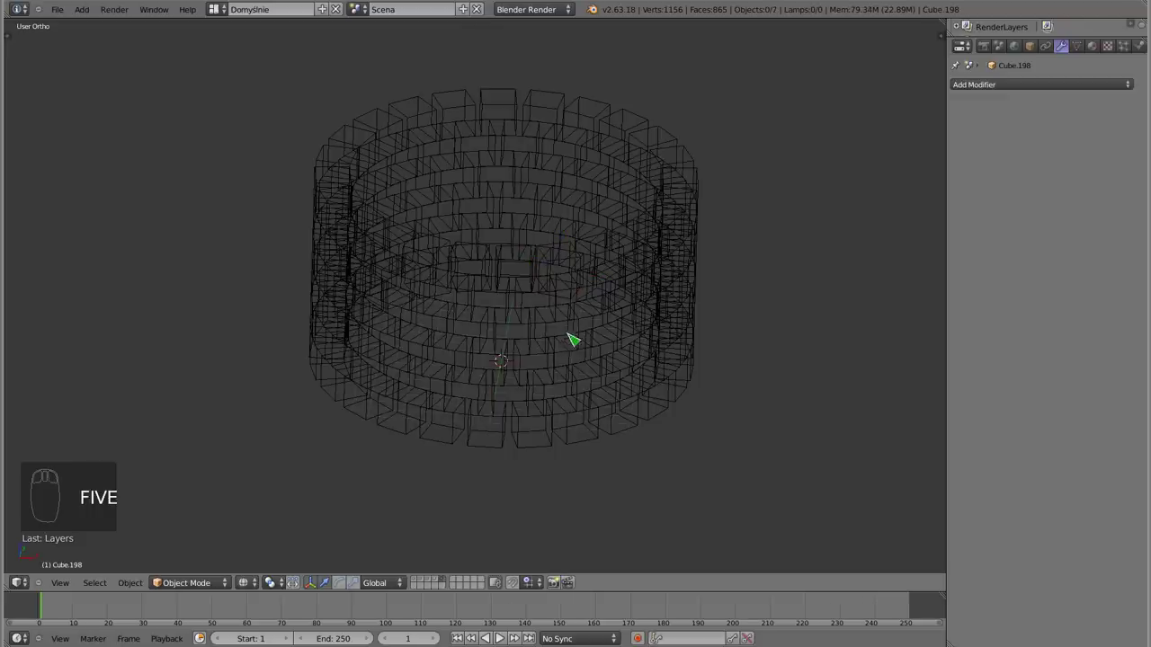
pyautogui.moveTo(569, 322); pyautogui.dragTo(737, 326)
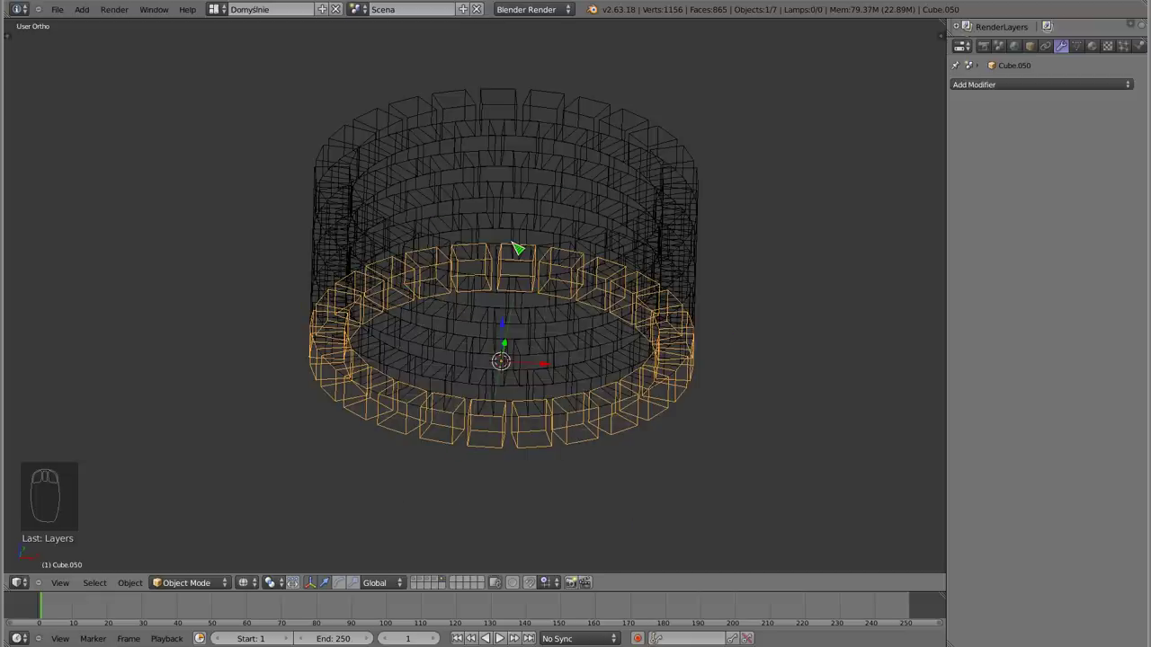
pyautogui.press('a')
pyautogui.press('z')
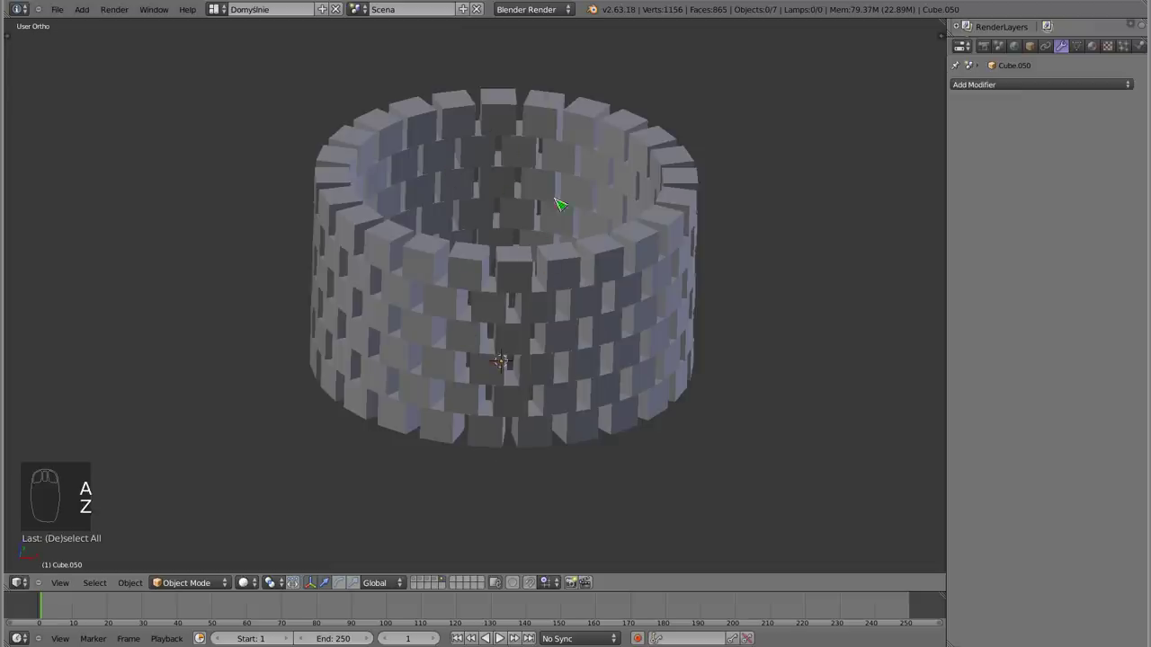
pyautogui.moveTo(495, 208); pyautogui.dragTo(495, 197)
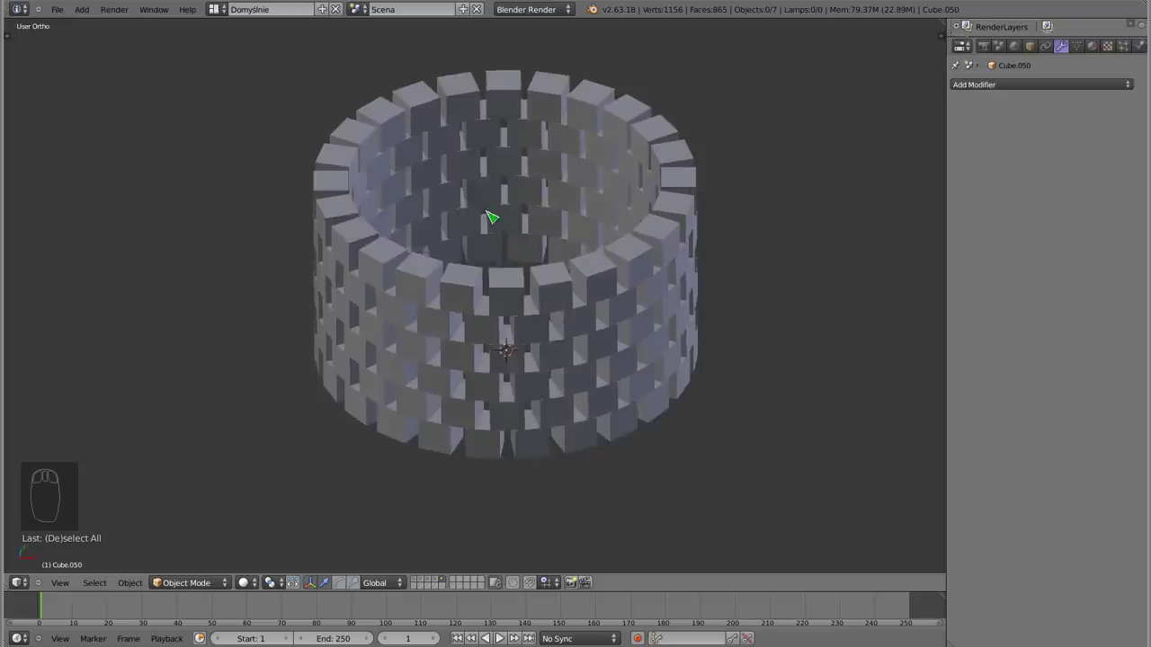
pyautogui.moveTo(520, 310); pyautogui.dragTo(573, 273)
# Separate the top ring by loose parts into individual cubes and select one of them
pyautogui.press('g')
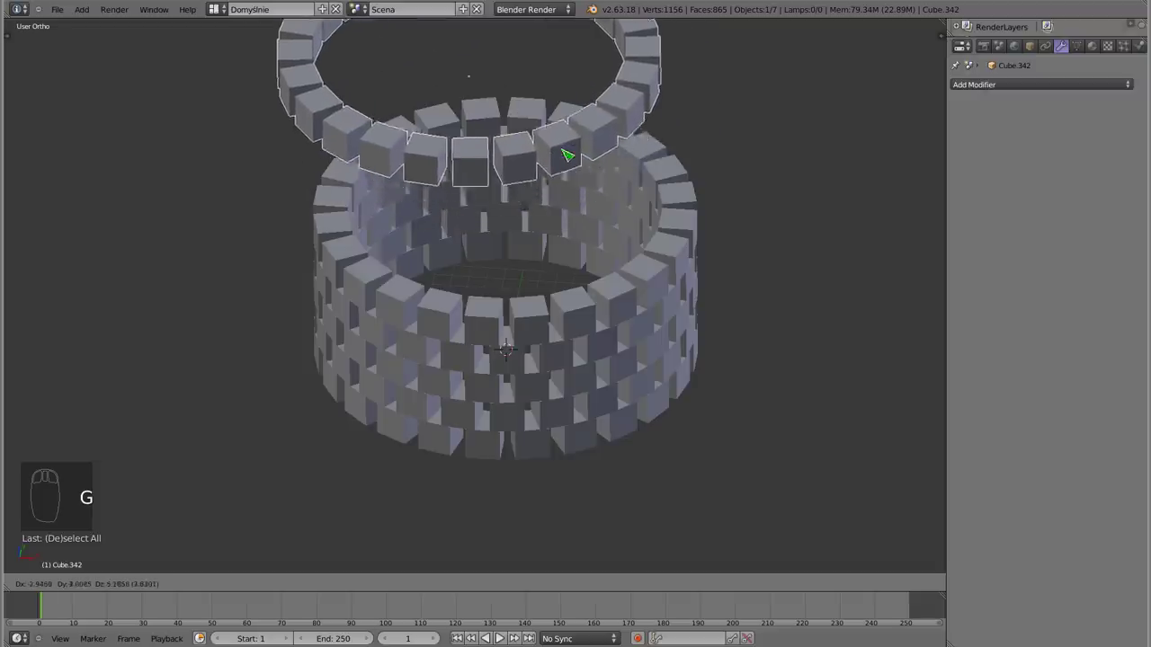
pyautogui.moveTo(524, 405); pyautogui.dragTo(511, 191)
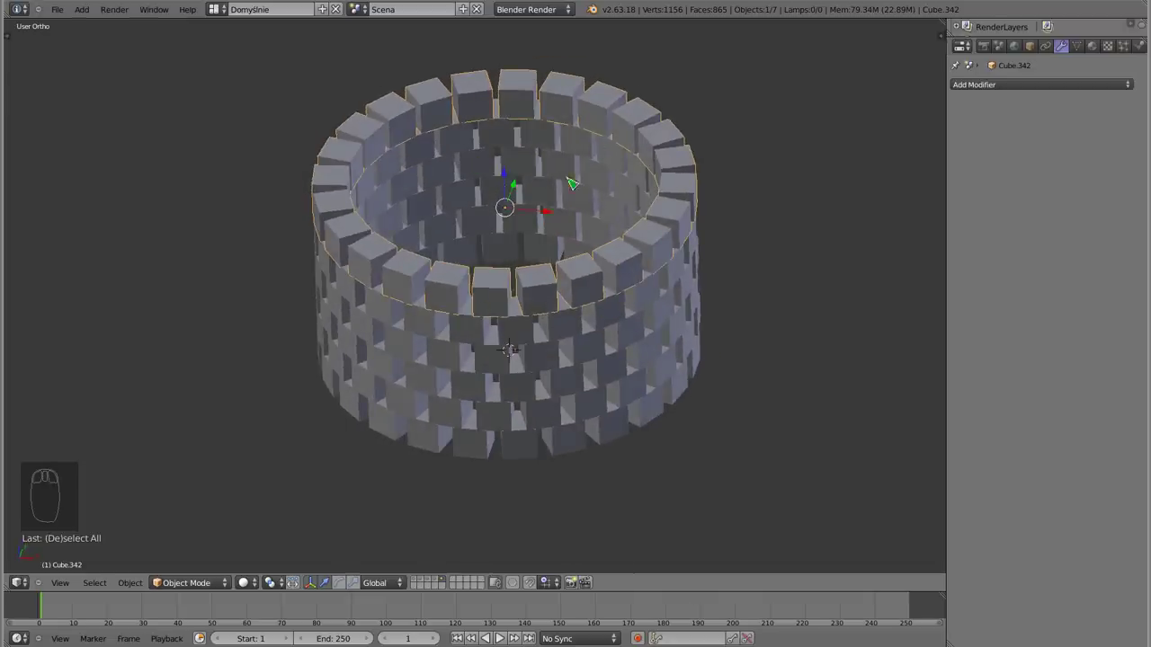
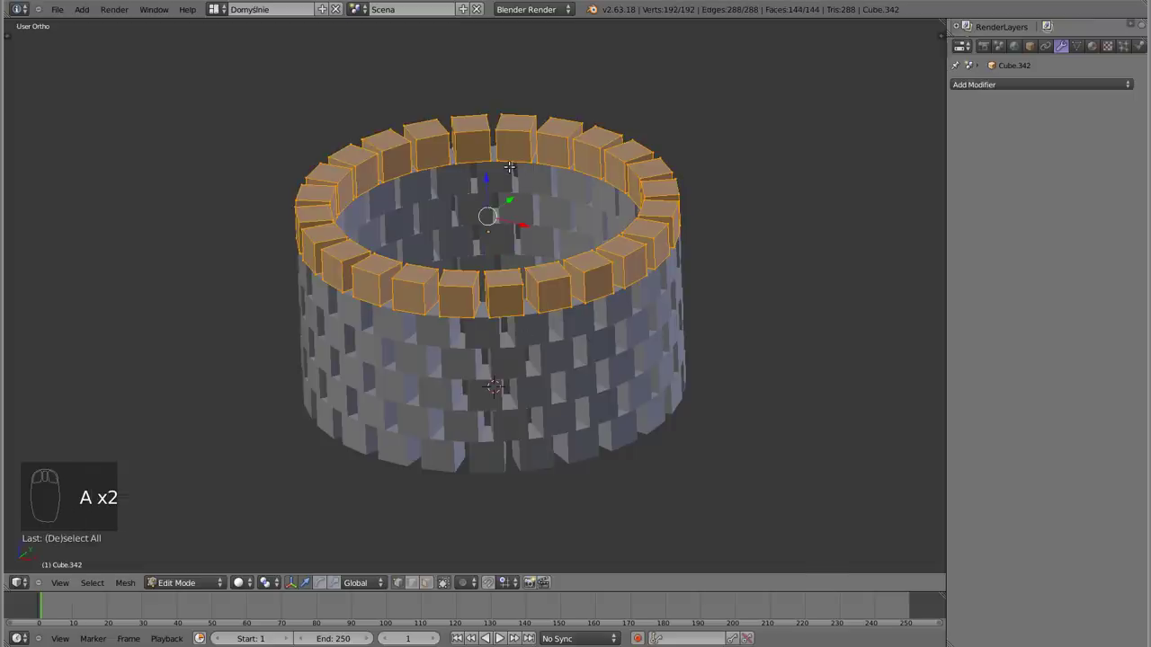
pyautogui.press('p')
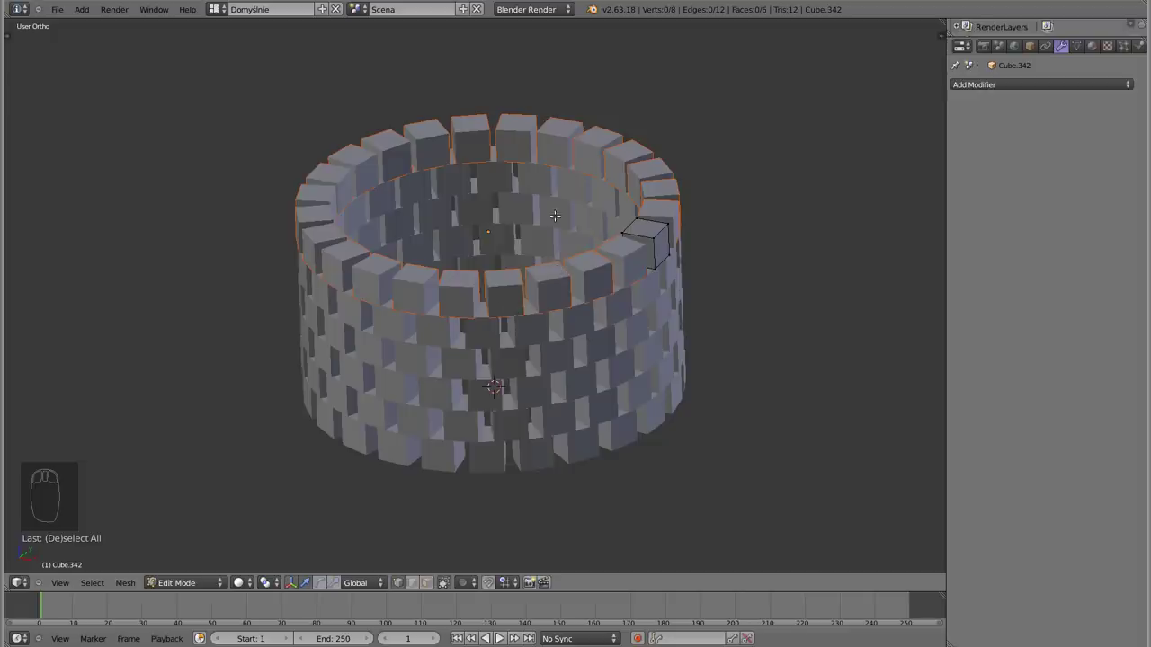
pyautogui.press('Tab')
pyautogui.moveTo(676, 217); pyautogui.dragTo(304, 275)
# Select the separated top-ring cubes and set Origin to Geometry so each origin sits at its centre
pyautogui.press('z')
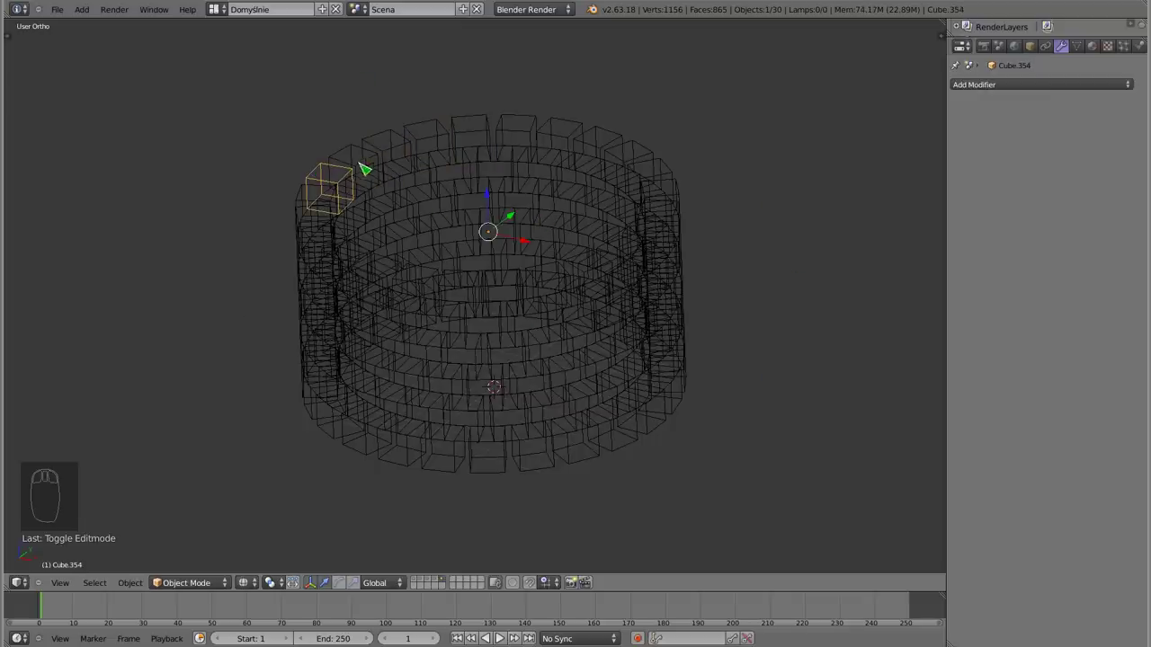
pyautogui.moveTo(364, 157); pyautogui.dragTo(499, 239)
pyautogui.moveTo(483, 119); pyautogui.dragTo(605, 151)
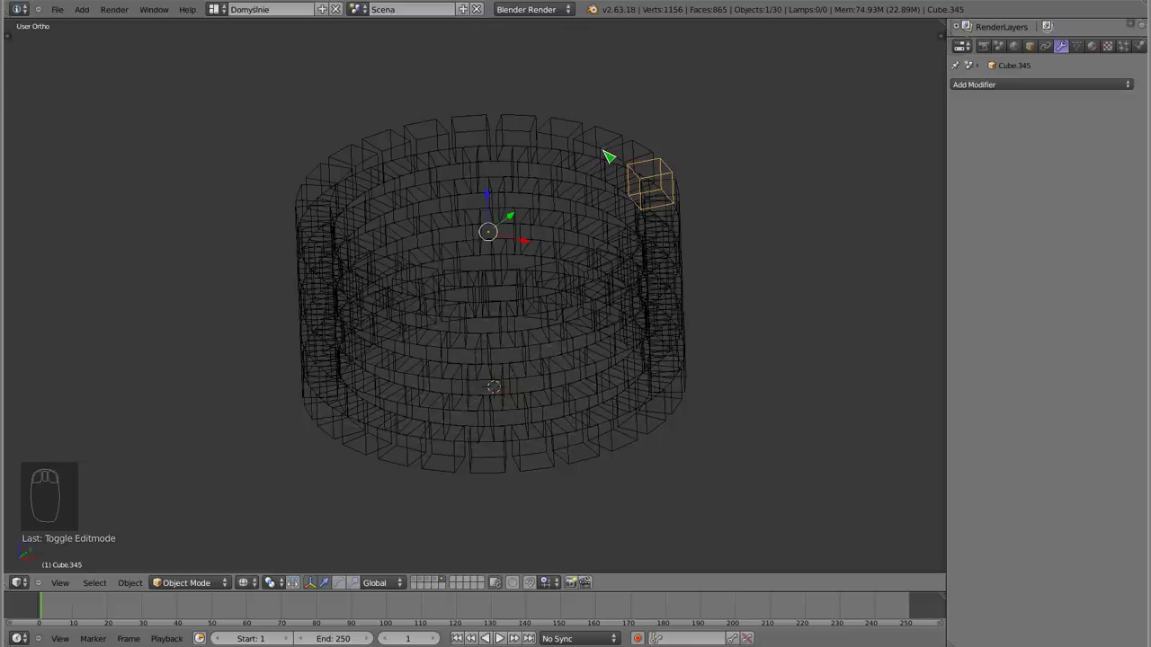
pyautogui.moveTo(584, 124); pyautogui.dragTo(404, 218)
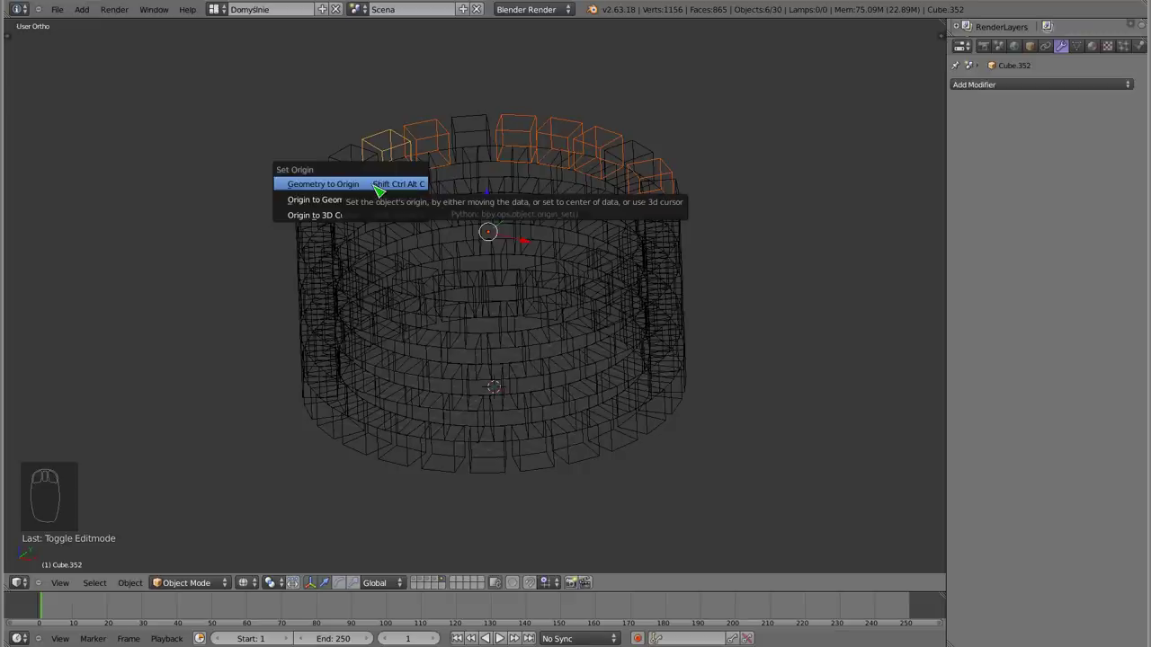
pyautogui.press('ctrl+z')
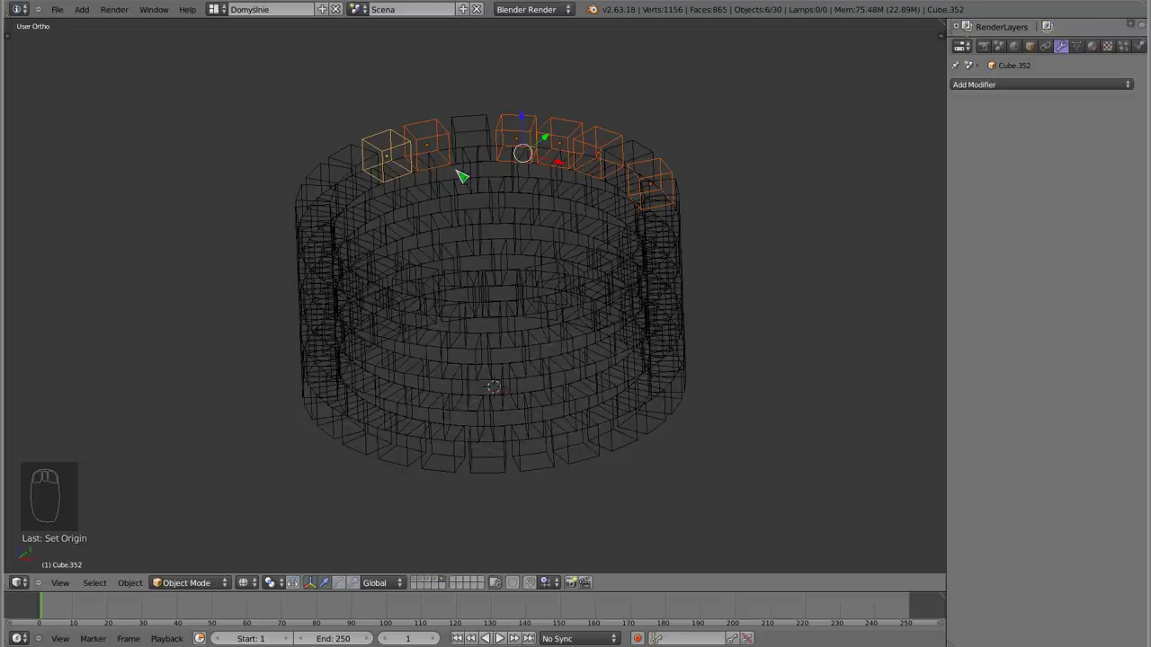
# Deselect all cubes and return the tower to solid shading
pyautogui.moveTo(481, 135); pyautogui.dragTo(497, 237)
pyautogui.moveTo(538, 241); pyautogui.dragTo(537, 278)
pyautogui.press('a')
pyautogui.press('z')
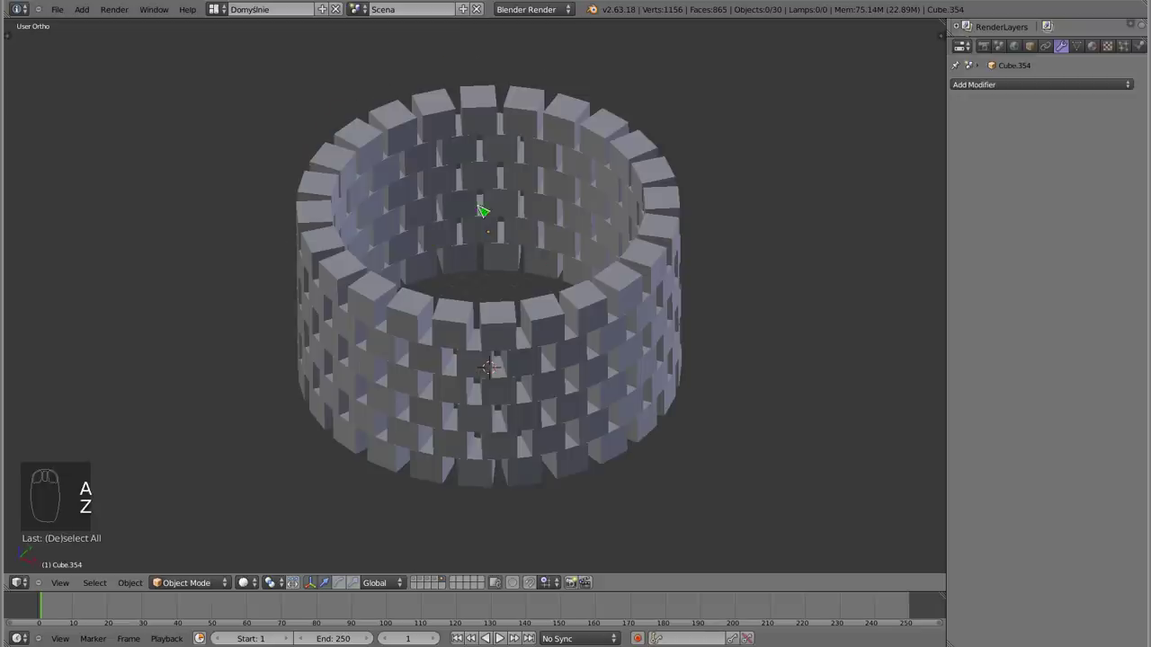
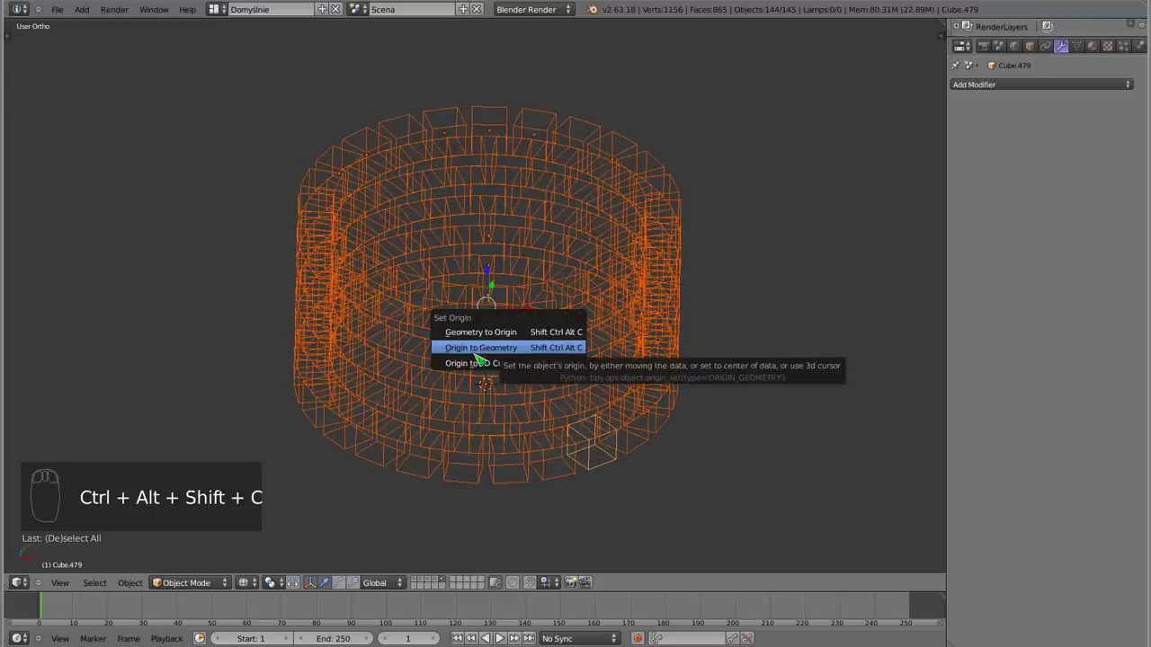
# Set Origin to Geometry for every separated cube and orbit to check the tower
pyautogui.moveTo(531, 392); pyautogui.dragTo(571, 272)
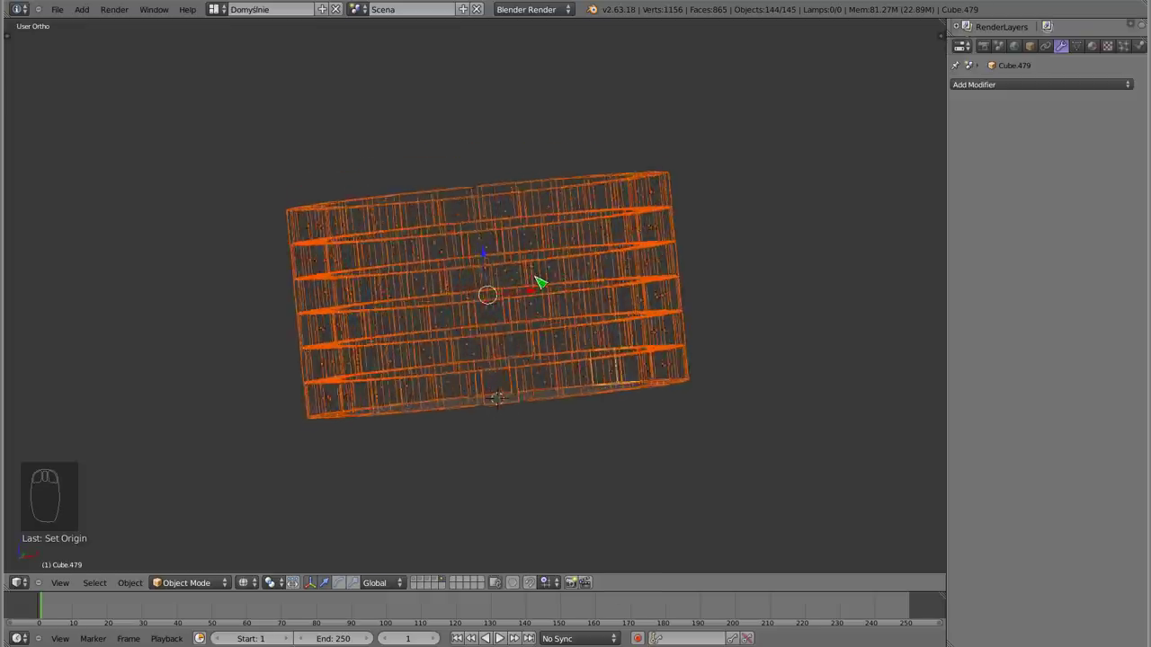
pyautogui.press('z')
pyautogui.moveTo(536, 302); pyautogui.dragTo(550, 299)
pyautogui.moveTo(519, 323); pyautogui.dragTo(452, 350)
pyautogui.press('z')
# Select a single front-wall cube and enter Edit Mode on its mesh
pyautogui.moveTo(537, 320); pyautogui.dragTo(510, 255)
pyautogui.press('z')
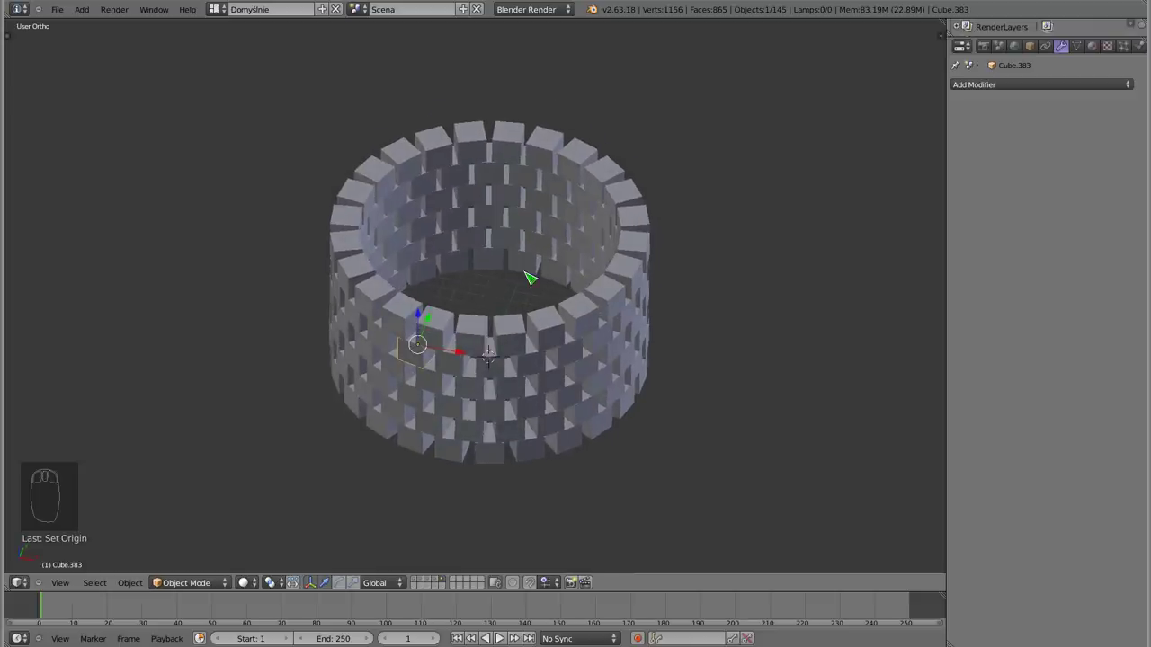
pyautogui.press('Tab')
# Leave Edit Mode and bring up the Add Mesh list for a new cube
pyautogui.press('Tab')
pyautogui.press('6')
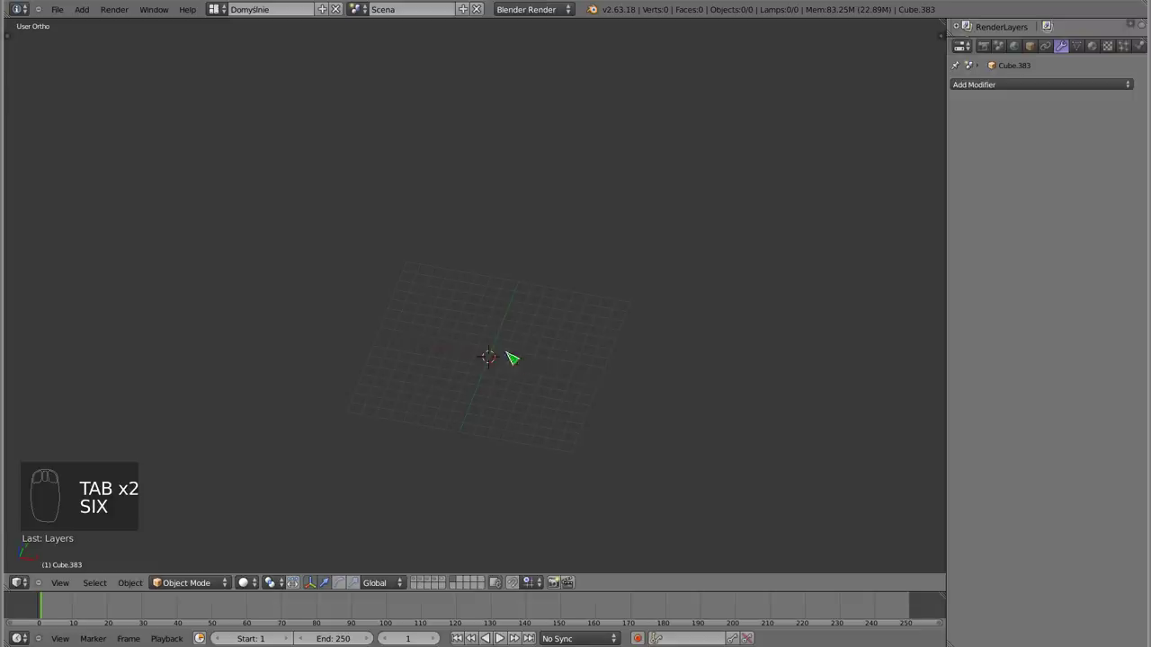
pyautogui.press('shift+a')
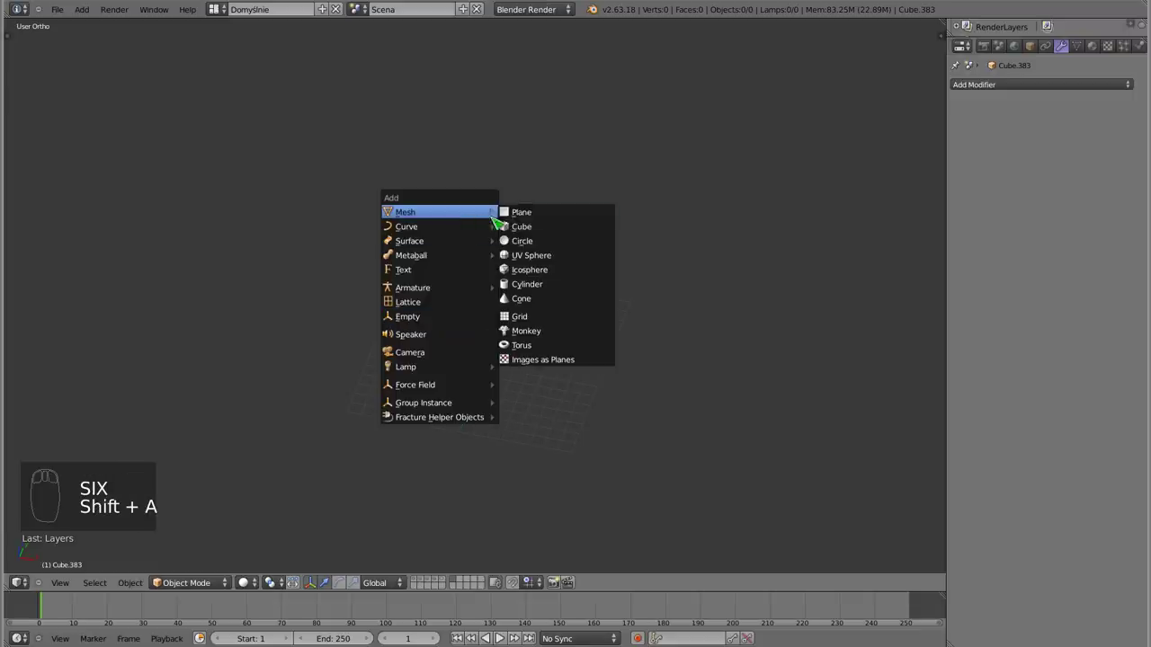
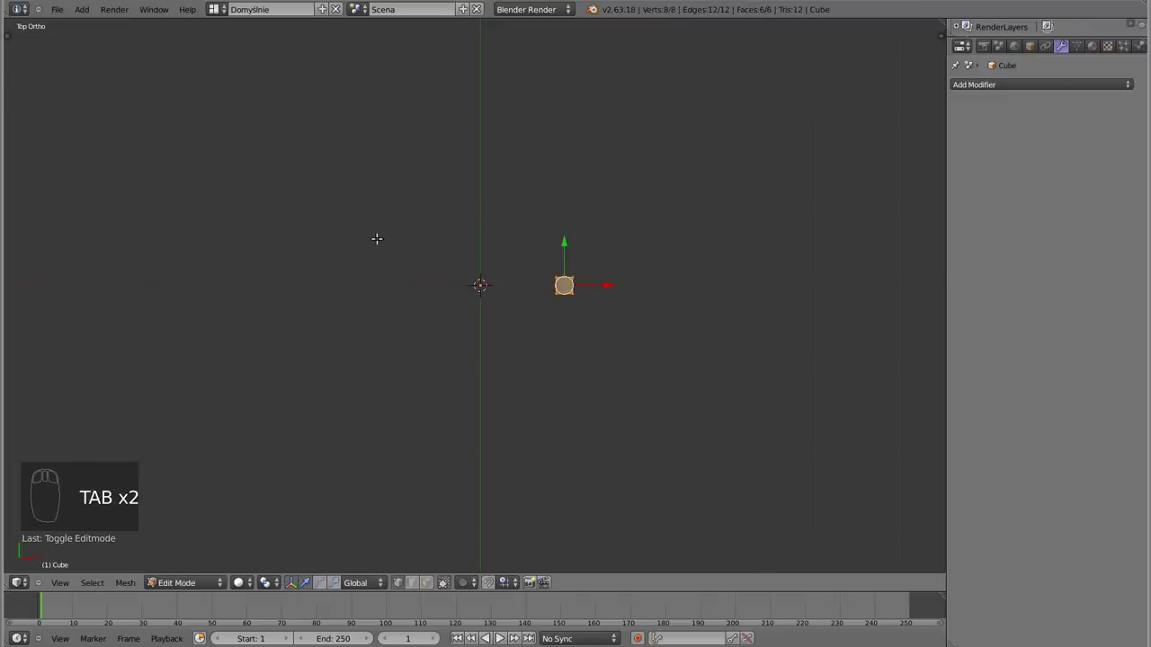
# Spin the off-centre cube 360° into a closed ring of cubes around the centre
pyautogui.press('Tab')
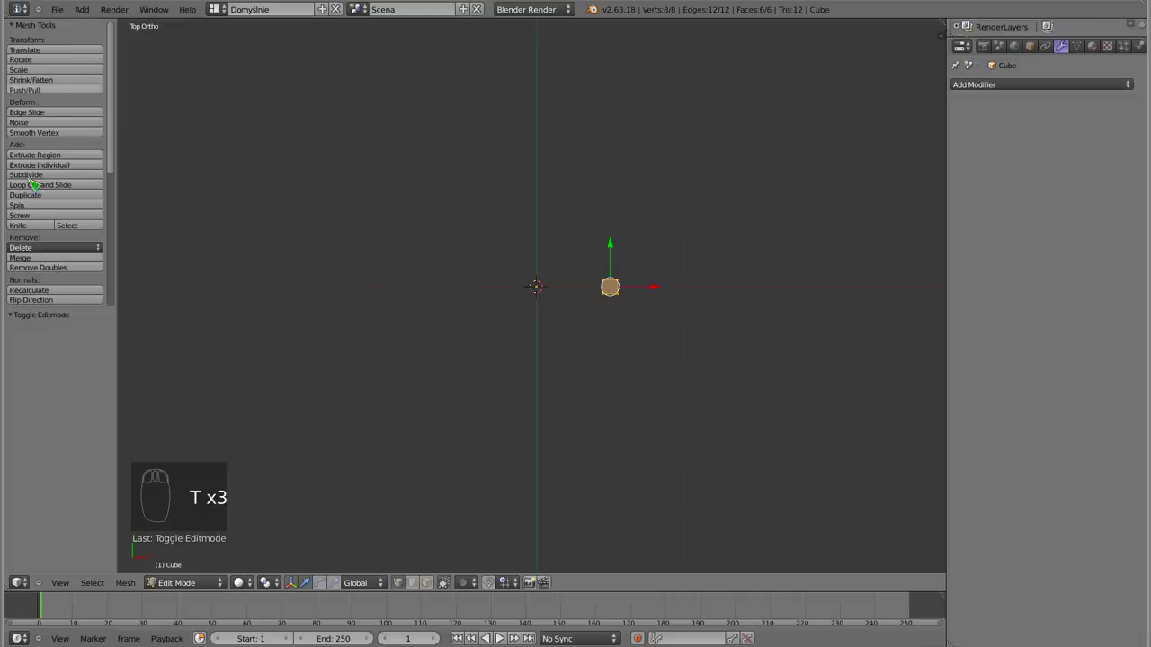
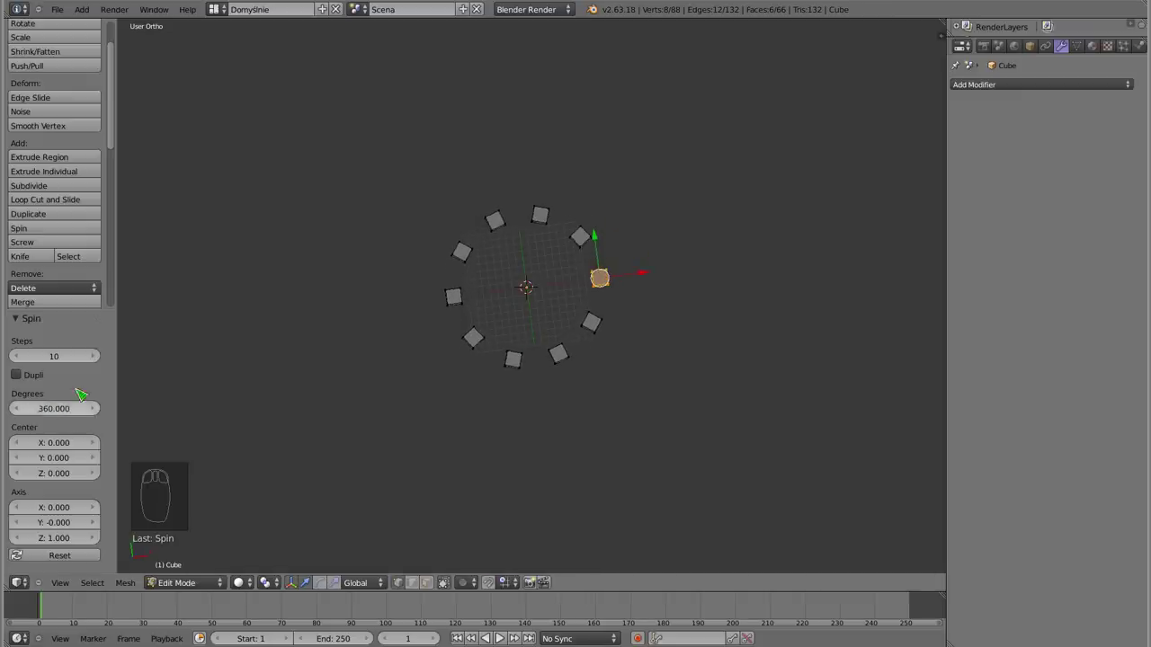
pyautogui.moveTo(62, 411); pyautogui.dragTo(61, 412)
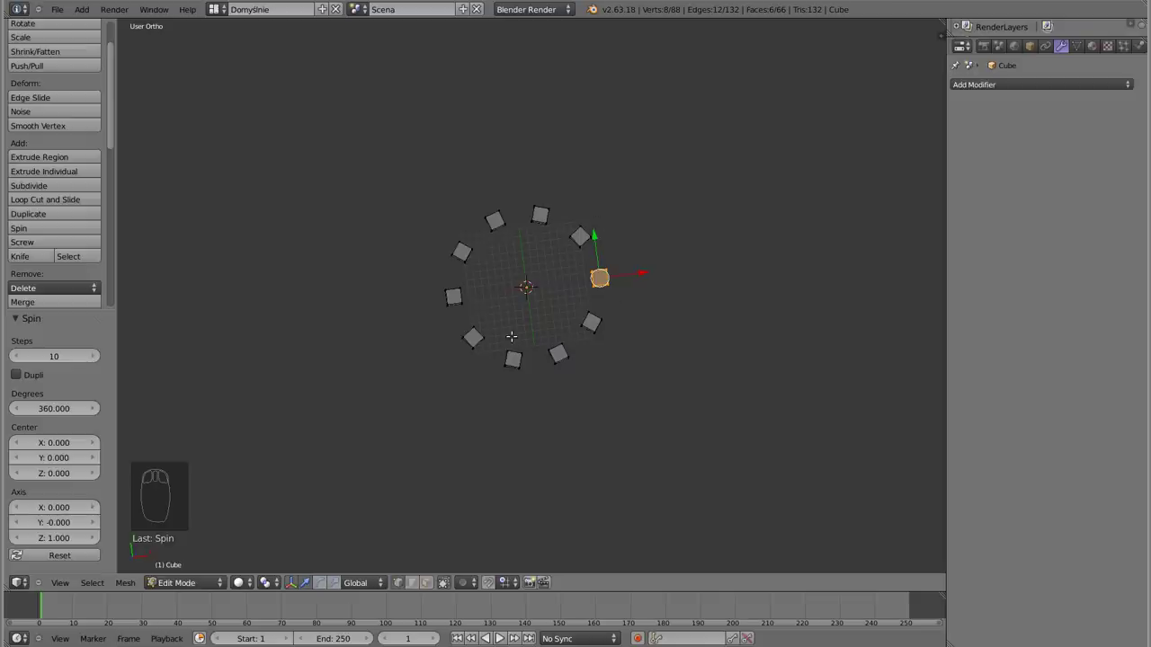
pyautogui.moveTo(578, 234); pyautogui.dragTo(584, 241)
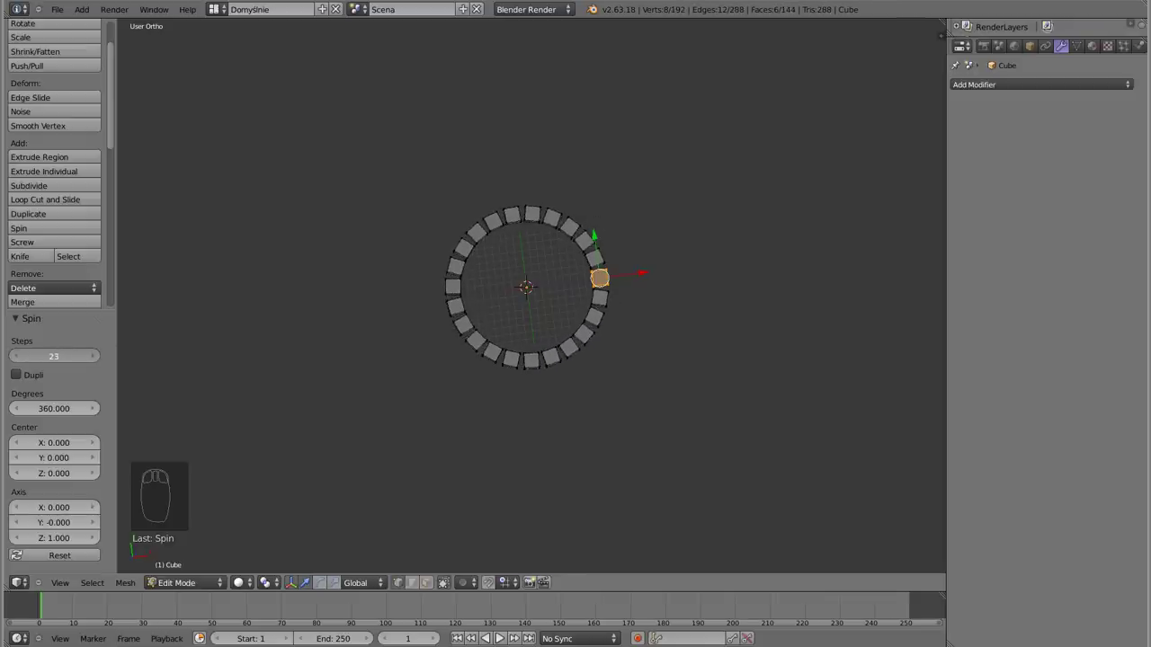
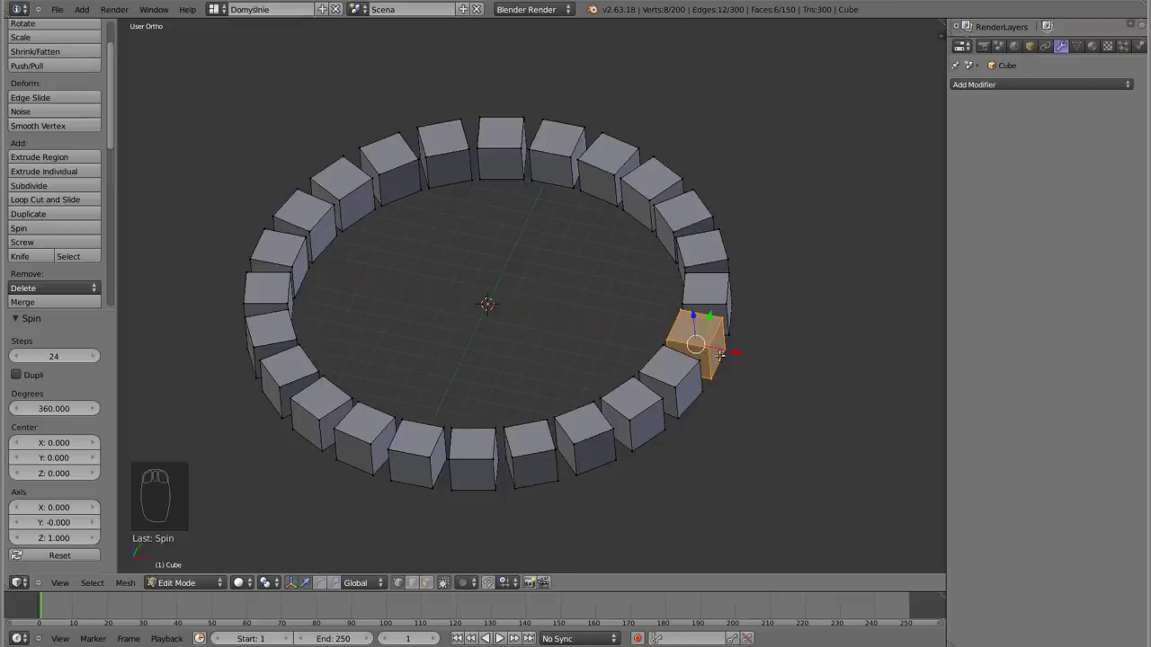
# Select all 24 cubes of the ring in solid shading and bring up the Separate menu
pyautogui.press('g')
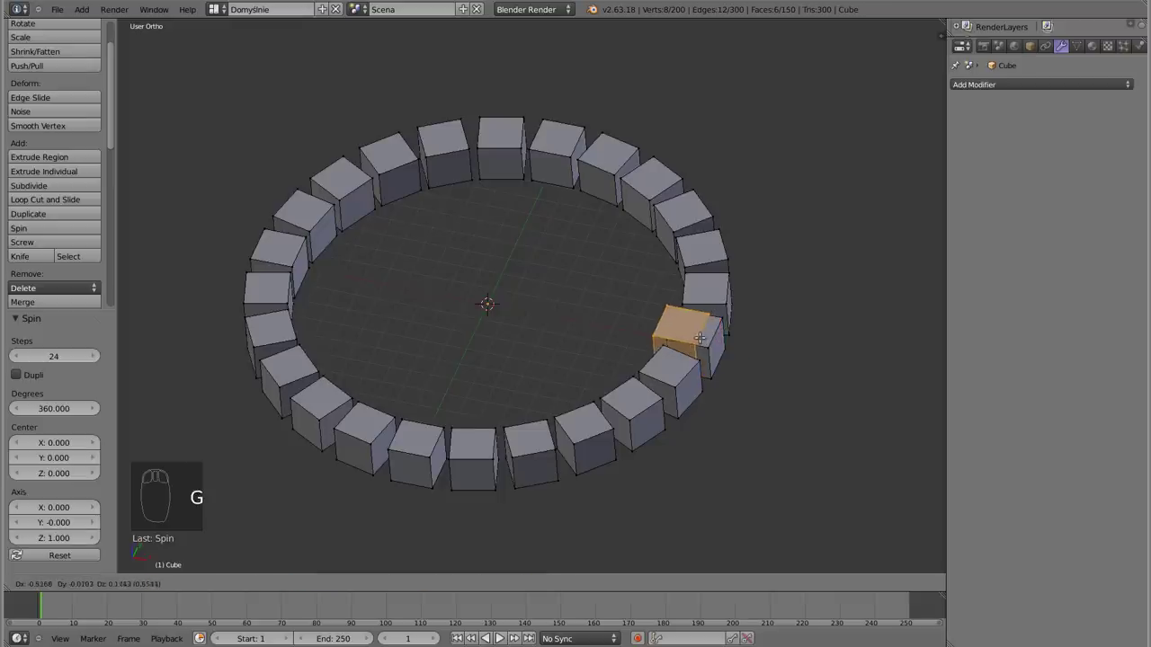
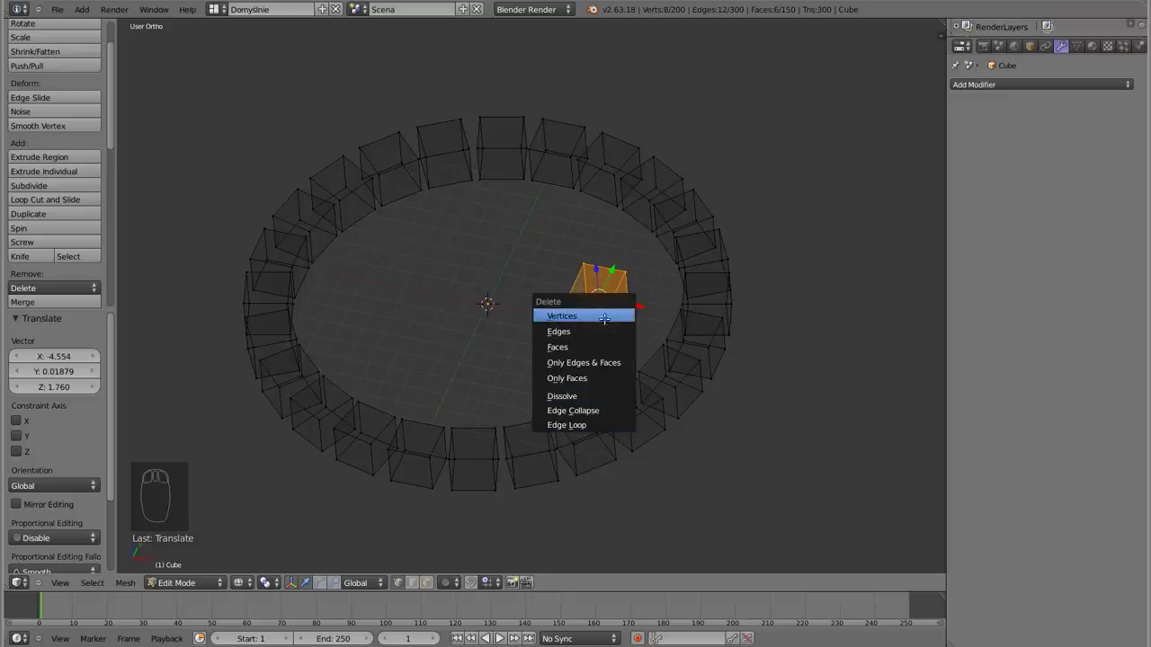
pyautogui.press('a')
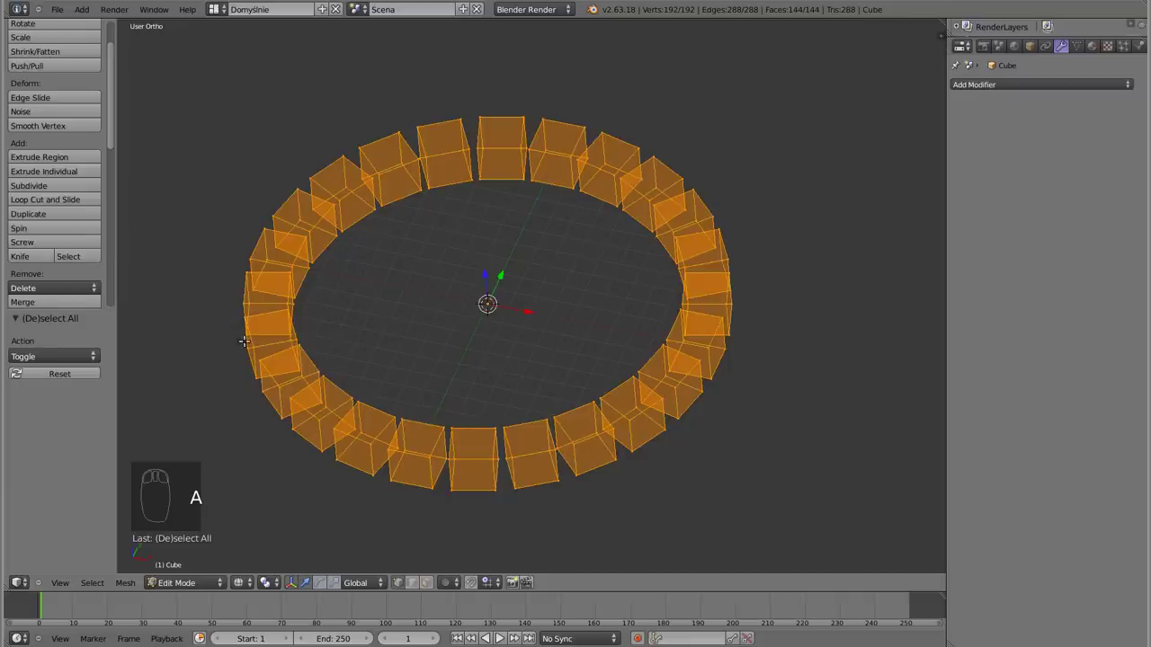
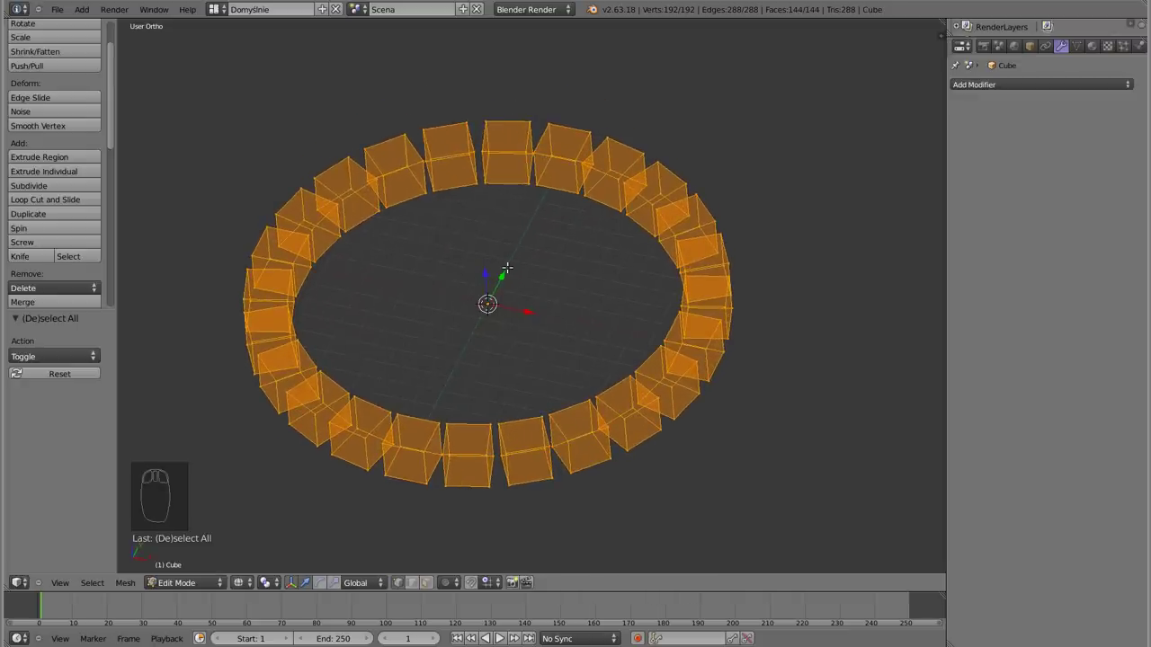
pyautogui.press('Tab')
pyautogui.press('Tab')
pyautogui.press('a')
pyautogui.press('a')
pyautogui.press('z')
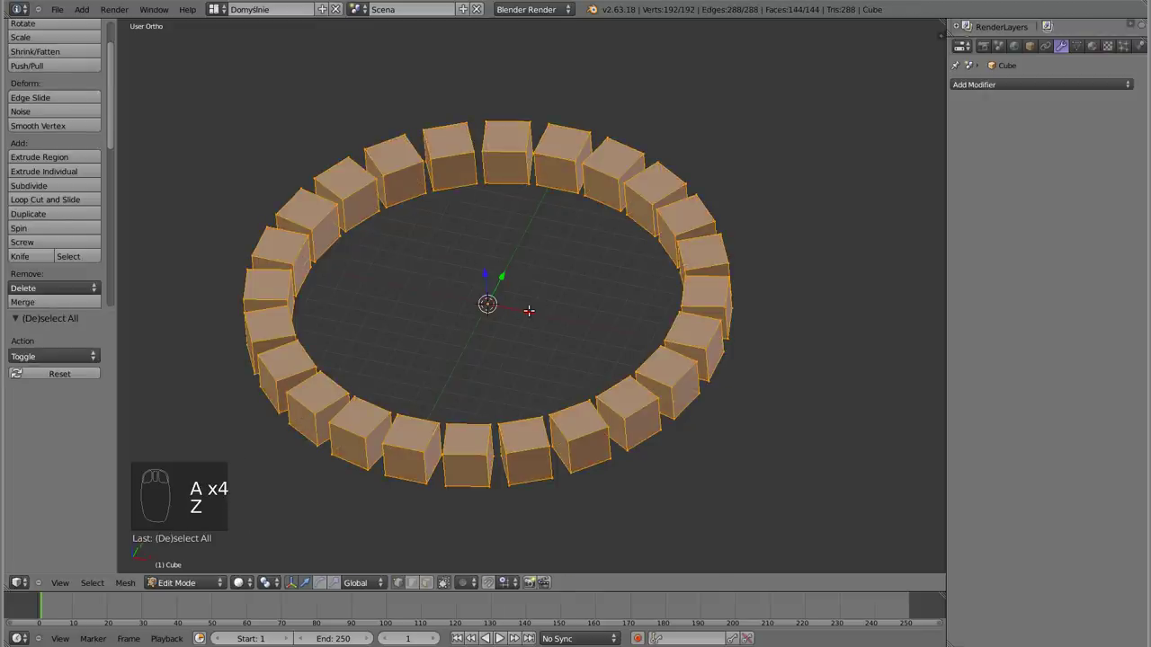
pyautogui.press('p')
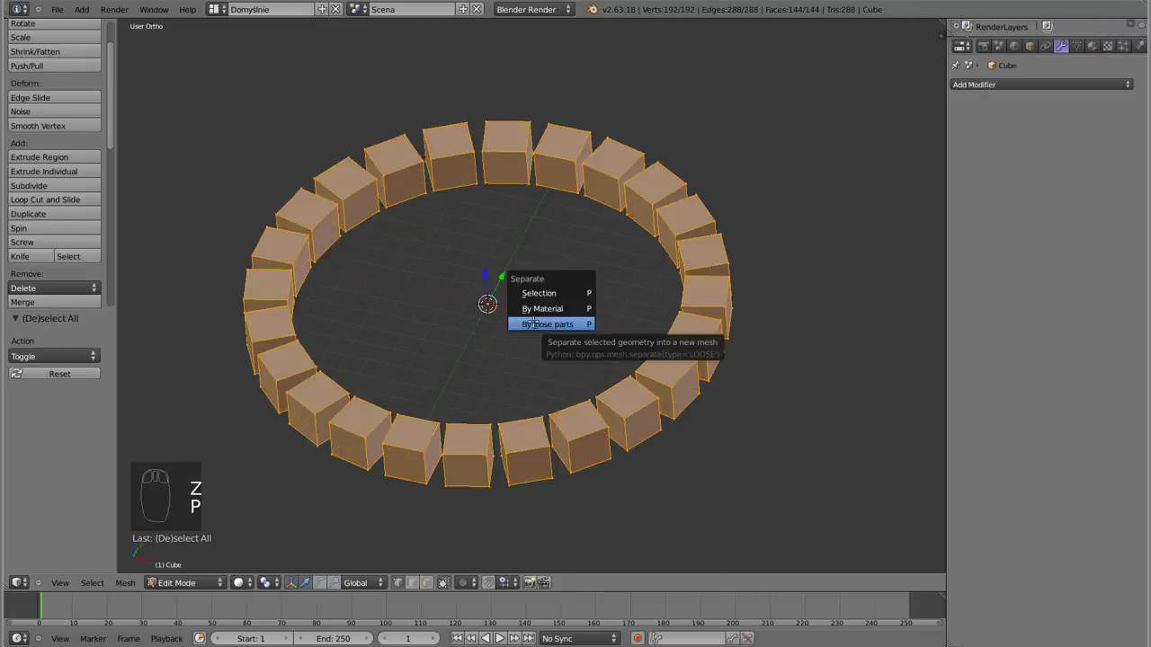
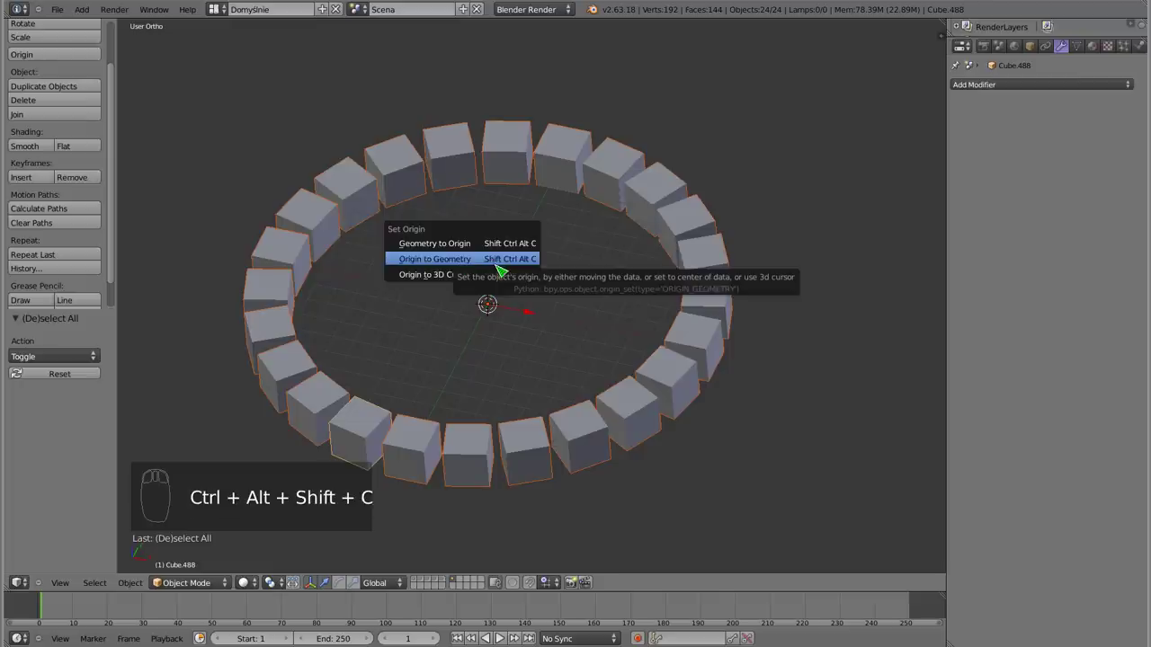
# Separate the ring into 24 cube objects with centred origins and duplicate it upward
pyautogui.press('a')
pyautogui.press('z')
pyautogui.press('a')
pyautogui.moveTo(464, 164); pyautogui.dragTo(566, 197)
pyautogui.press('a')
pyautogui.moveTo(422, 367); pyautogui.dragTo(801, 320)
# Rotate the upper ring so its cubes sit staggered over the lower ring's gaps
pyautogui.press('b')
pyautogui.moveTo(516, 267); pyautogui.dragTo(749, 279)
pyautogui.moveTo(540, 242); pyautogui.dragTo(514, 265)
pyautogui.moveTo(382, 401); pyautogui.dragTo(612, 251)
pyautogui.press('z')
pyautogui.moveTo(612, 251); pyautogui.dragTo(593, 295)
pyautogui.press('r')
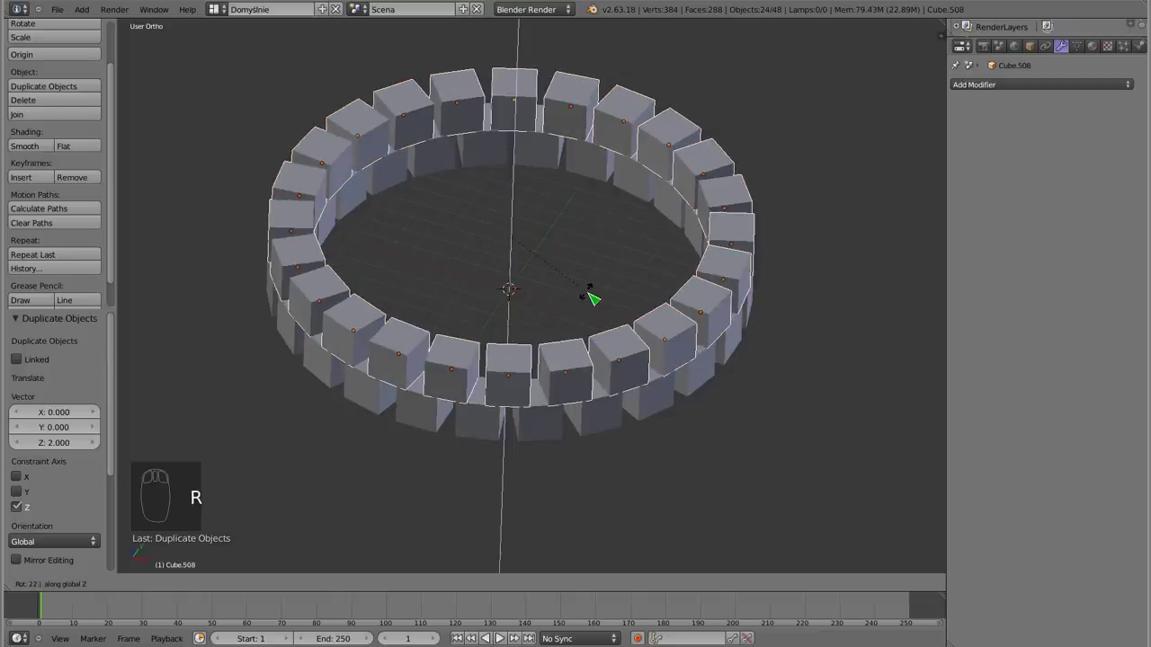
# Duplicate the staggered rings upward until the tower is six rings of 144 cubes
pyautogui.press('a')
pyautogui.press('a')
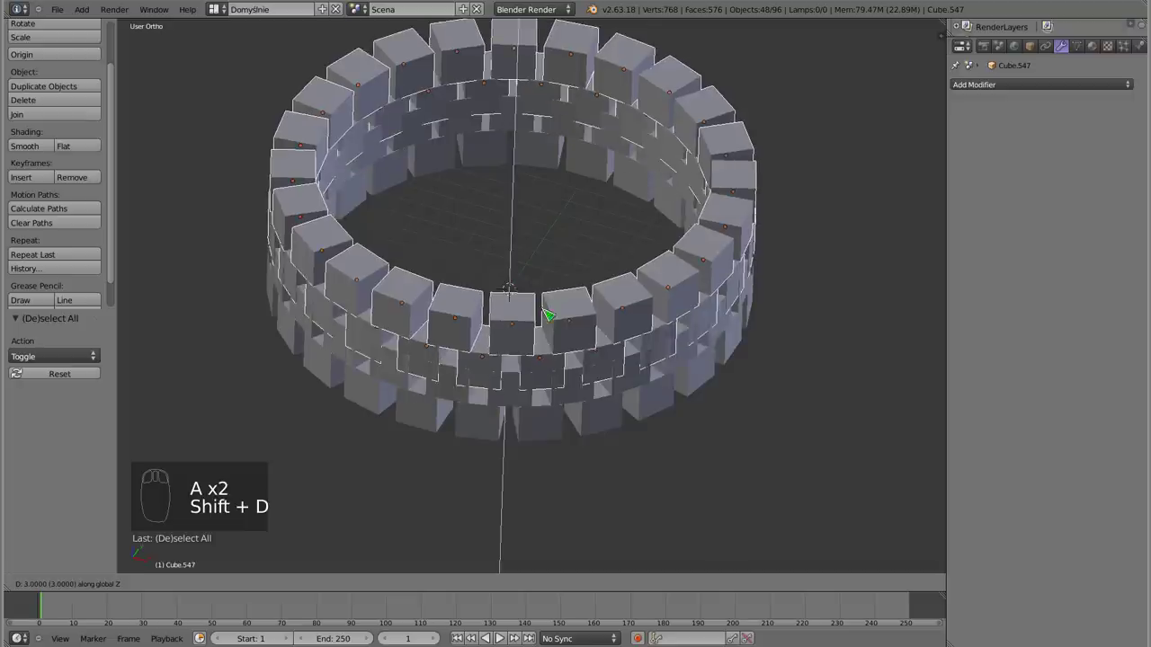
pyautogui.moveTo(547, 313); pyautogui.dragTo(560, 254)
pyautogui.moveTo(556, 267); pyautogui.dragTo(473, 241)
pyautogui.moveTo(507, 261); pyautogui.dragTo(555, 423)
pyautogui.press('a')
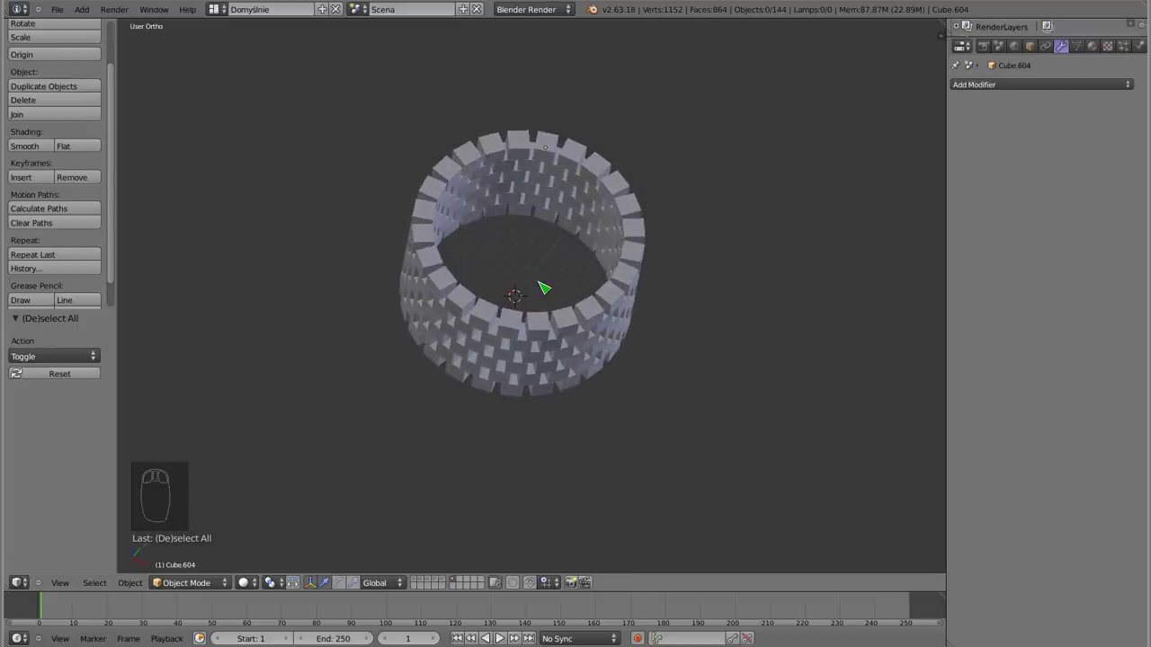
pyautogui.moveTo(546, 352); pyautogui.dragTo(492, 217)
pyautogui.press('a')
pyautogui.press('a')
# From front and top views, delete the upper rings leaving one ring of 24 cubes
pyautogui.press('z')
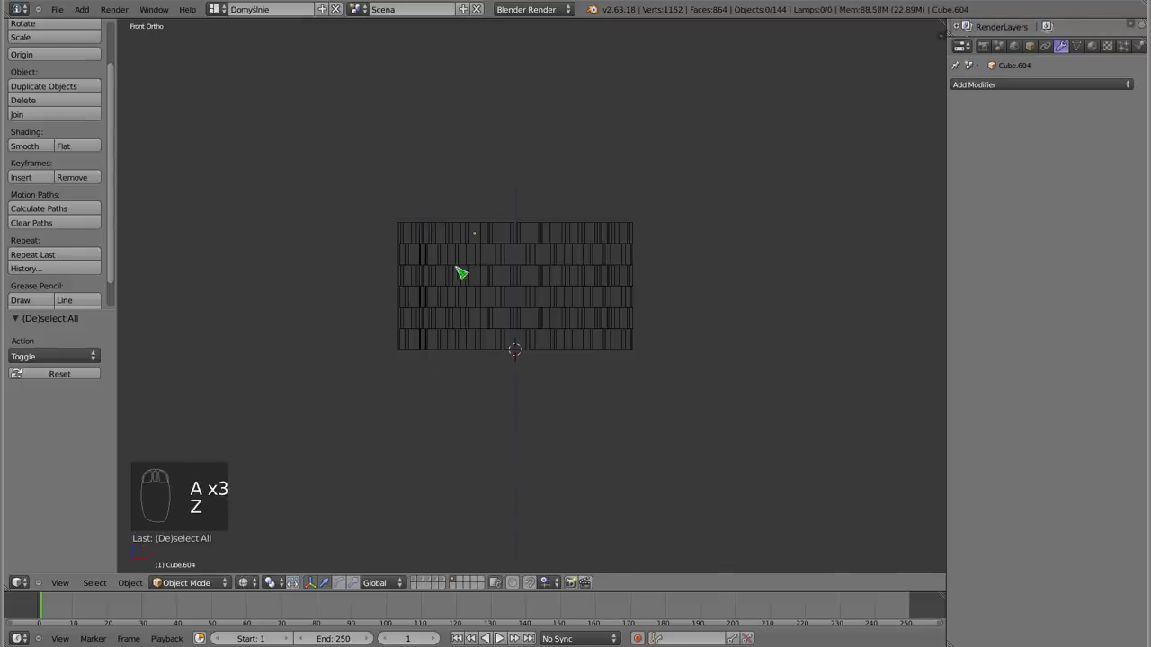
pyautogui.press('b')
pyautogui.press('x')
pyautogui.moveTo(442, 334); pyautogui.dragTo(548, 202)
pyautogui.press('z')
pyautogui.press('b')
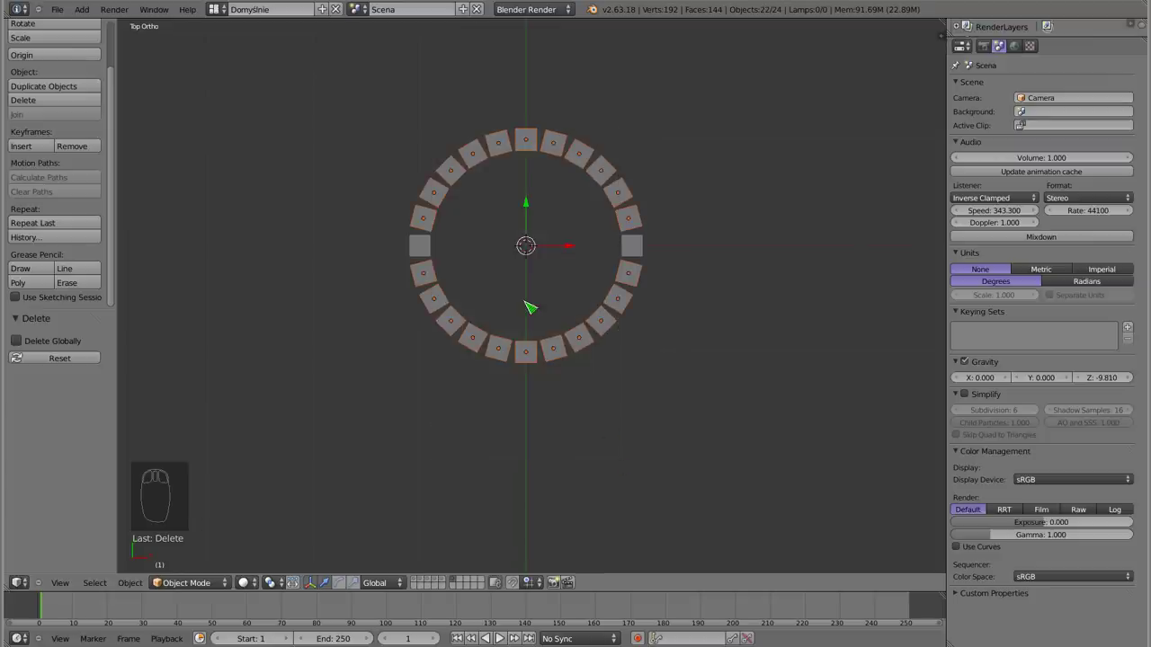
# Delete all but two cubes facing each other across the centre and deselect everything
pyautogui.press('x')
pyautogui.moveTo(435, 253); pyautogui.dragTo(465, 275)
pyautogui.moveTo(420, 265); pyautogui.dragTo(639, 336)
pyautogui.press('r')
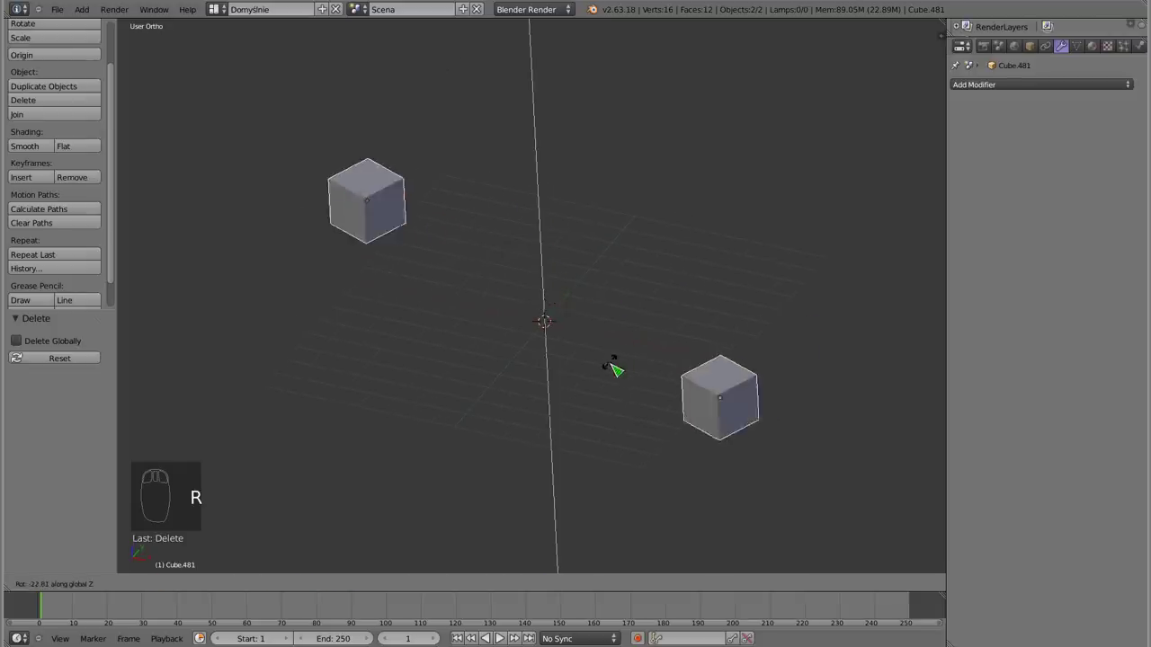
pyautogui.scroll(3)
pyautogui.press('a')
pyautogui.moveTo(529, 293); pyautogui.dragTo(530, 293)
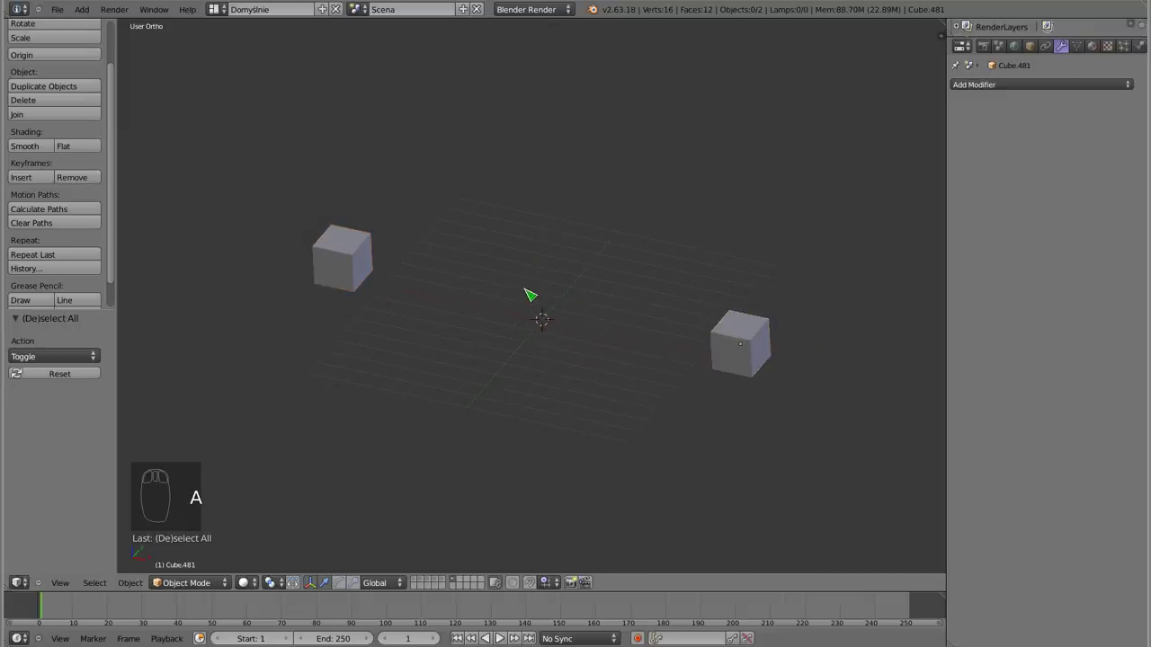
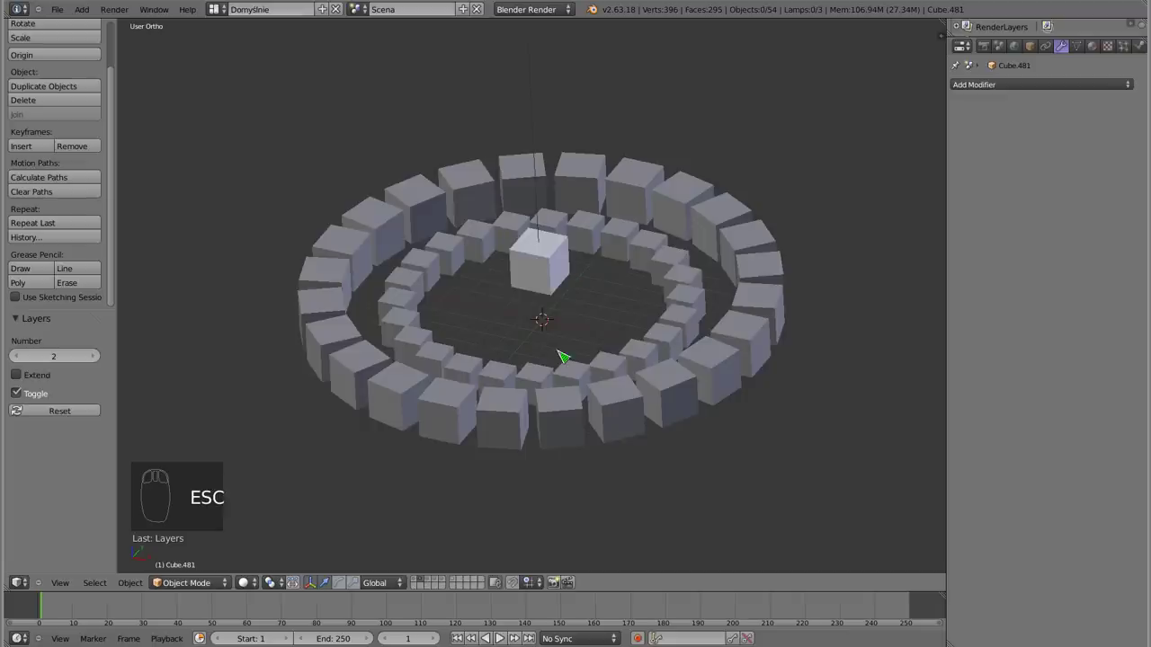
# In front view box-select the top four rings and delete them, keeping the bottom two
pyautogui.press('2')
pyautogui.press('3')
pyautogui.moveTo(527, 320); pyautogui.dragTo(472, 268)
pyautogui.scroll(-3)
pyautogui.moveTo(491, 258); pyautogui.dragTo(452, 244)
pyautogui.press('a')
pyautogui.press('a')
pyautogui.press('z')
pyautogui.press('b')
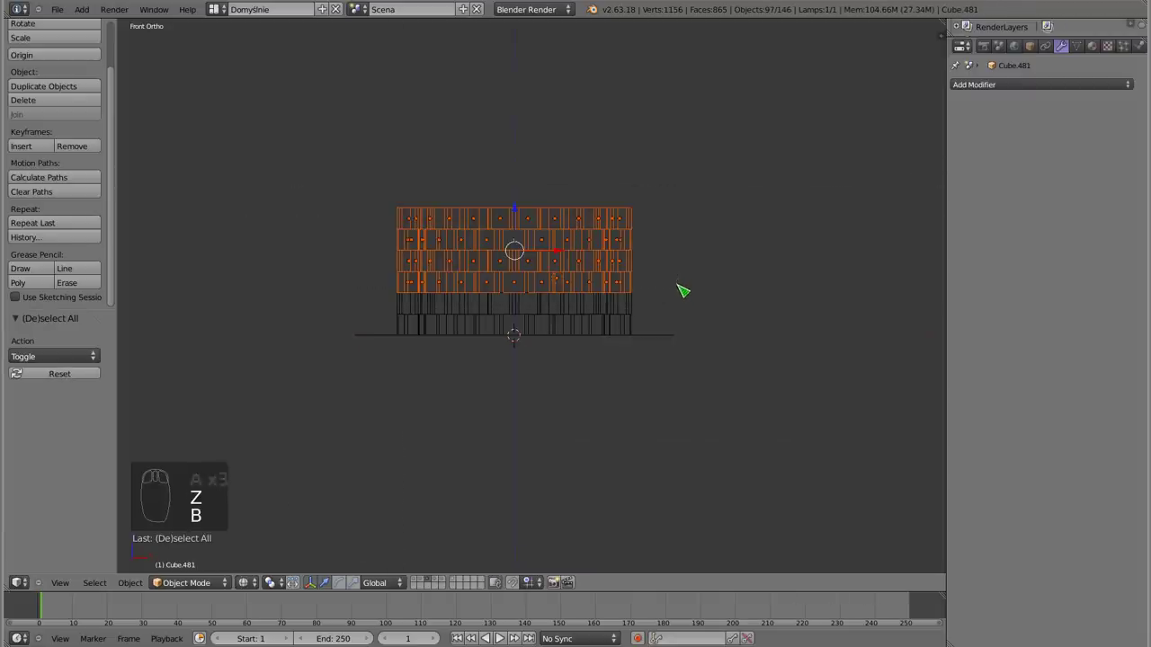
pyautogui.press('x')
pyautogui.moveTo(518, 270); pyautogui.dragTo(511, 251)
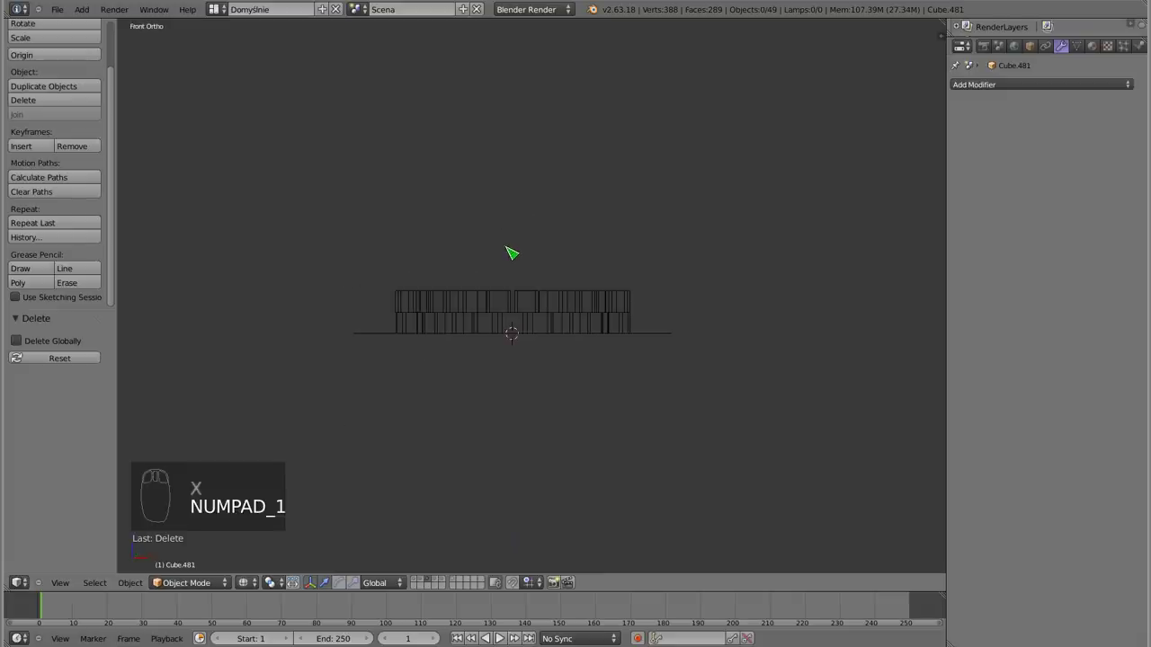
# Scale the inner ring to 0.687 and move it down along Z onto the plane
pyautogui.press('b')
pyautogui.moveTo(525, 274); pyautogui.dragTo(807, 356)
pyautogui.press('s')
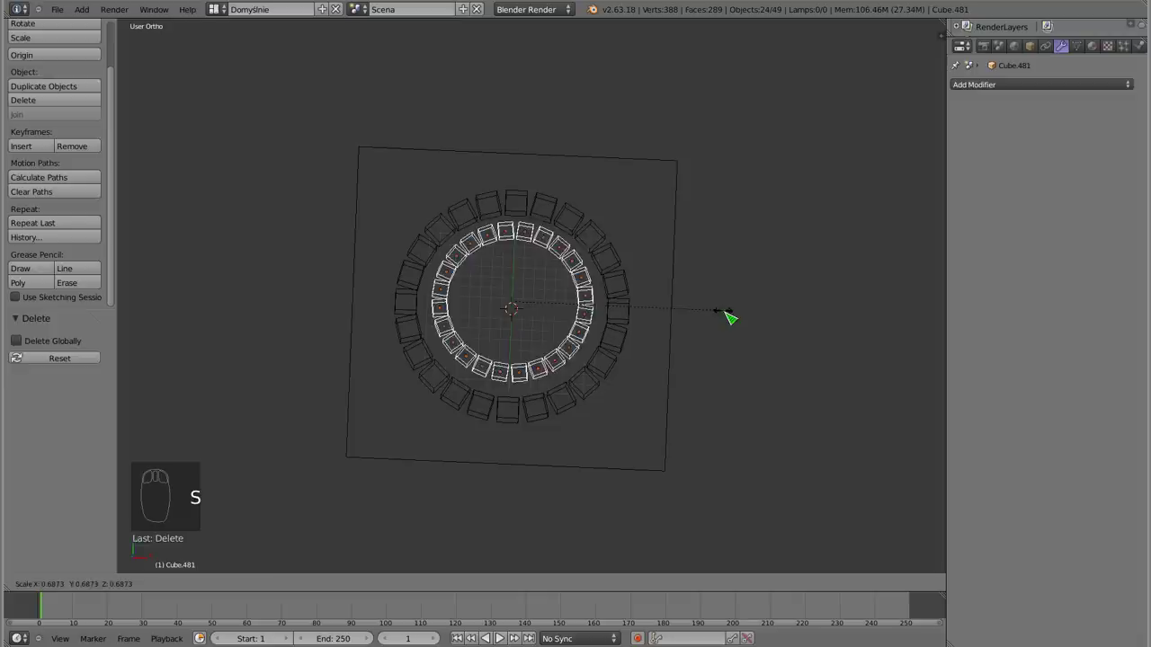
pyautogui.moveTo(726, 319); pyautogui.dragTo(552, 298)
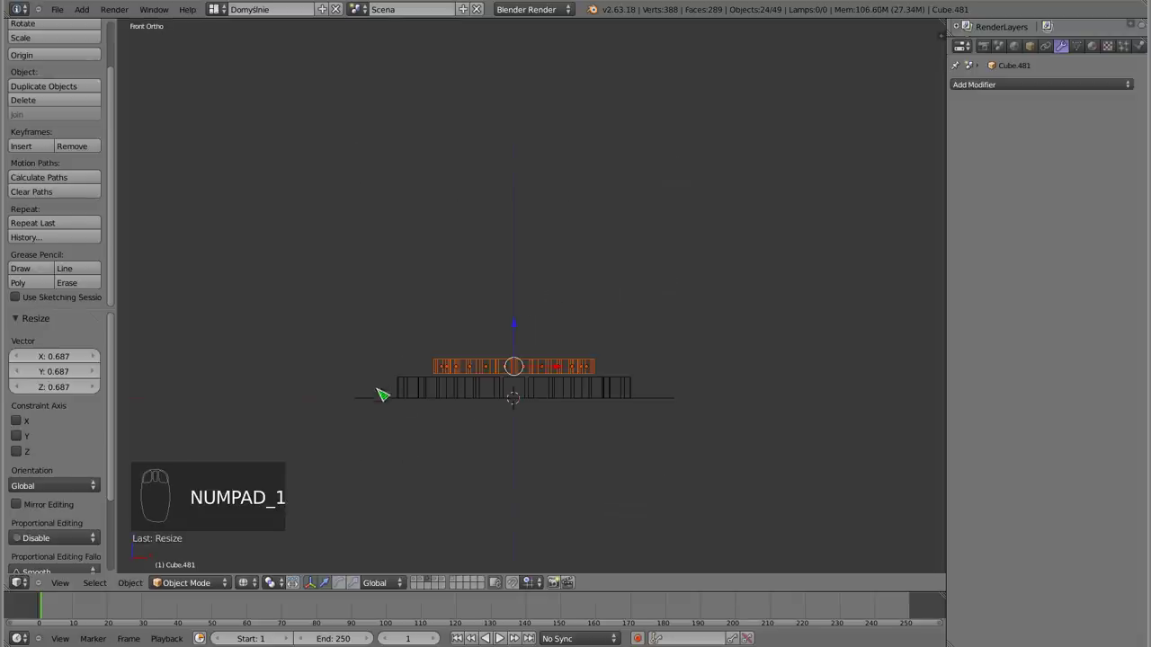
pyautogui.moveTo(537, 419); pyautogui.dragTo(490, 238)
pyautogui.moveTo(490, 238); pyautogui.dragTo(488, 312)
pyautogui.moveTo(517, 392); pyautogui.dragTo(654, 258)
pyautogui.press('g')
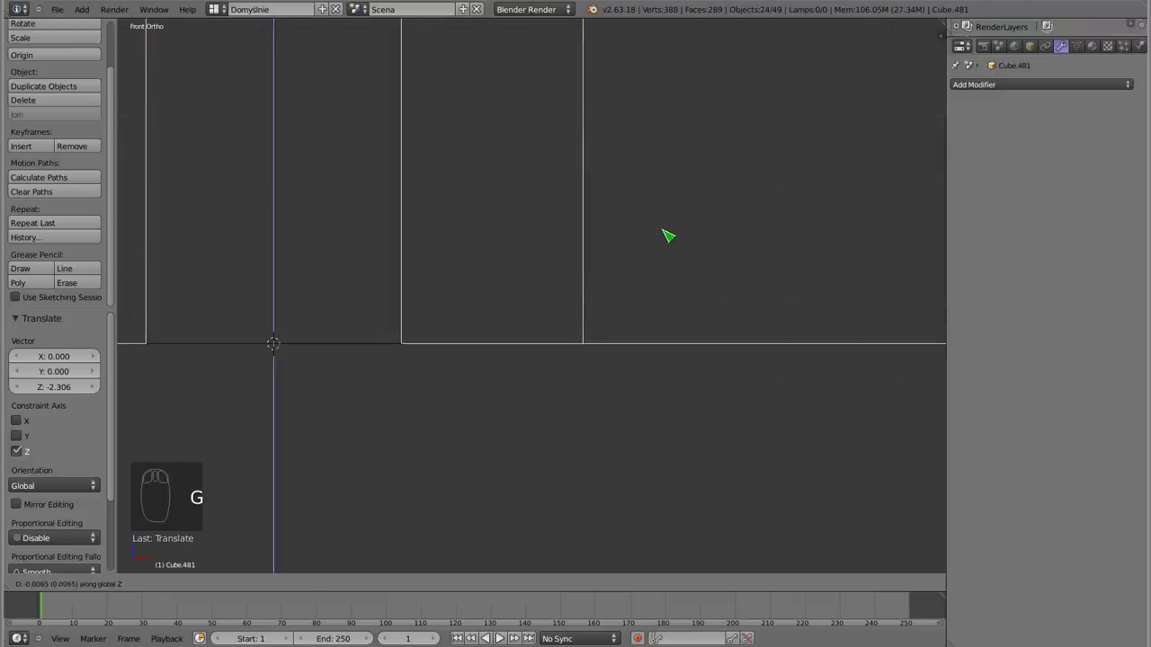
pyautogui.moveTo(667, 233); pyautogui.dragTo(408, 337)
pyautogui.moveTo(404, 341); pyautogui.dragTo(699, 445)
pyautogui.press('z')
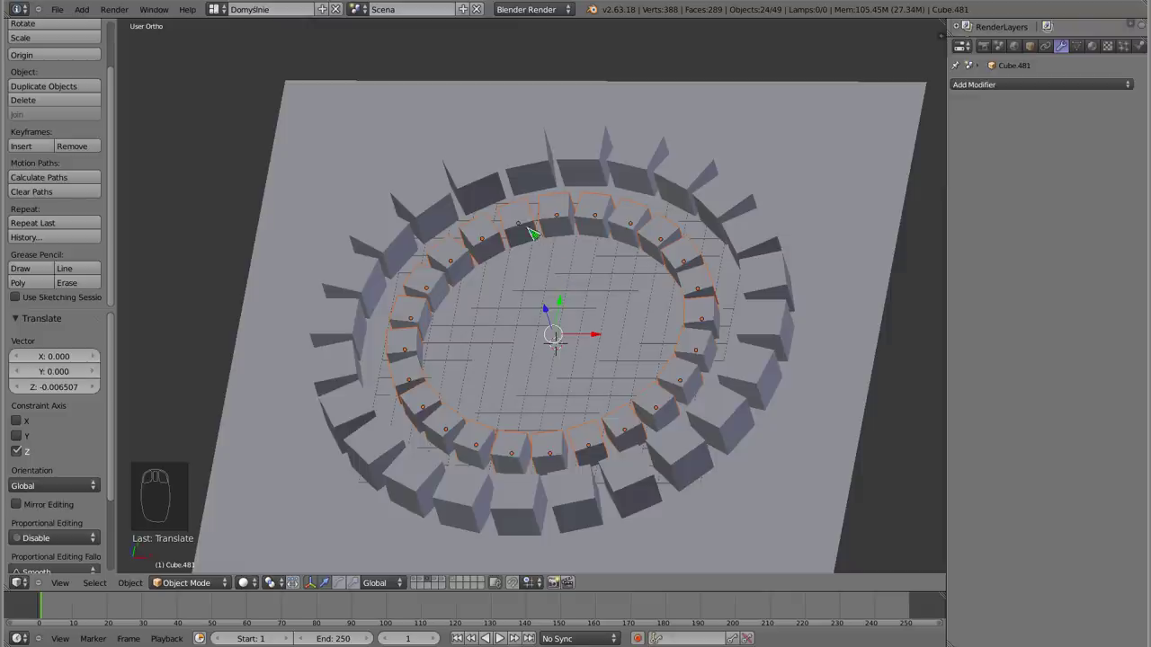
# Clear the rotation of the inner ring's 24 cubes with Alt+R
pyautogui.press('z')
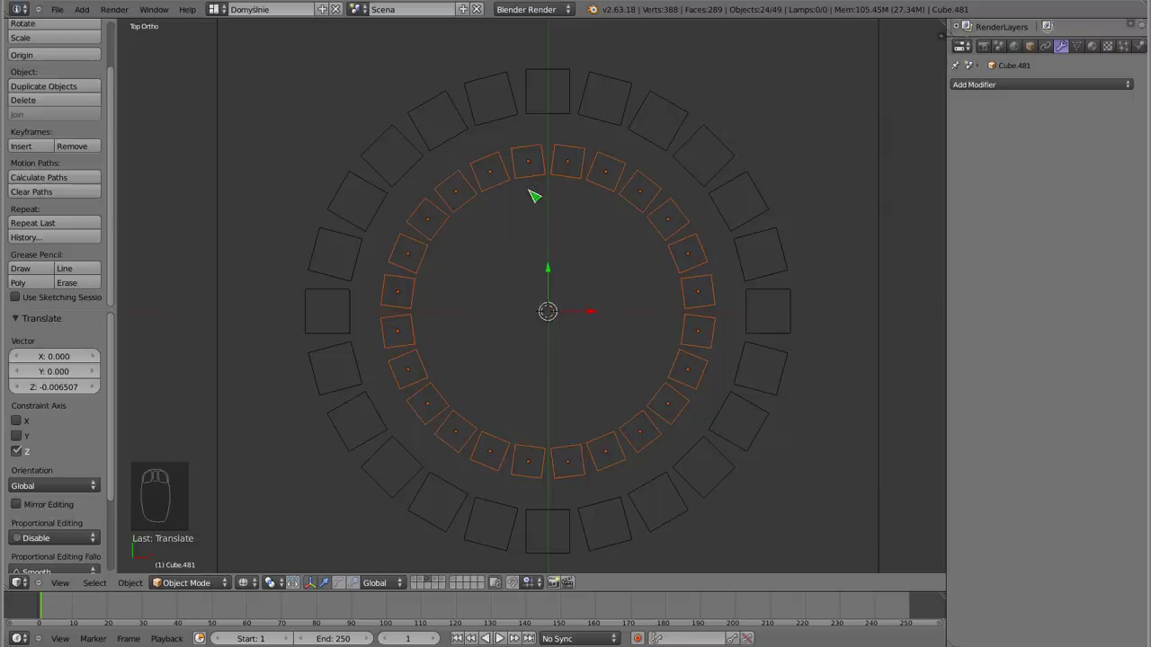
pyautogui.press('alt+r')
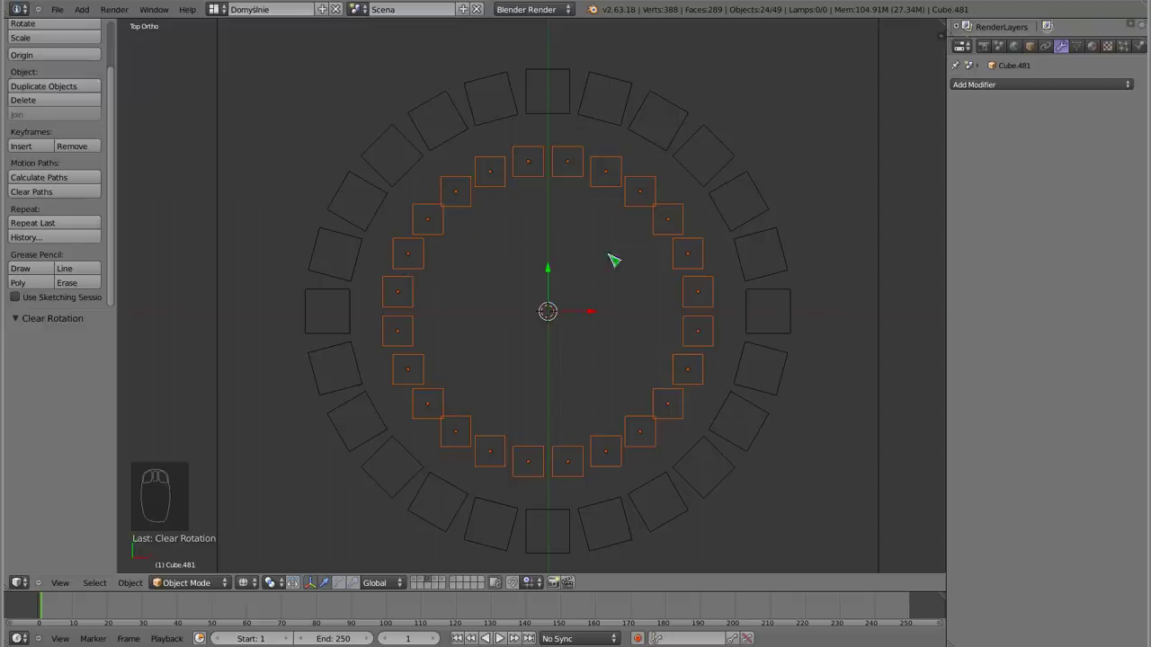
# Deselect all and switch to layer 3 showing the plane with both nested rings
pyautogui.press('z')
pyautogui.moveTo(503, 338); pyautogui.dragTo(516, 282)
pyautogui.press('a')
pyautogui.press('2')
pyautogui.moveTo(446, 179); pyautogui.dragTo(564, 279)
pyautogui.press('2')
pyautogui.press('3')
pyautogui.middleClick(492, 266)
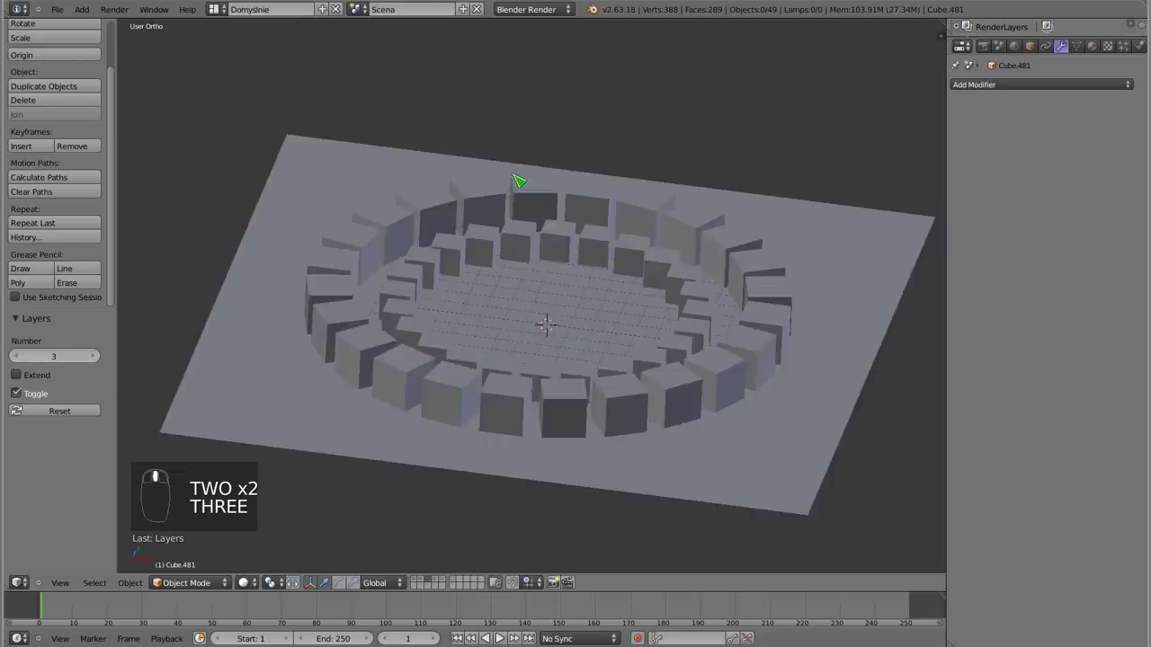
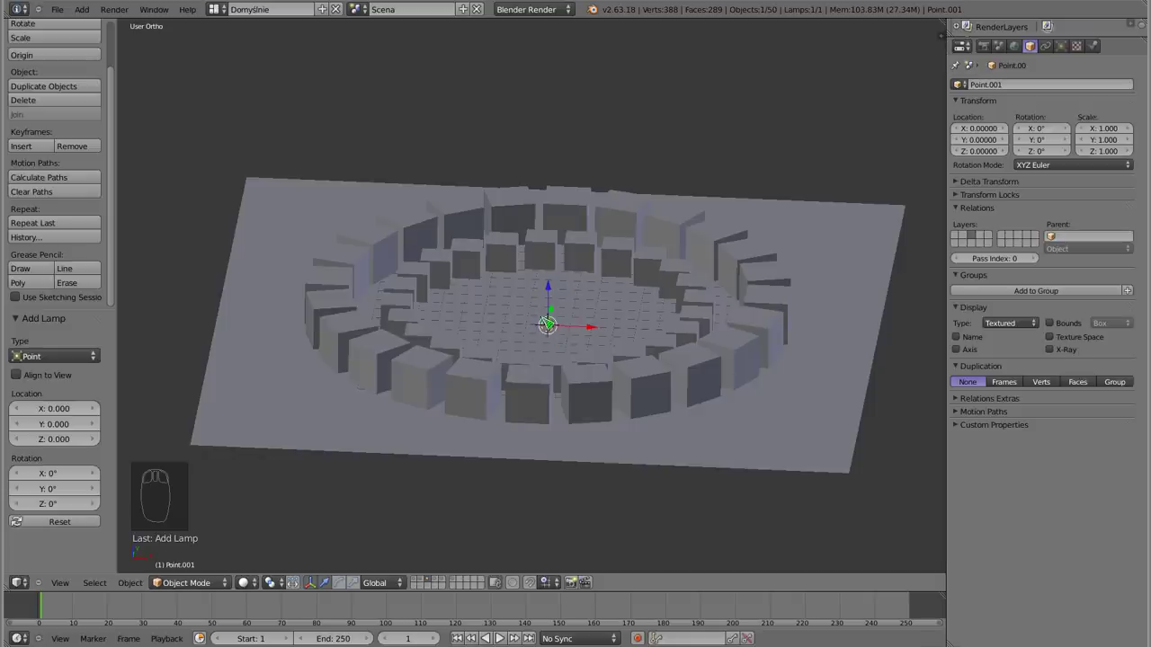
# Move the lamp up 5.38 units along Z above the cube ring
pyautogui.moveTo(555, 296); pyautogui.dragTo(589, 208)
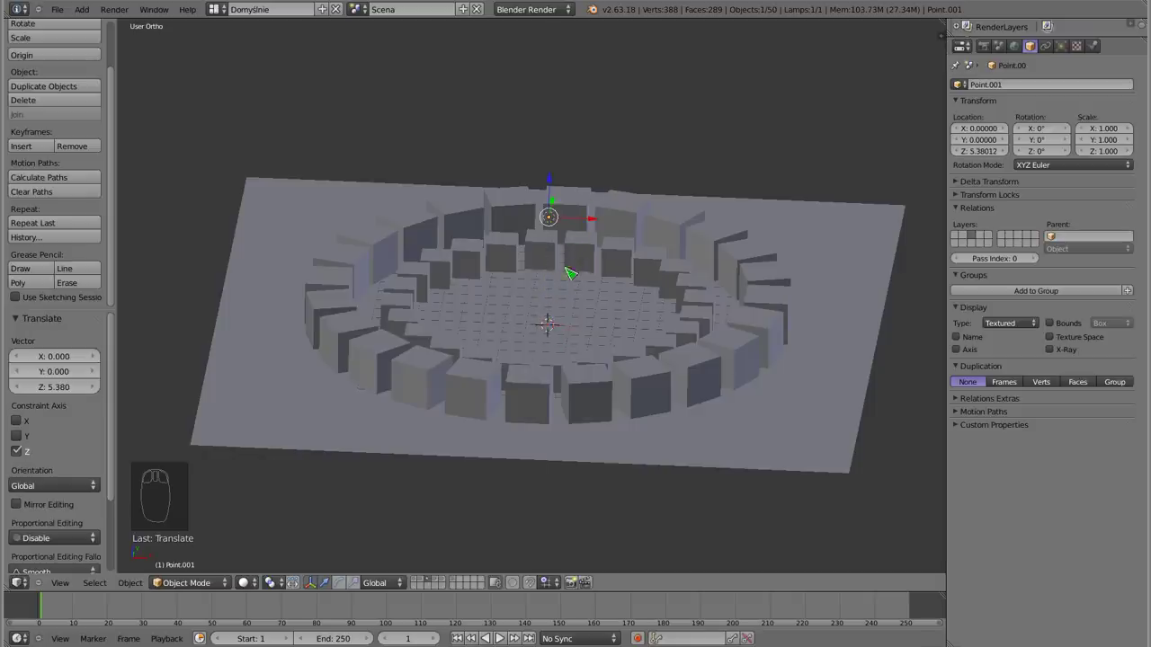
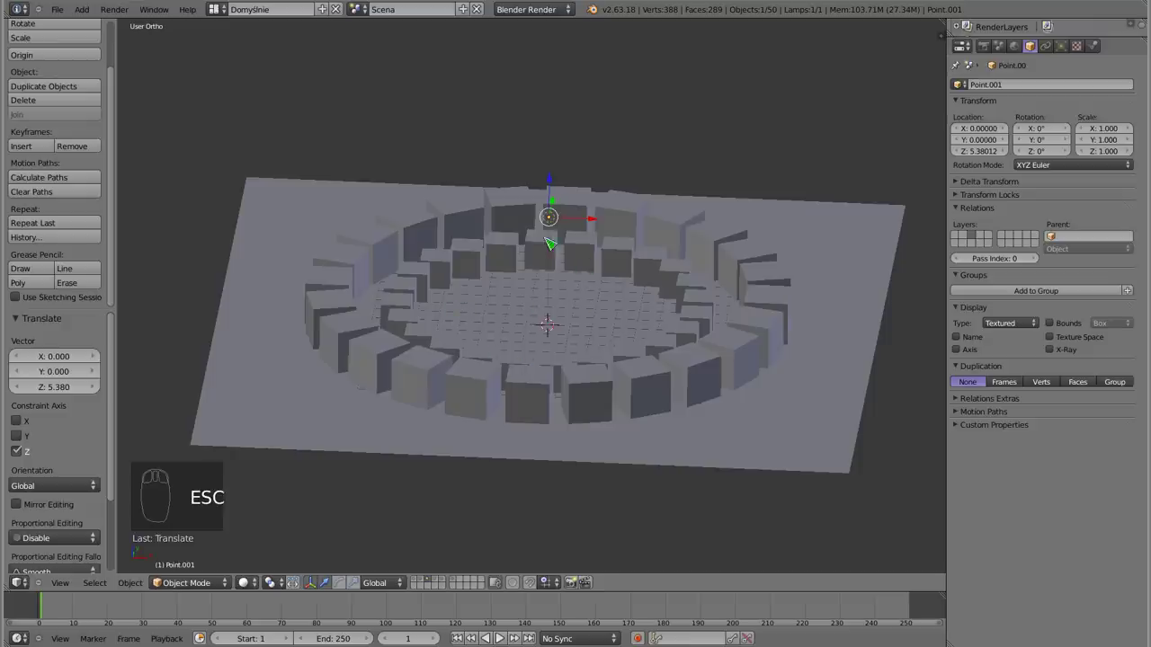
# Show the cube-ring layer, zoom out to the whole scene and select the camera
pyautogui.press('2')
pyautogui.moveTo(572, 324); pyautogui.dragTo(541, 249)
pyautogui.scroll(3)
pyautogui.scroll(-3)
pyautogui.moveTo(617, 315); pyautogui.dragTo(849, 169)
pyautogui.moveTo(842, 205); pyautogui.dragTo(430, 518)
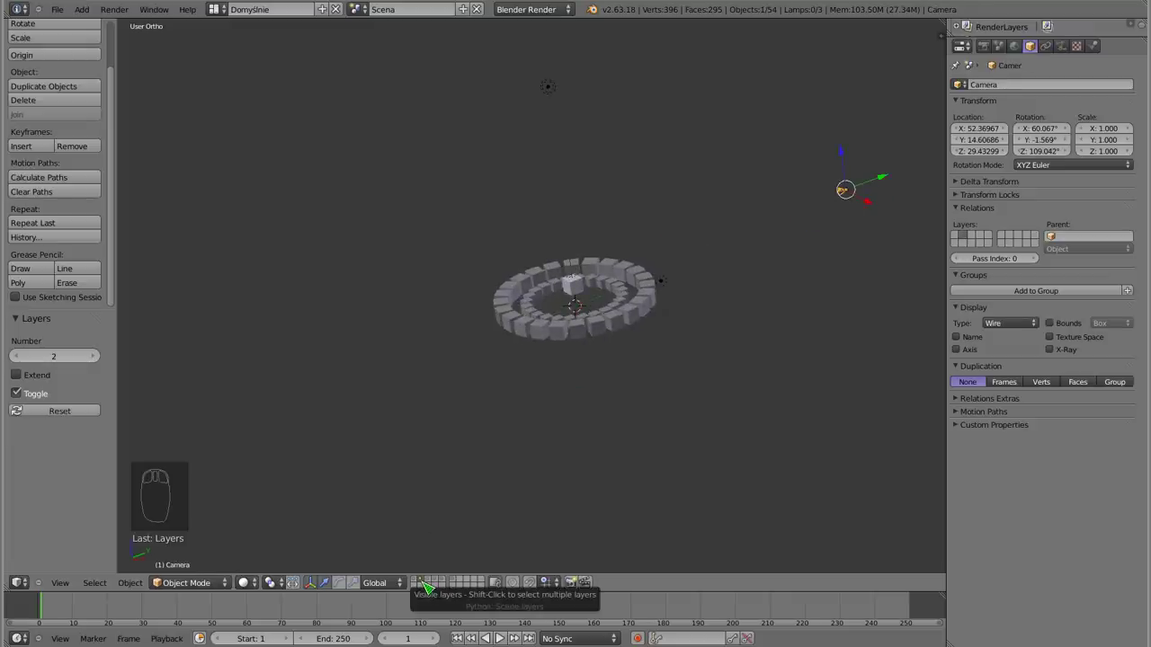
# Move the camera to layer 3 with the plane, show that layer and enter camera view
pyautogui.press('3')
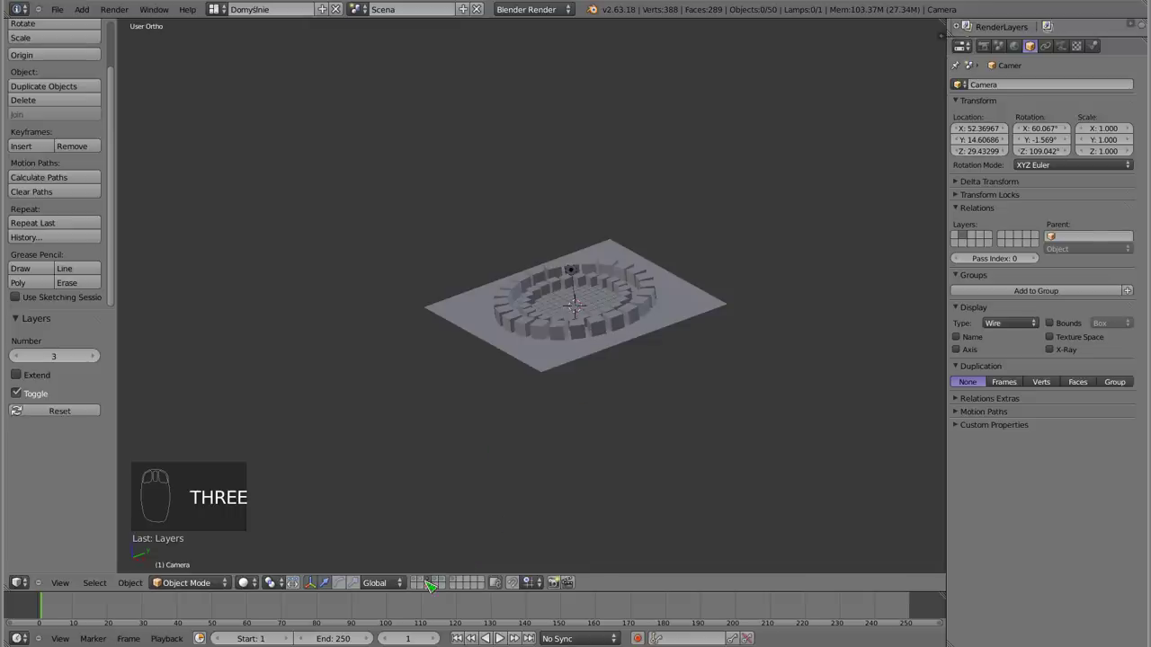
pyautogui.moveTo(426, 587); pyautogui.dragTo(660, 329)
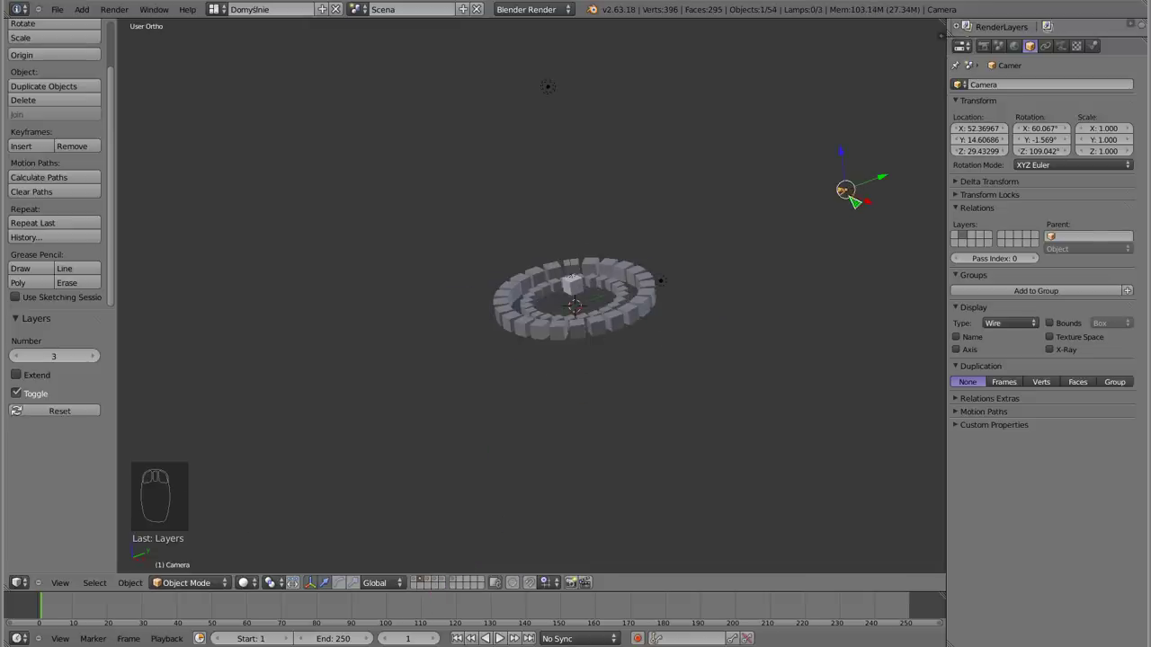
pyautogui.press('m')
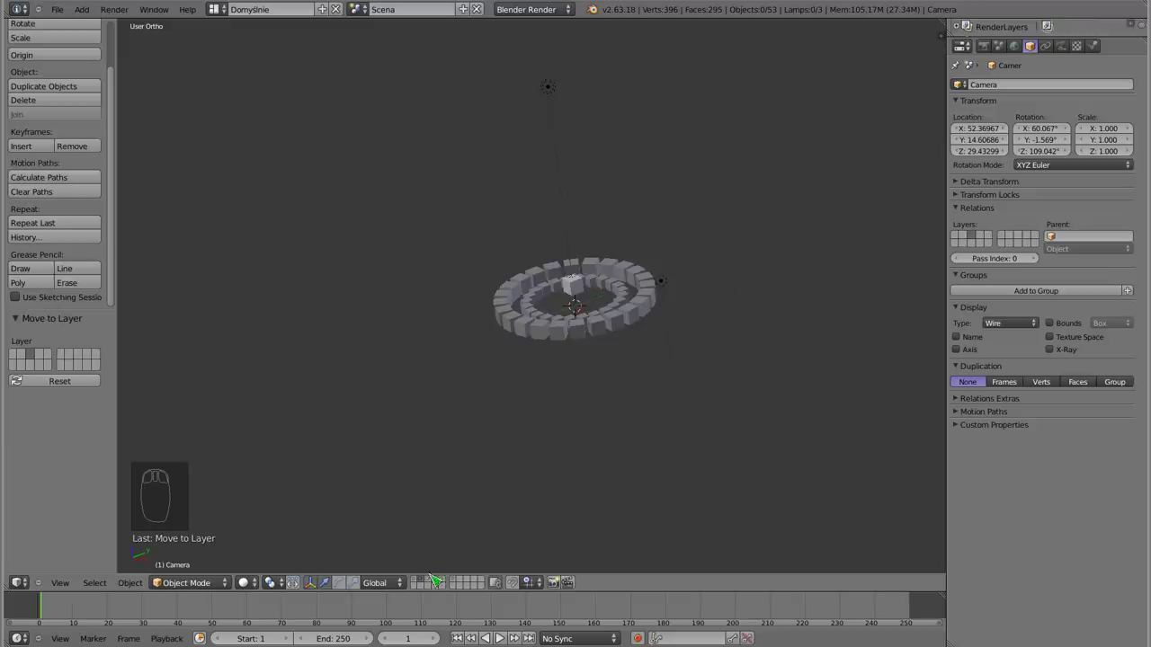
pyautogui.moveTo(434, 585); pyautogui.dragTo(469, 445)
pyautogui.press('3')
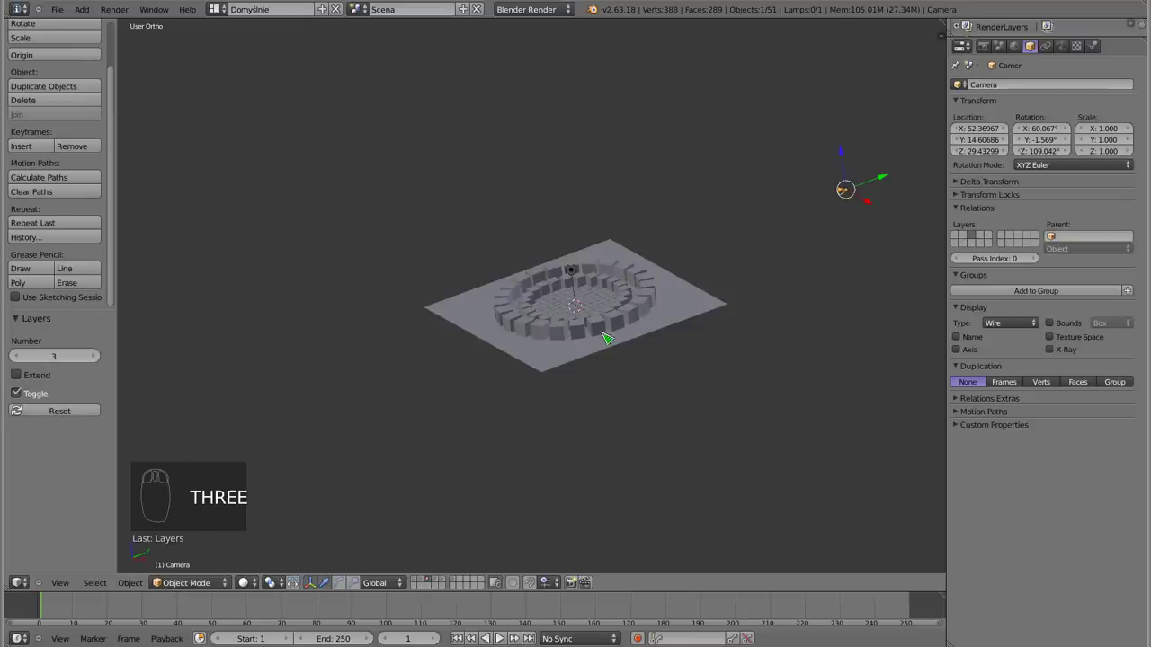
pyautogui.moveTo(648, 248); pyautogui.dragTo(672, 338)
pyautogui.press('g')
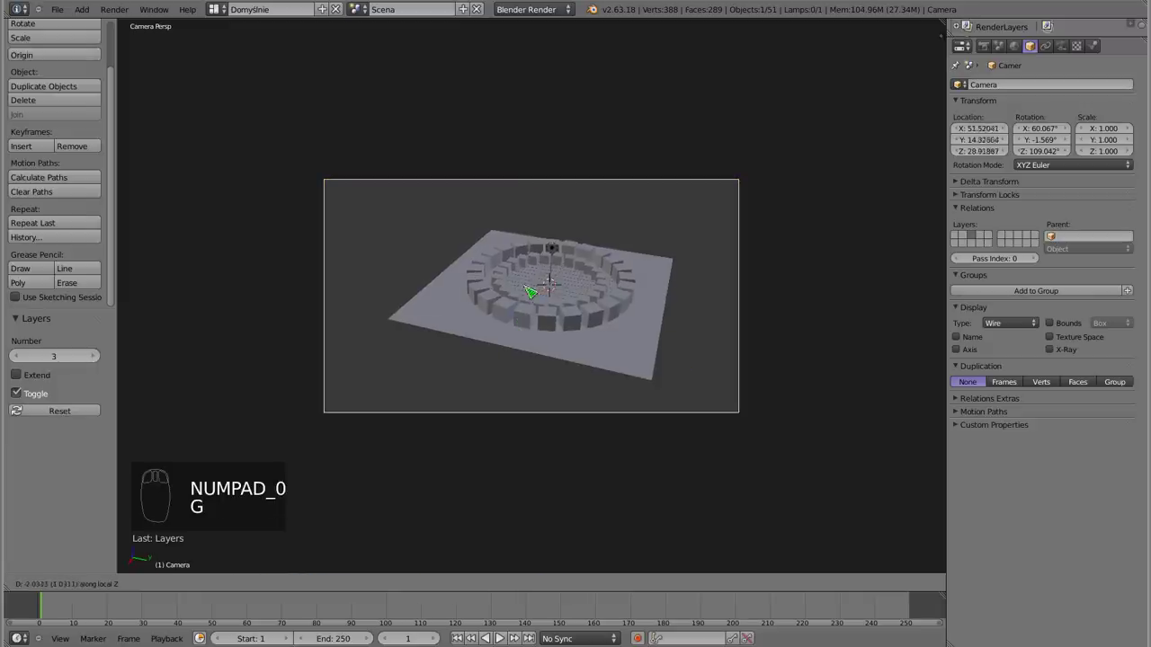
# Grab the camera and bring it closer so the cube rings fill the frame
pyautogui.moveTo(566, 133); pyautogui.dragTo(781, 47)
pyautogui.press('g')
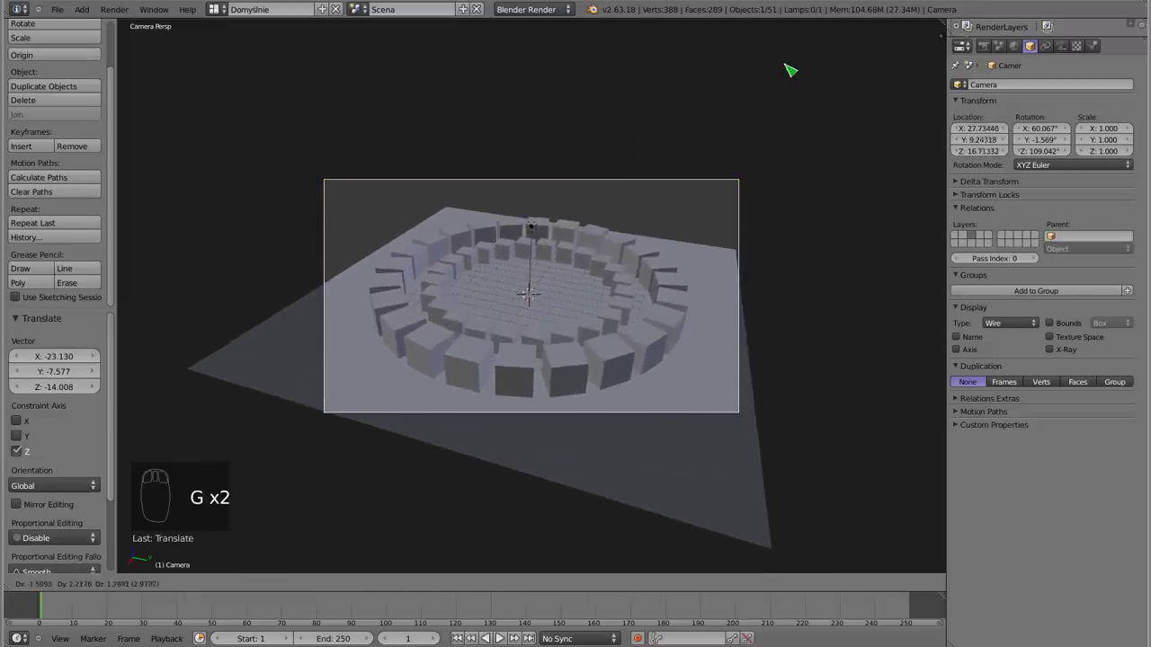
pyautogui.moveTo(772, 75); pyautogui.dragTo(726, 280)
pyautogui.middleClick(725, 280)
pyautogui.click(725, 280)
# Scale the plane up about 4.8× so it extends beyond the camera frame
pyautogui.moveTo(726, 280); pyautogui.dragTo(574, 304)
pyautogui.press('s')
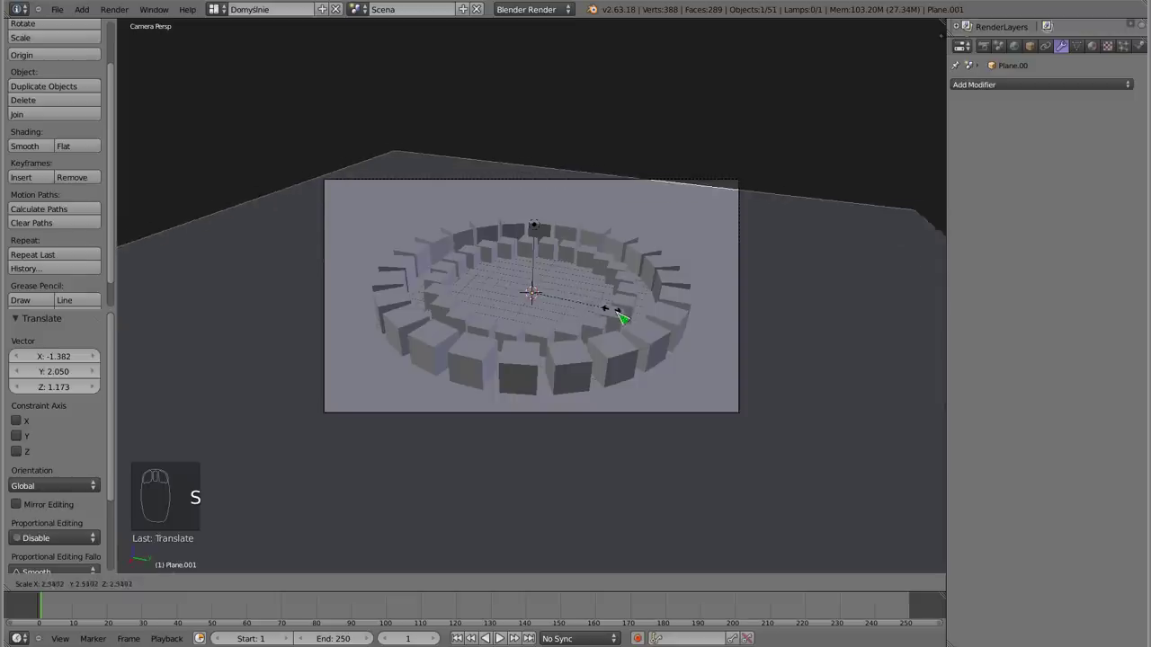
pyautogui.moveTo(706, 319); pyautogui.dragTo(468, 230)
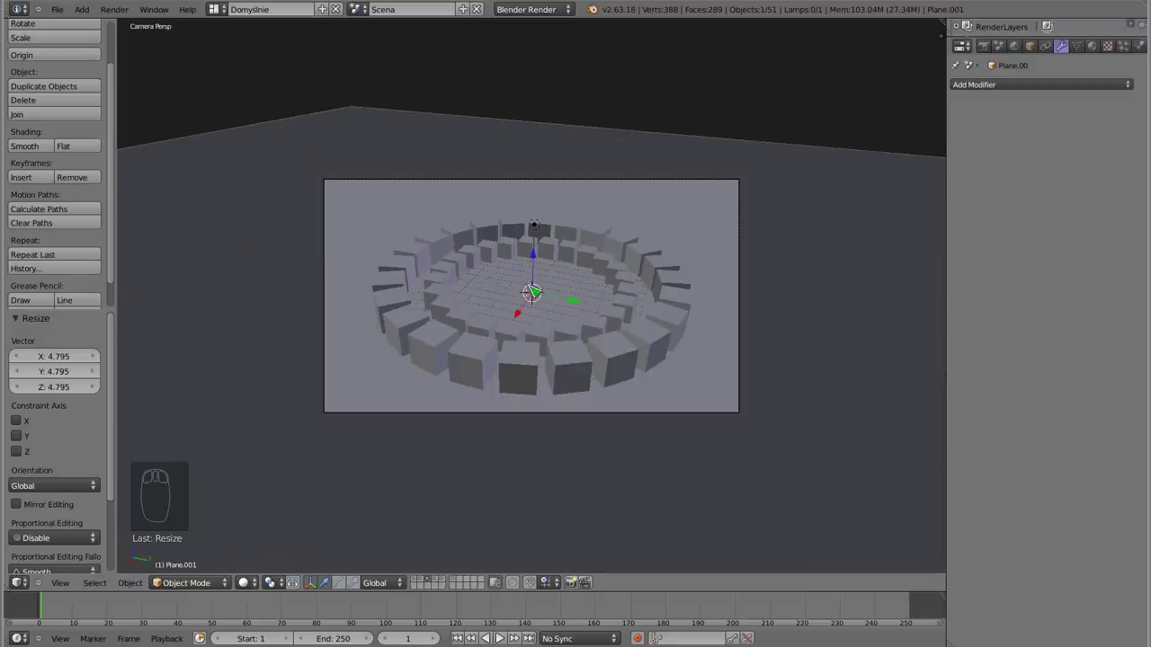
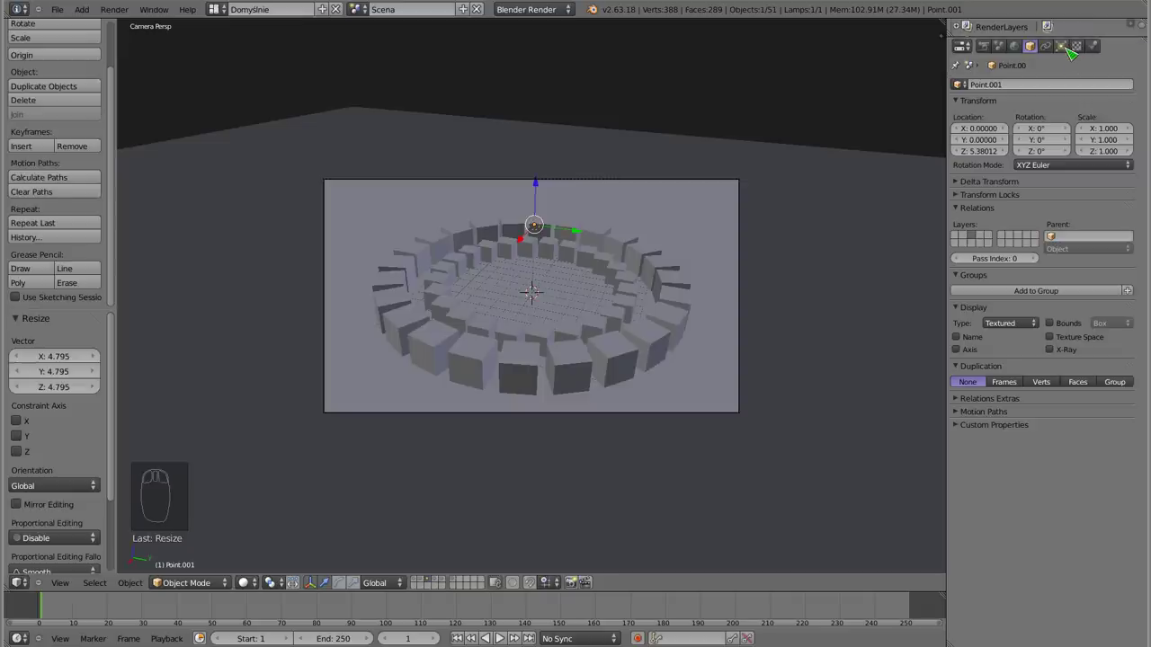
# Enable Ray Shadow on the point lamp, then select the camera to move it
pyautogui.moveTo(1070, 53); pyautogui.dragTo(691, 337)
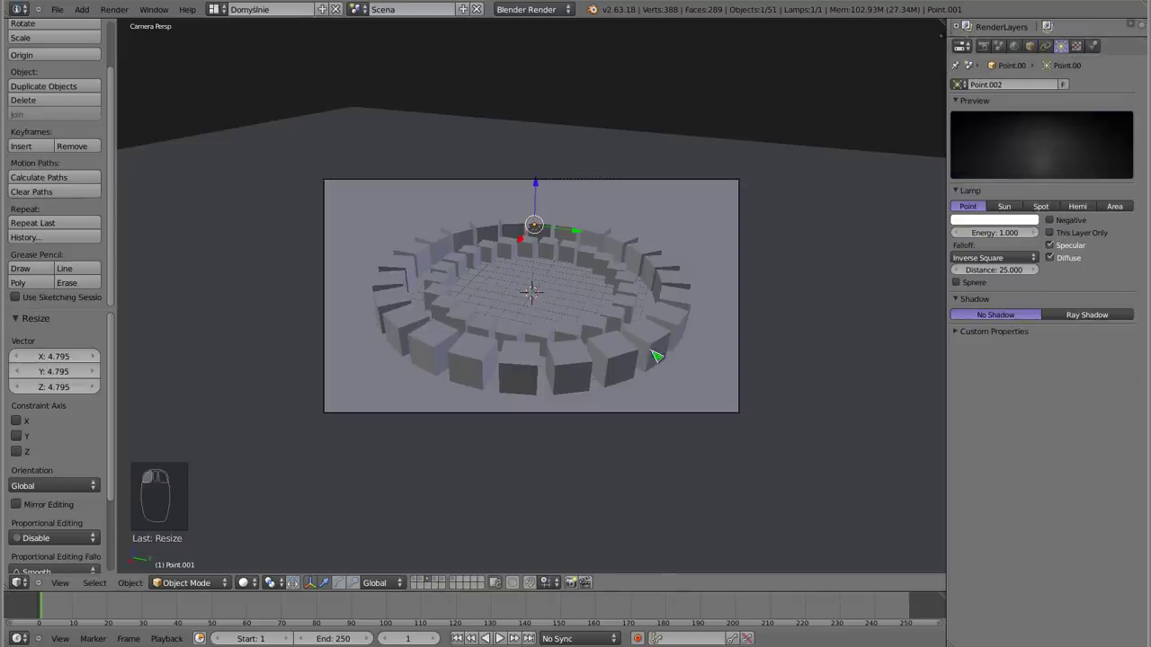
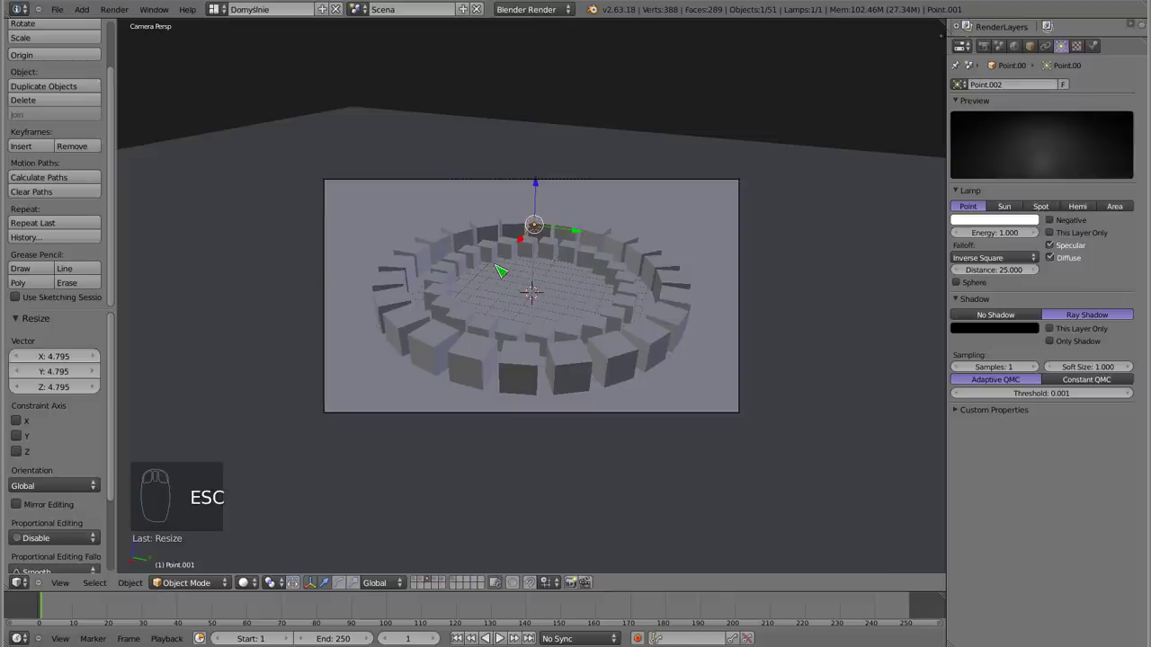
pyautogui.moveTo(748, 202); pyautogui.dragTo(580, 288)
pyautogui.press('g')
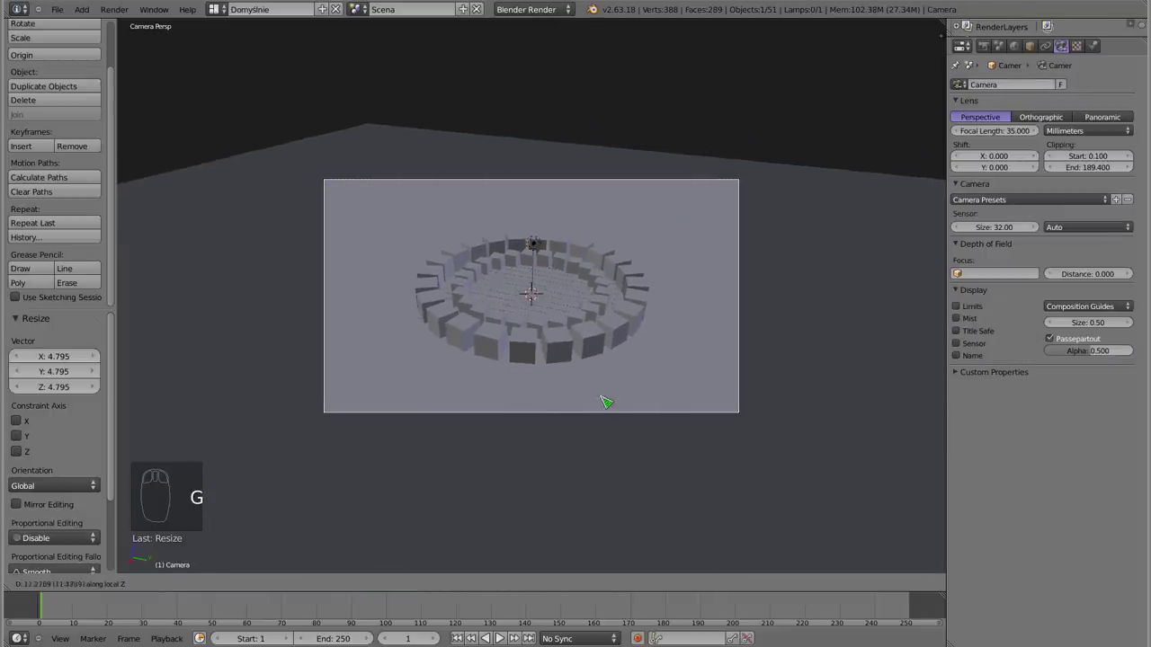
# Pull the camera back until the ring fits inside the frame, then reselect the lamp
pyautogui.moveTo(612, 445); pyautogui.dragTo(448, 165)
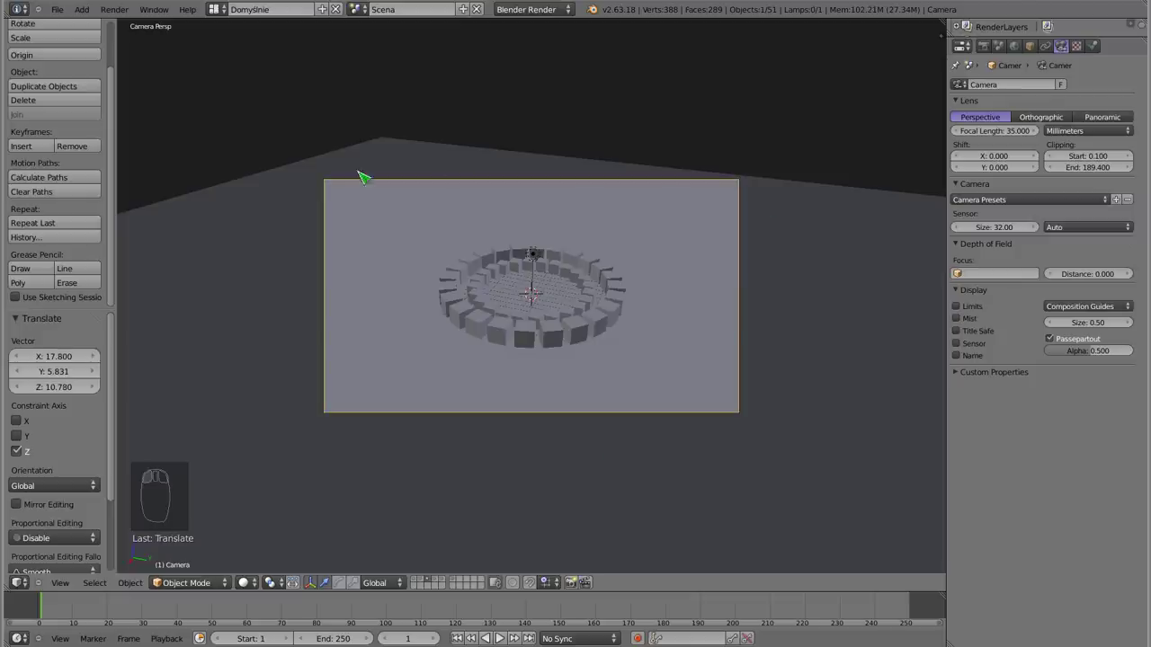
pyautogui.press('g')
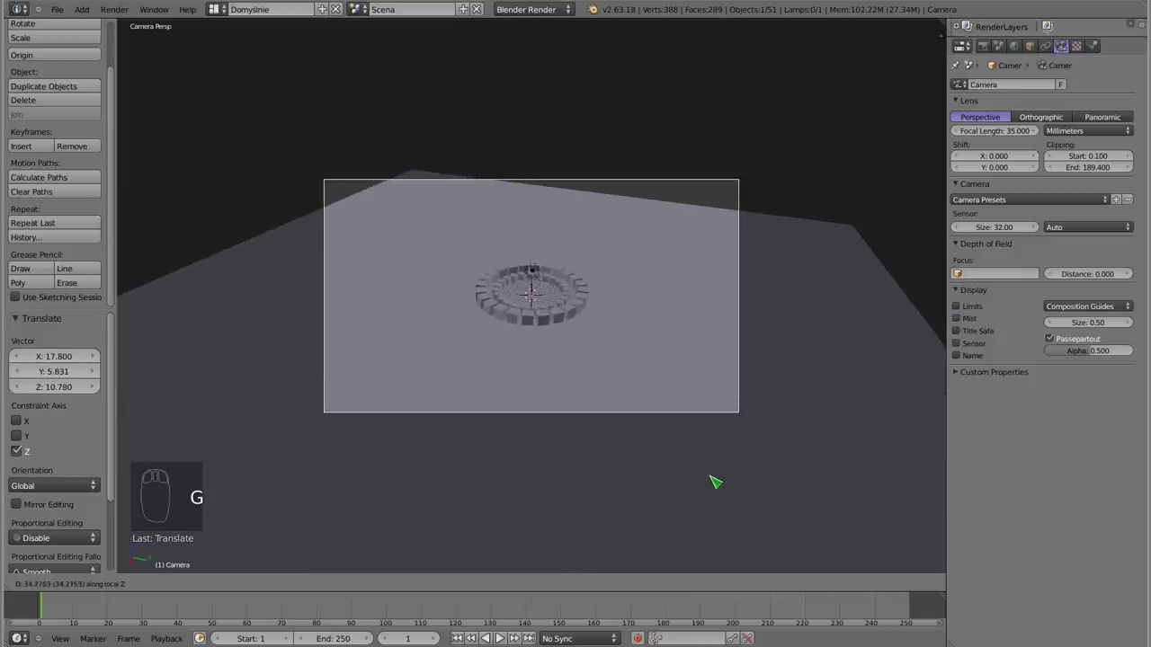
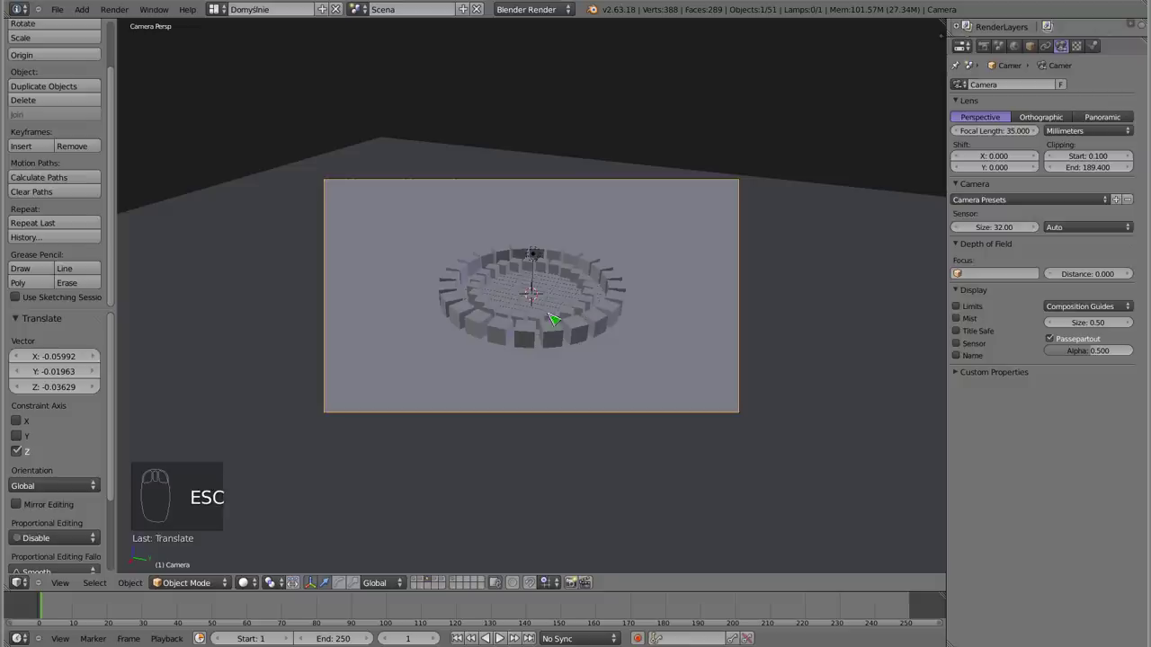
pyautogui.moveTo(542, 257); pyautogui.dragTo(537, 268)
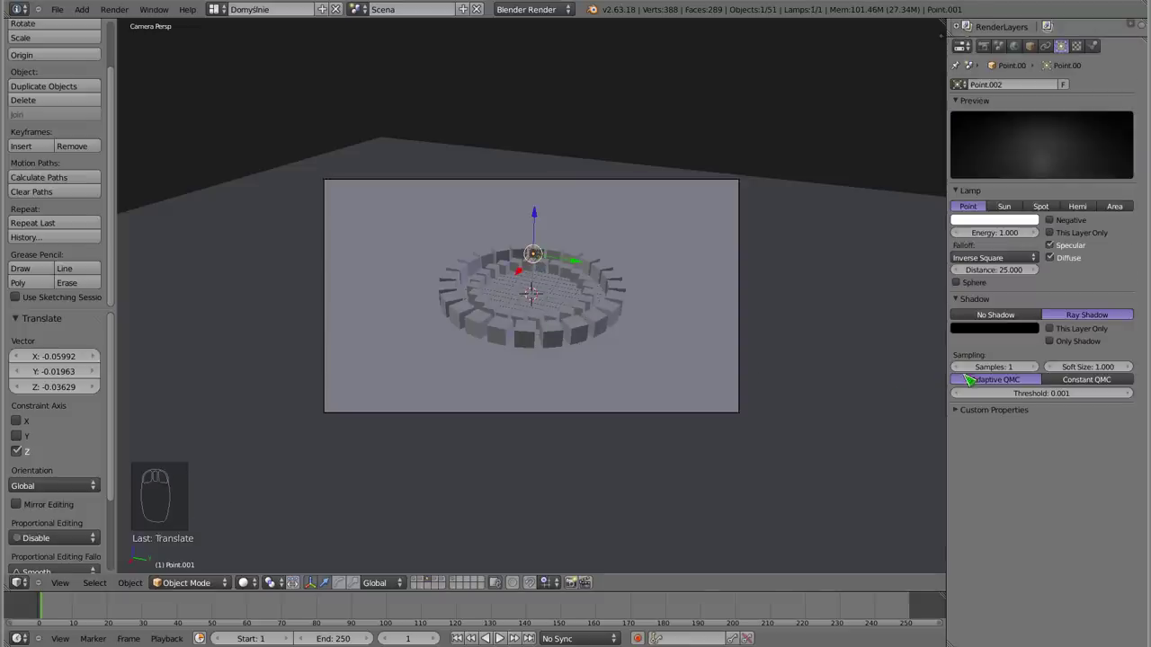
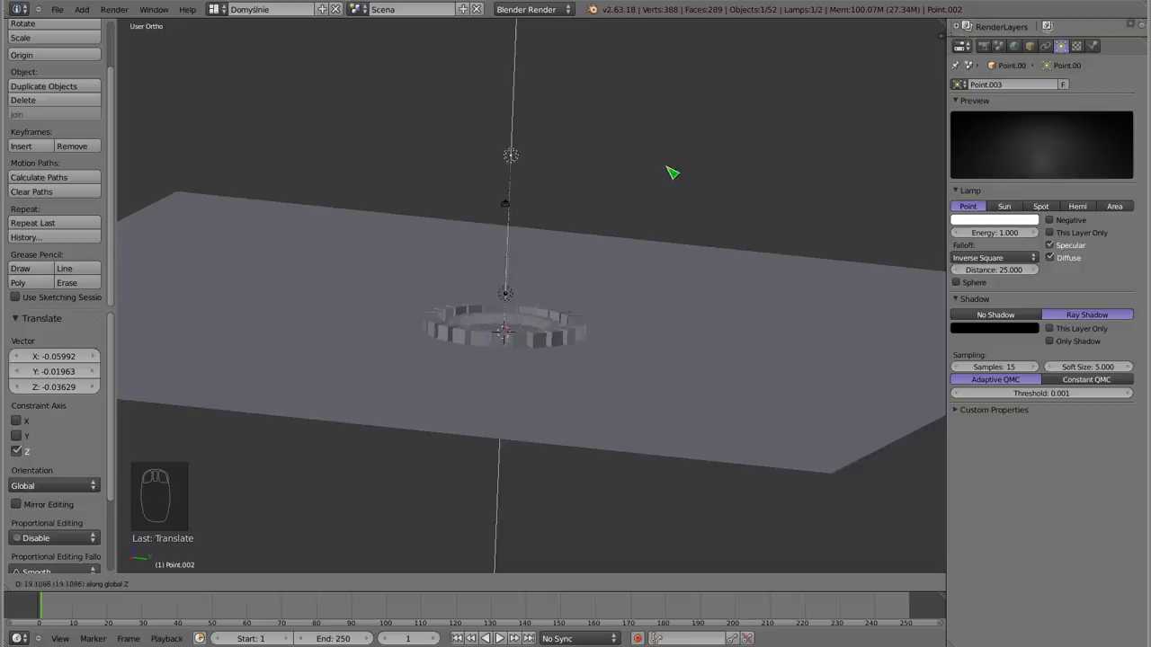
# Duplicate the lamp as a 0.15-energy, no-shadow fill light placed low beside the ring
pyautogui.moveTo(716, 88); pyautogui.dragTo(519, 126)
pyautogui.middleClick(463, 135)
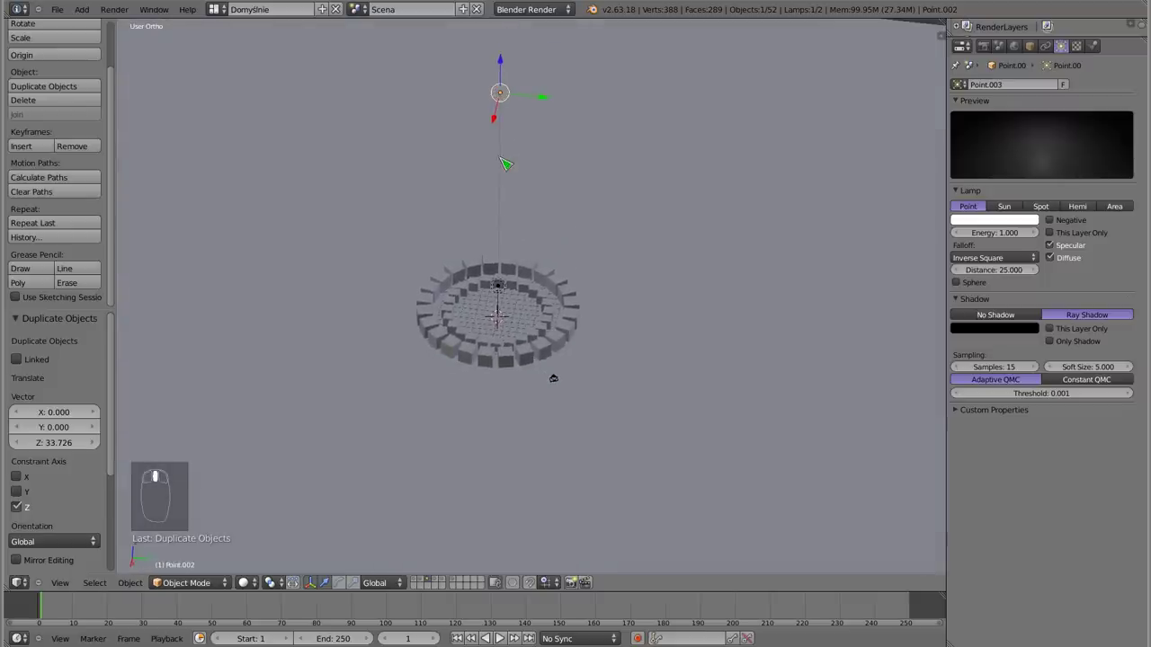
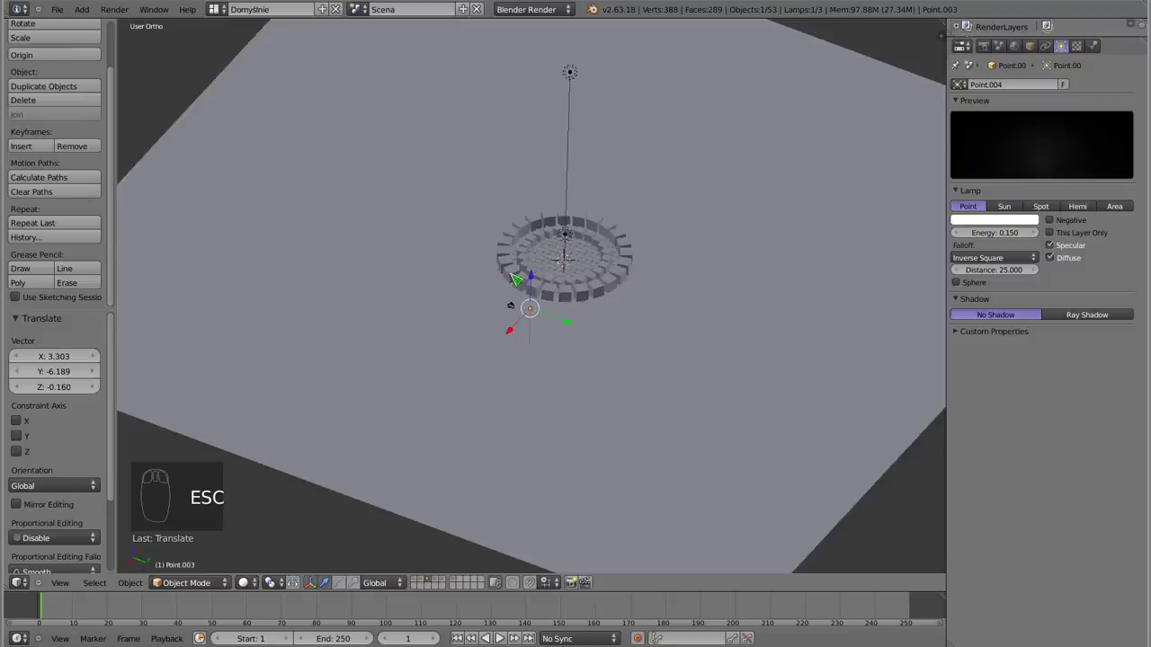
pyautogui.middleClick(627, 357)
pyautogui.middleClick(429, 320)
# Add a cube and move it along Z to sit at the centre of the ring
pyautogui.moveTo(458, 294); pyautogui.dragTo(450, 127)
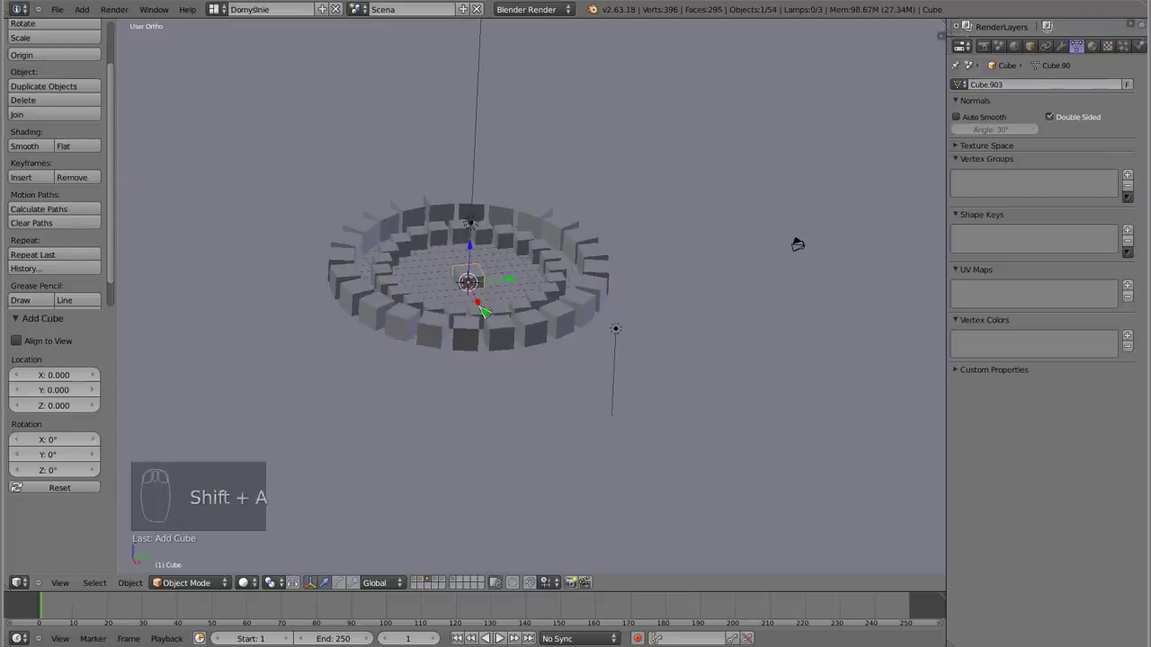
pyautogui.moveTo(482, 375); pyautogui.dragTo(476, 290)
pyautogui.moveTo(482, 260); pyautogui.dragTo(501, 226)
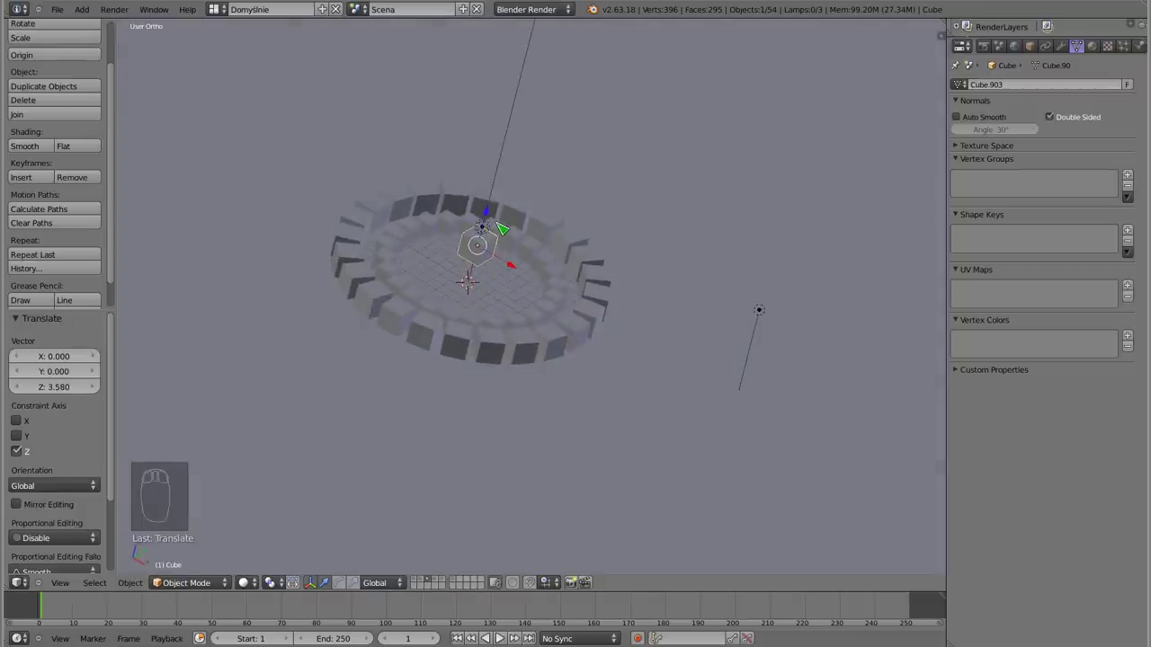
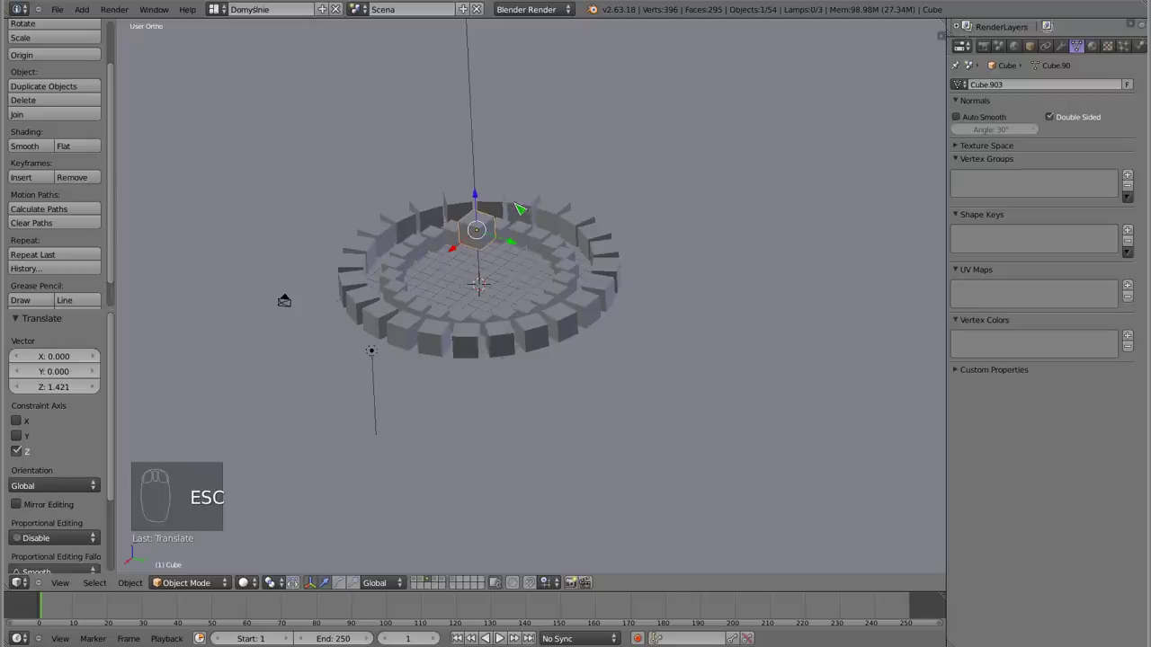
pyautogui.moveTo(480, 203); pyautogui.dragTo(483, 248)
pyautogui.moveTo(487, 239); pyautogui.dragTo(489, 291)
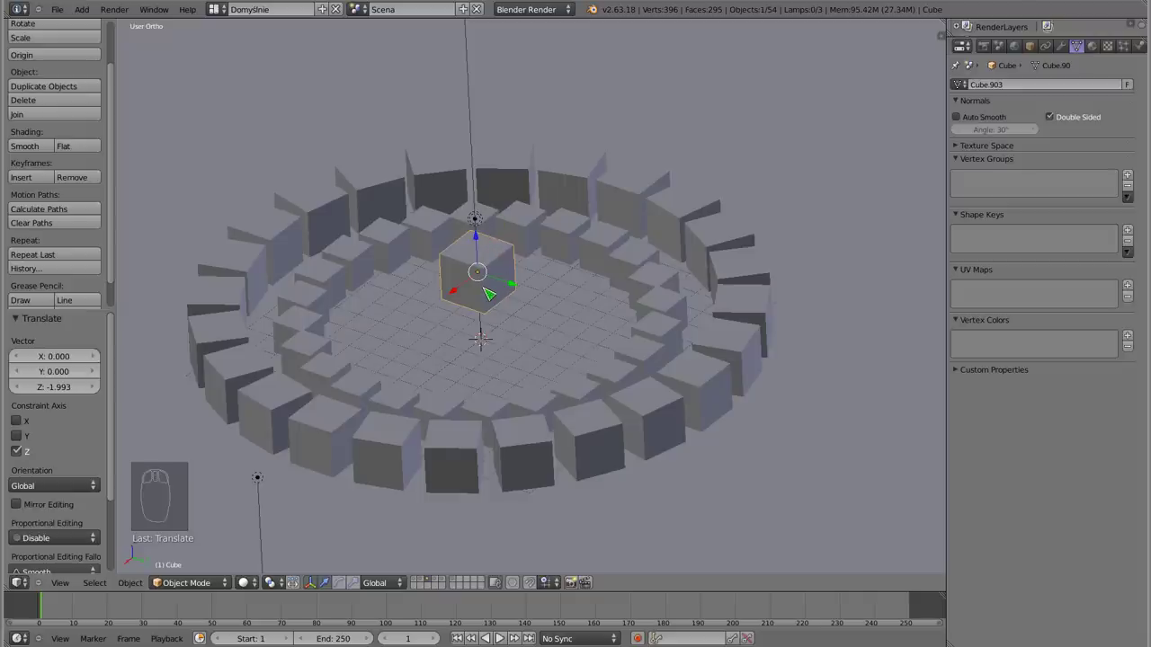
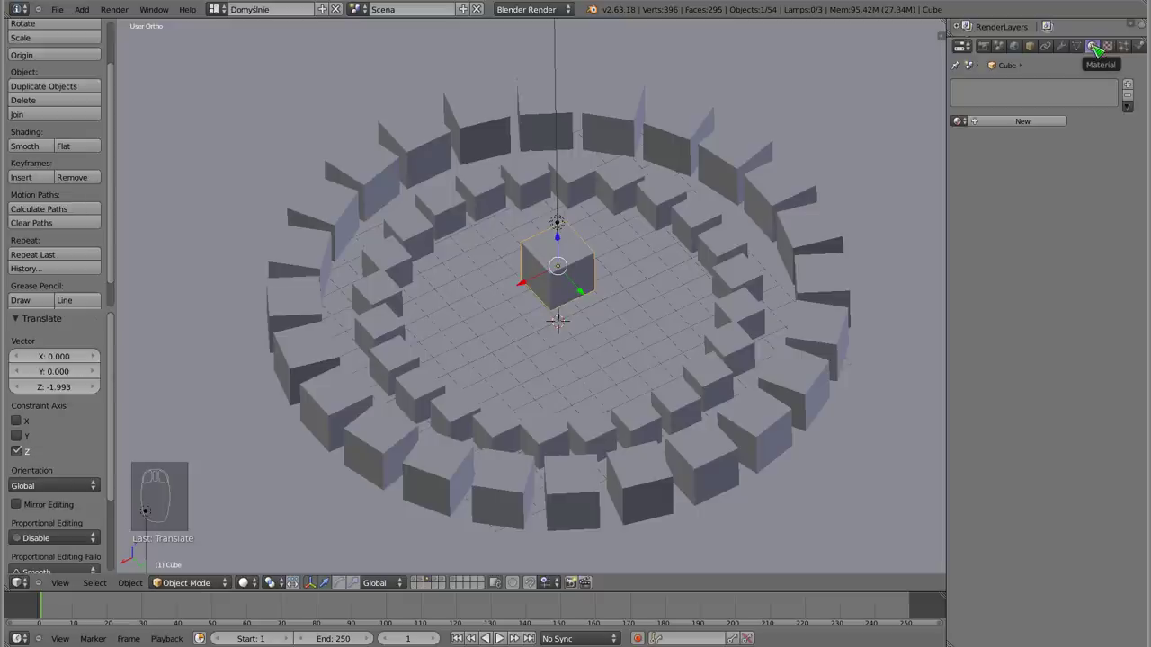
# Give the central cube a new white material set to Shadeless with Traceable off
pyautogui.moveTo(394, 163); pyautogui.dragTo(393, 163)
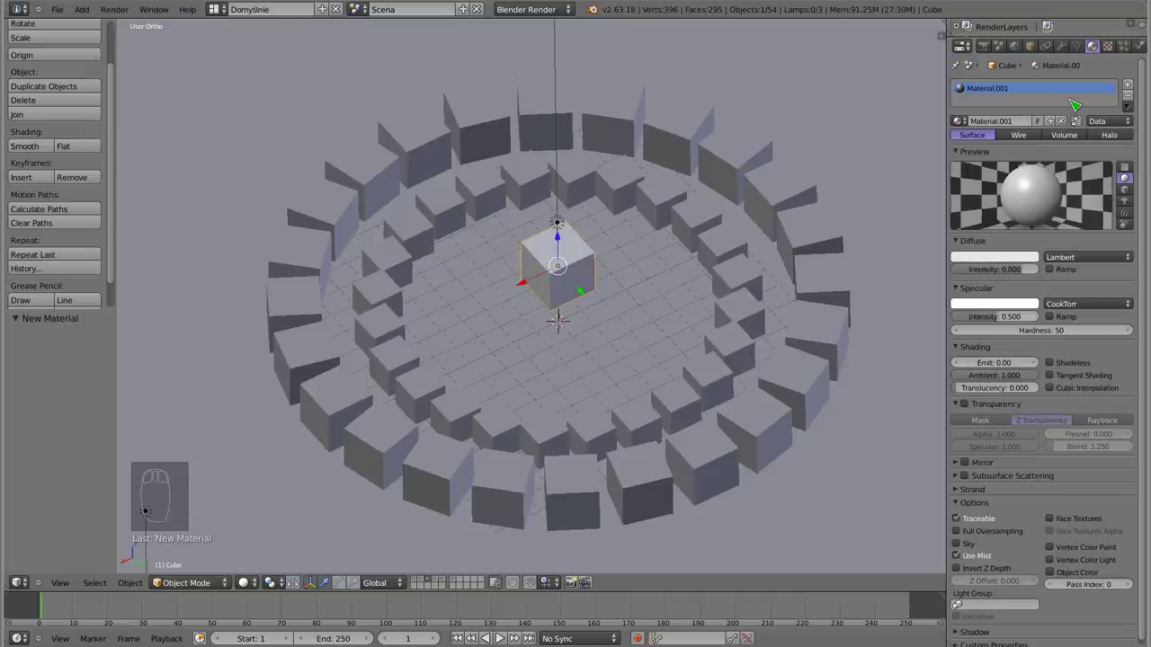
pyautogui.moveTo(1056, 370); pyautogui.dragTo(393, 163)
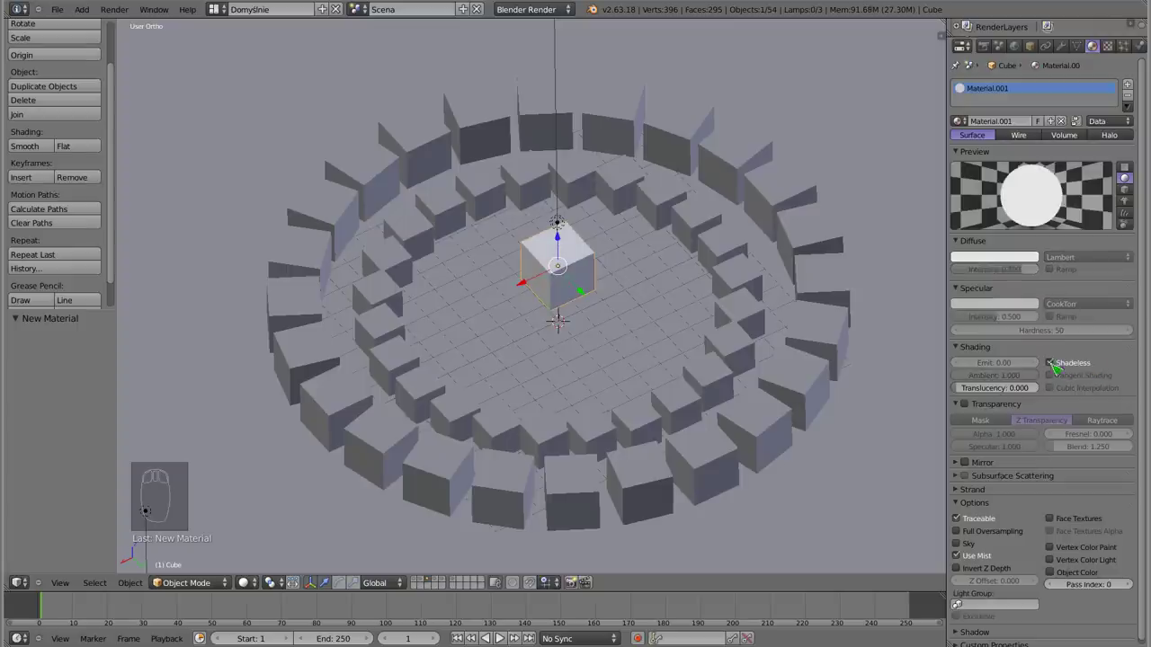
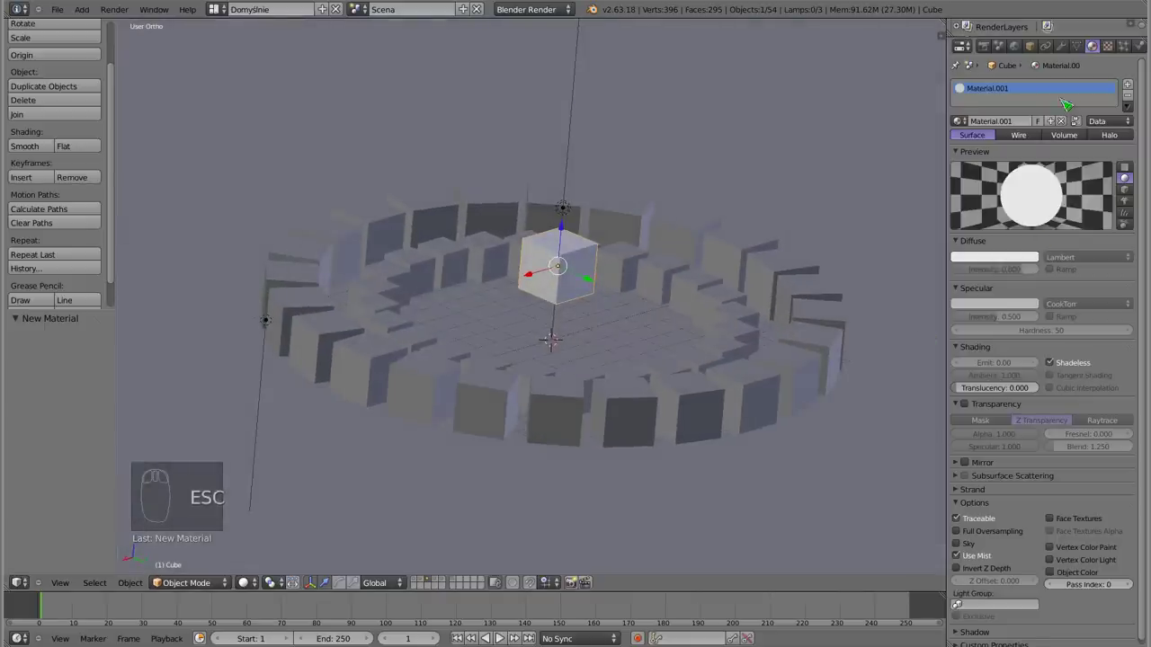
pyautogui.scroll(3)
pyautogui.scroll(3)
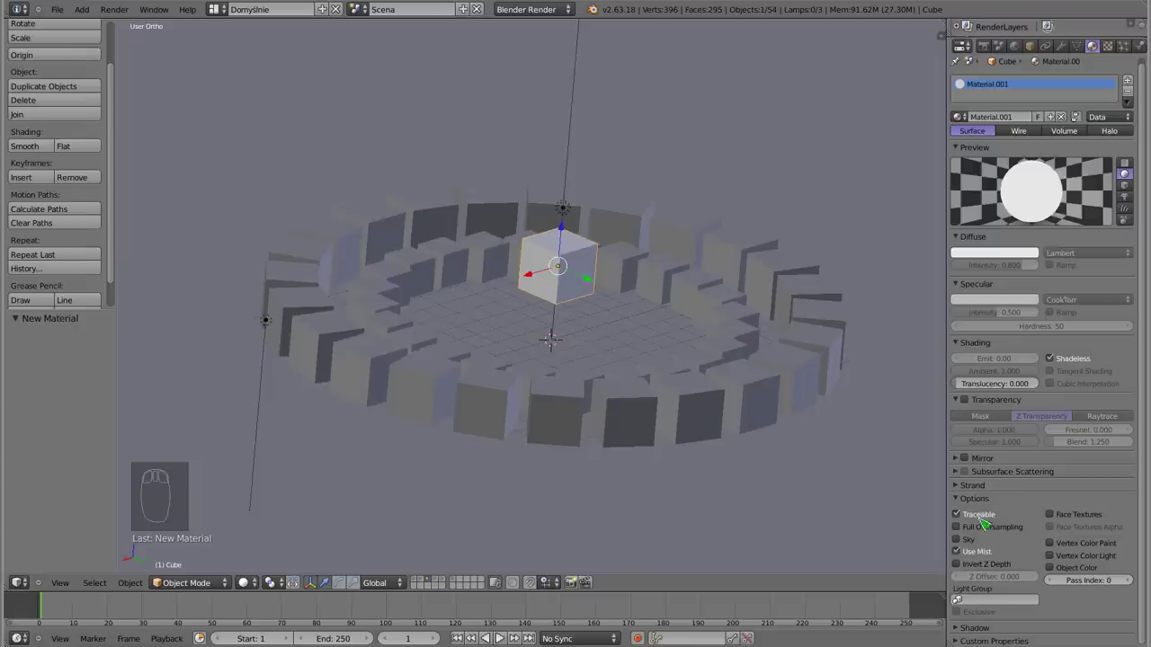